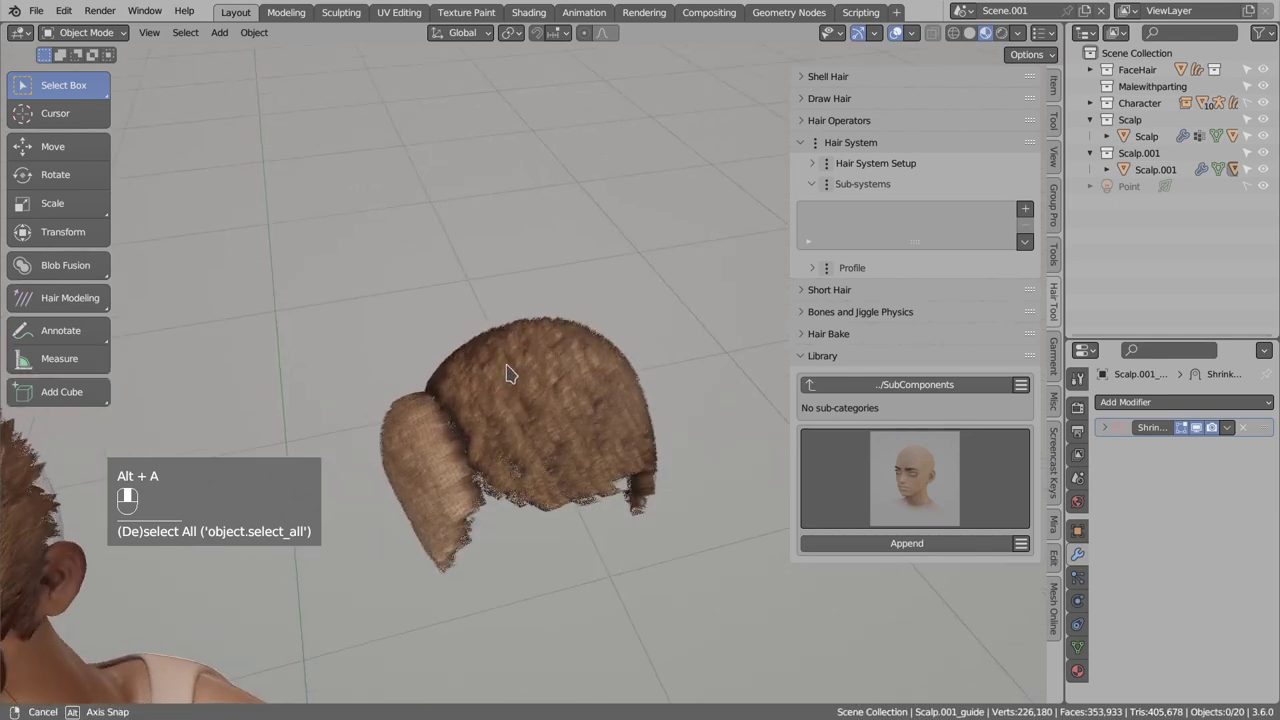
# Delete the scalp hair guide Scalp.001 and bring up the Add menu for new objects.
pyautogui.moveTo(479, 389); pyautogui.dragTo(550, 357)
pyautogui.press('b')
pyautogui.press('x')
pyautogui.middleClick(550, 357)
pyautogui.press('shift+a')
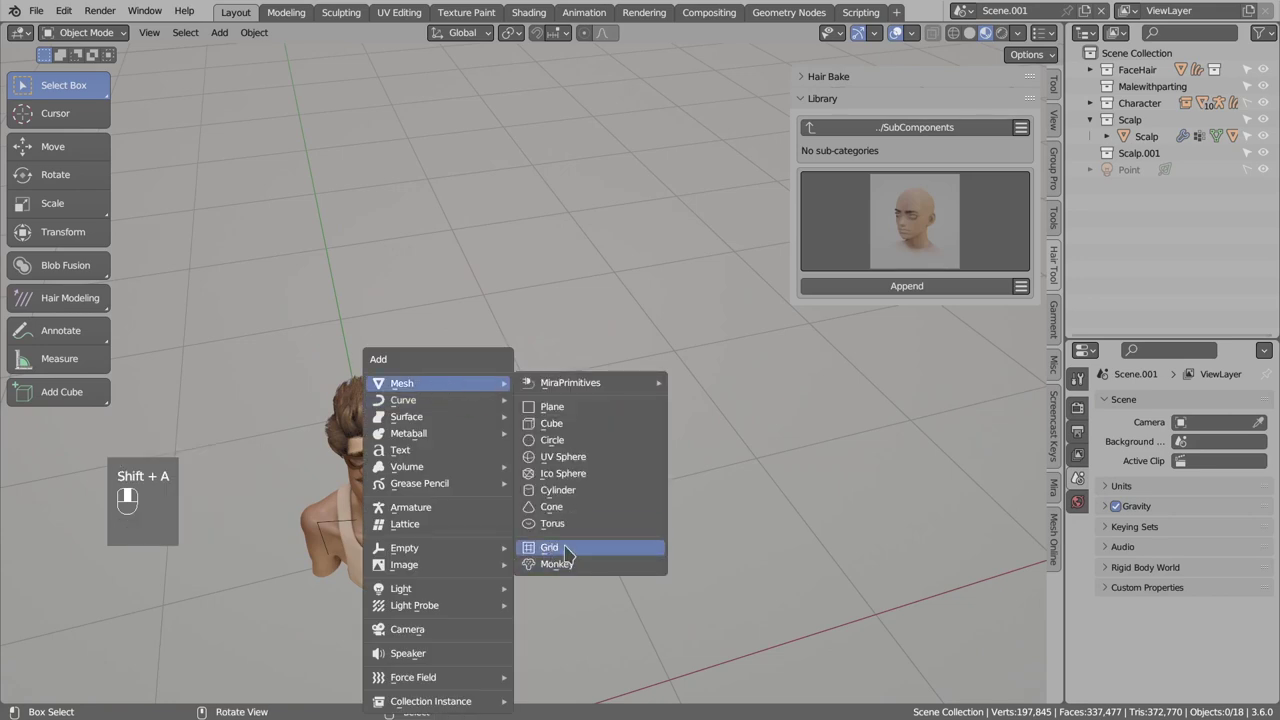
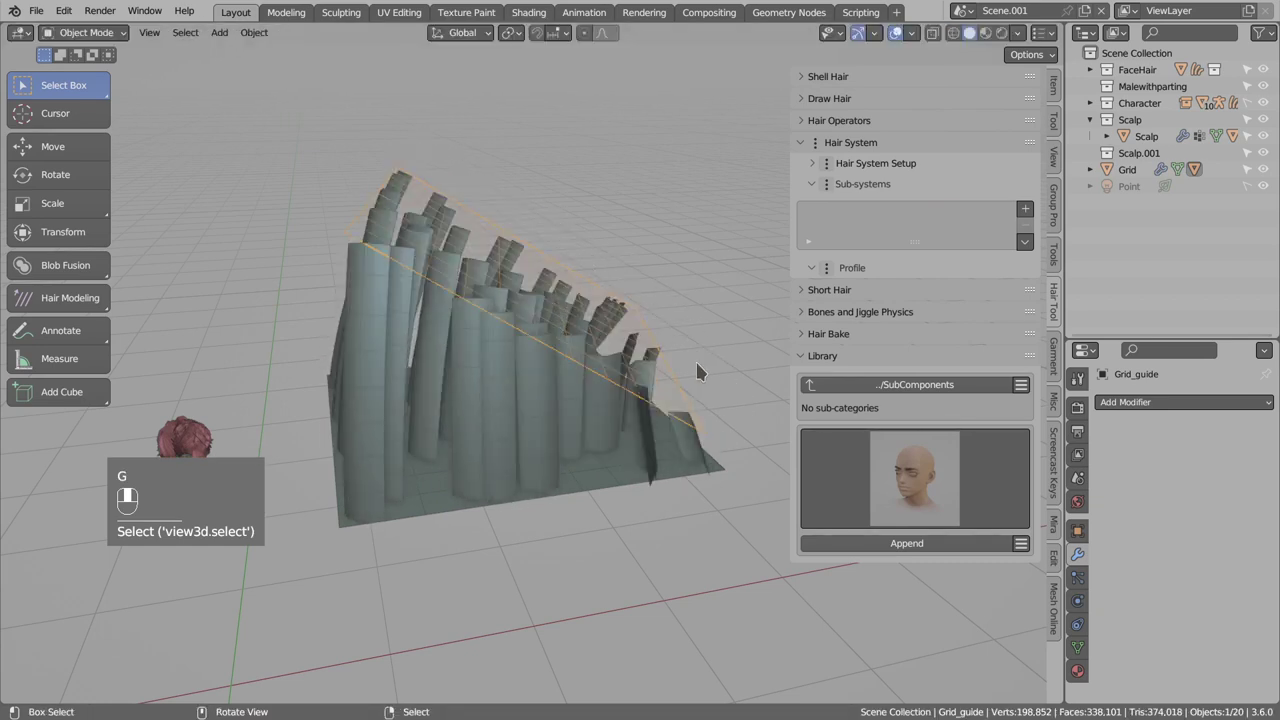
# Select the Grid object and remove its hair system with Ctrl+Shift+H.
pyautogui.press('Tab')
pyautogui.press('Tab')
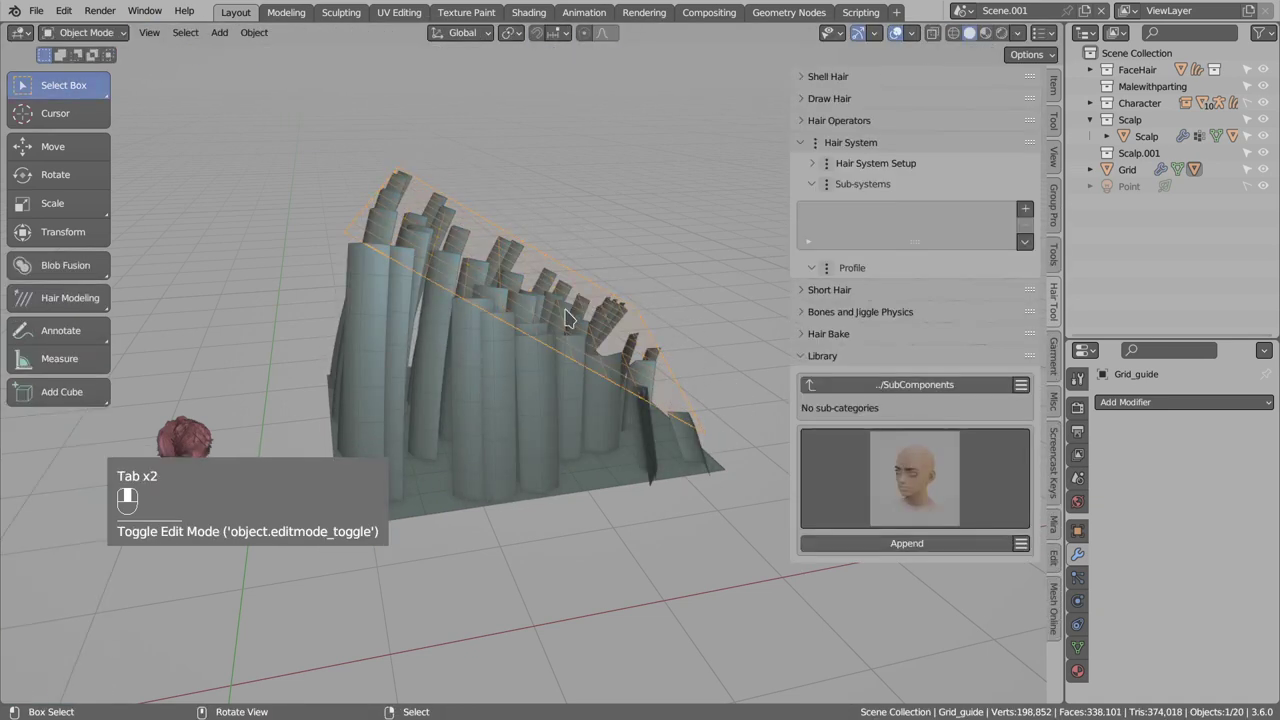
pyautogui.press('x')
pyautogui.click(543, 367)
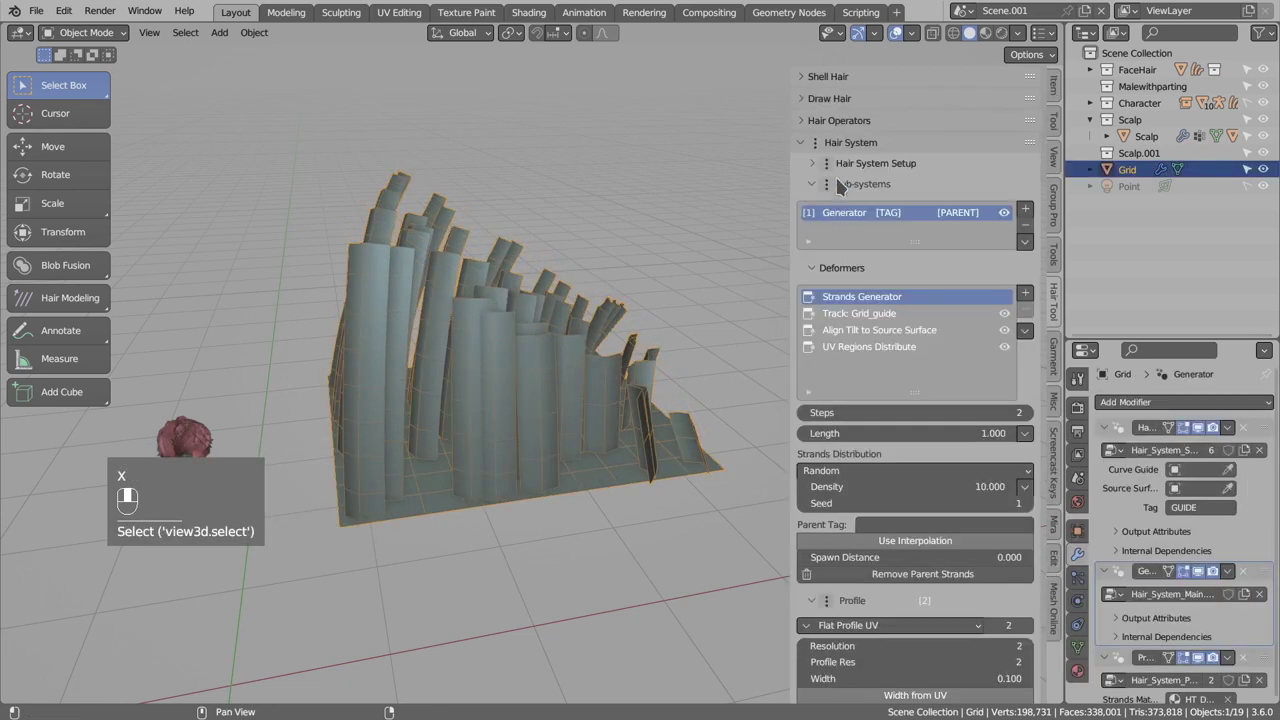
pyautogui.press('ctrl+shift+h')
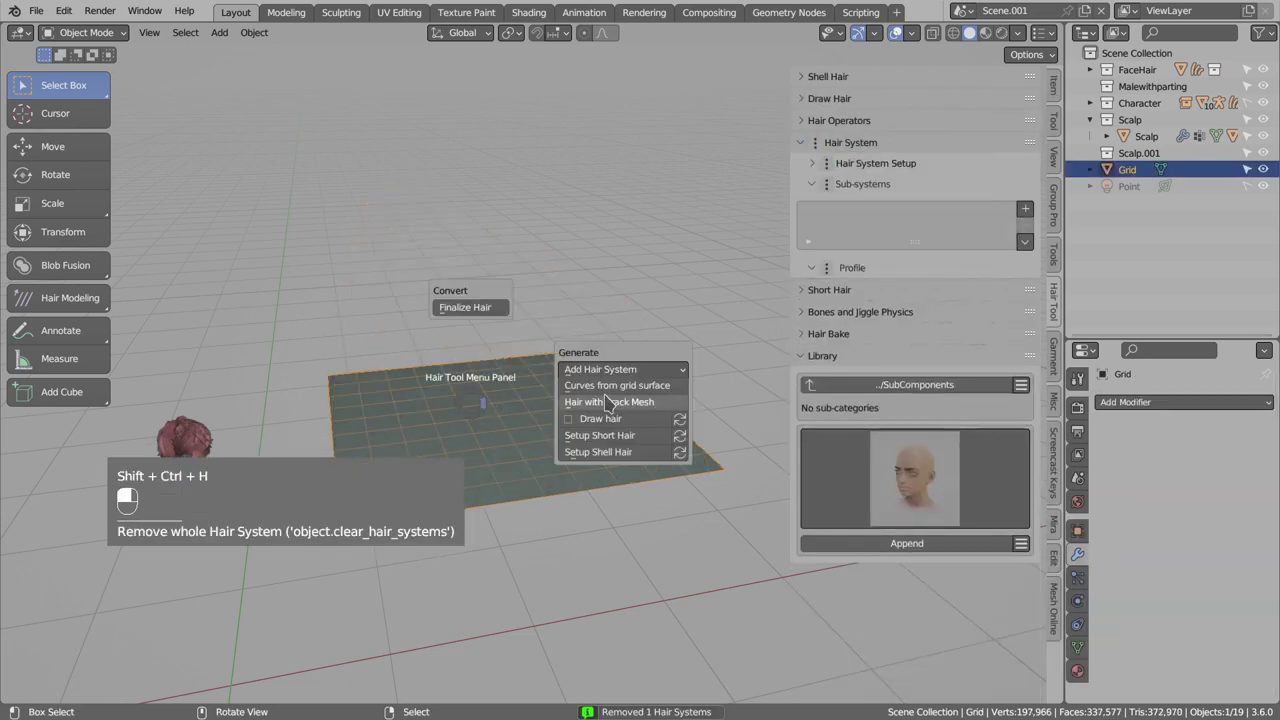
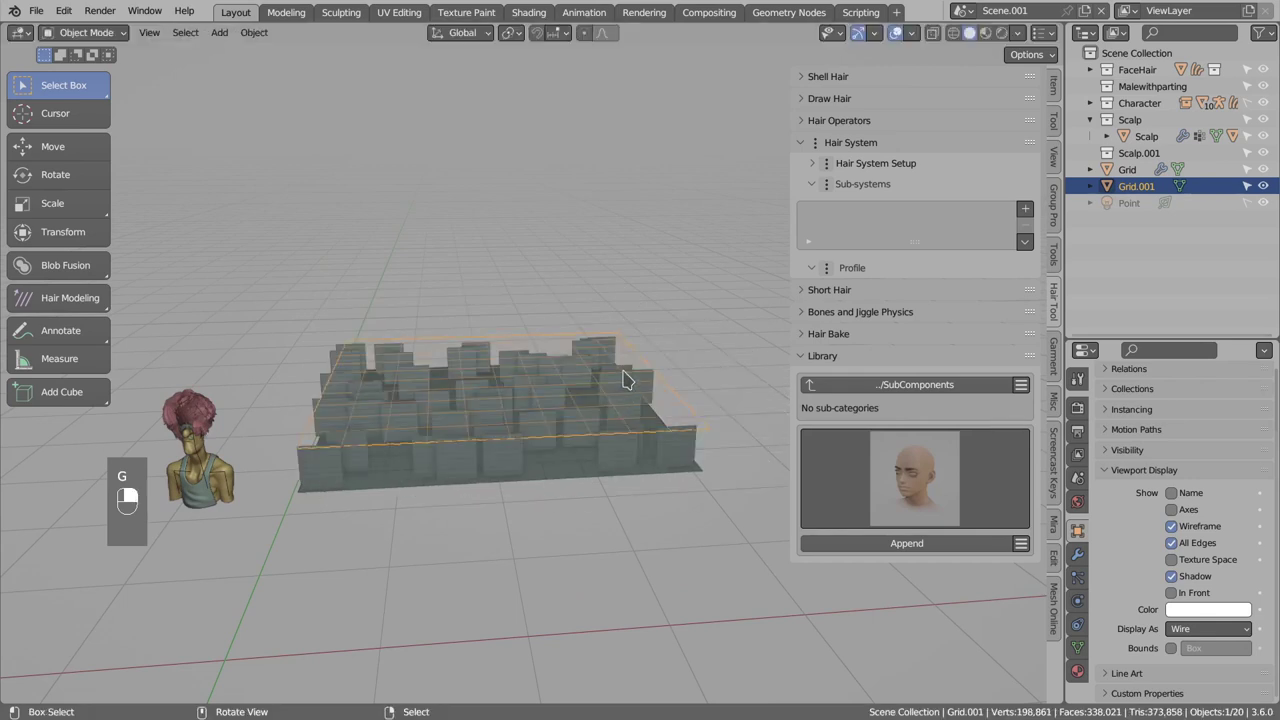
pyautogui.moveTo(631, 376); pyautogui.dragTo(914, 416)
pyautogui.moveTo(914, 416); pyautogui.dragTo(695, 434)
pyautogui.middleClick(660, 392)
pyautogui.rightClick(660, 392)
pyautogui.middleClick(674, 395)
pyautogui.rightClick(674, 395)
pyautogui.press('g')
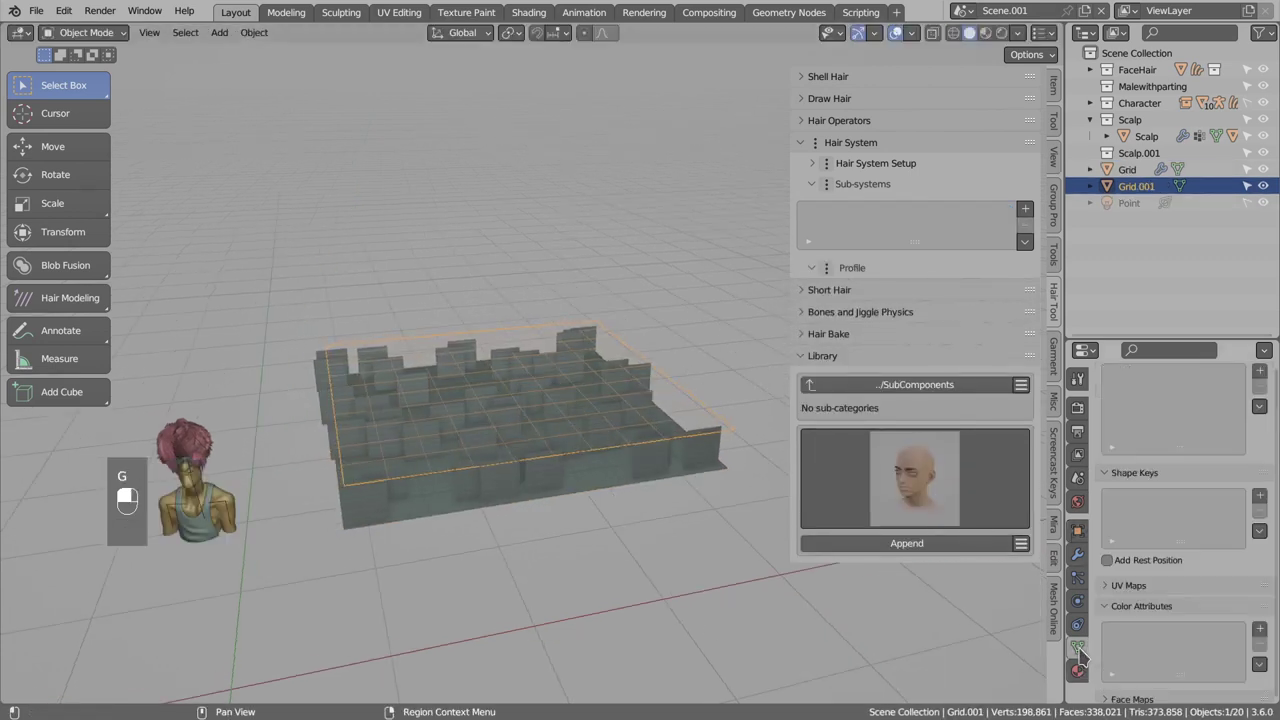
pyautogui.moveTo(1086, 653); pyautogui.dragTo(1158, 567)
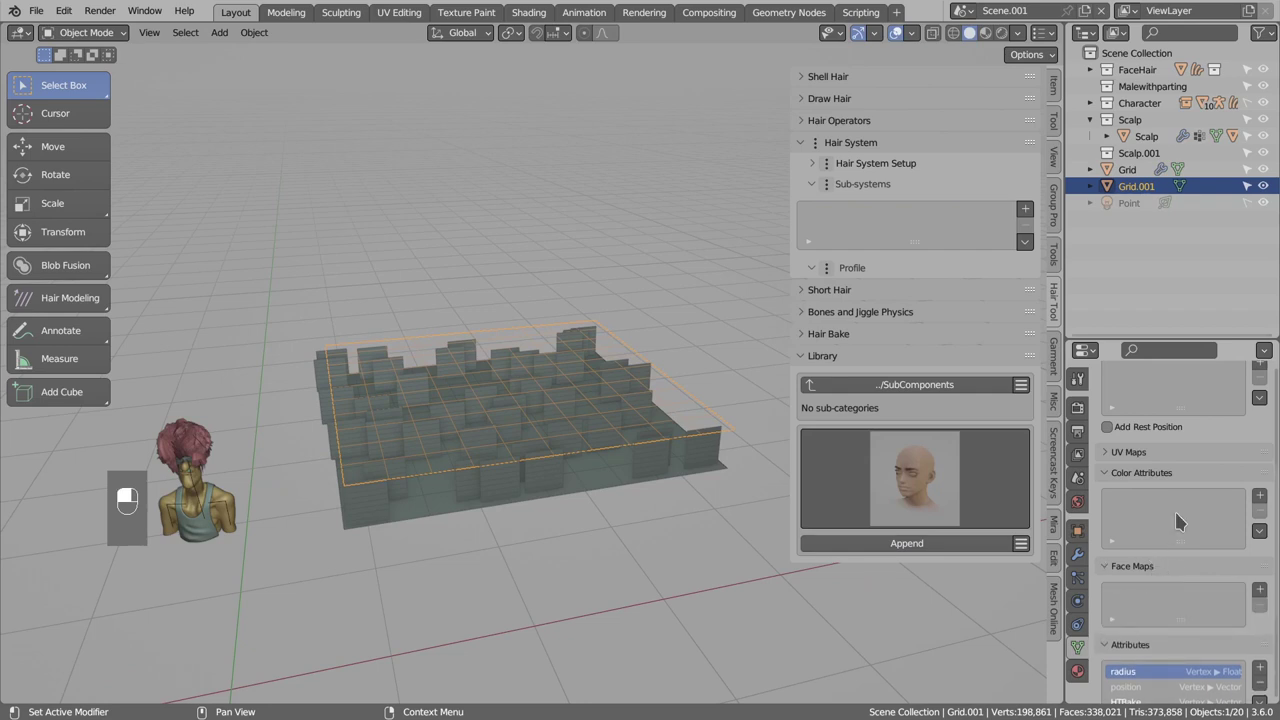
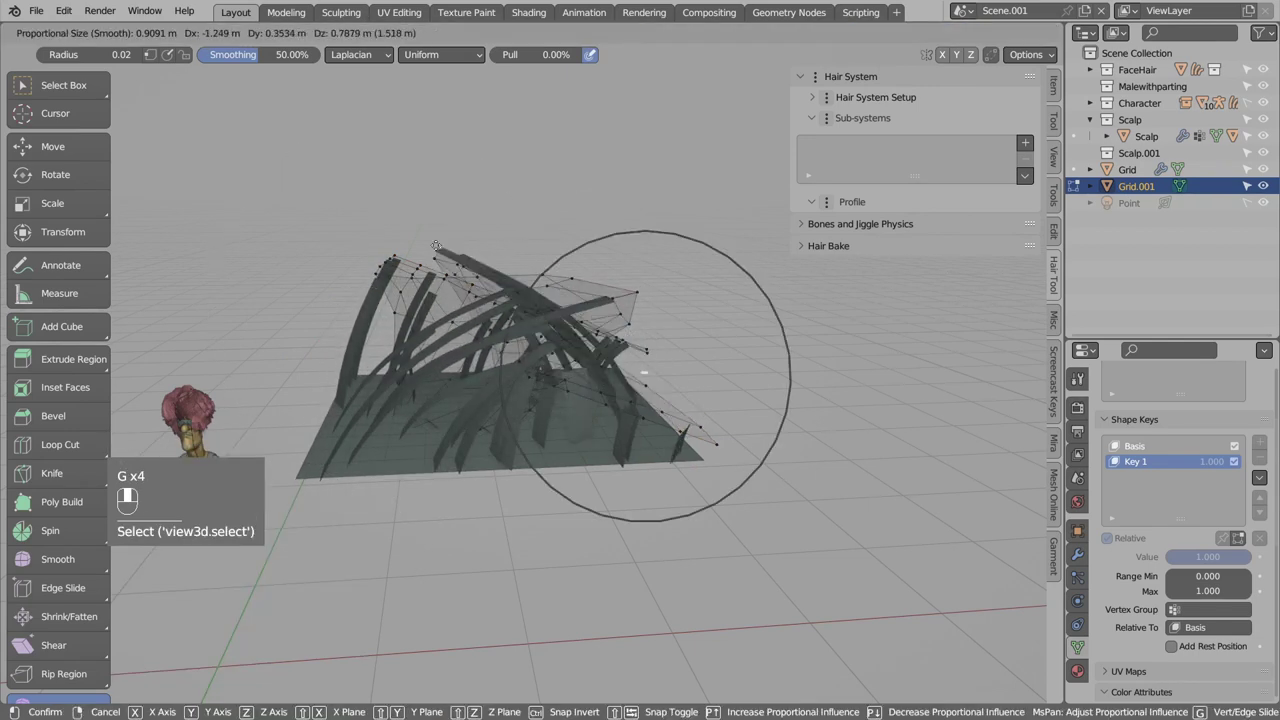
pyautogui.press('Tab')
pyautogui.press('Tab')
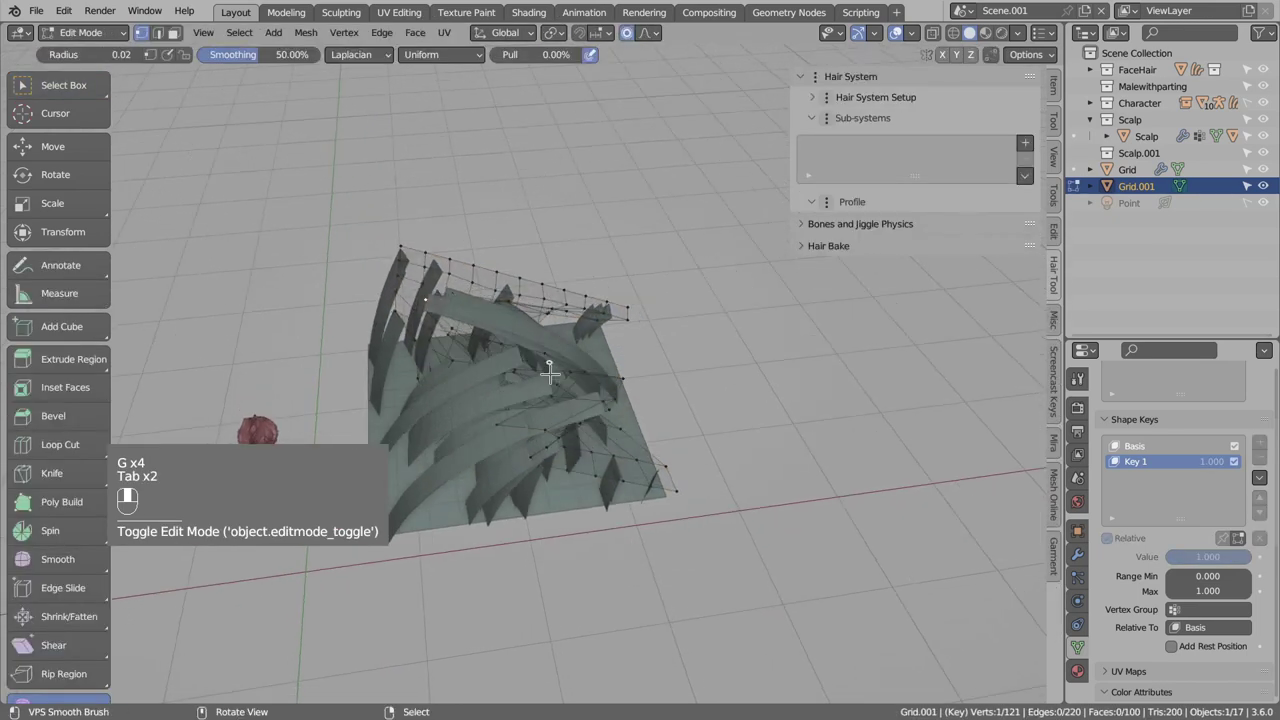
pyautogui.press('a')
pyautogui.press('Tab')
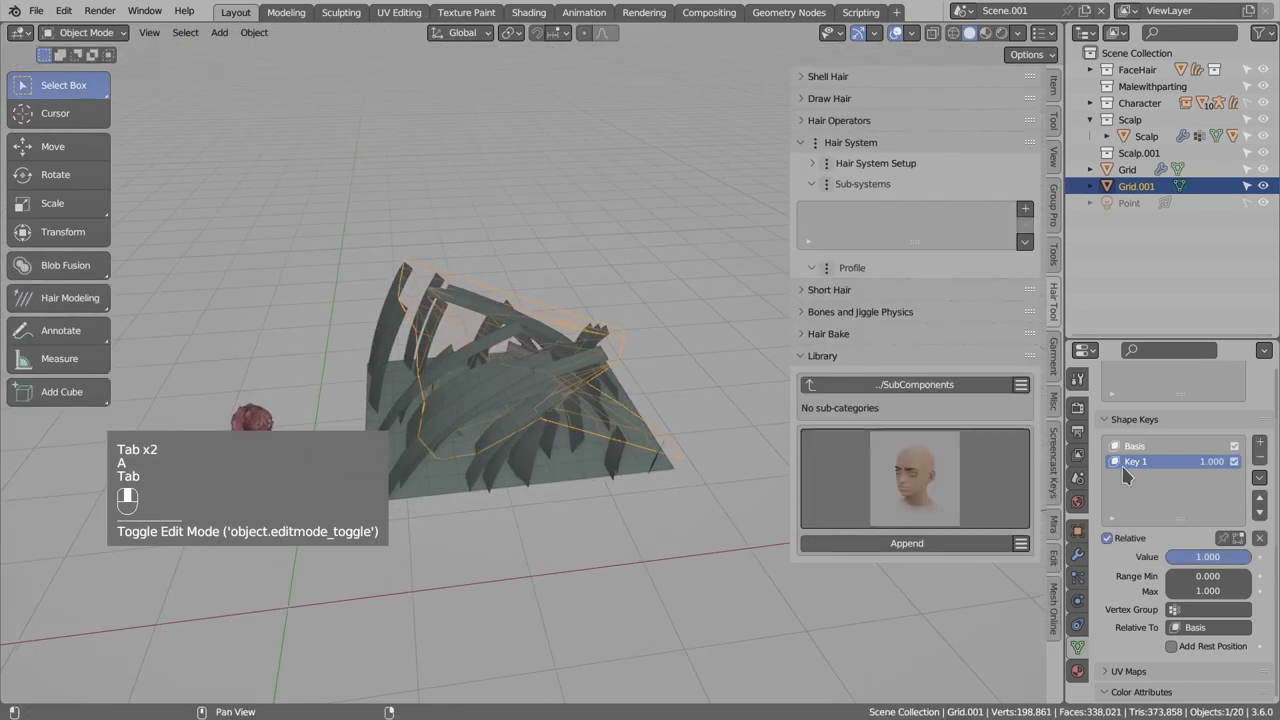
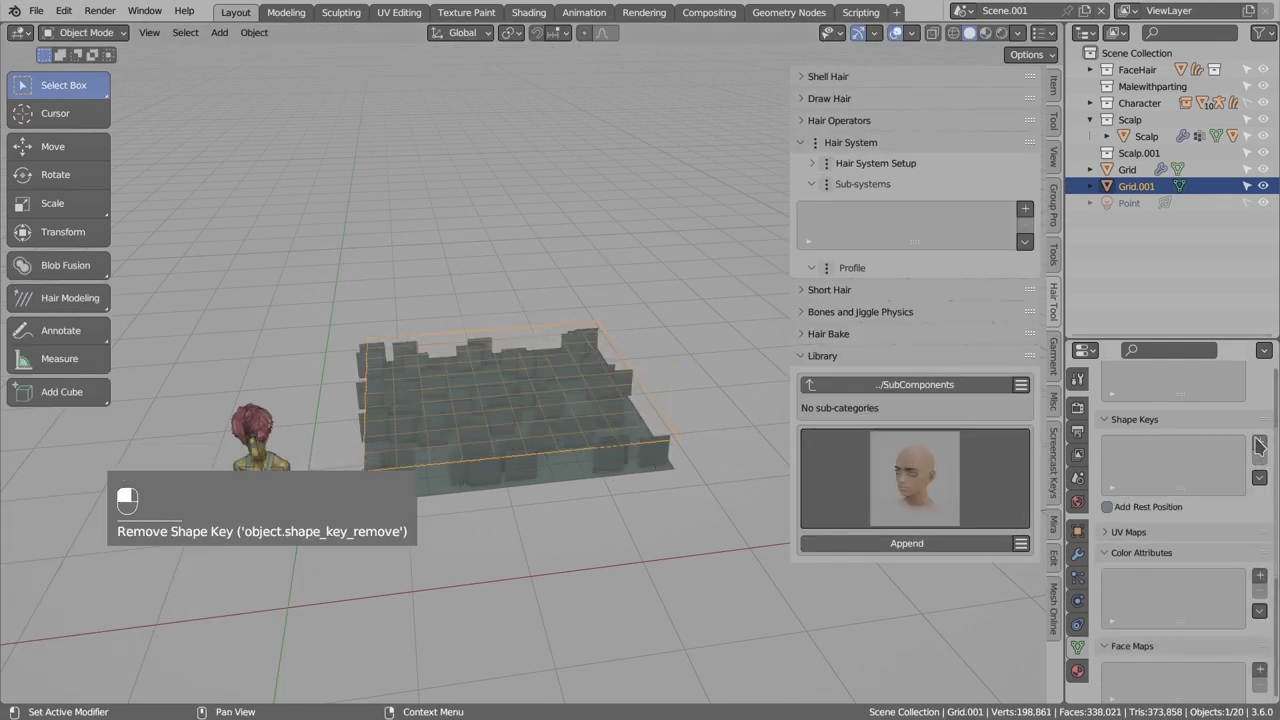
# Remove Grid's old hair and regenerate it with a new track mesh, Grid_guide.001.
pyautogui.press('x')
pyautogui.press('ctrl+z')
pyautogui.click(625, 365)
pyautogui.press('x')
pyautogui.click(641, 375)
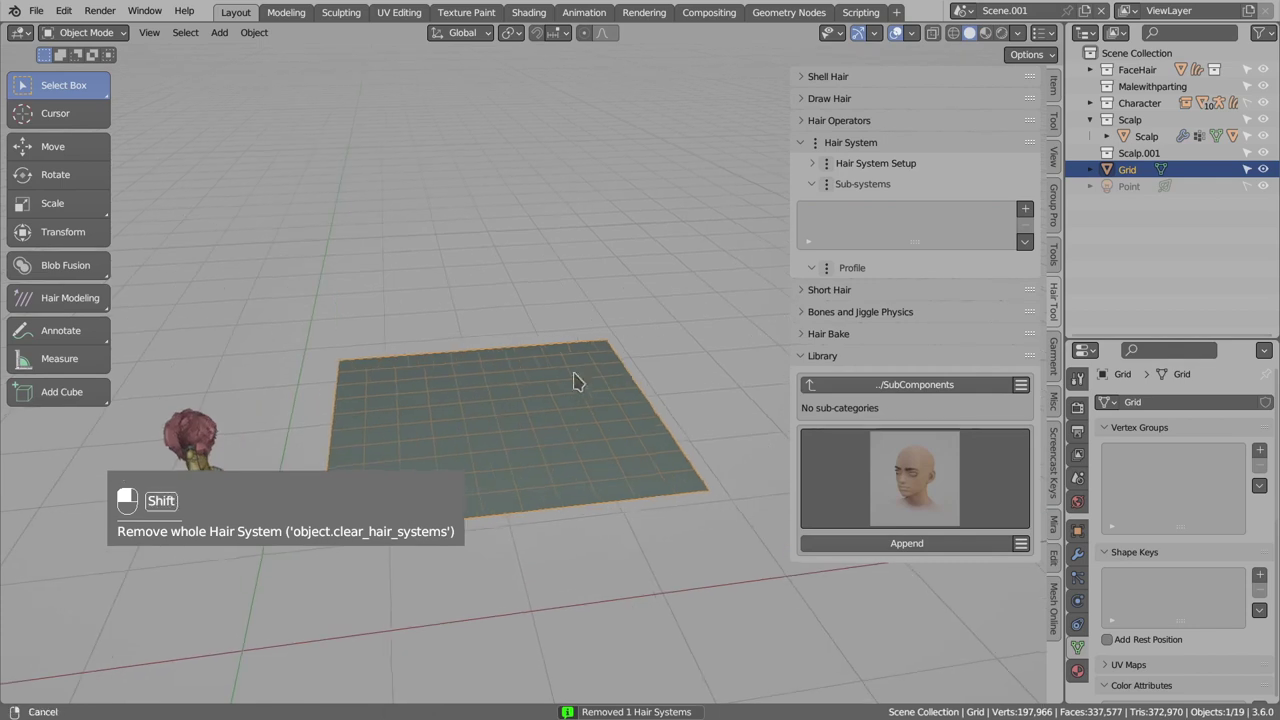
pyautogui.press('ctrl+shift+h')
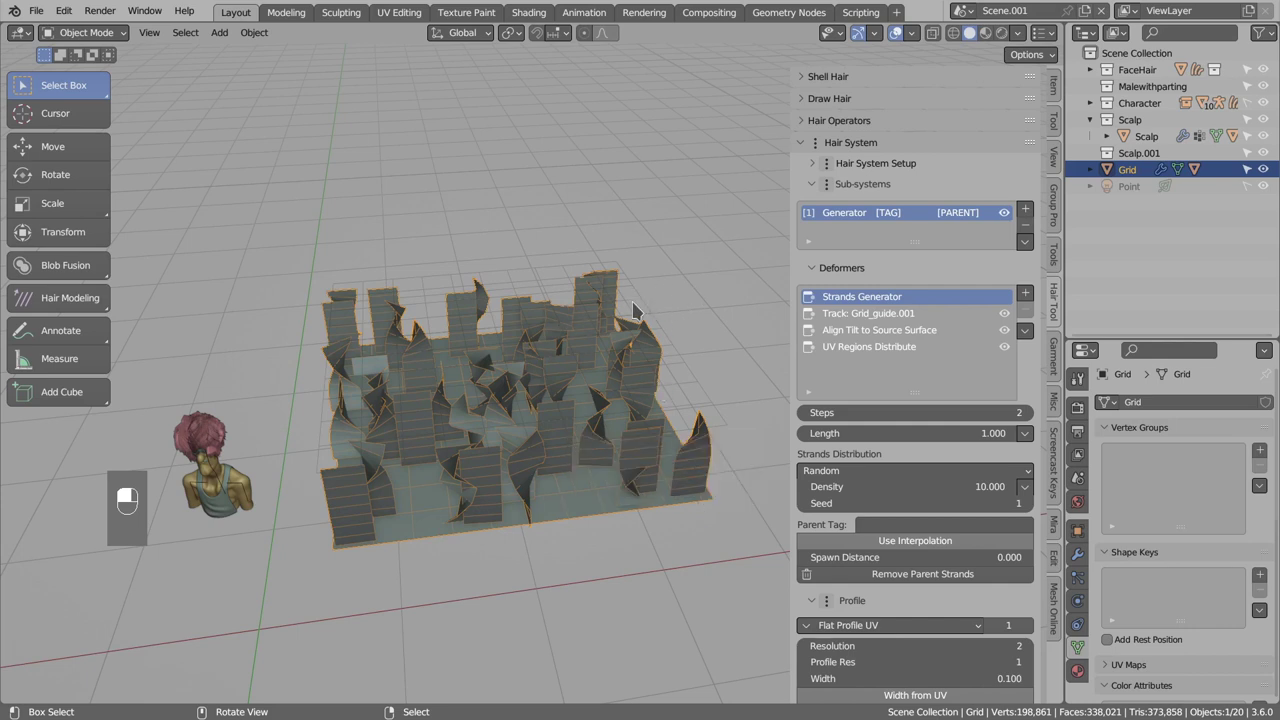
# Select the guide mesh Grid_guide.001 to reach its Base and Deformer shape keys.
pyautogui.click(640, 311)
pyautogui.middleClick(640, 311)
pyautogui.rightClick(640, 311)
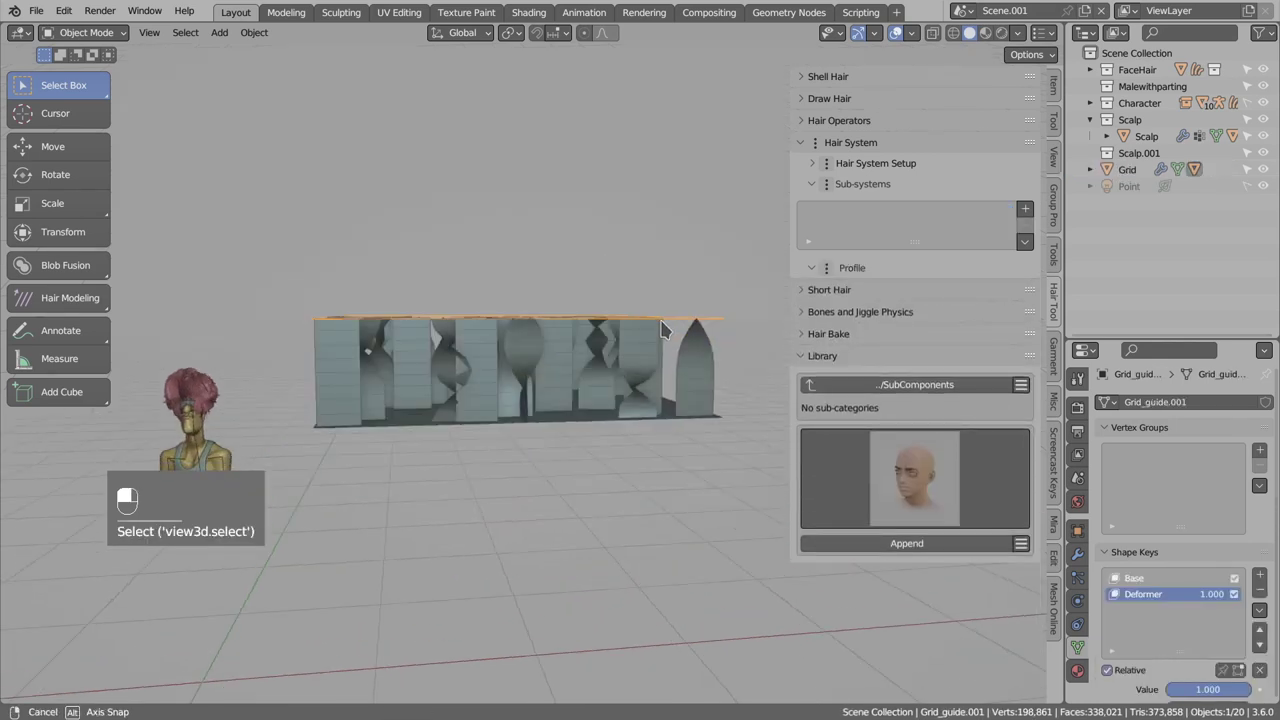
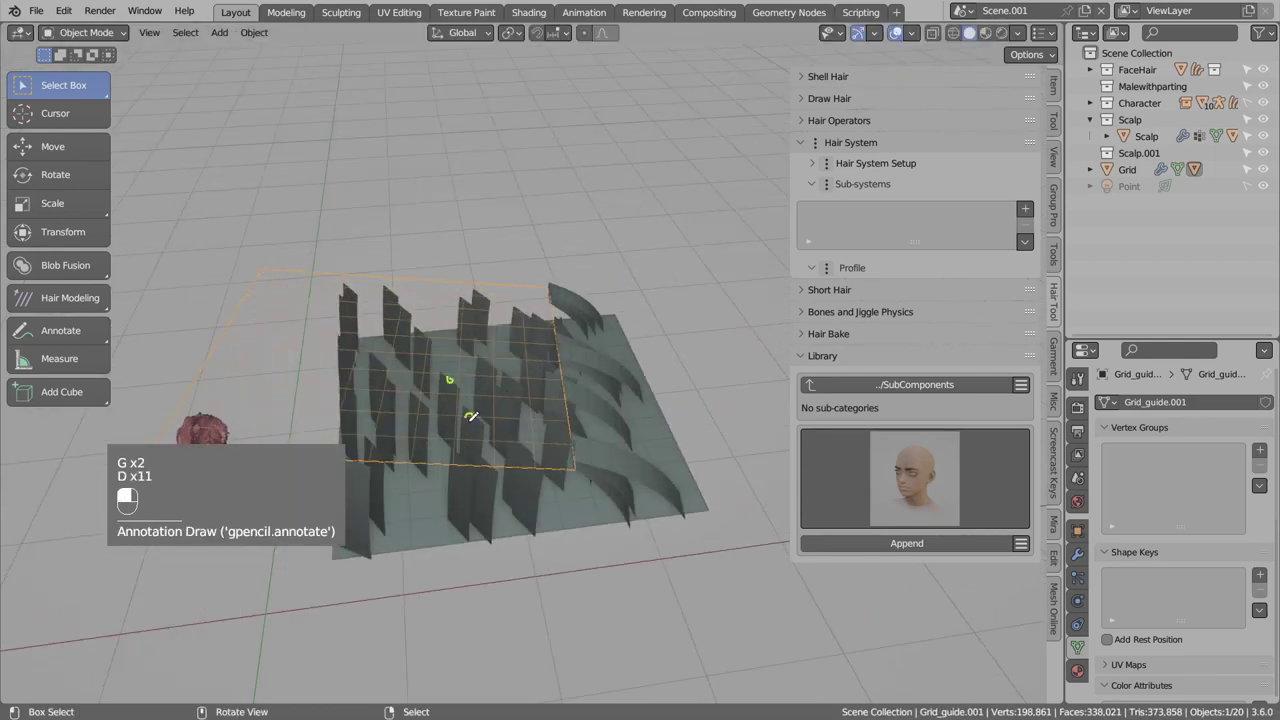
# Move Grid_guide.001 into place over the hair grid.
pyautogui.press('d')
pyautogui.press('g')
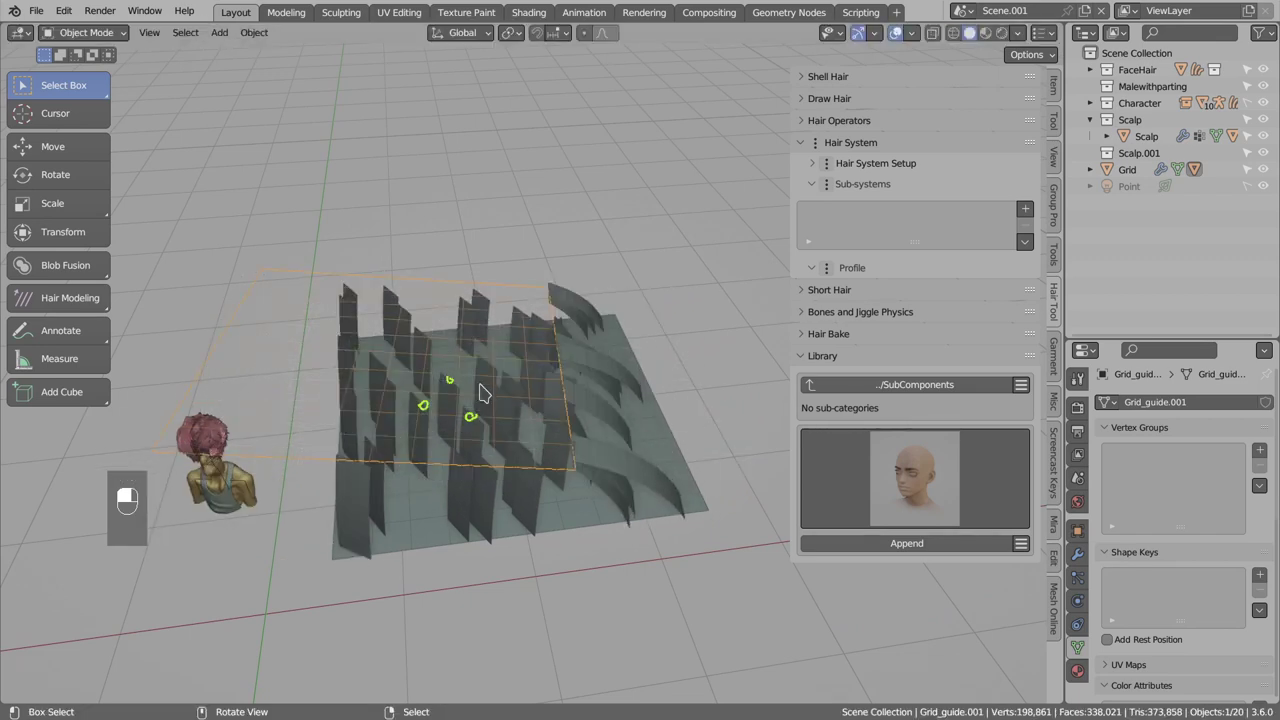
pyautogui.press('g')
pyautogui.press('d')
pyautogui.press('d')
pyautogui.press('d')
pyautogui.middleClick(457, 389)
pyautogui.rightClick(457, 389)
pyautogui.press('g')
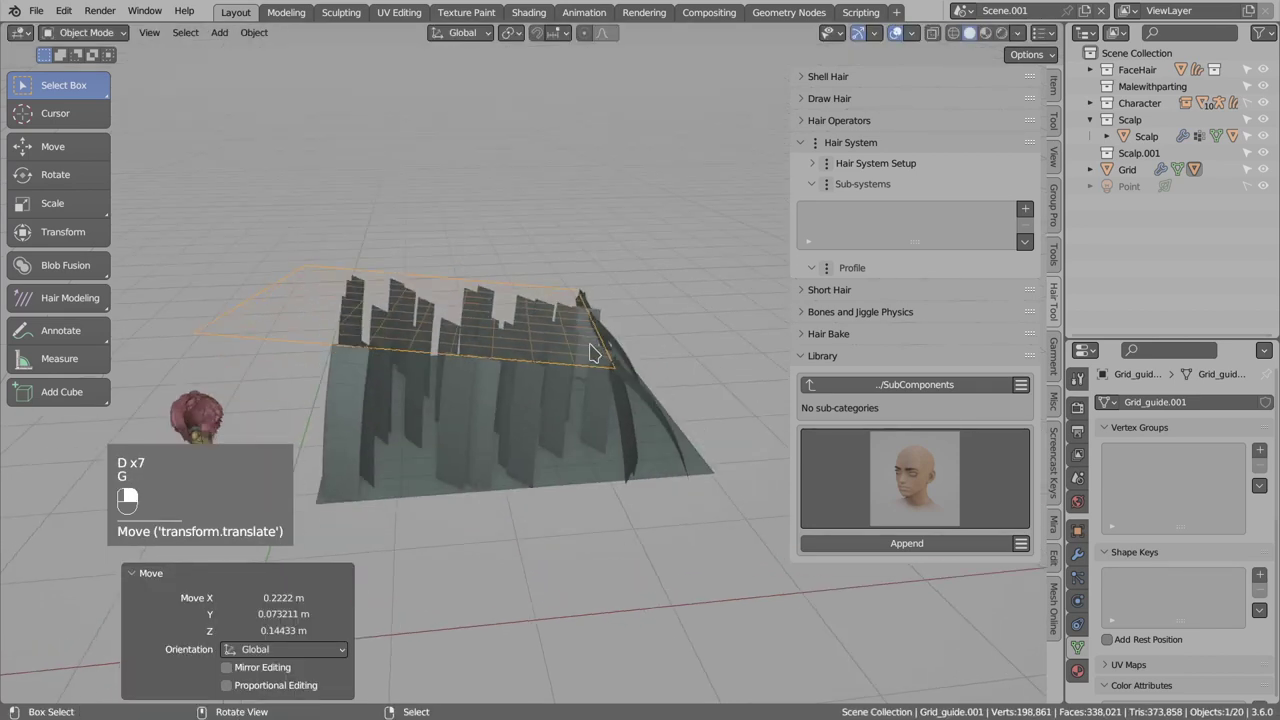
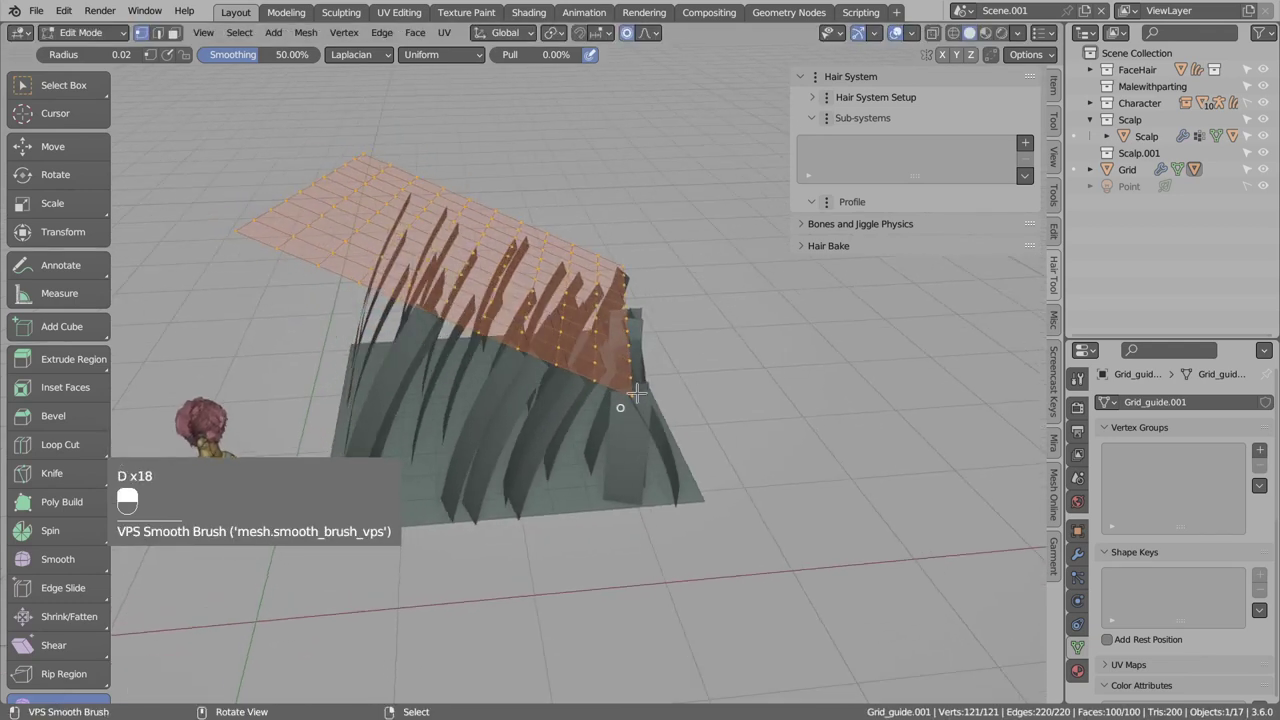
# Reshape Grid_guide.001's vertices in Edit Mode so the hair cards sweep upward in arcs.
pyautogui.press('Tab')
pyautogui.press('d')
pyautogui.press('d')
pyautogui.press('d')
pyautogui.press('d')
pyautogui.press('d')
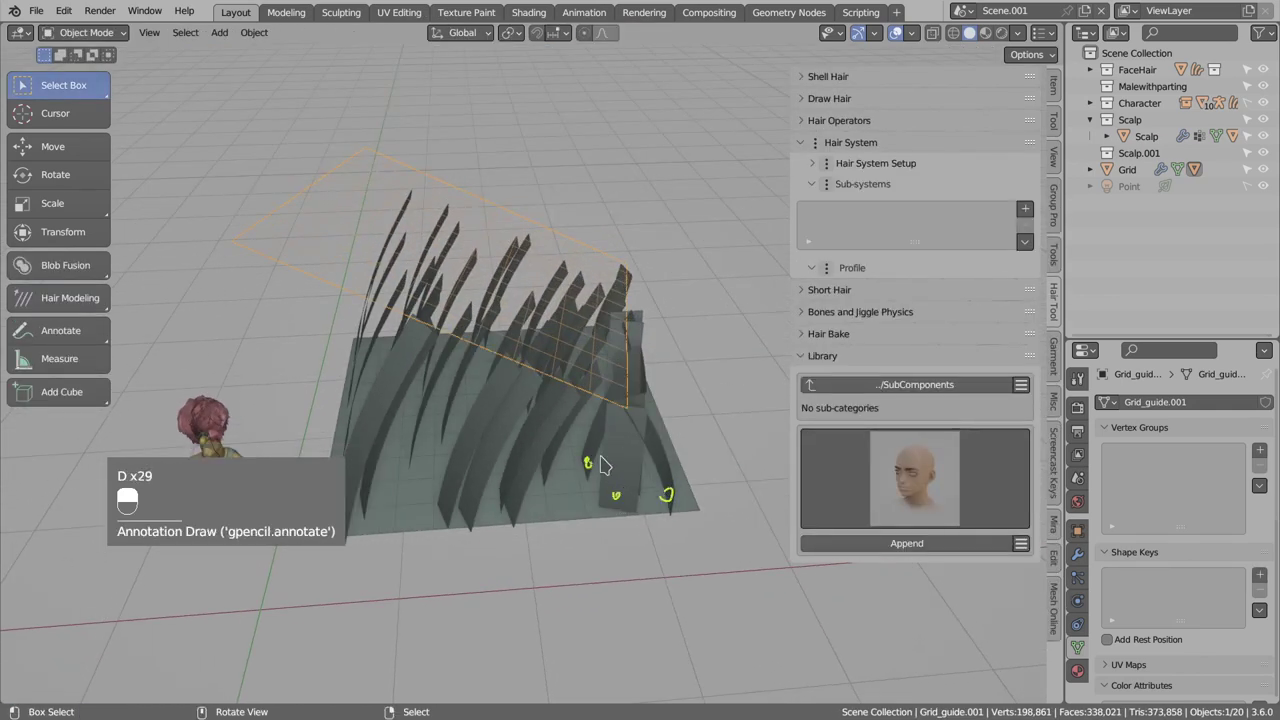
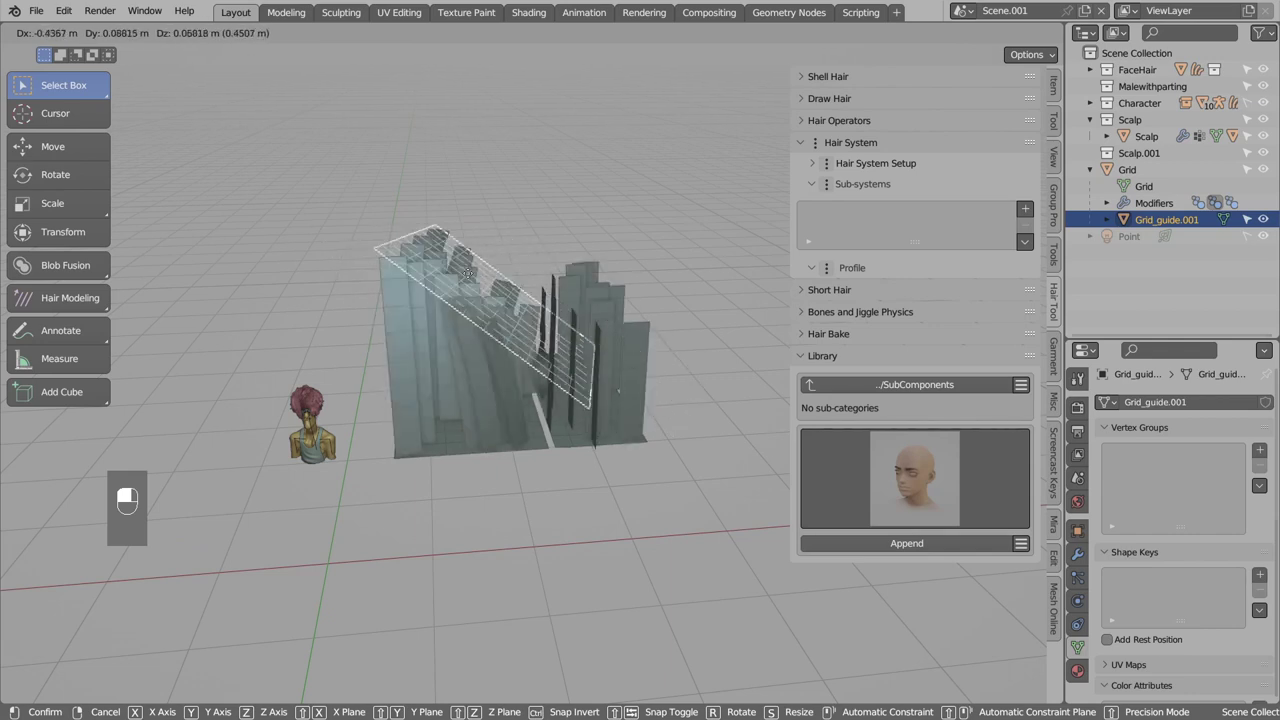
# Confirm Grid_guide.001's new position over the hair cards.
pyautogui.press('g')
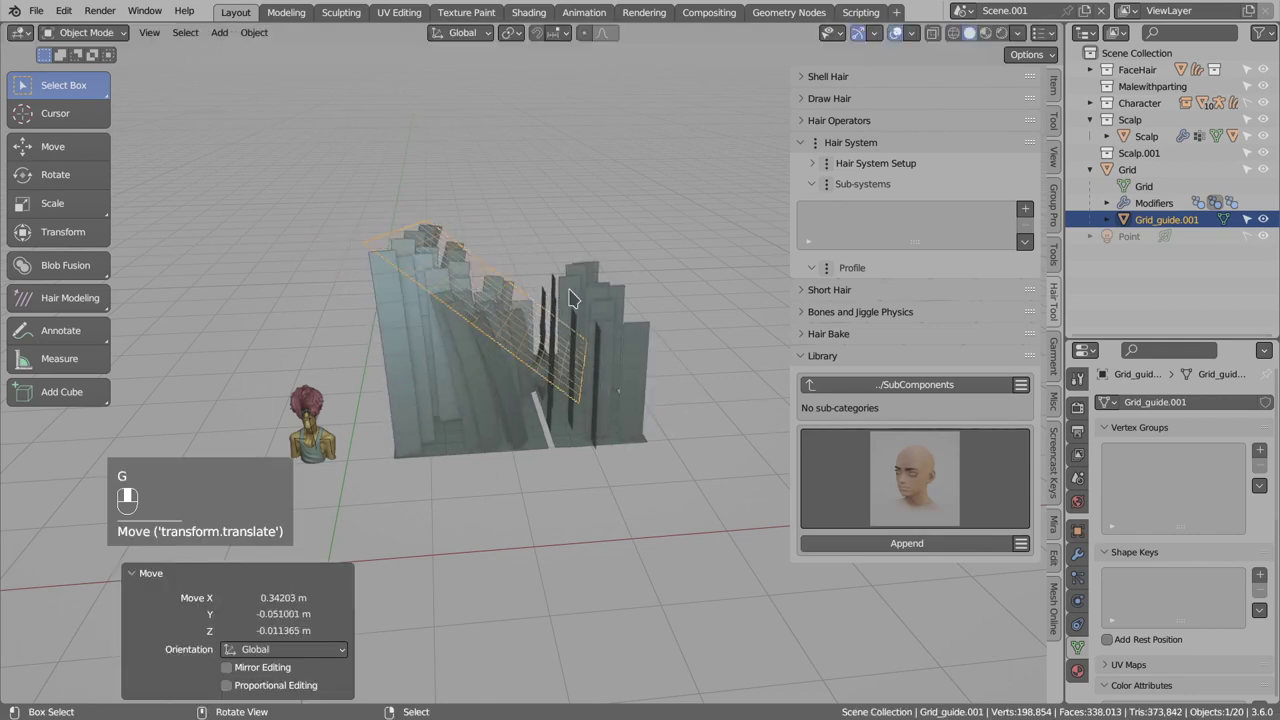
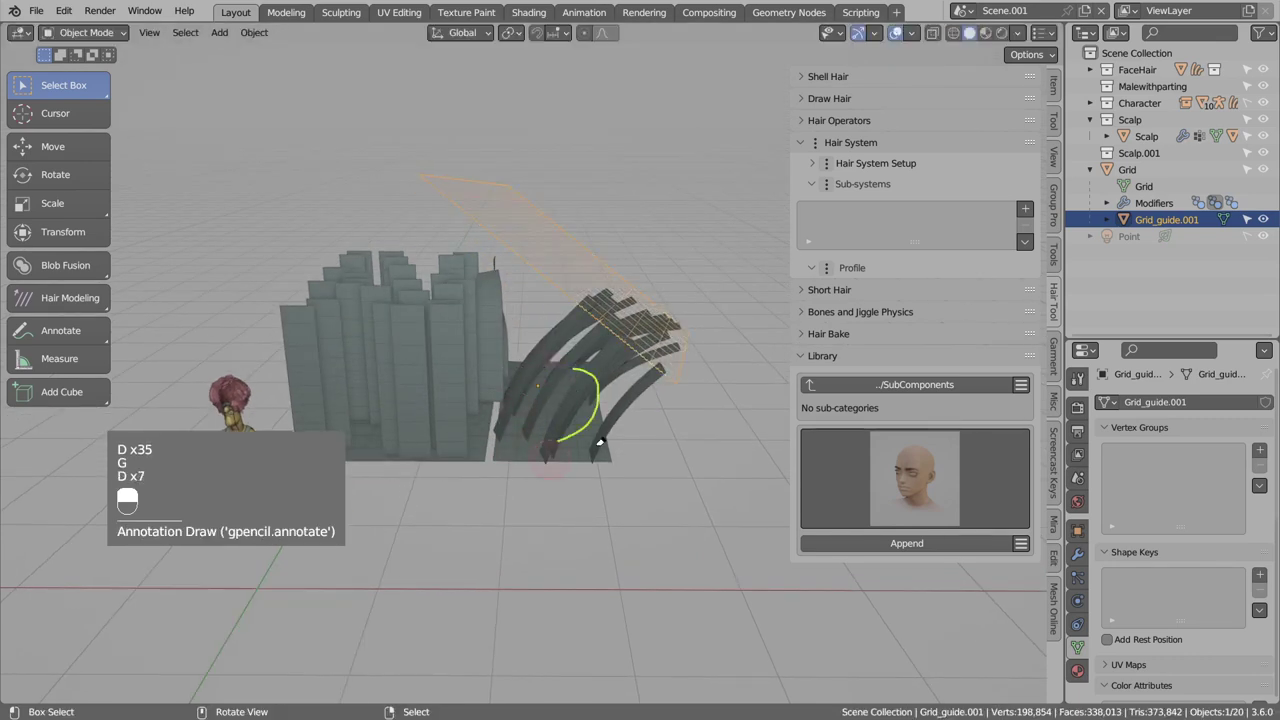
# Duplicate Grid_guide.001 into Grid_guide.002 and place the copy over the other strands.
pyautogui.press('d')
pyautogui.press('d')
pyautogui.moveTo(604, 376); pyautogui.dragTo(885, 451)
pyautogui.moveTo(885, 451); pyautogui.dragTo(627, 299)
pyautogui.click(627, 299)
pyautogui.moveTo(627, 299); pyautogui.dragTo(597, 403)
pyautogui.press('g')
pyautogui.press('g')
# Select Grid and raise its Grid_guide.001 track deformer's bend factor to 0.7.
pyautogui.click(597, 403)
pyautogui.middleClick(597, 403)
pyautogui.moveTo(899, 459); pyautogui.dragTo(907, 452)
pyautogui.moveTo(907, 452); pyautogui.dragTo(910, 443)
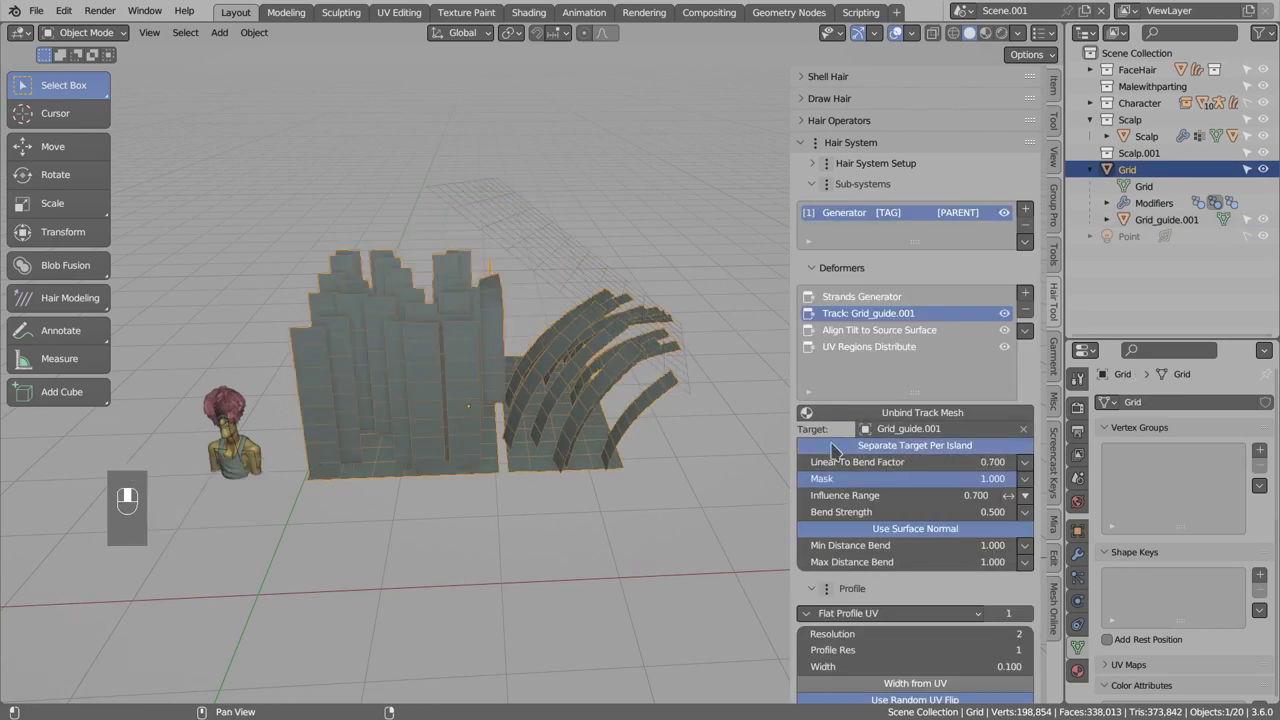
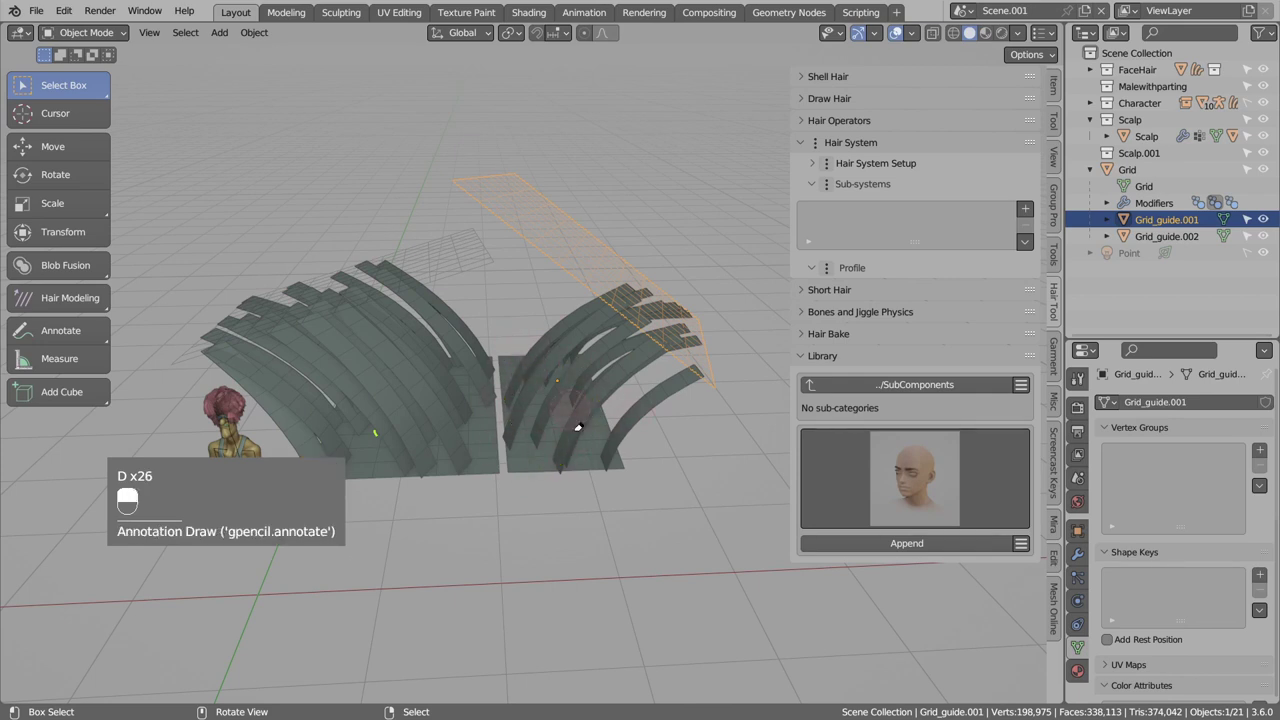
# Select the Grid object to show its deformers tracking Grid_guide.001 and Grid_guide.002.
pyautogui.moveTo(555, 243); pyautogui.dragTo(432, 376)
# Delete Grid_guide.002 together with its track deformer.
pyautogui.press('g')
pyautogui.click(442, 334)
pyautogui.moveTo(448, 267); pyautogui.dragTo(427, 344)
pyautogui.moveTo(448, 267); pyautogui.dragTo(895, 321)
pyautogui.press('x')
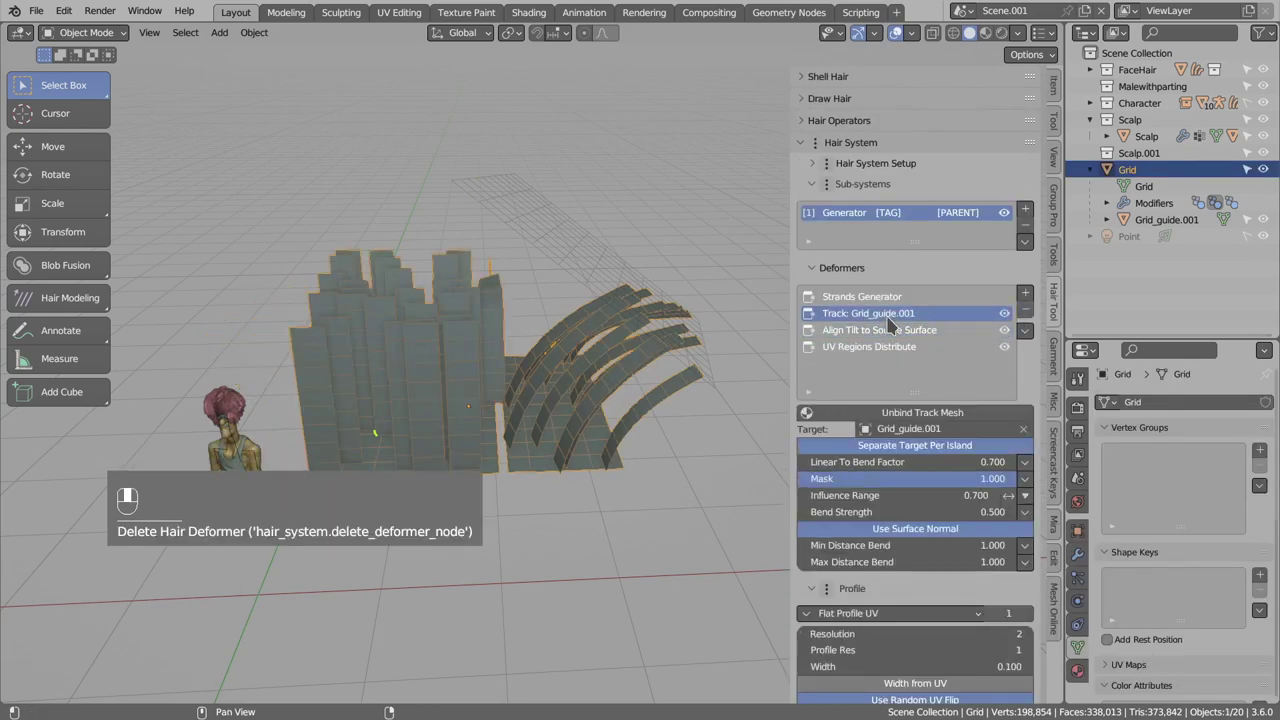
# Move Grid_guide.001 so all the hair cards curve along it as one arc.
pyautogui.click(916, 449)
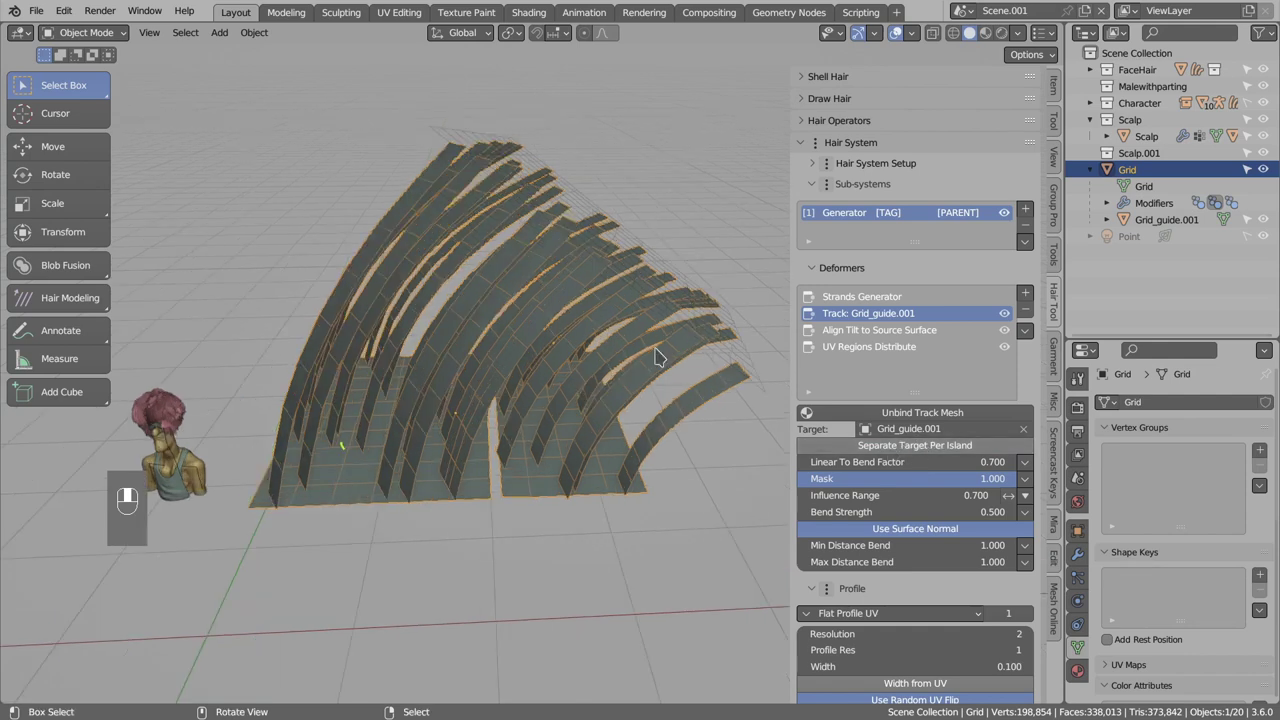
pyautogui.click(719, 289)
pyautogui.press('g')
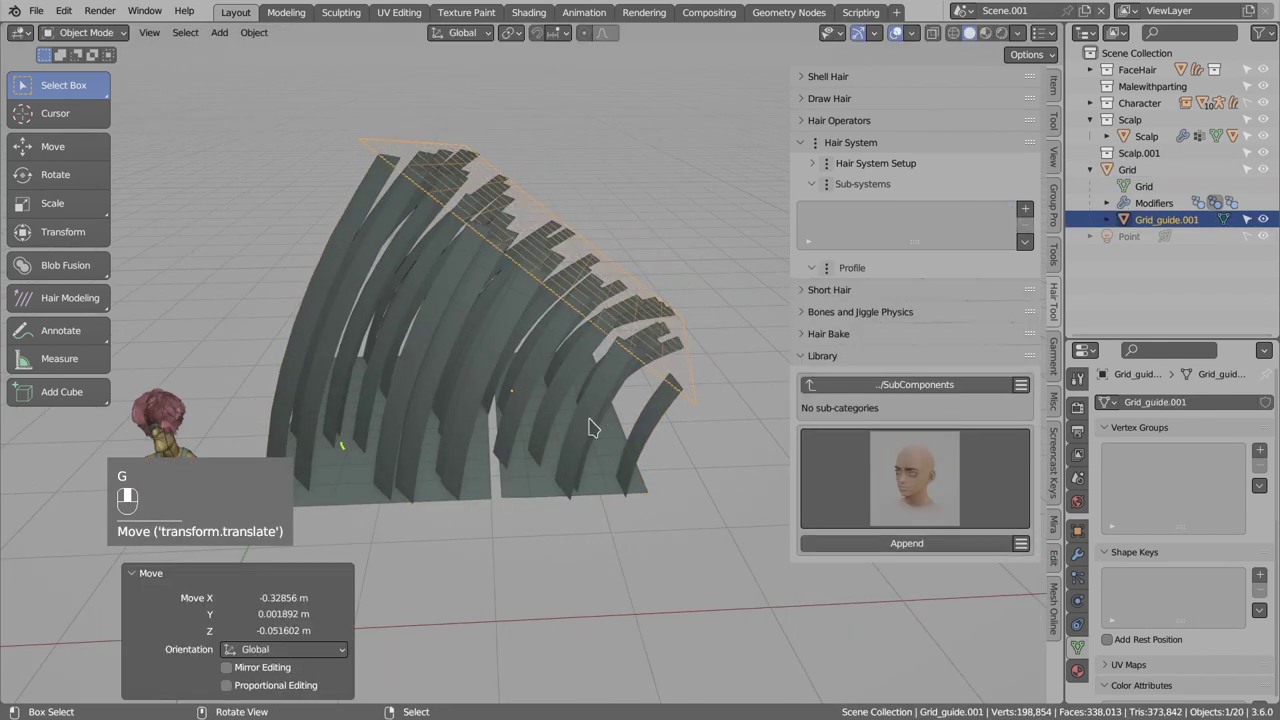
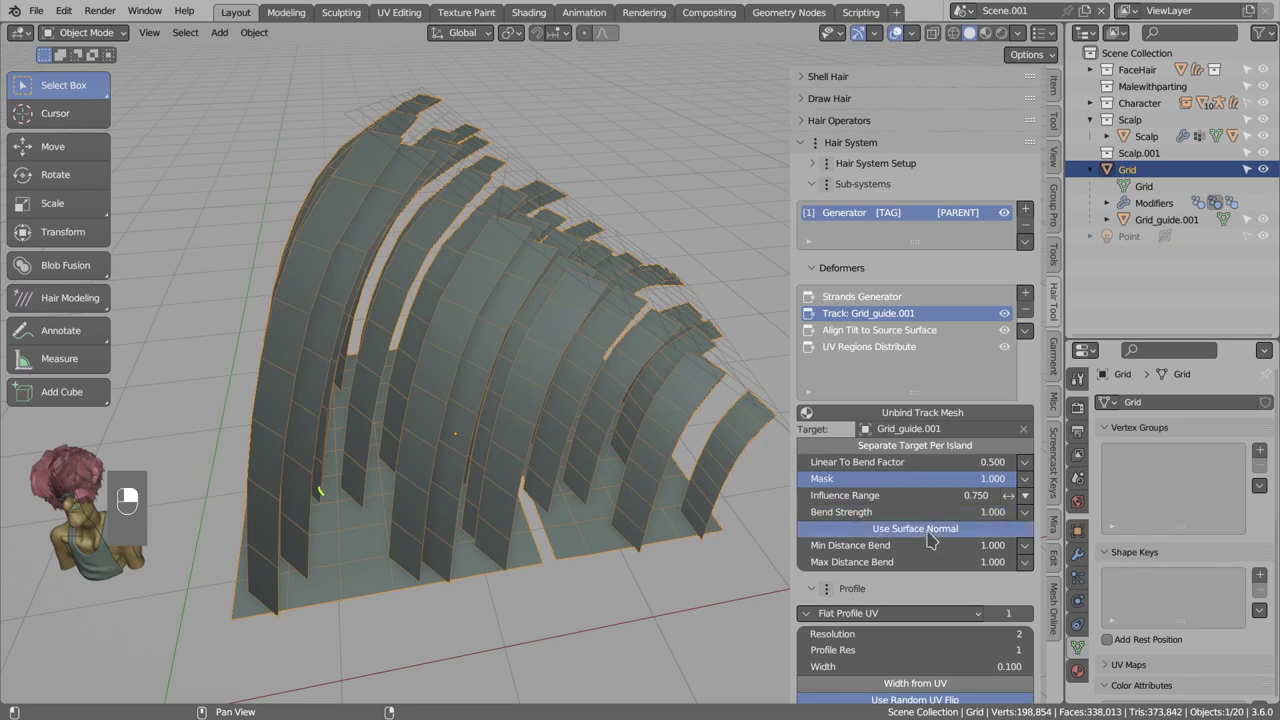
# Duplicate Grid with its guide into Grid.002 and move the copy aside along X.
pyautogui.middleClick(933, 535)
pyautogui.click(933, 535)
pyautogui.middleClick(902, 531)
pyautogui.click(926, 533)
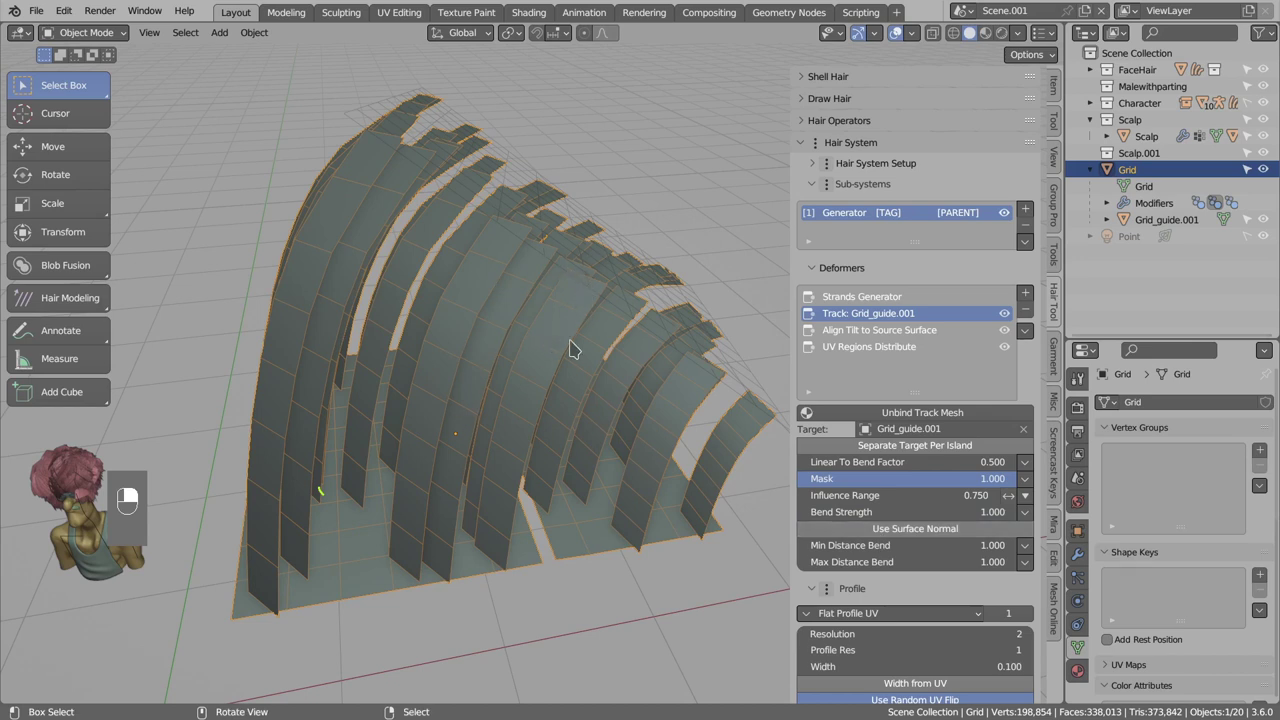
pyautogui.press('b')
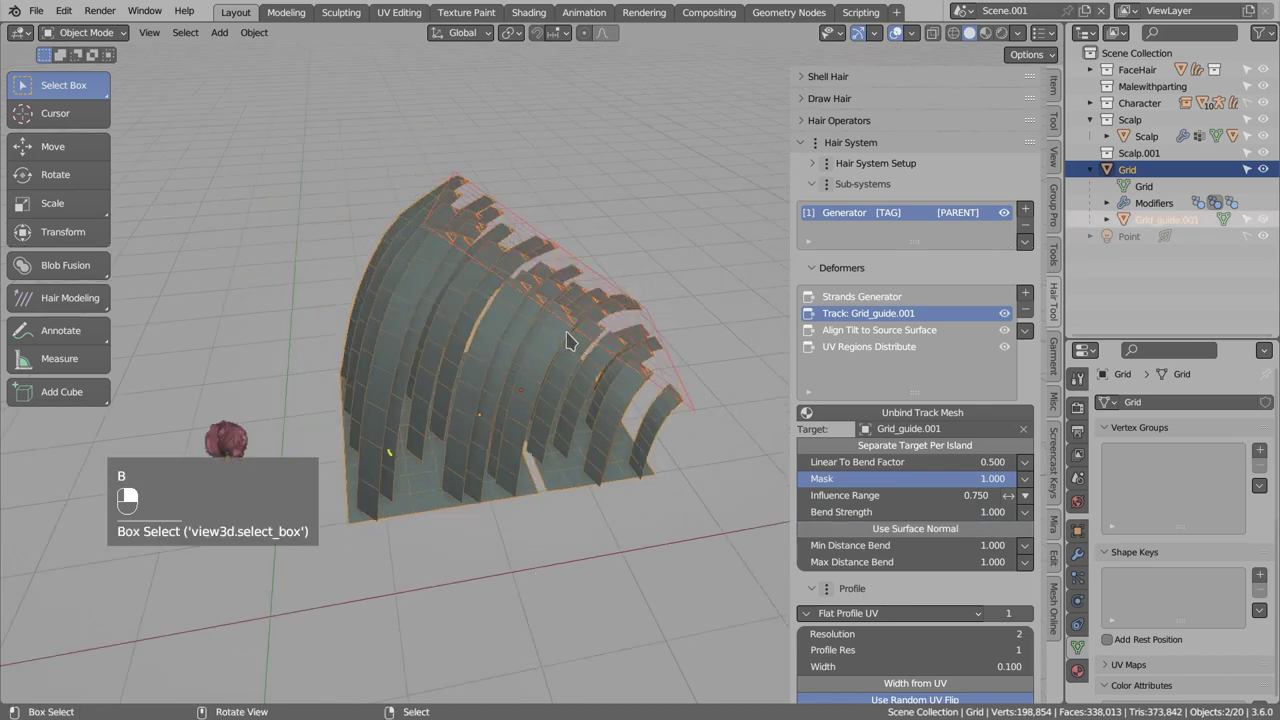
pyautogui.press('shift+d')
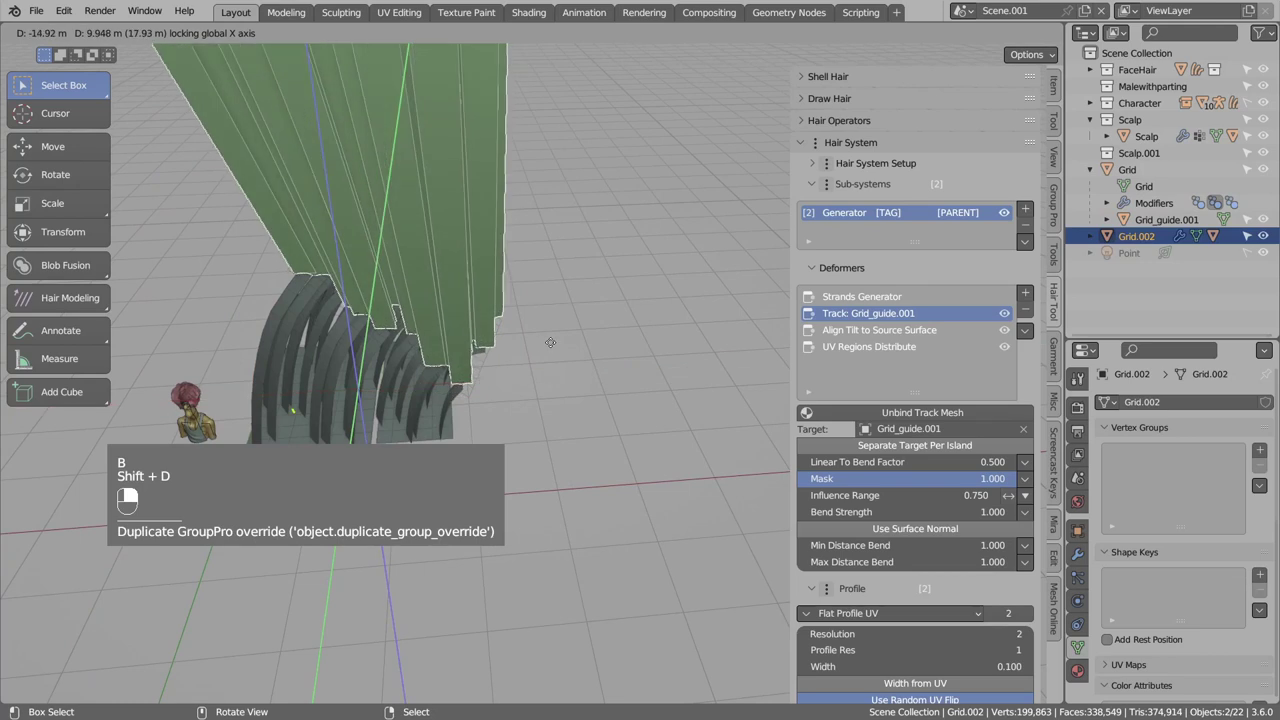
pyautogui.moveTo(533, 347); pyautogui.dragTo(577, 354)
pyautogui.press('g')
pyautogui.click(577, 354)
pyautogui.moveTo(577, 354); pyautogui.dragTo(569, 377)
pyautogui.click(569, 377)
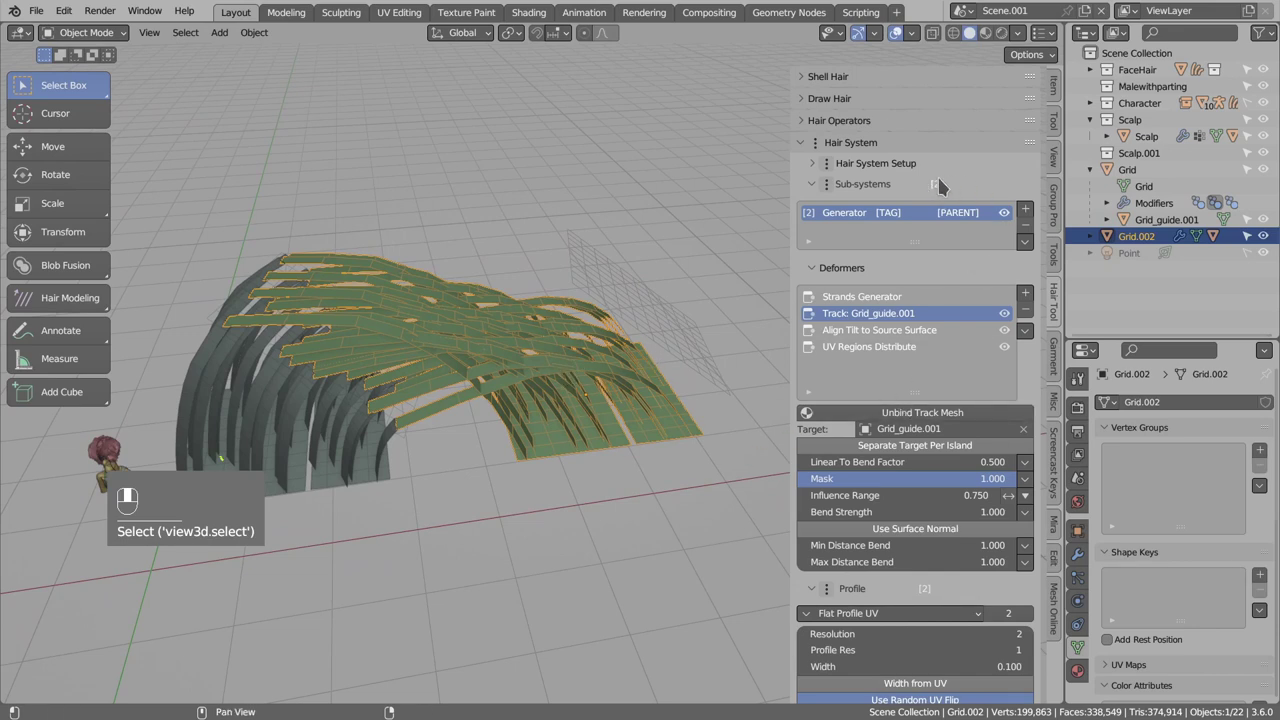
# Make Grid.002's hair generator unique and clear its track target to None.
pyautogui.moveTo(943, 189); pyautogui.dragTo(1007, 405)
pyautogui.moveTo(1007, 405); pyautogui.dragTo(1027, 426)
pyautogui.click(1027, 426)
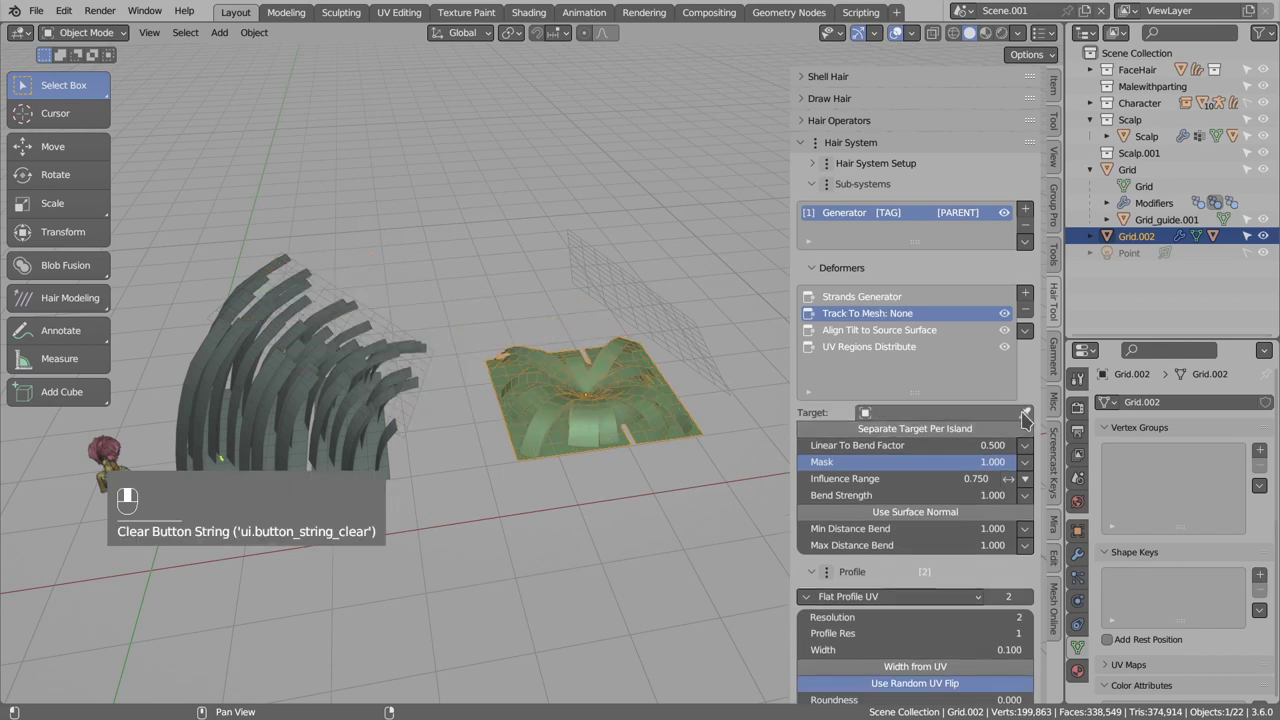
pyautogui.click(672, 307)
pyautogui.press('g')
pyautogui.click(614, 379)
pyautogui.moveTo(650, 383); pyautogui.dragTo(915, 532)
pyautogui.click(915, 532)
pyautogui.middleClick(919, 533)
pyautogui.click(921, 534)
pyautogui.middleClick(943, 530)
pyautogui.click(939, 532)
pyautogui.moveTo(939, 534); pyautogui.dragTo(536, 377)
pyautogui.click(536, 377)
pyautogui.moveTo(536, 377); pyautogui.dragTo(513, 409)
pyautogui.press('Tab')
pyautogui.press('Tab')
pyautogui.press('ctrl+shift+h')
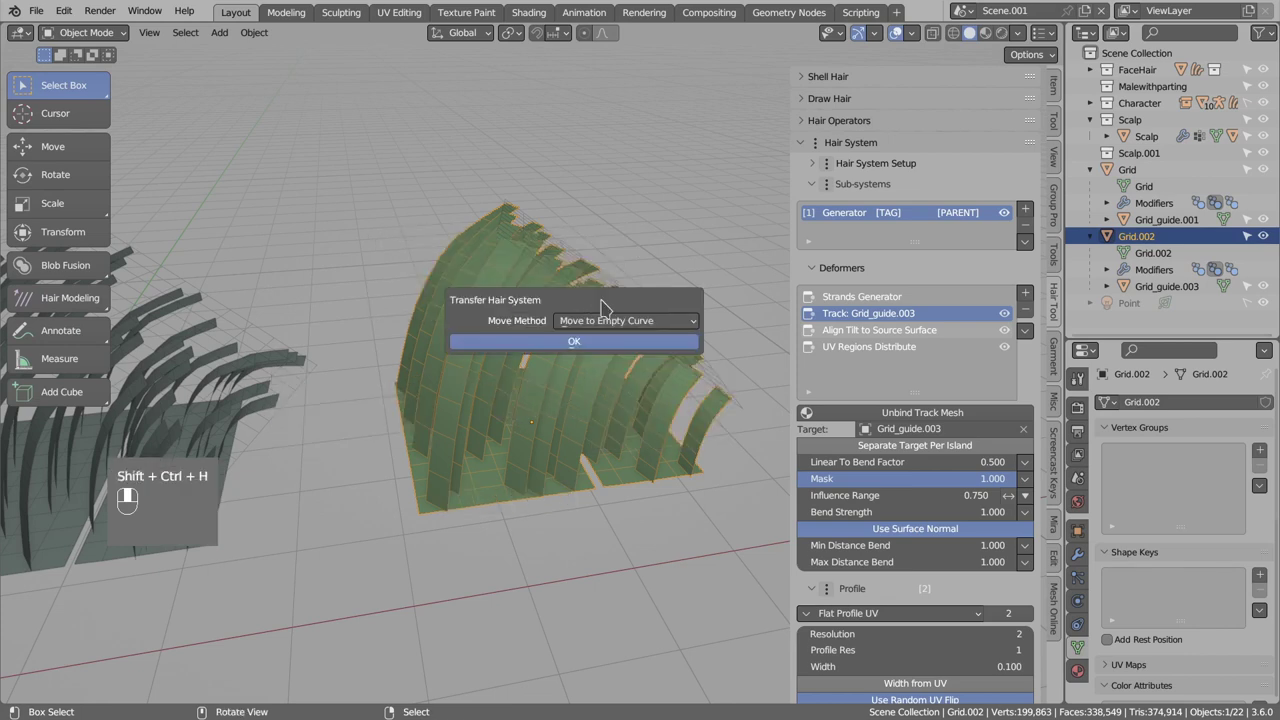
# Bake Grid.002's hair into Grid.002_curve via Move to Empty Curve, check it in edit mode, then enter Sculpt Mode with the Density brush.
pyautogui.click(562, 389)
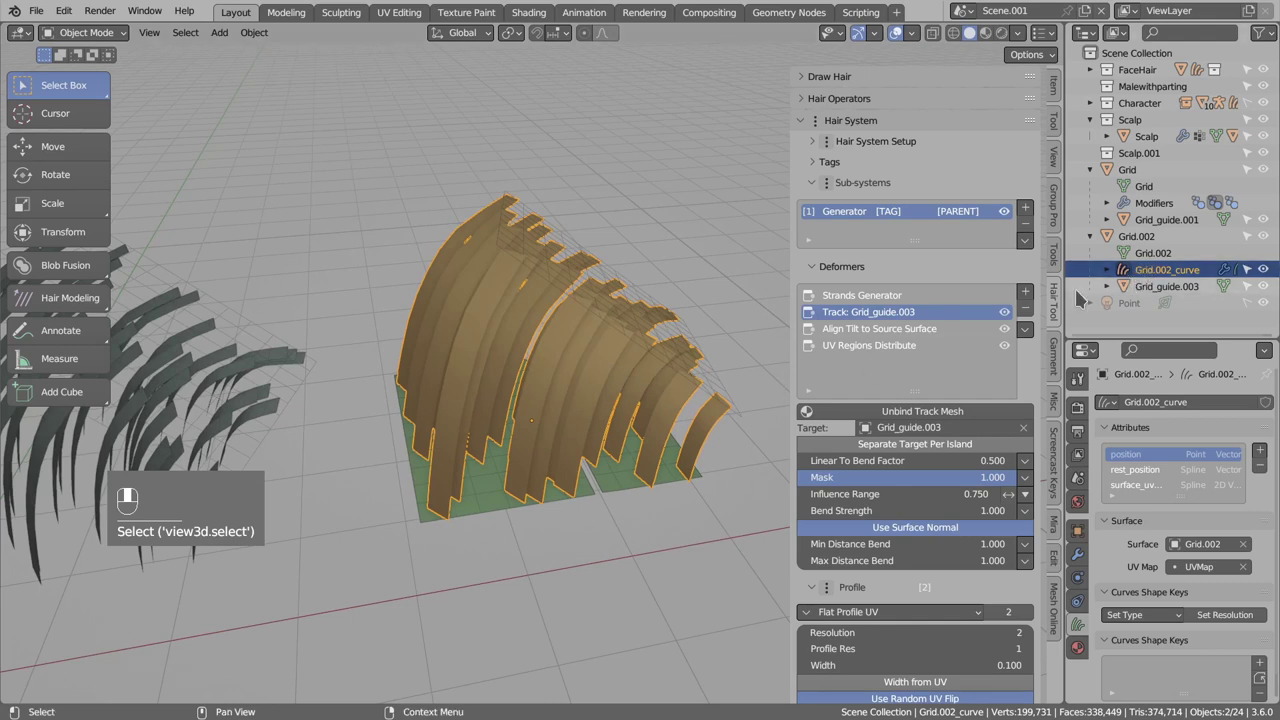
pyautogui.press('Tab')
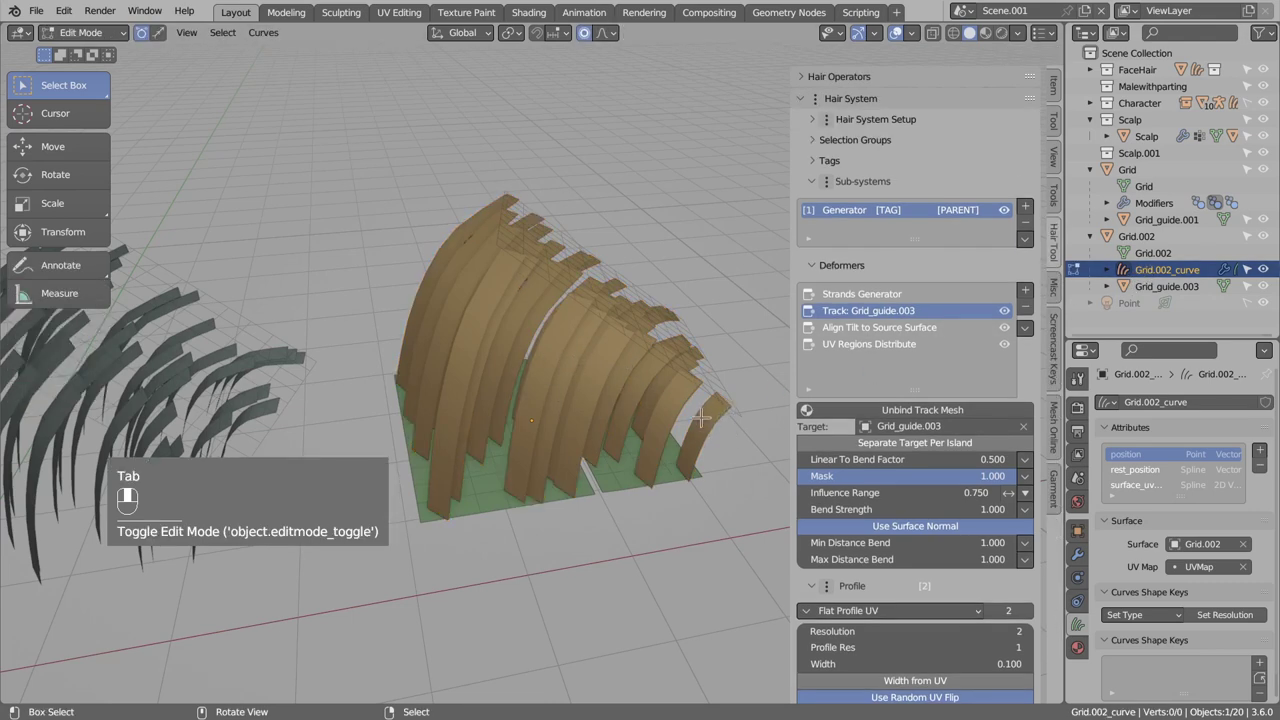
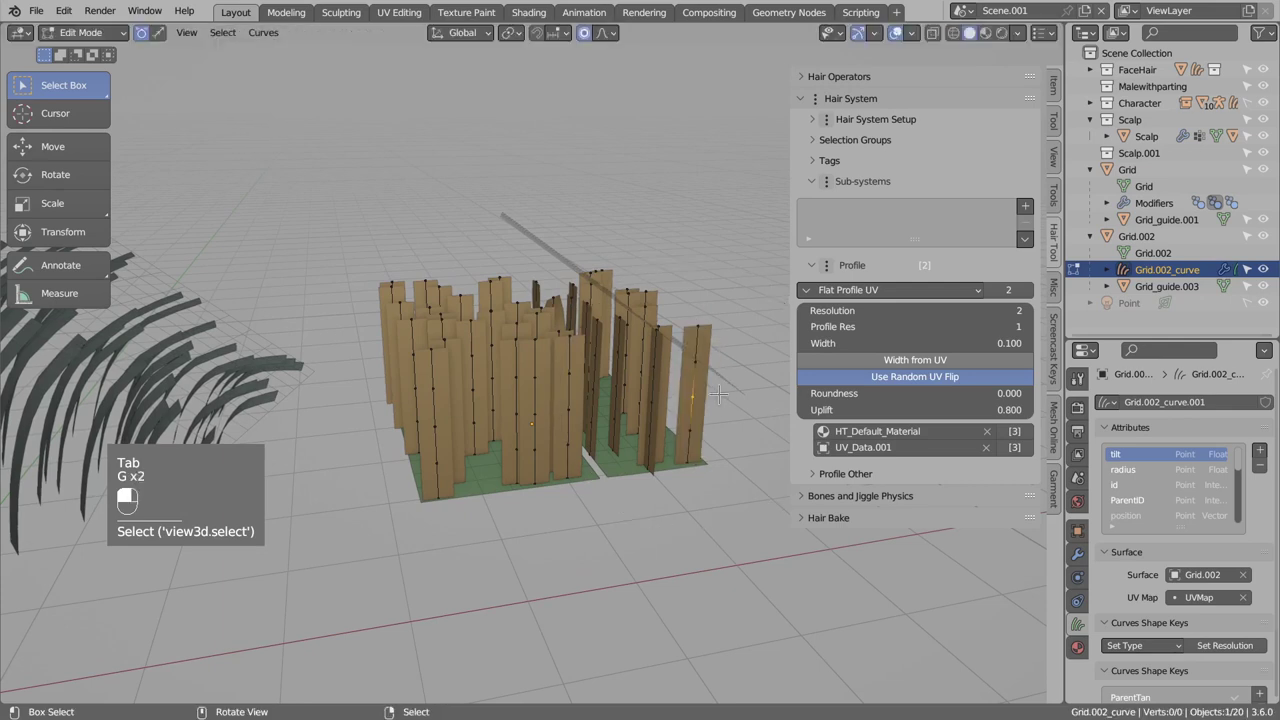
pyautogui.press('Tab')
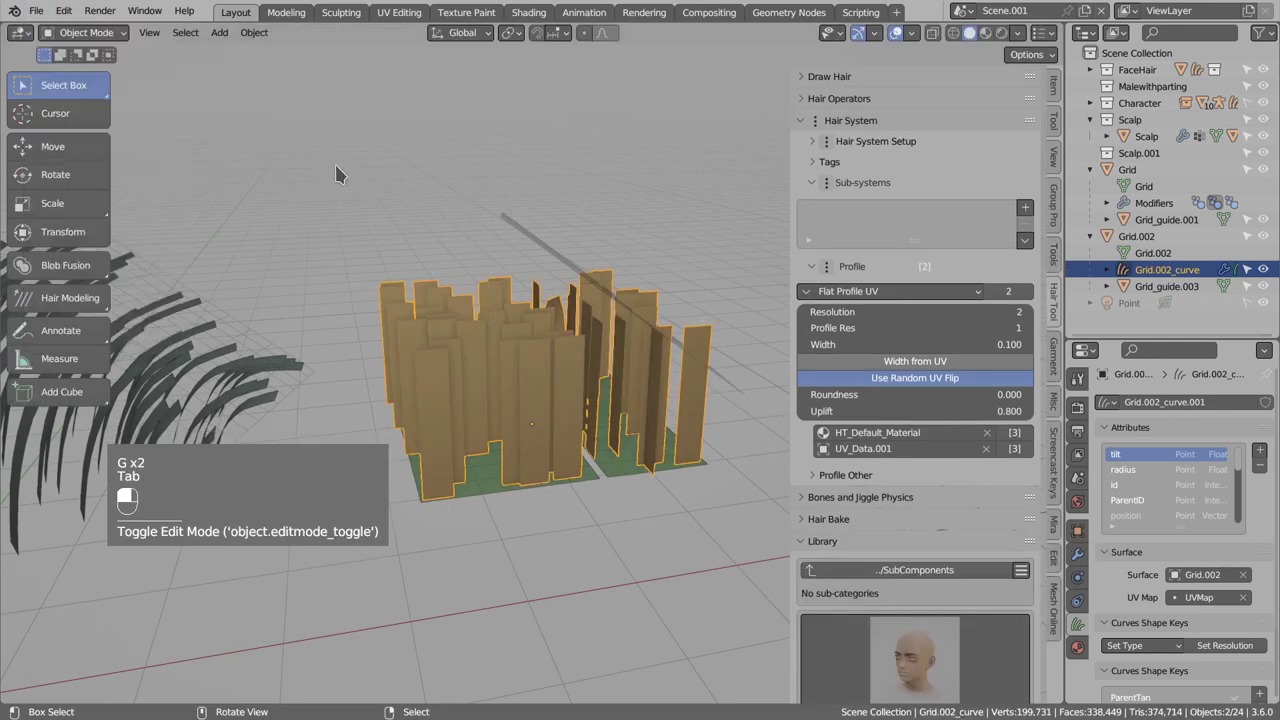
pyautogui.moveTo(157, 113); pyautogui.dragTo(87, 39)
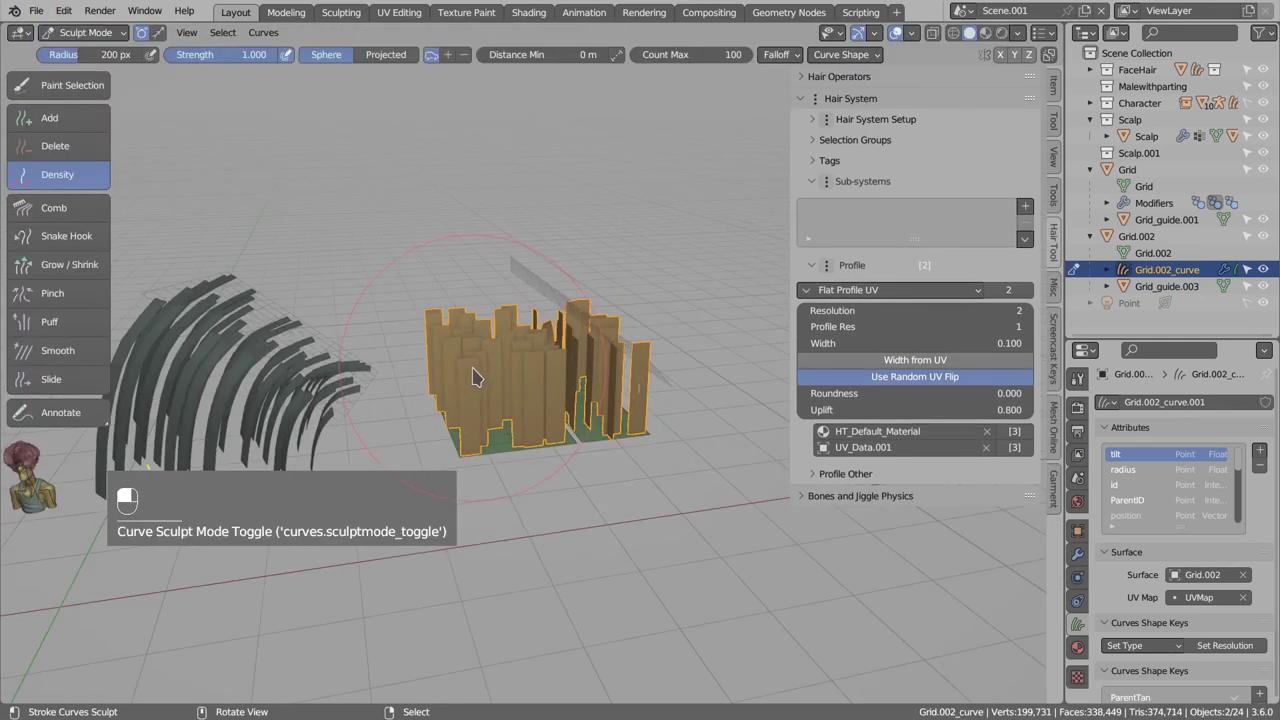
# Add a Filter sub-system to Grid.002_curve with Filter Tag, Track: Grid_guide.003 and UV Regions Distribute deformers.
pyautogui.press('a')
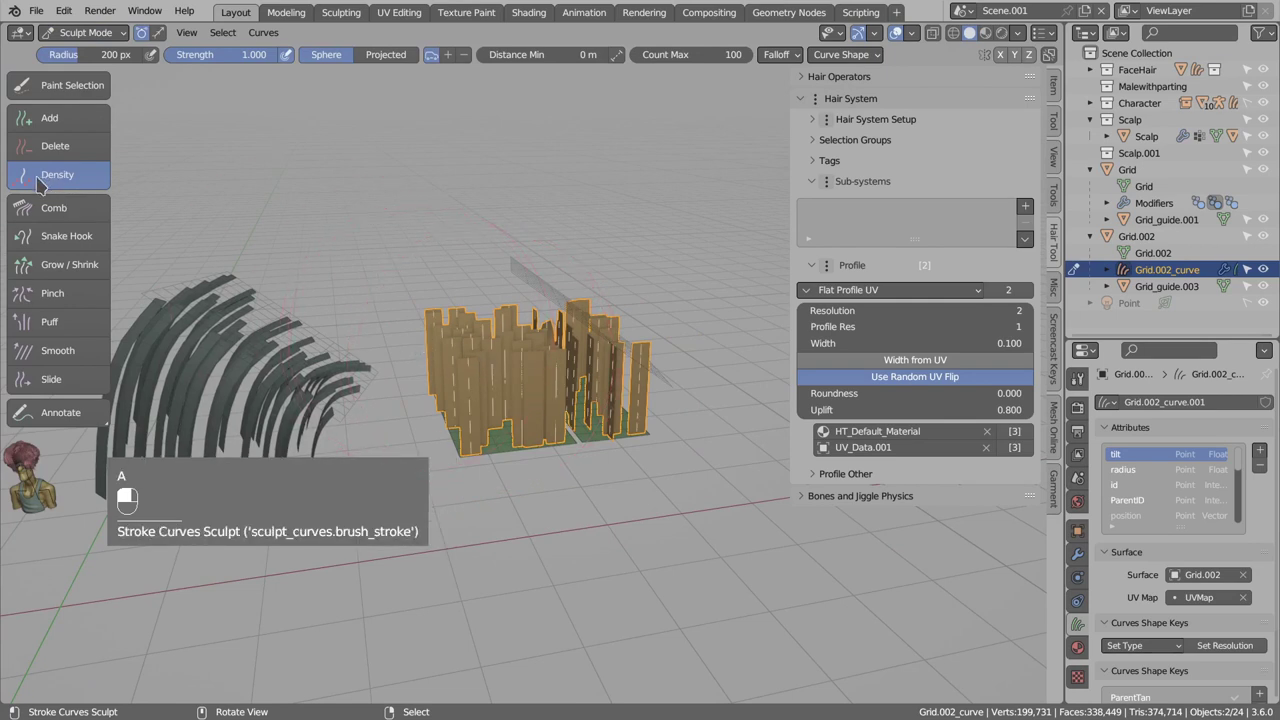
pyautogui.moveTo(474, 365); pyautogui.dragTo(90, 65)
pyautogui.middleClick(687, 416)
pyautogui.rightClick(687, 416)
pyautogui.moveTo(687, 416); pyautogui.dragTo(664, 390)
pyautogui.moveTo(631, 383); pyautogui.dragTo(1030, 412)
pyautogui.moveTo(1030, 412); pyautogui.dragTo(616, 319)
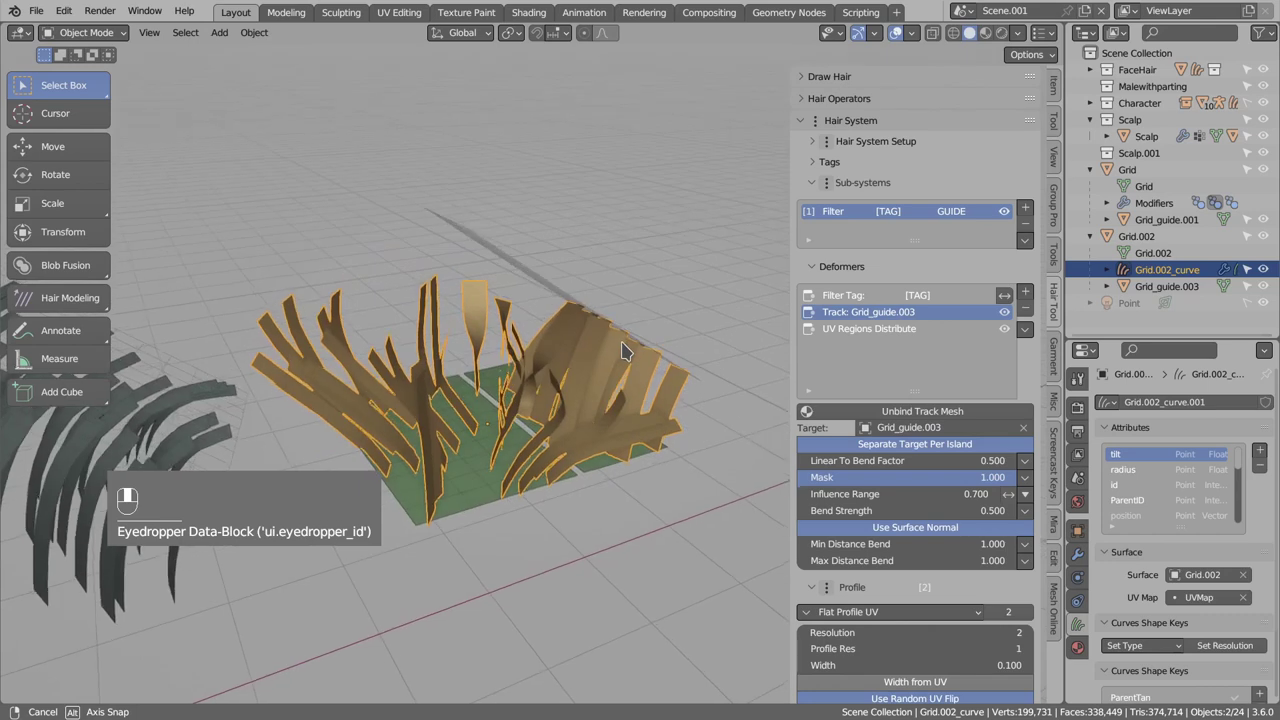
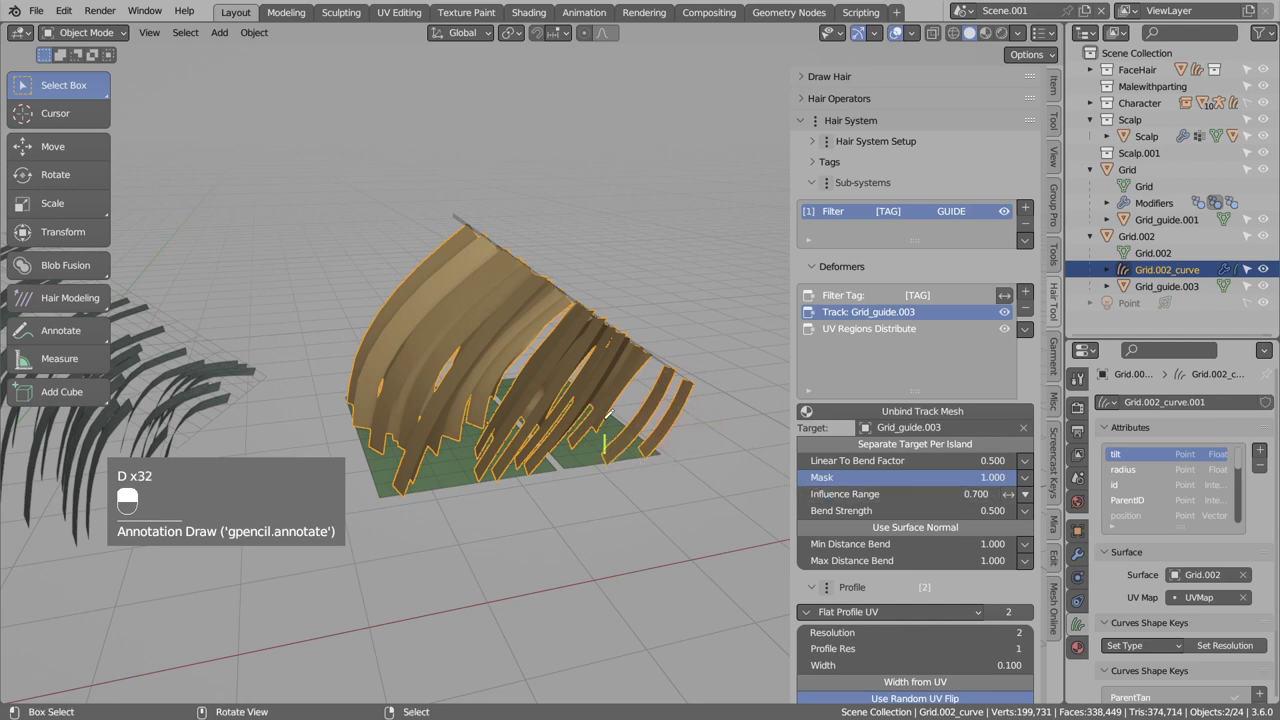
# Undo repeatedly until Grid.002, its curves and its guide are gone, leaving Grid and Grid_guide.001.
pyautogui.press('d')
pyautogui.press('d')
pyautogui.press('d')
pyautogui.press('d')
pyautogui.press('d')
pyautogui.press('d')
pyautogui.press('d')
pyautogui.press('d')
pyautogui.press('d')
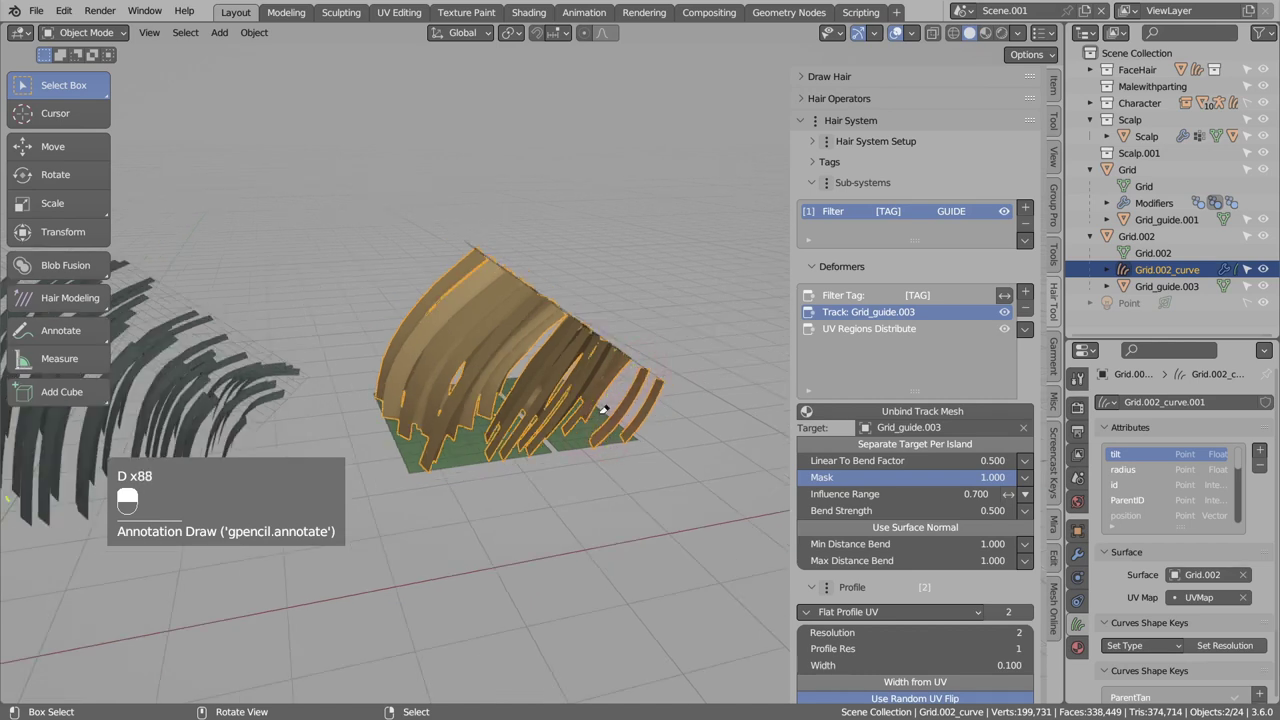
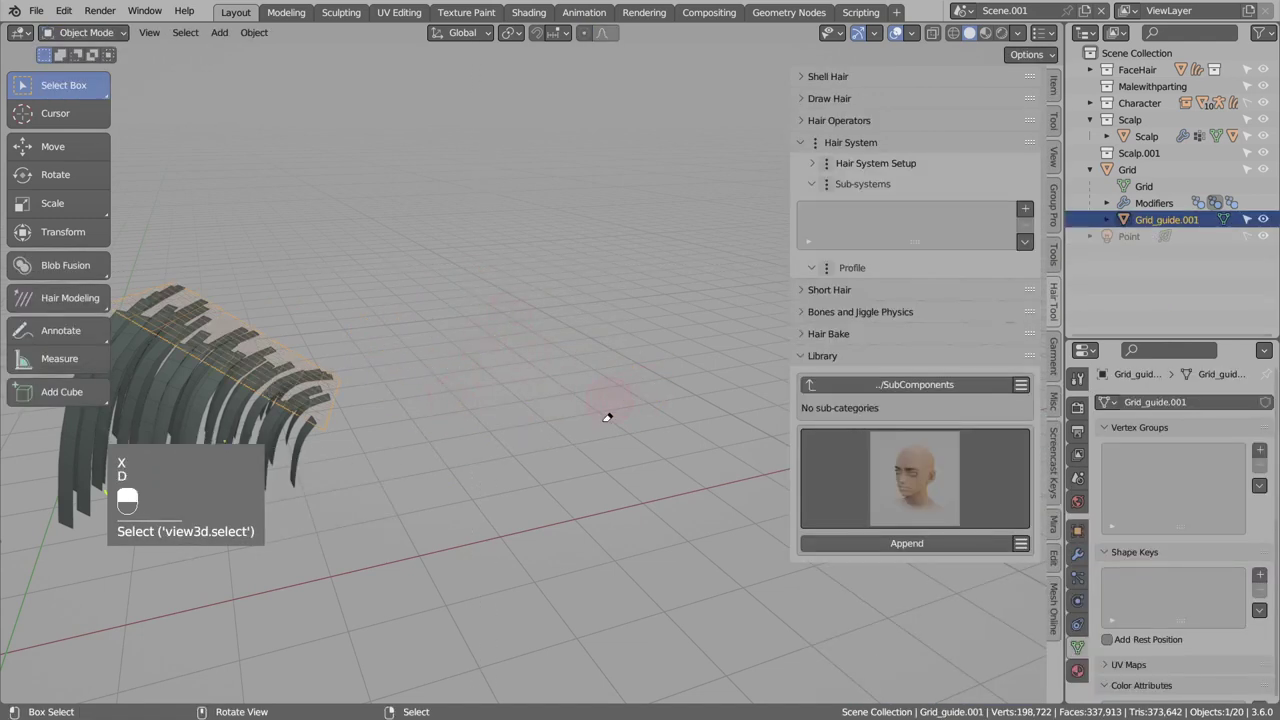
# Select Grid and experiment with the Min Distance Bend value on its Track: Grid_guide.001 deformer.
pyautogui.press('d')
pyautogui.click(469, 409)
pyautogui.moveTo(531, 429); pyautogui.dragTo(915, 533)
pyautogui.moveTo(915, 533); pyautogui.dragTo(951, 538)
pyautogui.rightClick(951, 538)
pyautogui.moveTo(974, 536); pyautogui.dragTo(961, 536)
pyautogui.rightClick(961, 536)
pyautogui.middleClick(961, 536)
pyautogui.rightClick(962, 535)
pyautogui.middleClick(962, 535)
pyautogui.rightClick(471, 449)
pyautogui.moveTo(472, 450); pyautogui.dragTo(890, 641)
pyautogui.moveTo(890, 641); pyautogui.dragTo(917, 613)
pyautogui.moveTo(917, 613); pyautogui.dragTo(532, 480)
pyautogui.press('d')
pyautogui.moveTo(532, 480); pyautogui.dragTo(863, 513)
pyautogui.press('d')
pyautogui.press('d')
pyautogui.middleClick(562, 485)
pyautogui.rightClick(562, 485)
pyautogui.press('d')
pyautogui.press('d')
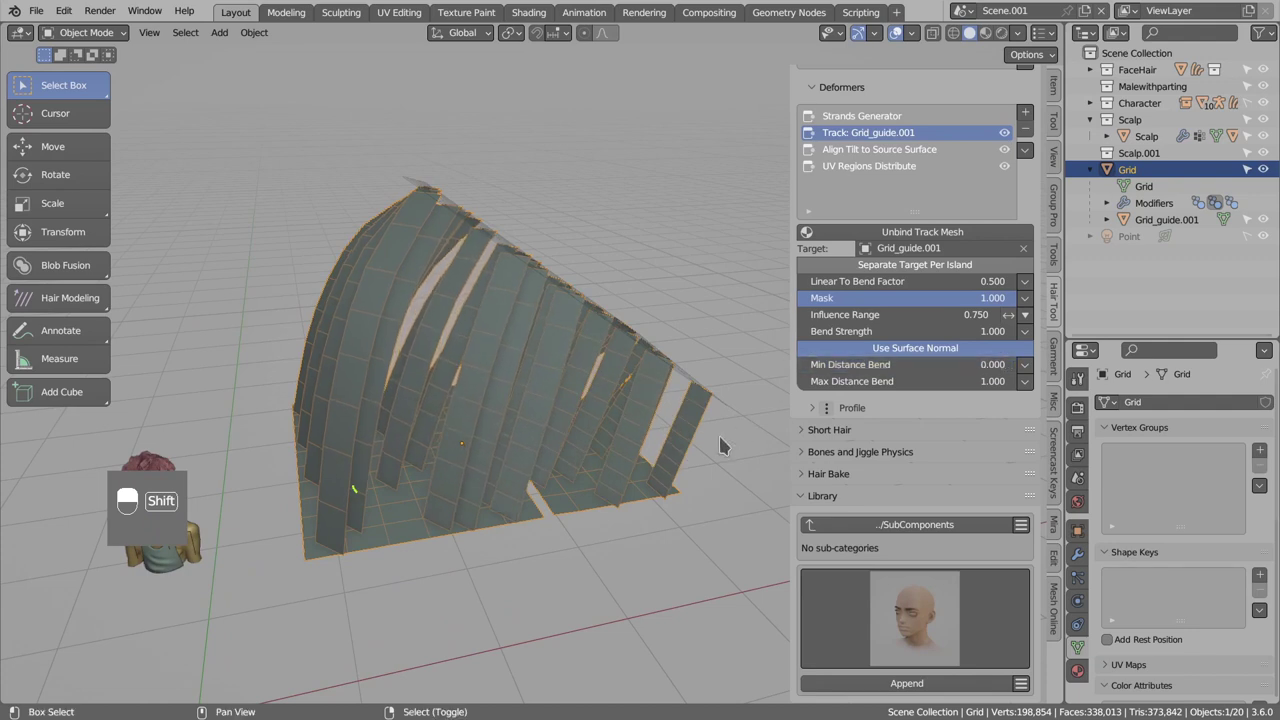
# Settle Min Distance Bend and Max Distance Bend on the Grid_guide.001 track both at 1.000.
pyautogui.press('d')
pyautogui.press('d')
pyautogui.press('d')
pyautogui.press('d')
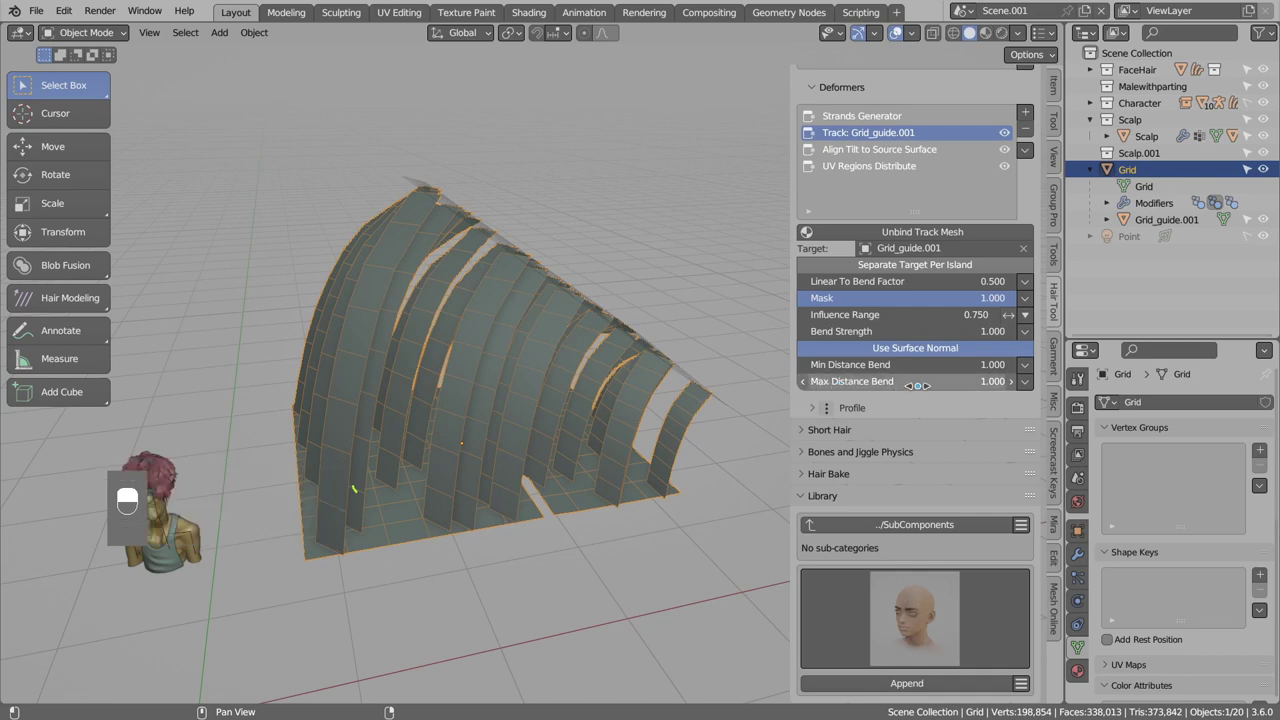
pyautogui.press('d')
pyautogui.press('d')
pyautogui.press('d')
pyautogui.press('d')
pyautogui.press('d')
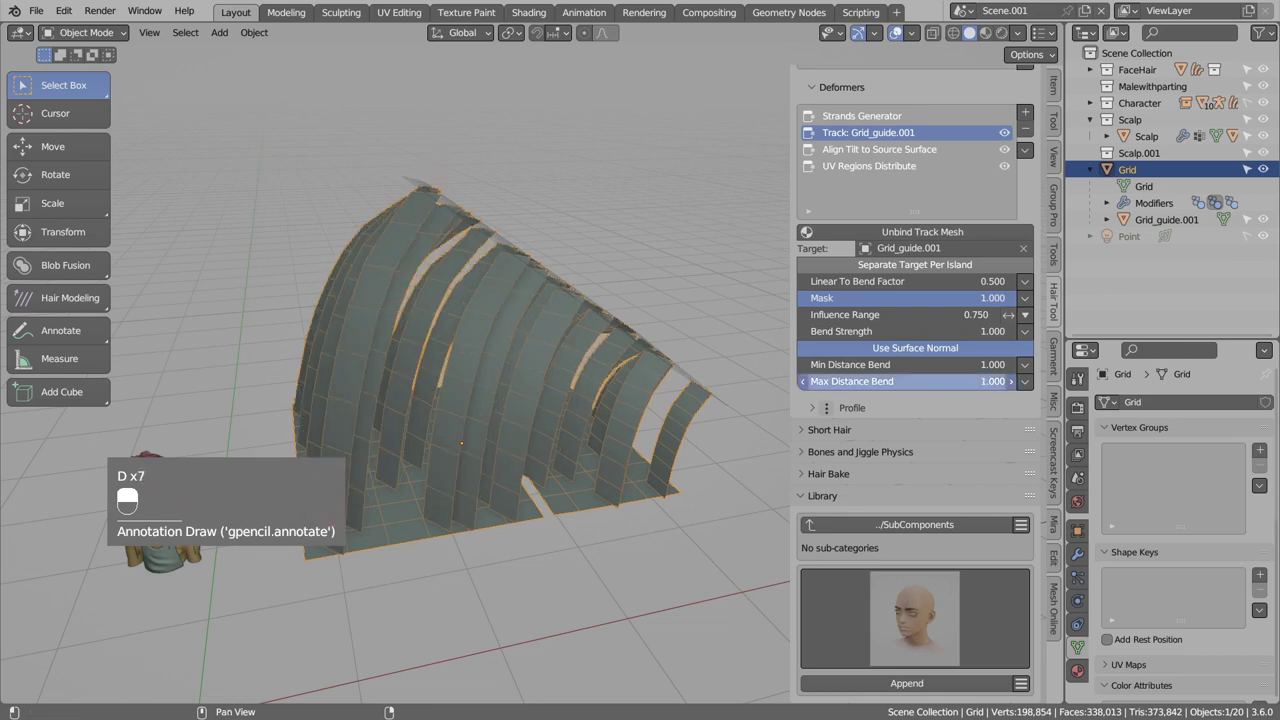
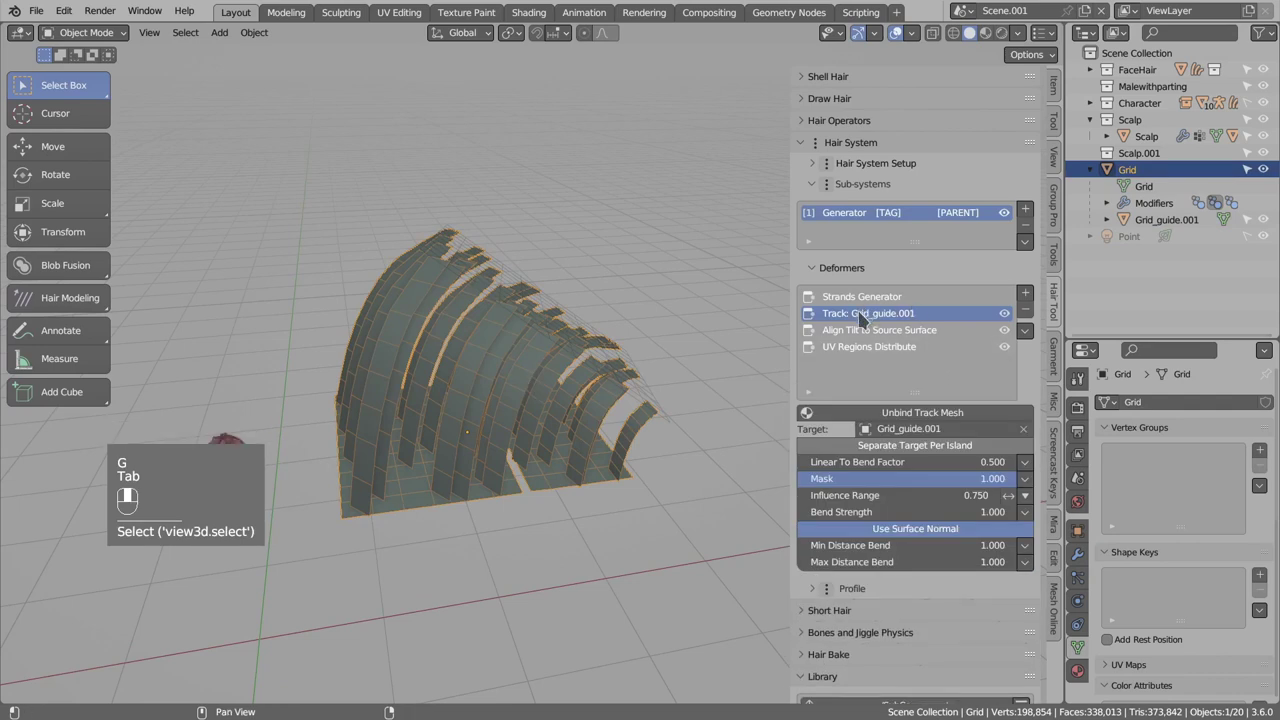
# Select Grid_guide.001, duplicate it with Shift+D and drop the copy over the hair strands.
pyautogui.moveTo(901, 306); pyautogui.dragTo(562, 331)
pyautogui.rightClick(562, 331)
pyautogui.moveTo(563, 339); pyautogui.dragTo(579, 324)
pyautogui.press('r')
pyautogui.press('g')
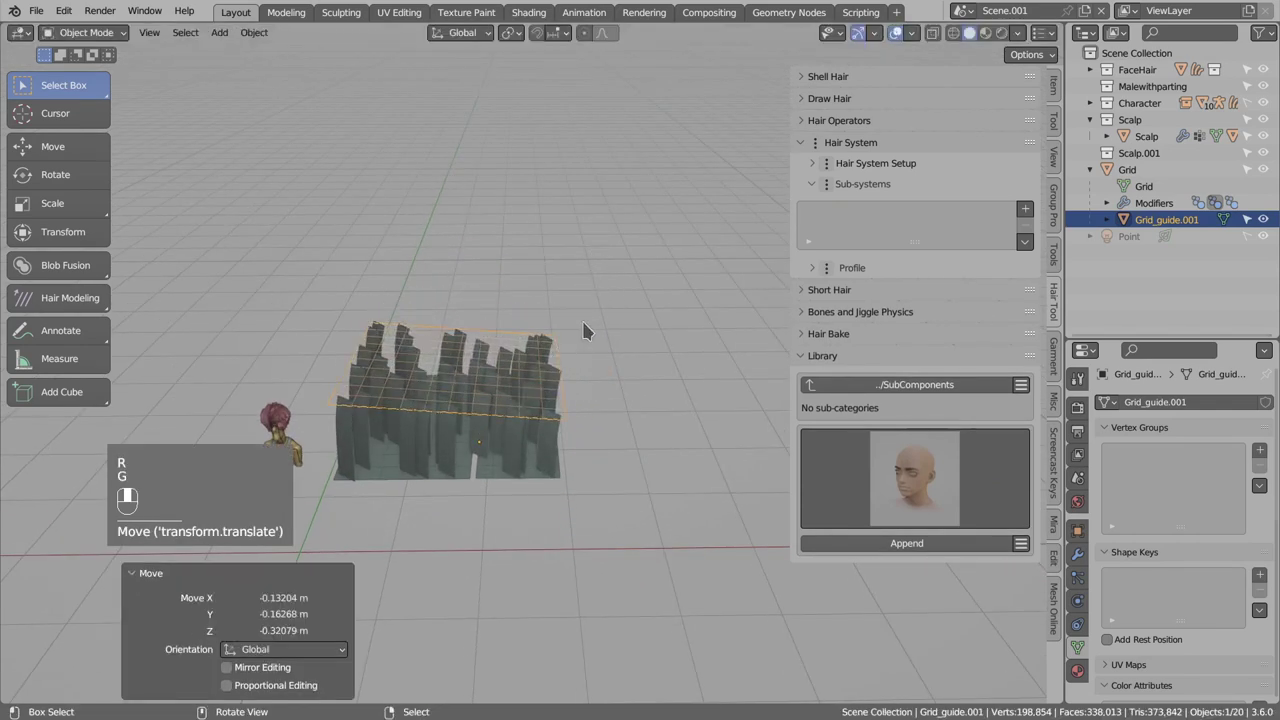
pyautogui.moveTo(579, 405); pyautogui.dragTo(519, 466)
pyautogui.click(519, 466)
# Place five more guide grid copies at different spots across the grid's hair.
pyautogui.moveTo(518, 467); pyautogui.dragTo(577, 379)
pyautogui.click(577, 379)
pyautogui.moveTo(577, 379); pyautogui.dragTo(593, 357)
pyautogui.click(593, 357)
pyautogui.moveTo(593, 357); pyautogui.dragTo(542, 514)
pyautogui.click(542, 514)
pyautogui.moveTo(542, 515); pyautogui.dragTo(505, 421)
pyautogui.click(505, 421)
pyautogui.moveTo(505, 421); pyautogui.dragTo(516, 337)
pyautogui.click(516, 337)
# Move the guide grid over the strands so the hair cards rise and curve beneath it.
pyautogui.moveTo(512, 338); pyautogui.dragTo(661, 527)
pyautogui.moveTo(661, 527); pyautogui.dragTo(609, 345)
pyautogui.press('g')
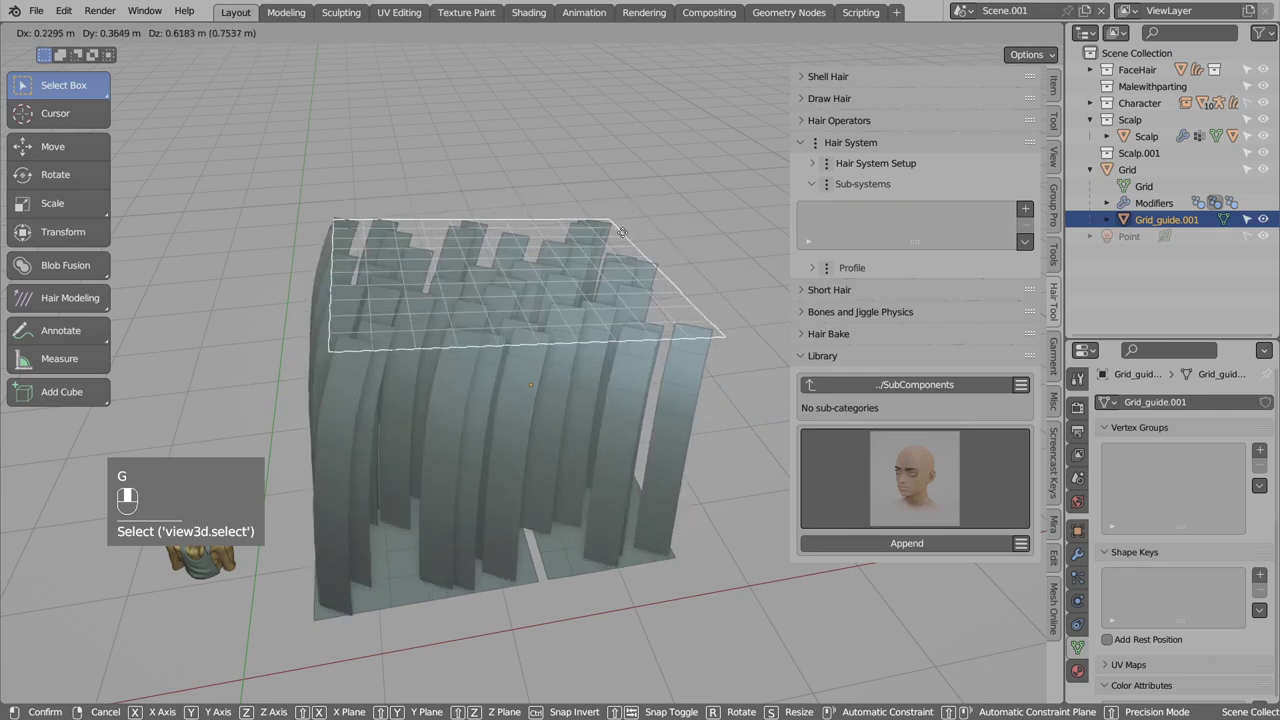
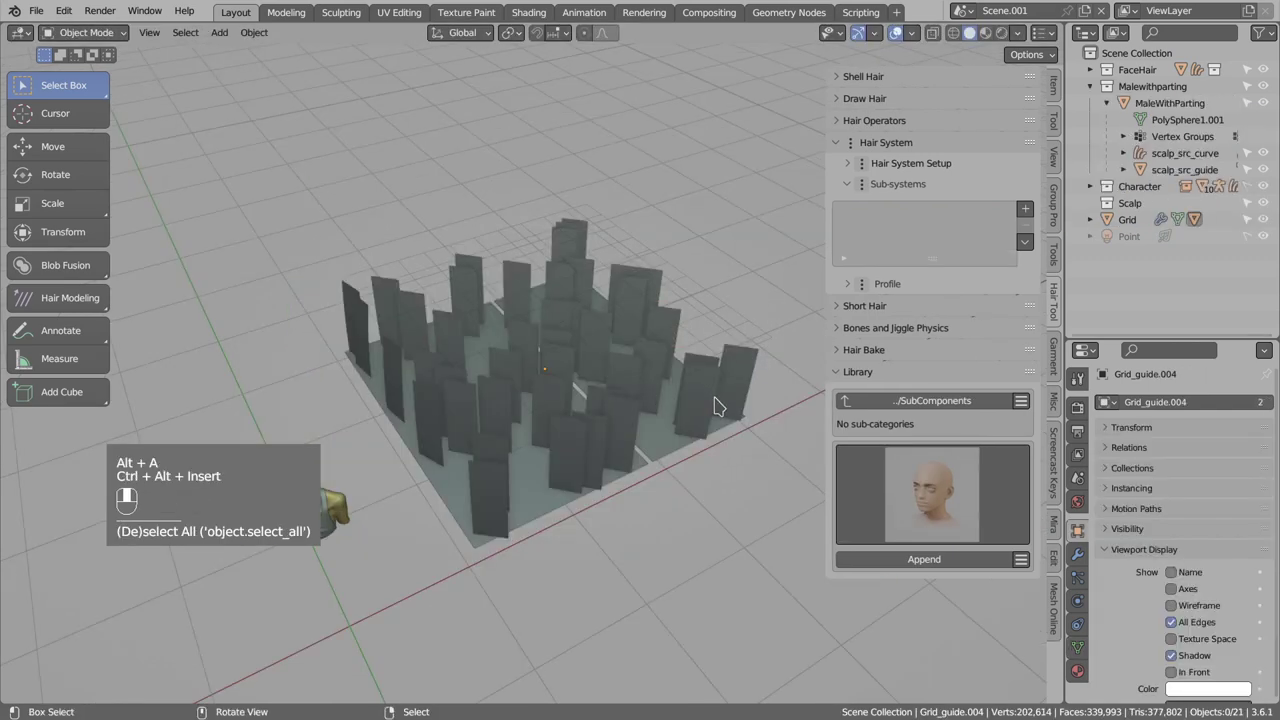
# Select Grid and point its Track deformer at Grid_guide.004.
pyautogui.click(711, 398)
pyautogui.moveTo(711, 398); pyautogui.dragTo(893, 399)
pyautogui.moveTo(893, 399); pyautogui.dragTo(661, 434)
pyautogui.middleClick(712, 303)
pyautogui.rightClick(712, 303)
# Edit Grid_guide.004, select half its faces and rotate them with proportional editing to bend the strands.
pyautogui.press('r')
pyautogui.moveTo(661, 434); pyautogui.dragTo(586, 505)
pyautogui.moveTo(586, 505); pyautogui.dragTo(591, 473)
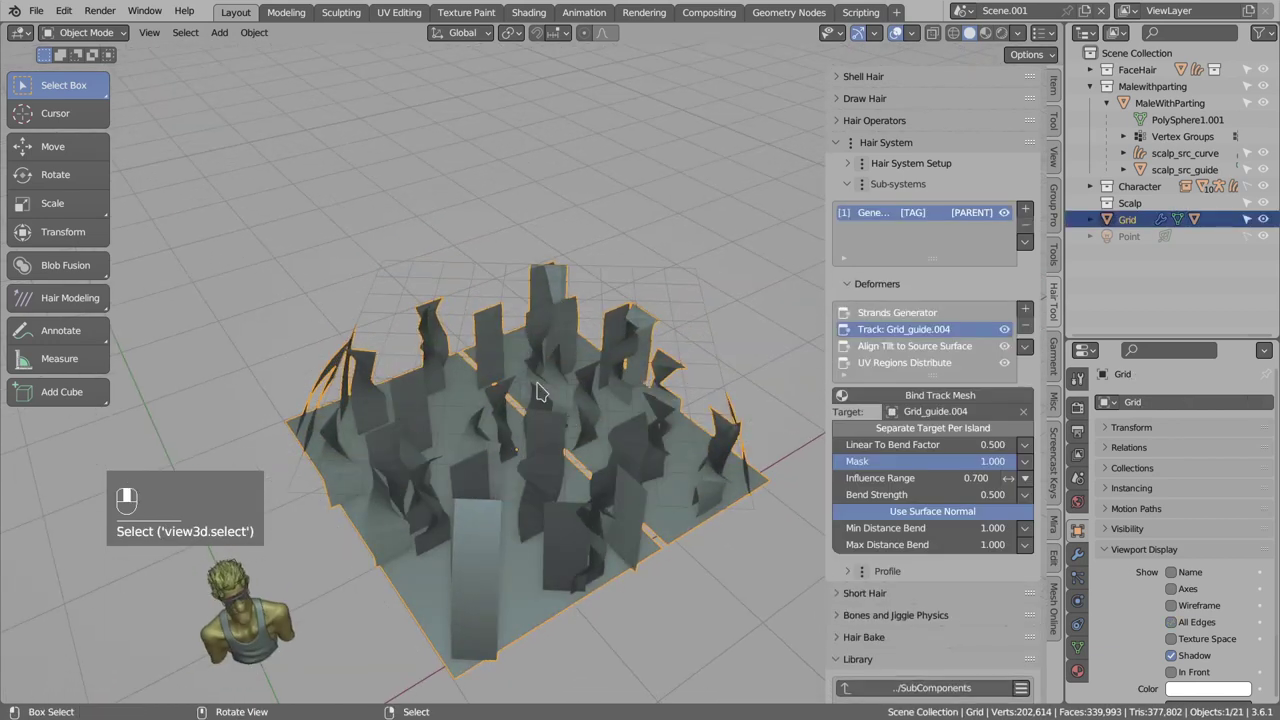
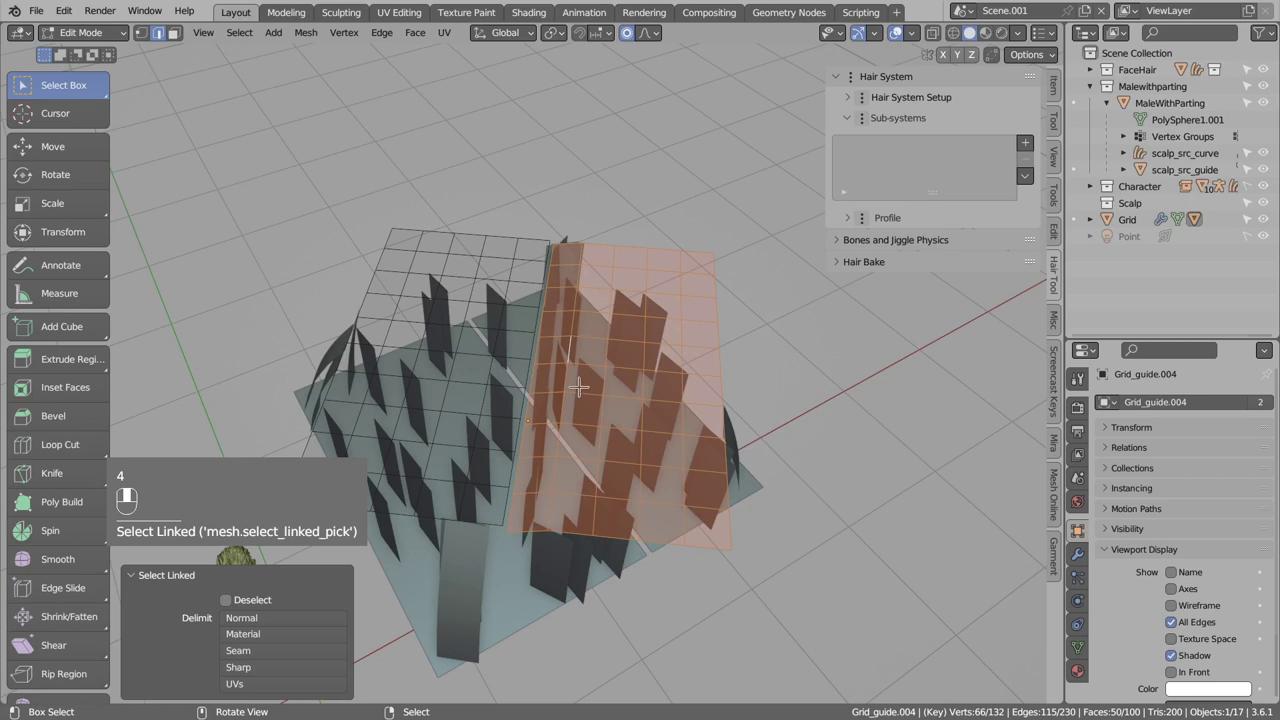
pyautogui.press('g')
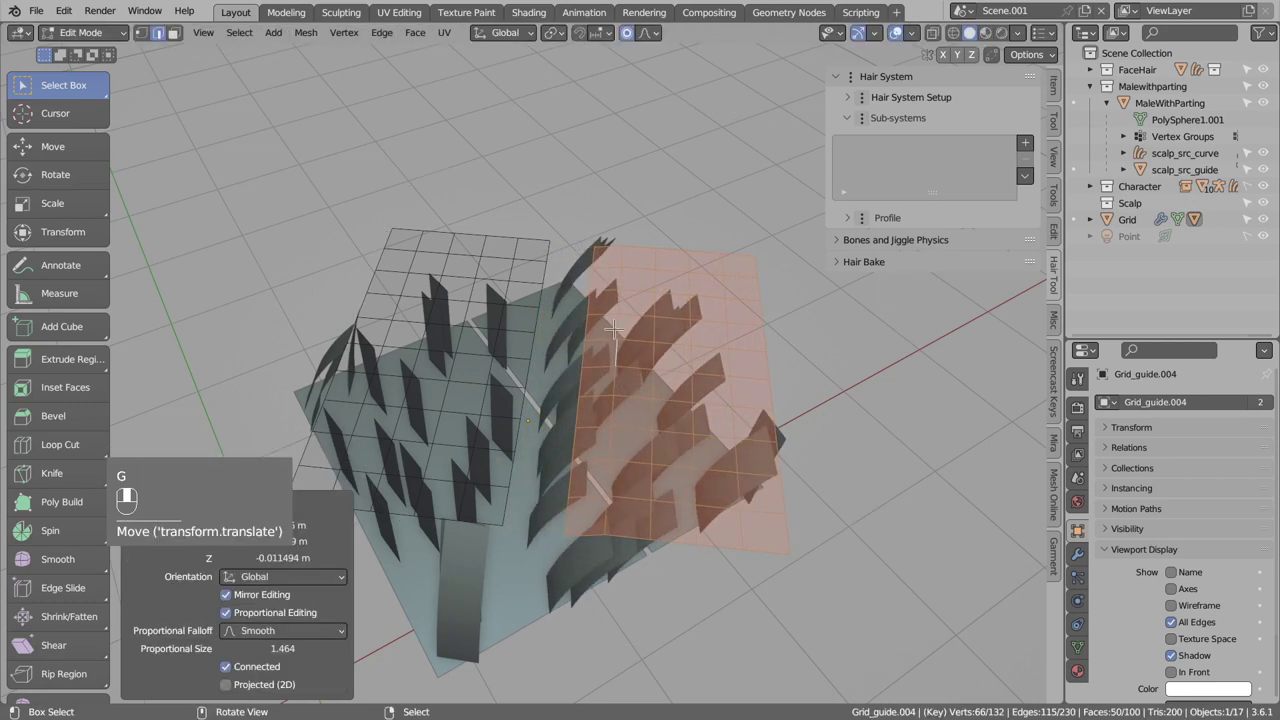
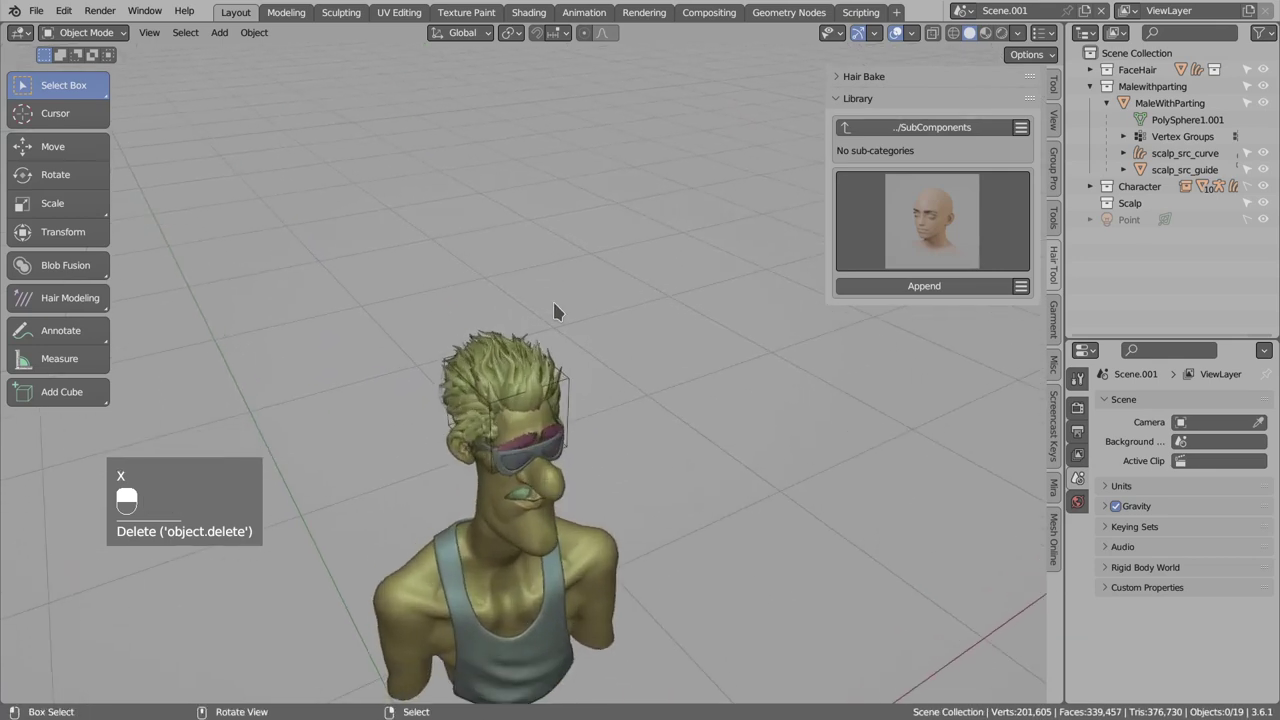
# Select the Grid test patch and its guide objects and delete them.
pyautogui.moveTo(512, 389); pyautogui.dragTo(474, 198)
pyautogui.moveTo(558, 245); pyautogui.dragTo(578, 185)
pyautogui.press('x')
pyautogui.press('g')
pyautogui.press('x')
# Select the old scalp hair curve and guide and delete them, leaving the head bald.
pyautogui.click(553, 213)
pyautogui.moveTo(553, 213); pyautogui.dragTo(949, 157)
pyautogui.press('x')
pyautogui.click(949, 157)
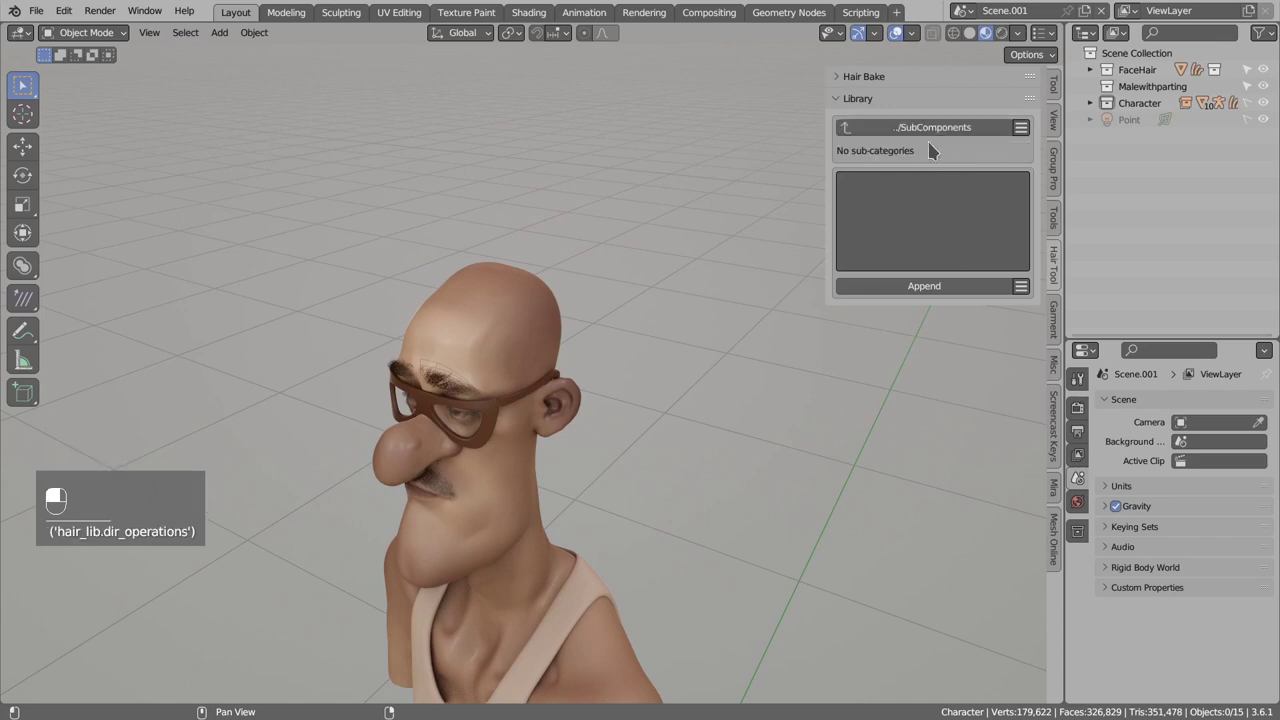
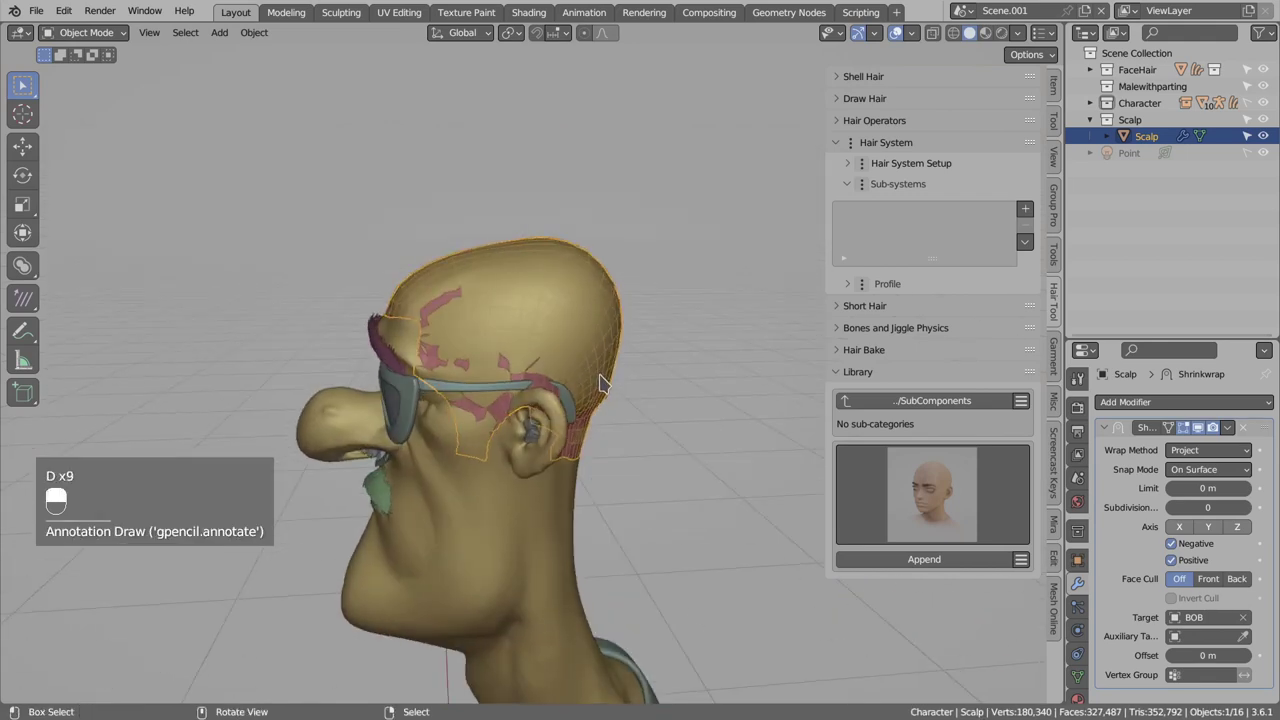
# Edit the Scalp mesh, enable proportional editing and move its border vertices with soft falloff, then check in object mode.
pyautogui.press('Tab')
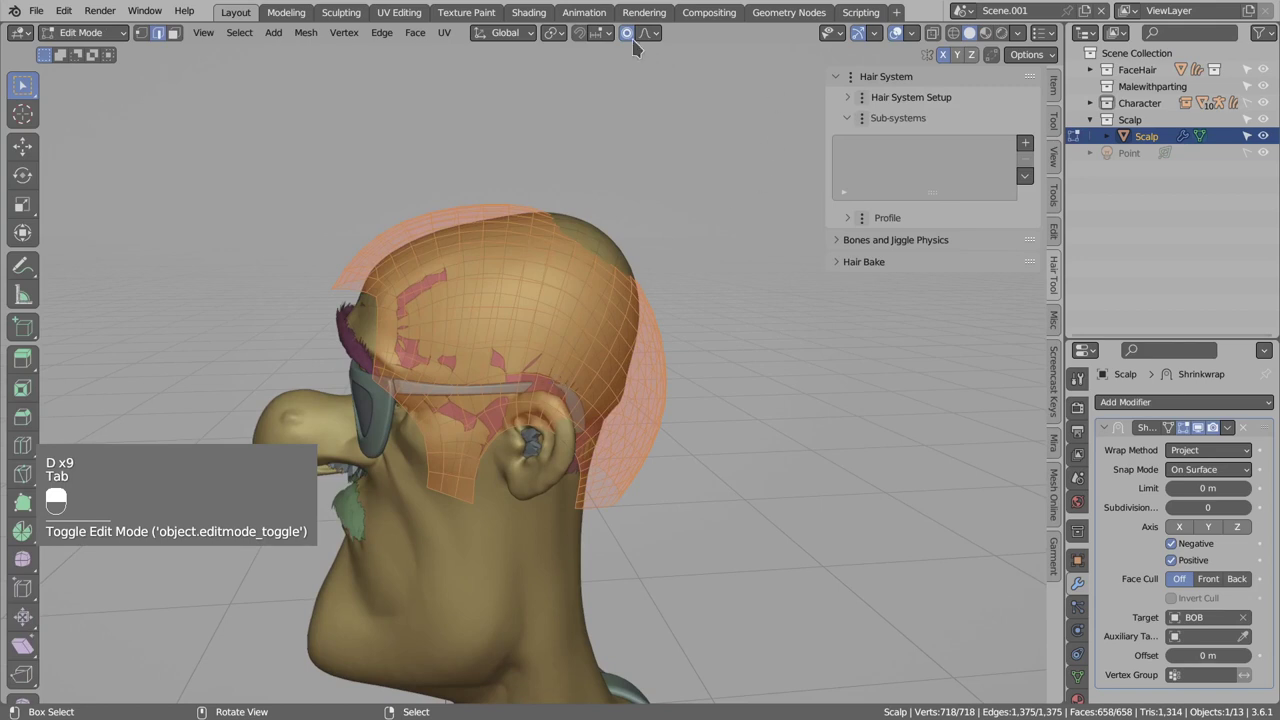
pyautogui.click(636, 40)
pyautogui.moveTo(651, 34); pyautogui.dragTo(949, 63)
pyautogui.click(949, 61)
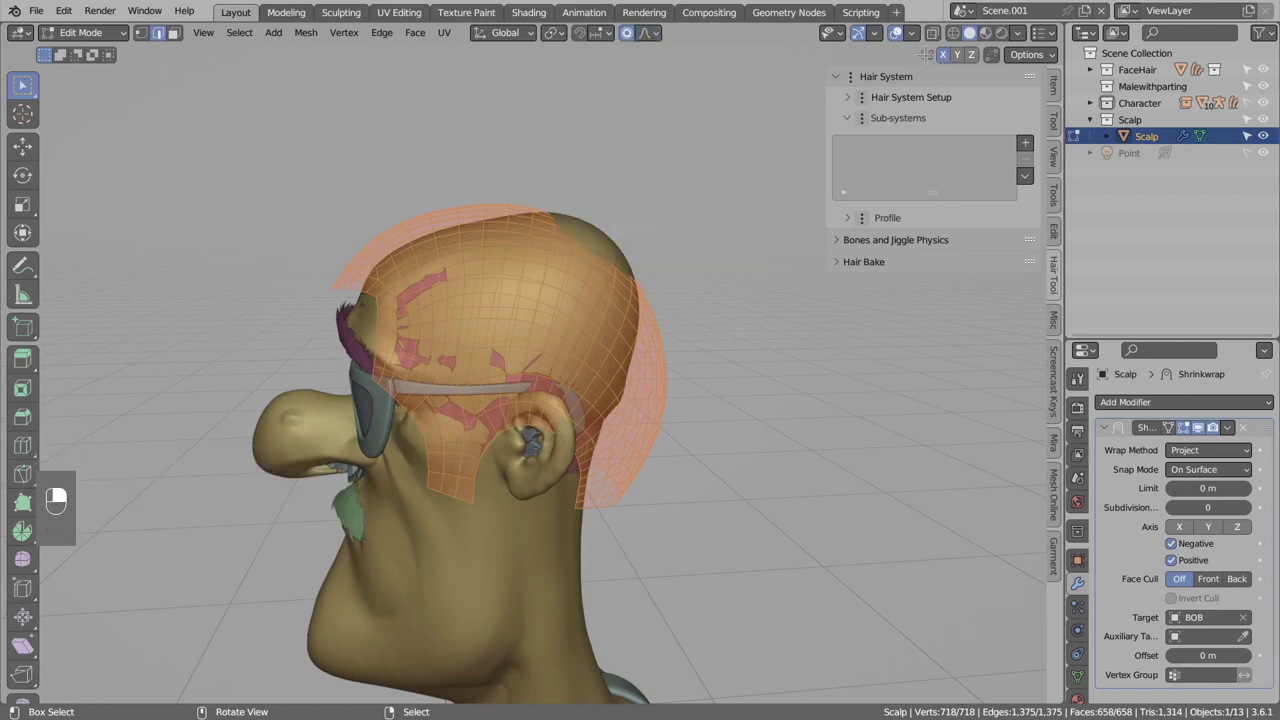
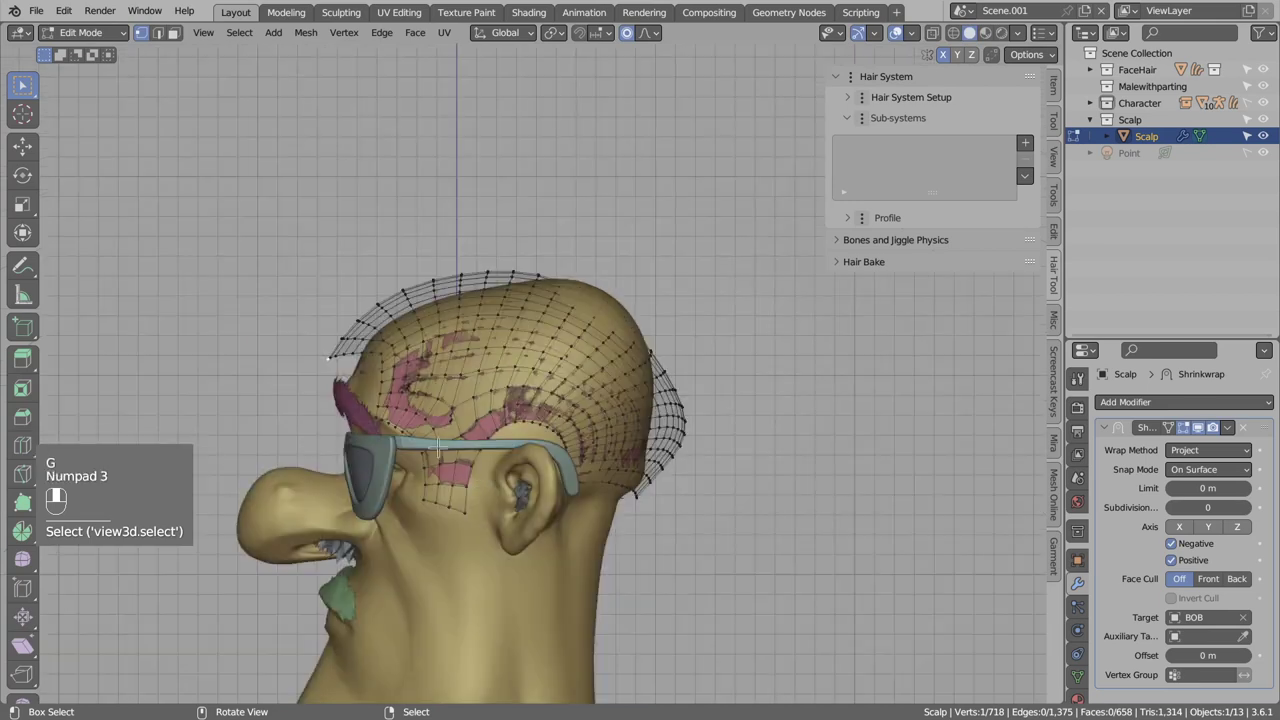
pyautogui.press('g')
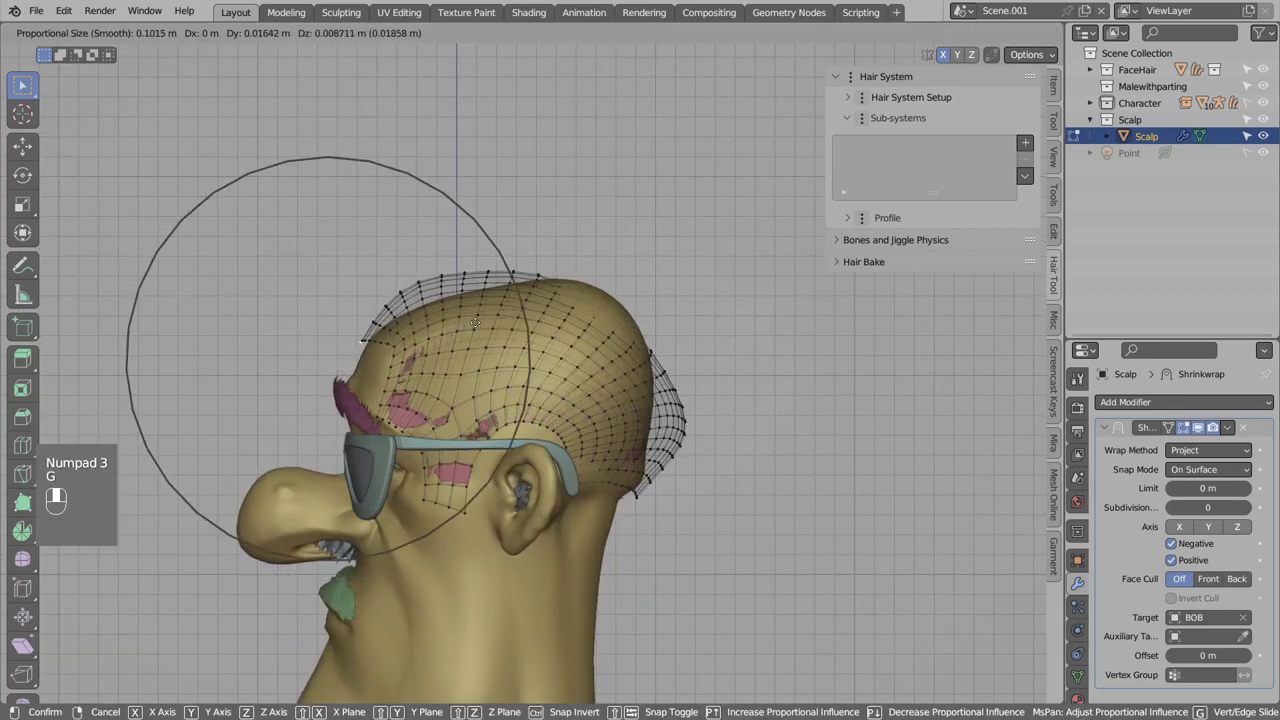
pyautogui.press('Tab')
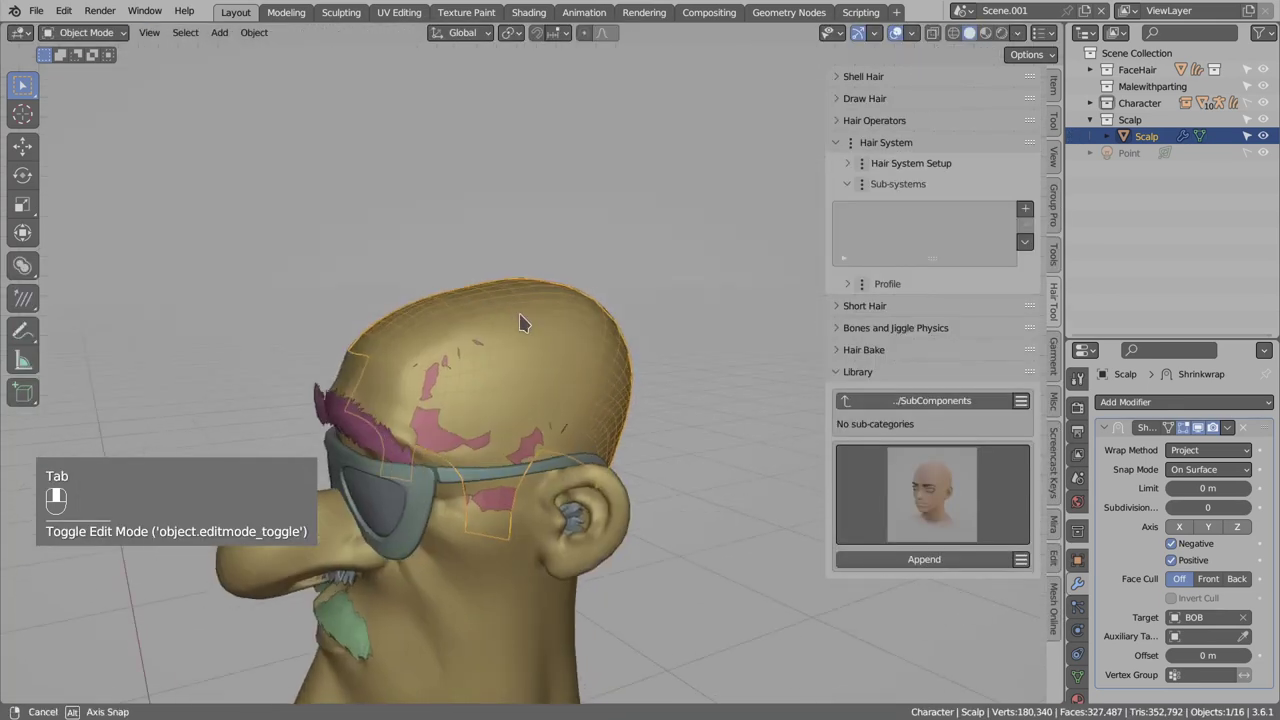
# From the side view nudge the scalp border vertices again, then return to object mode with the cap hugging the skull.
pyautogui.press('Tab')
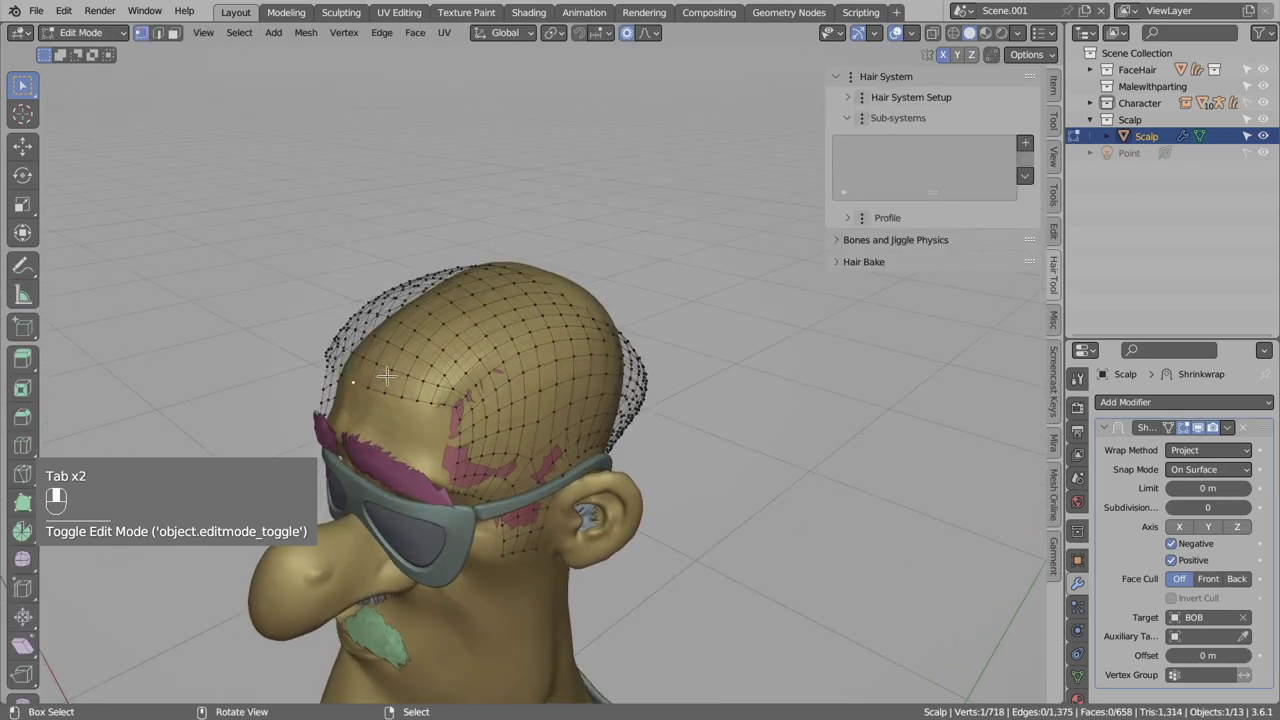
pyautogui.press('KP_3')
pyautogui.press('g')
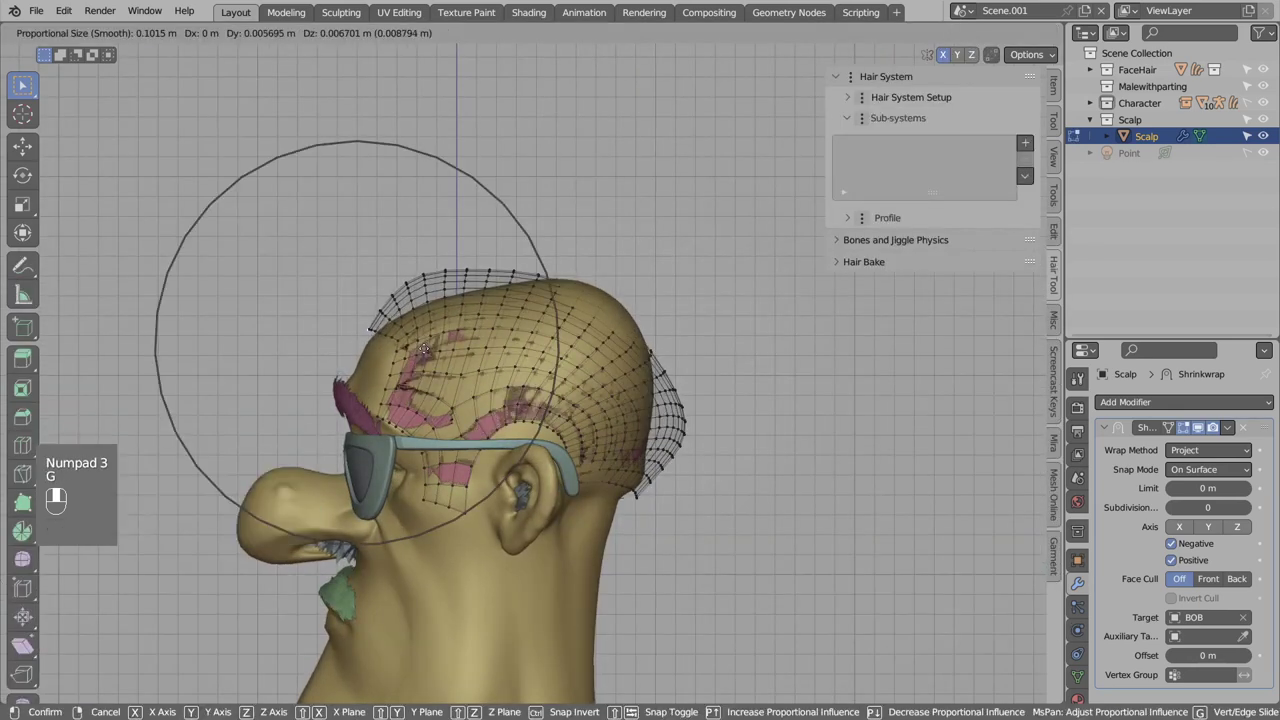
pyautogui.press('Tab')
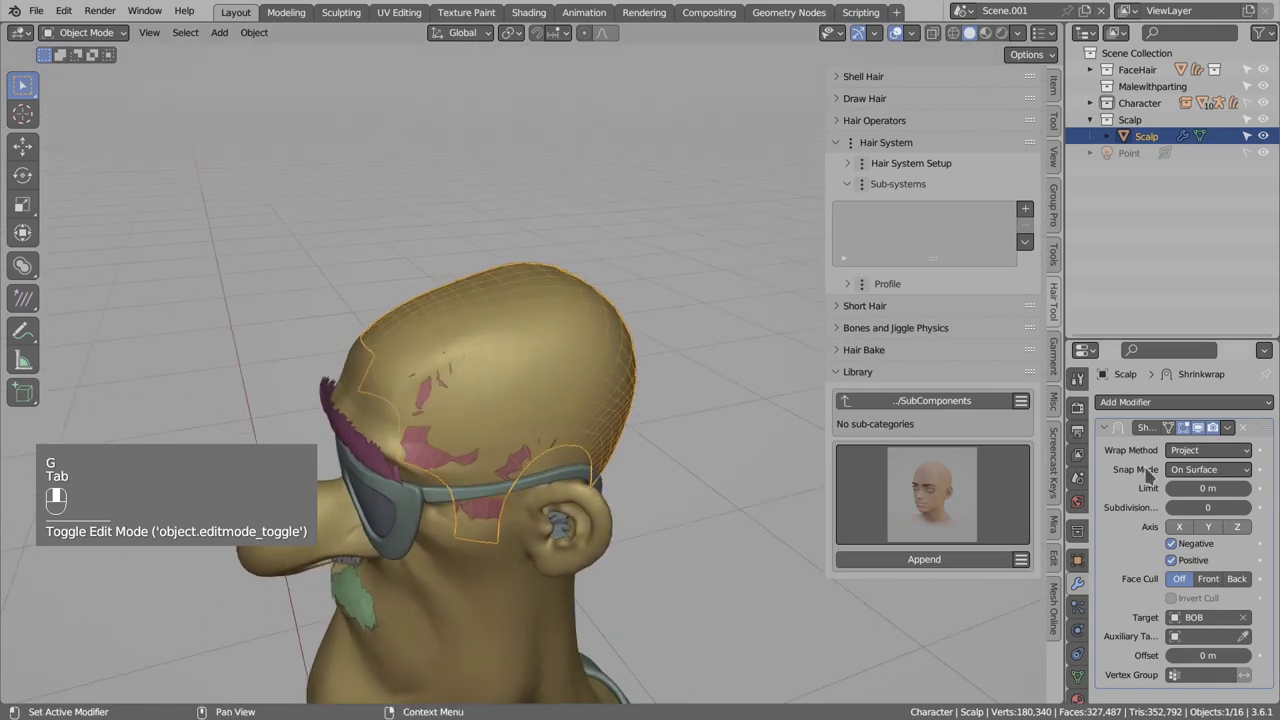
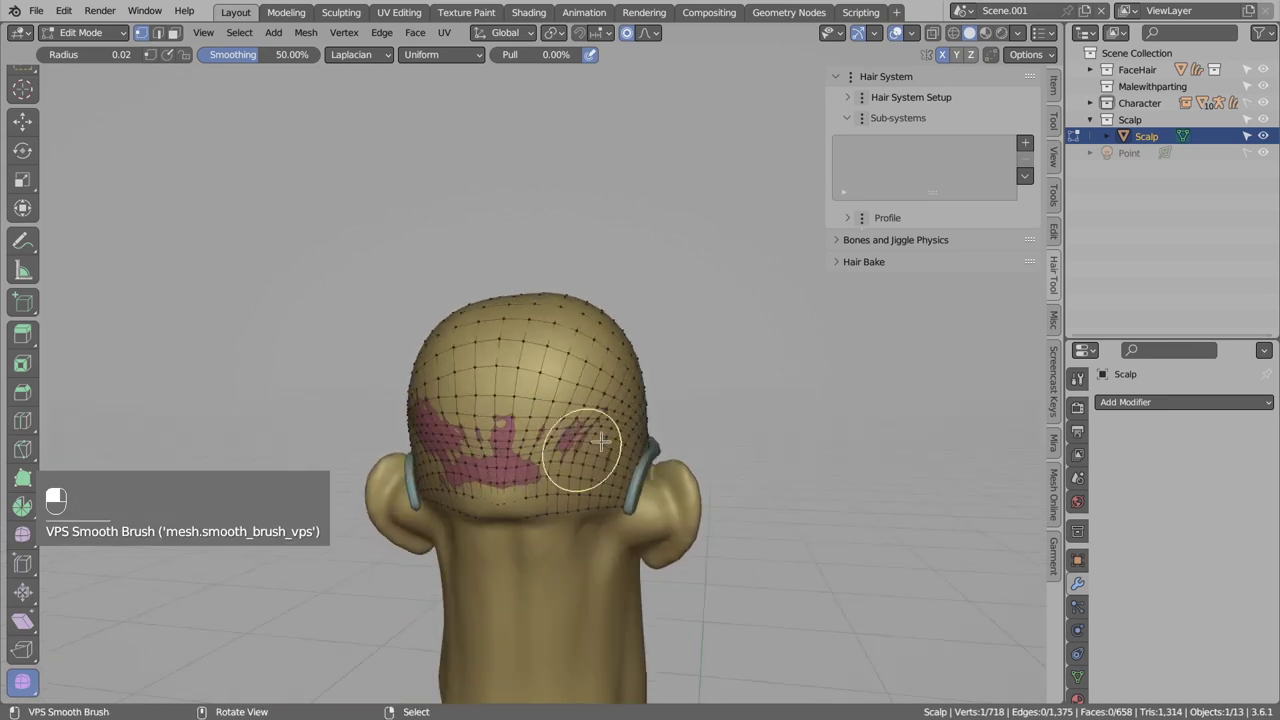
# Smooth the scalp mesh's border near the ear with the VPS Smooth Brush.
pyautogui.press('b')
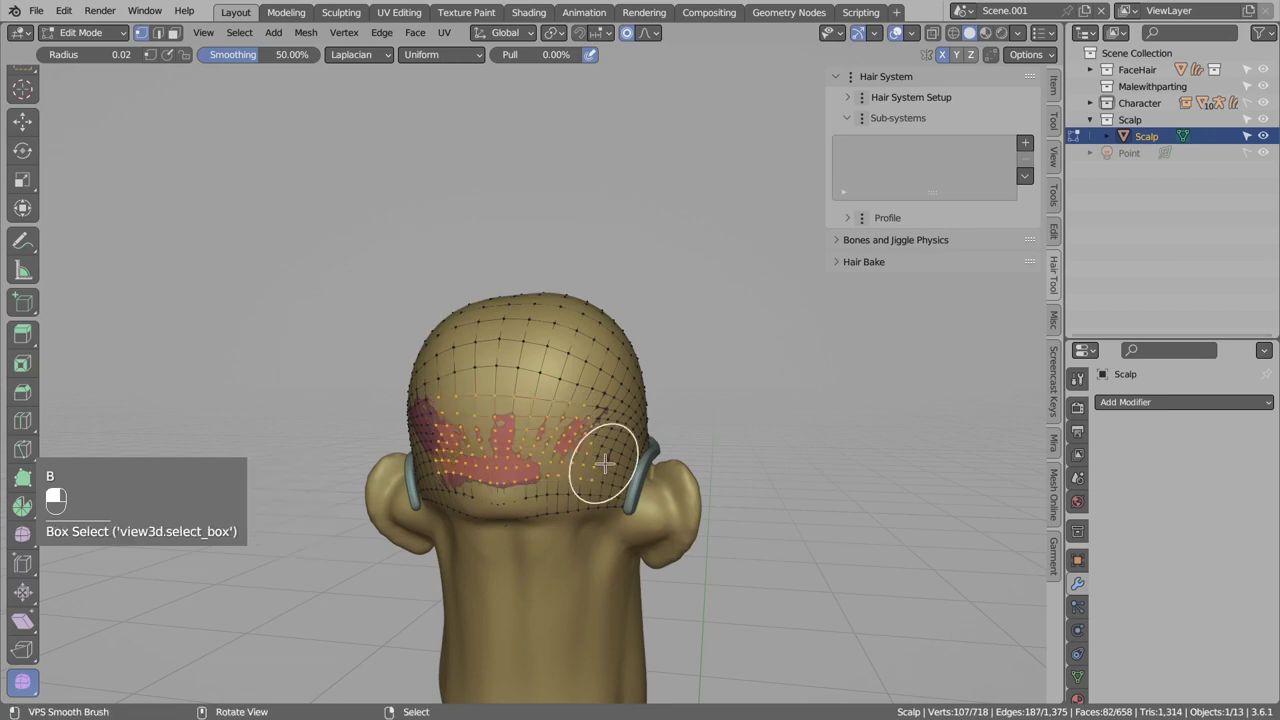
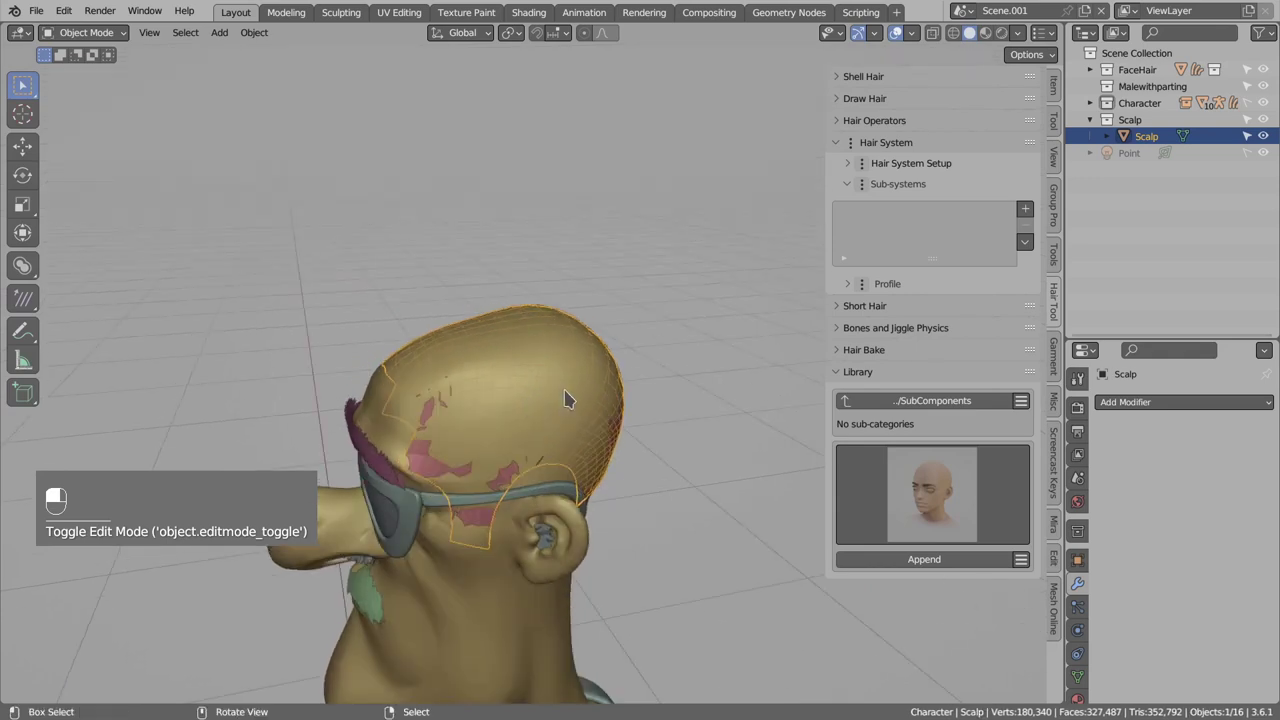
# Bring up the Hair Tool pie menu (Ctrl+Shift+H) to generate Hair with Track Mesh on the Scalp.
pyautogui.press('ctrl+shift+h')
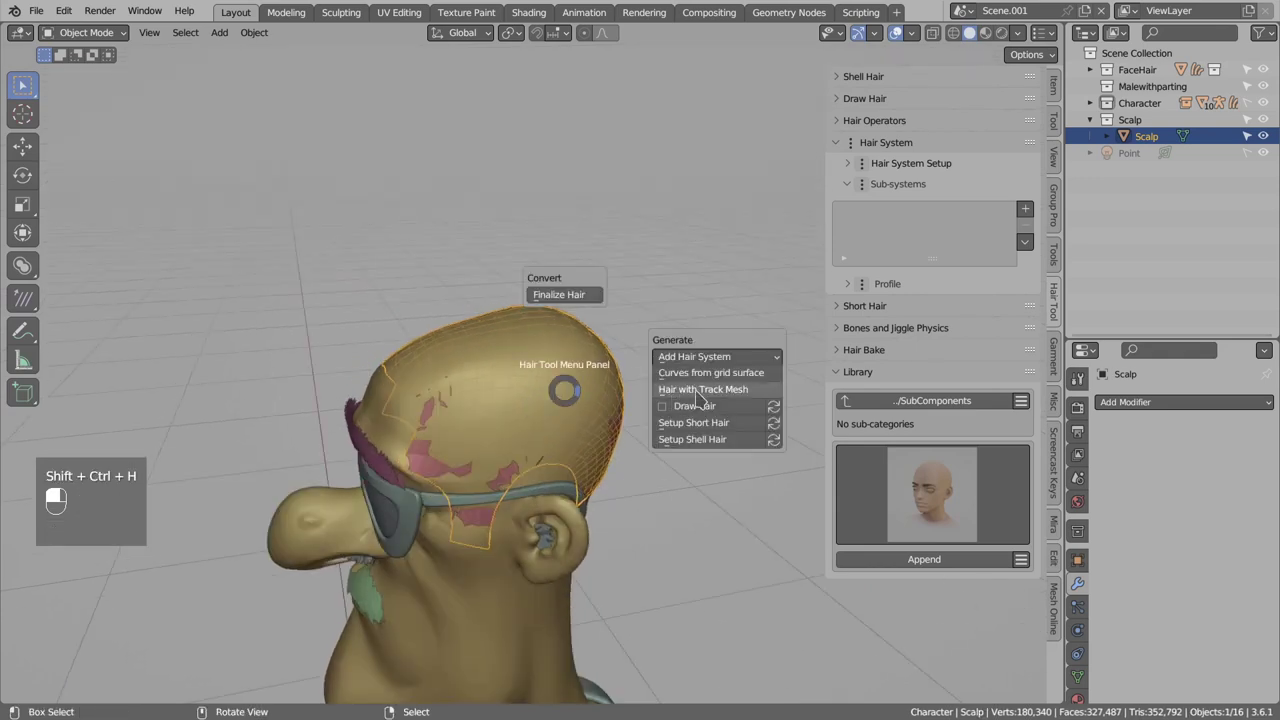
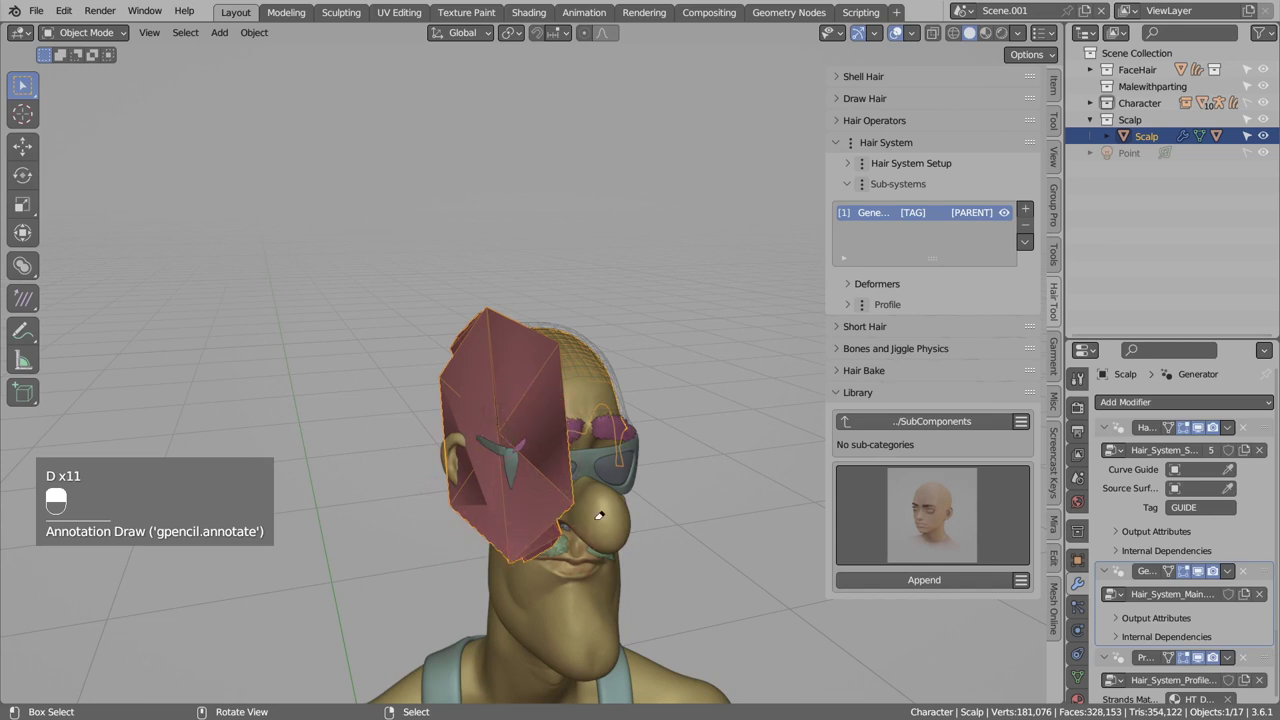
# Nudge the scalp guide with a grab move around the head, then undo the stray move.
pyautogui.press('d')
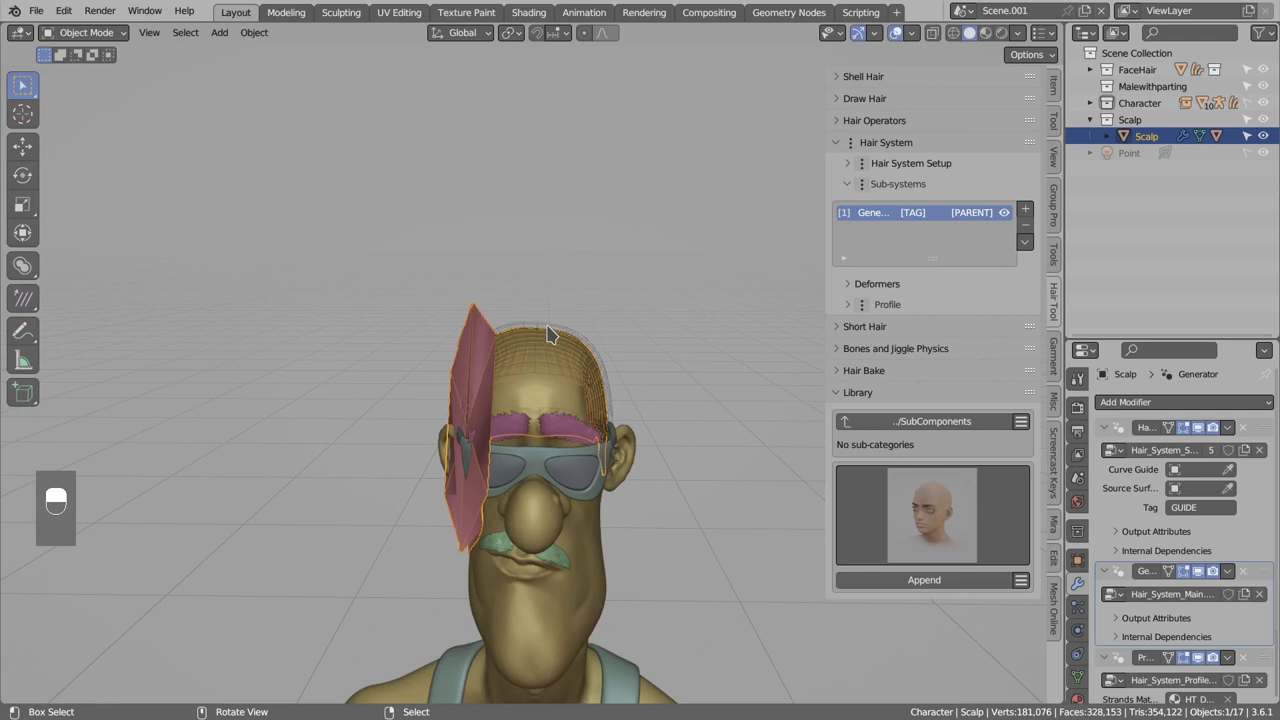
pyautogui.moveTo(555, 329); pyautogui.dragTo(364, 261)
pyautogui.press('g')
pyautogui.moveTo(364, 261); pyautogui.dragTo(489, 325)
pyautogui.press('ctrl+z')
# Select the Strands Generator deformer, set density 22222 and begin reshaping the Scalp_guide faces.
pyautogui.click(489, 325)
pyautogui.moveTo(487, 324); pyautogui.dragTo(898, 307)
pyautogui.moveTo(898, 307); pyautogui.dragTo(613, 408)
pyautogui.press('2')
pyautogui.press('2')
pyautogui.press('alt+a')
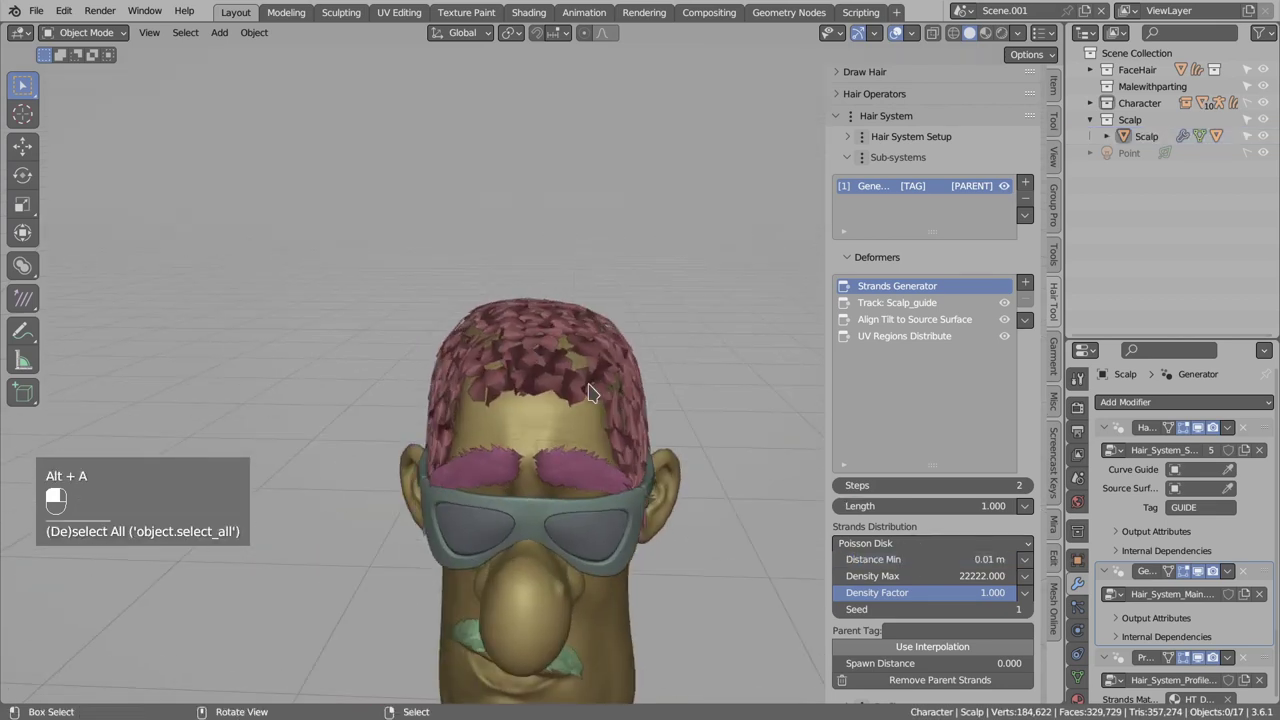
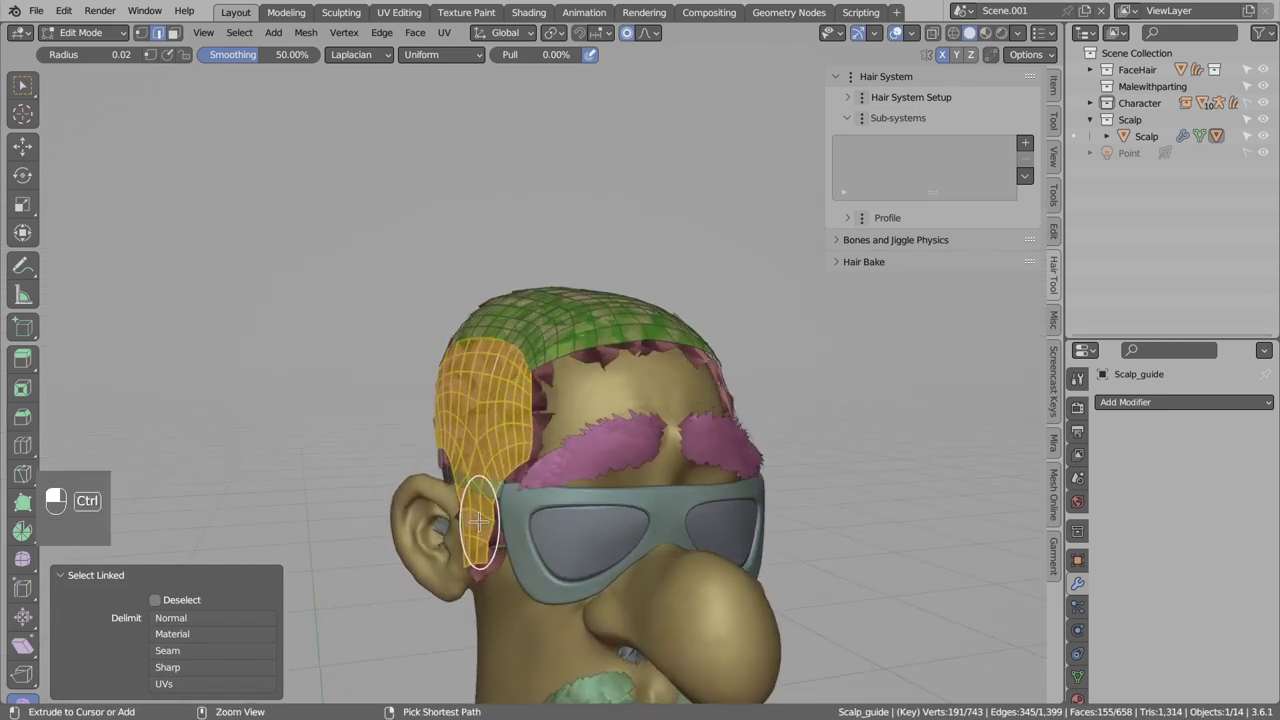
# Duplicate the selected Scalp_guide elements before switching toward sculpting.
pyautogui.press('ctrl+d')
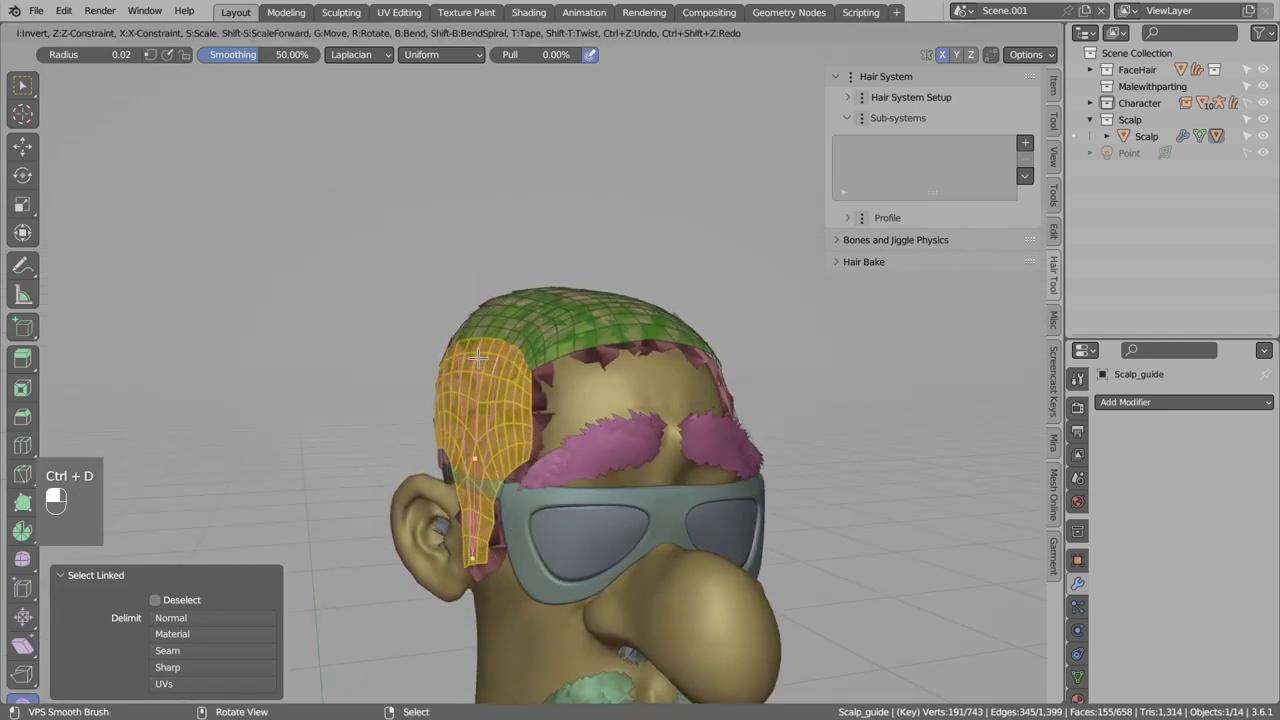
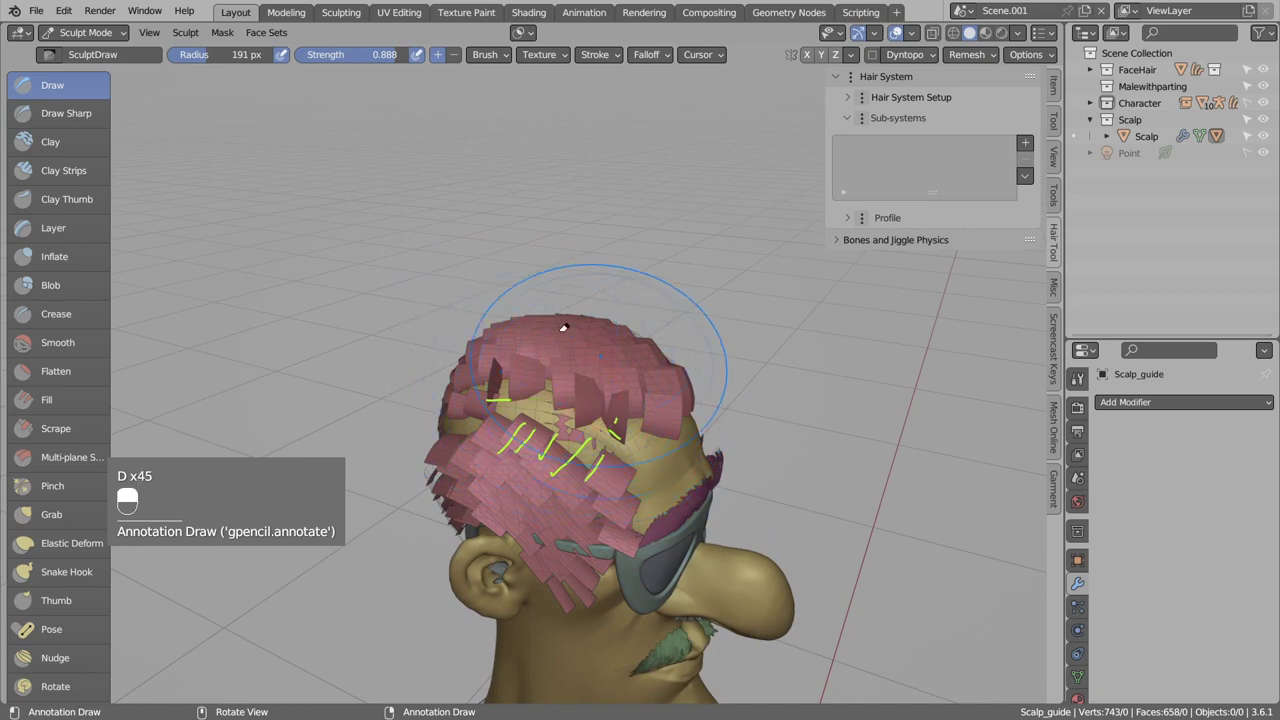
# Nudge the scalp guide strands flatter, undoing stray strokes and raising brush strength.
pyautogui.press('d')
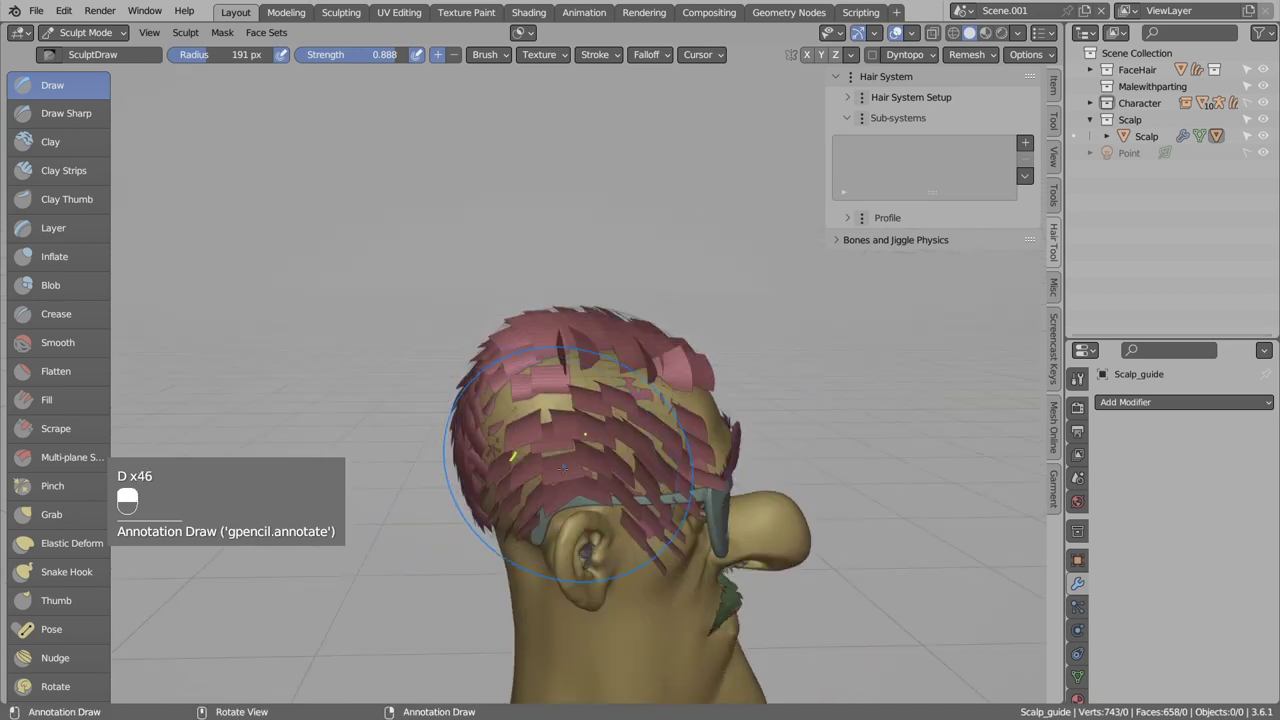
pyautogui.press('ctrl+z')
pyautogui.press('ctrl+z')
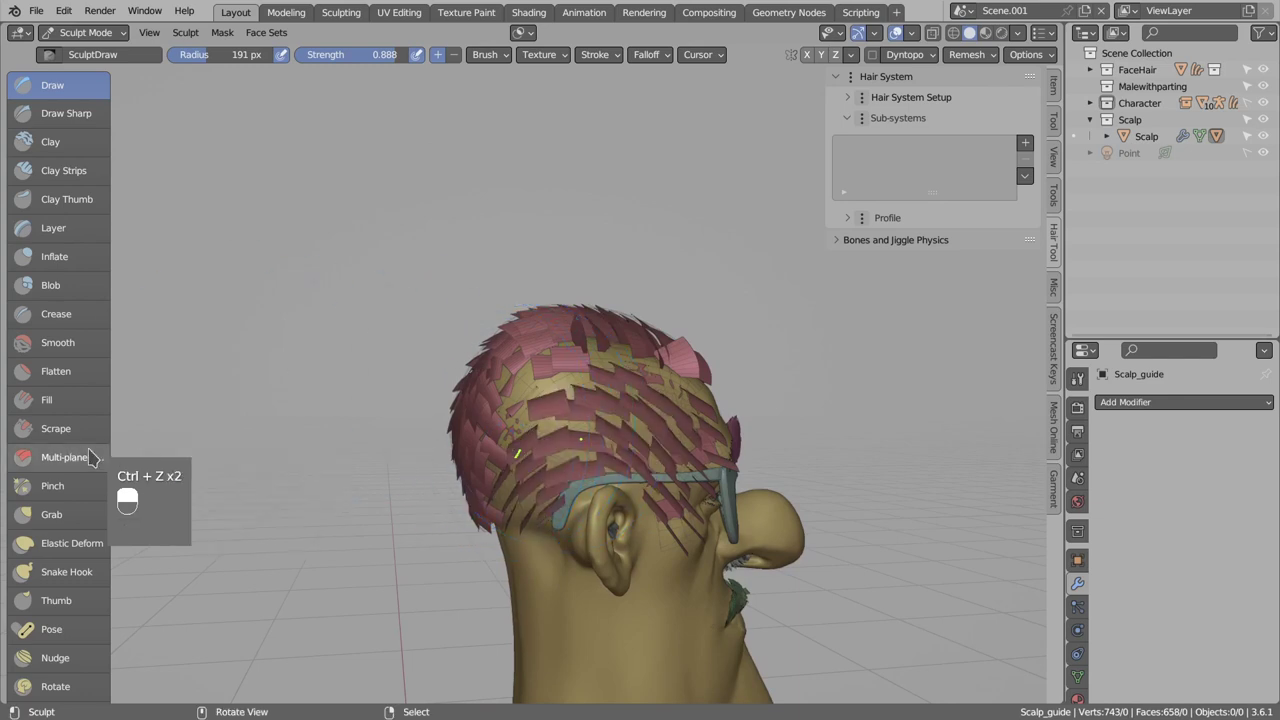
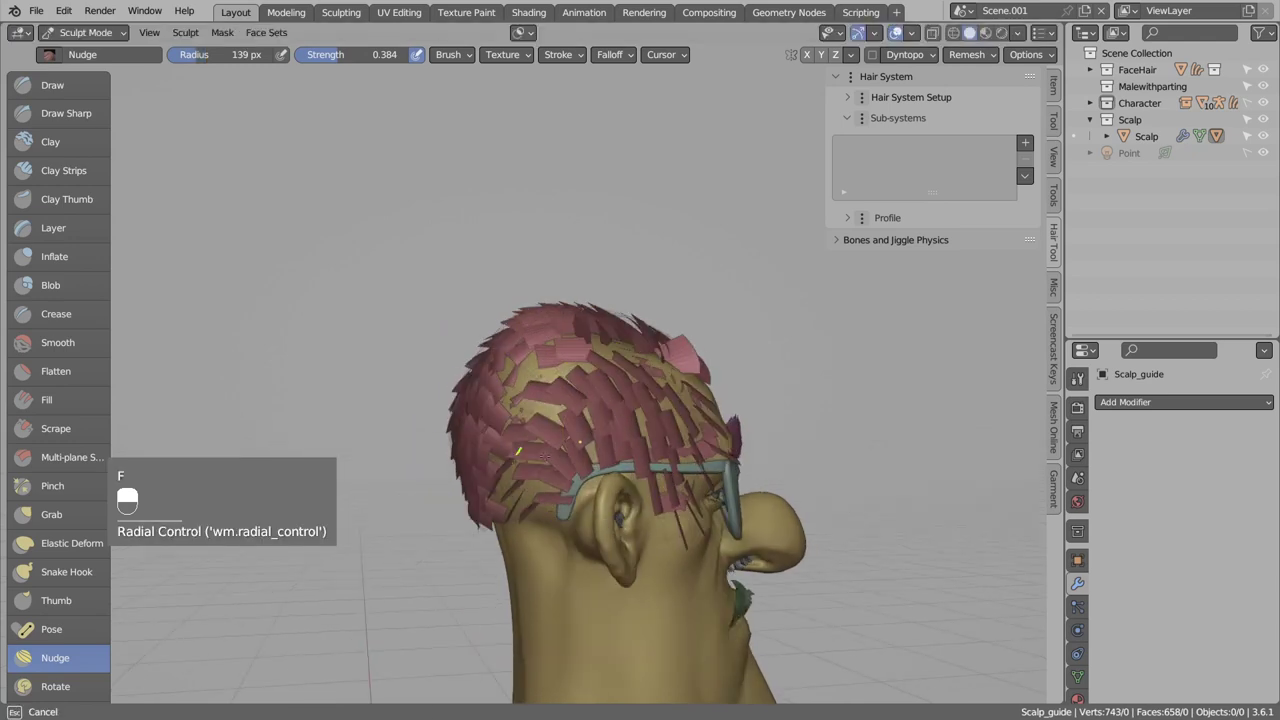
pyautogui.press('shift+f')
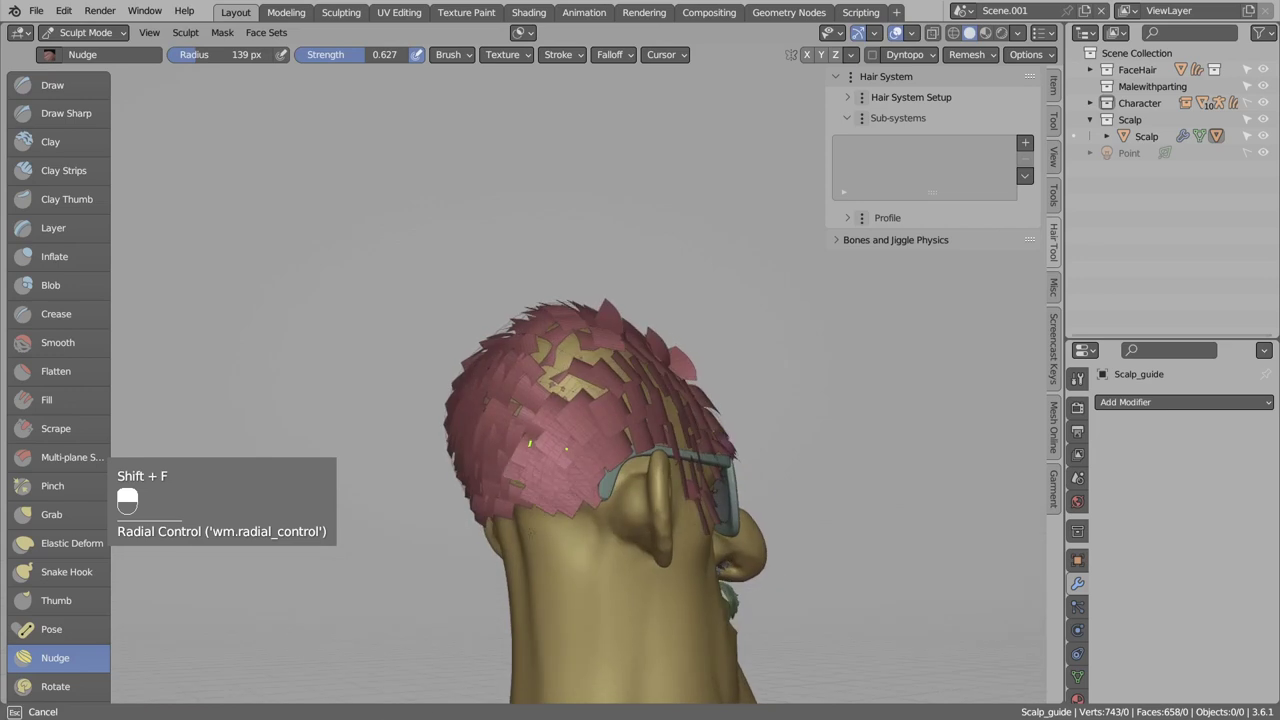
pyautogui.press('ctrl+z')
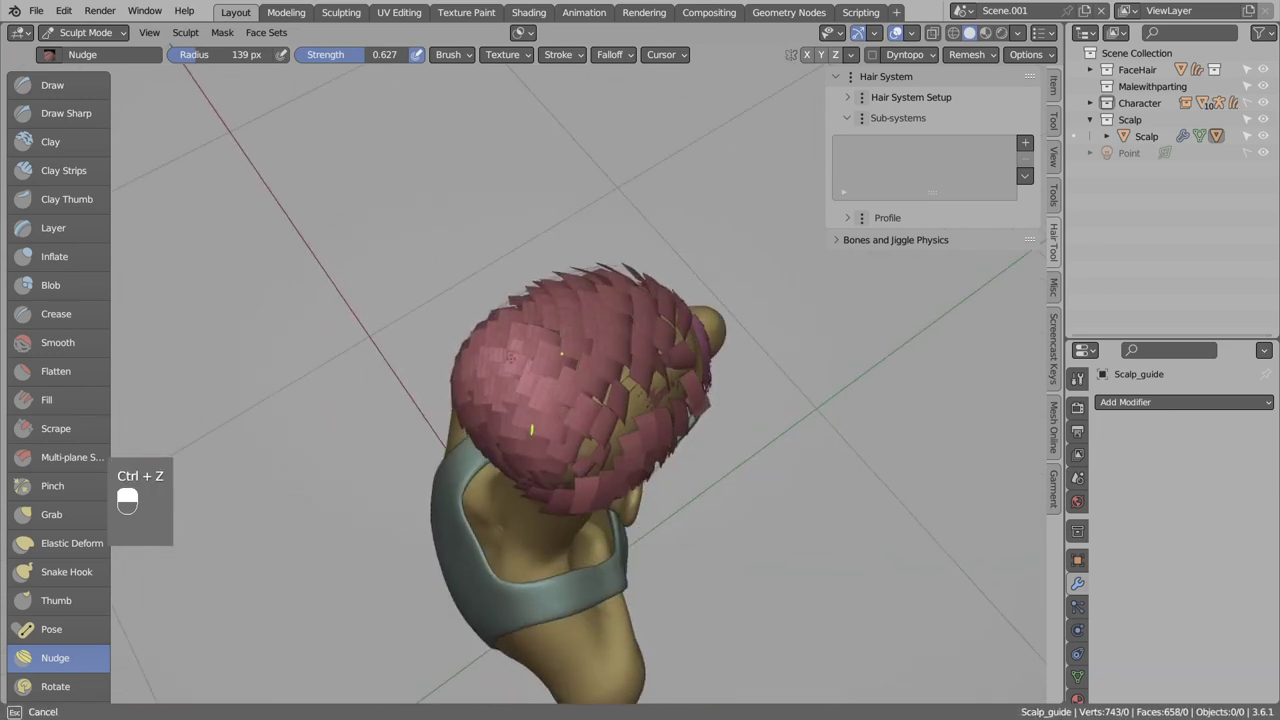
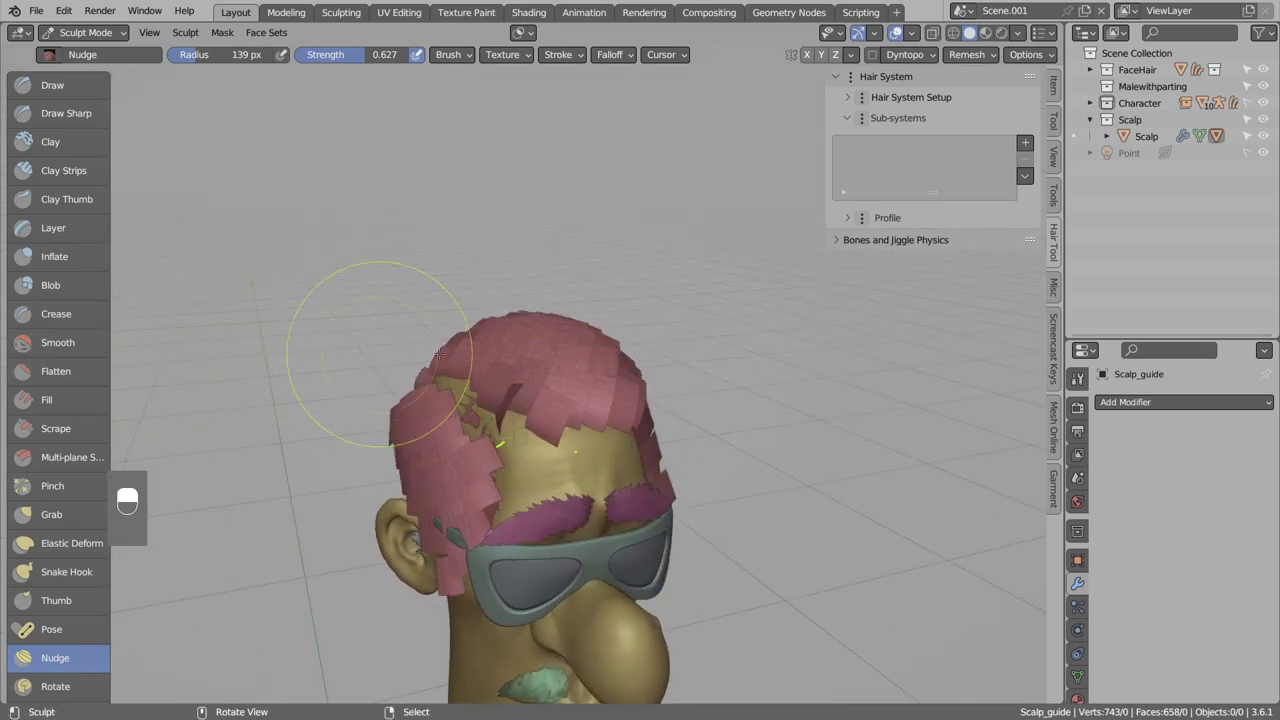
# Grab and pull the strands closer to the head, then close the Overlays popover.
pyautogui.press('g')
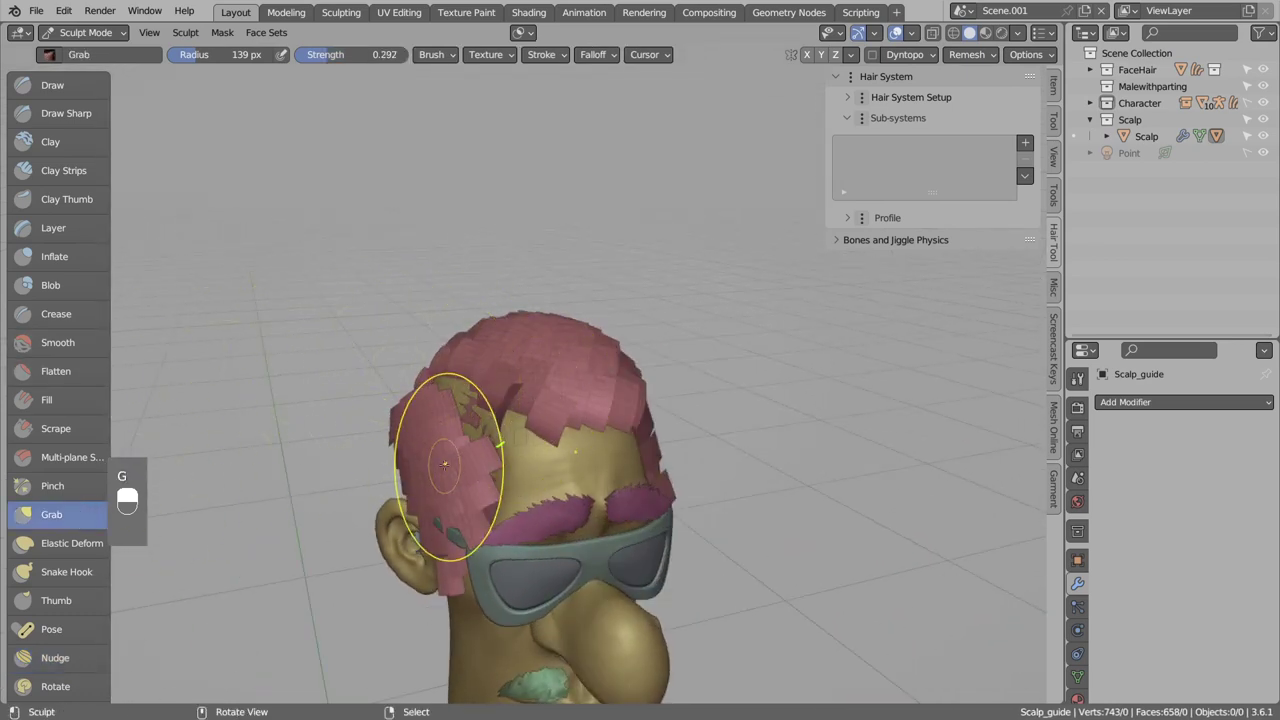
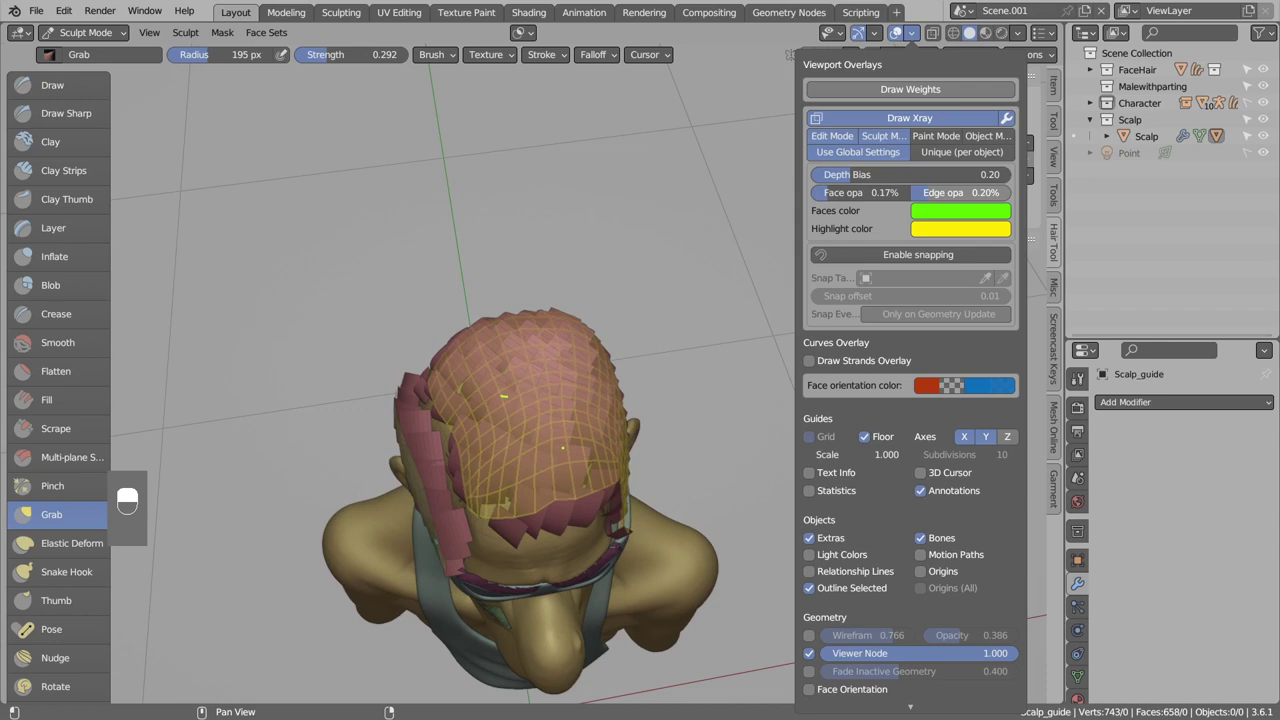
pyautogui.press('Tab')
pyautogui.press('alt+a')
pyautogui.press('Tab')
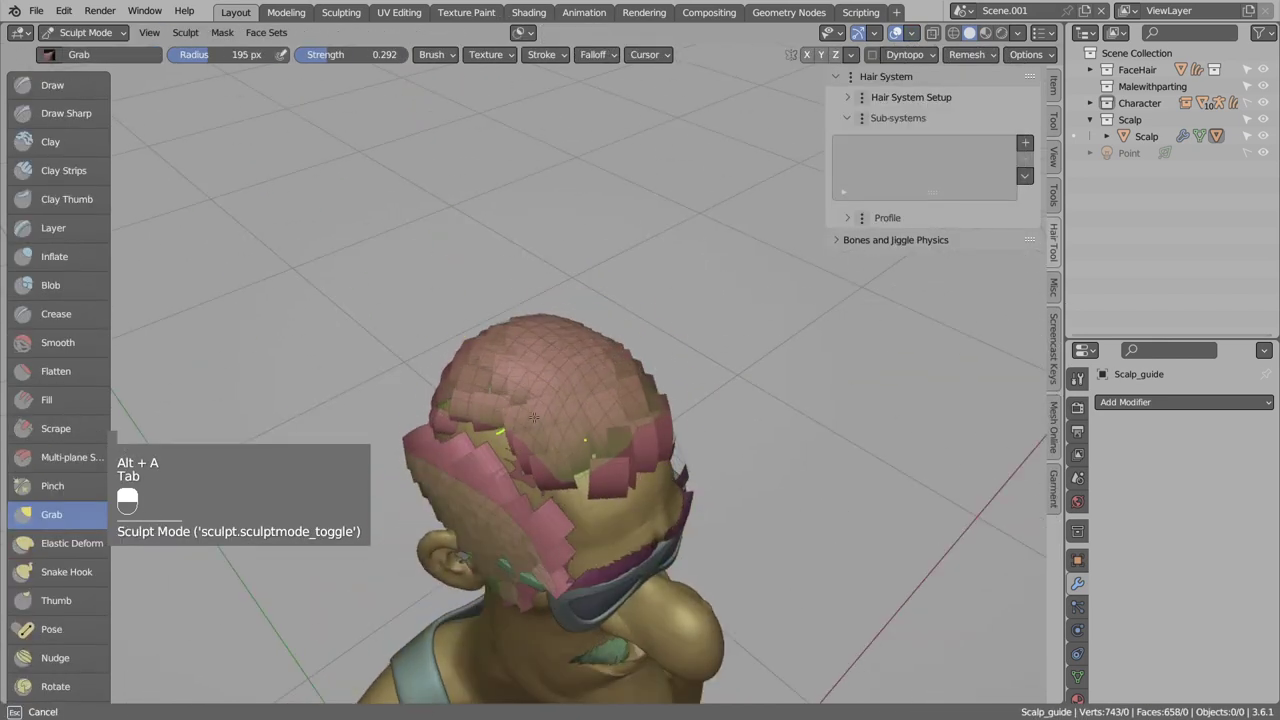
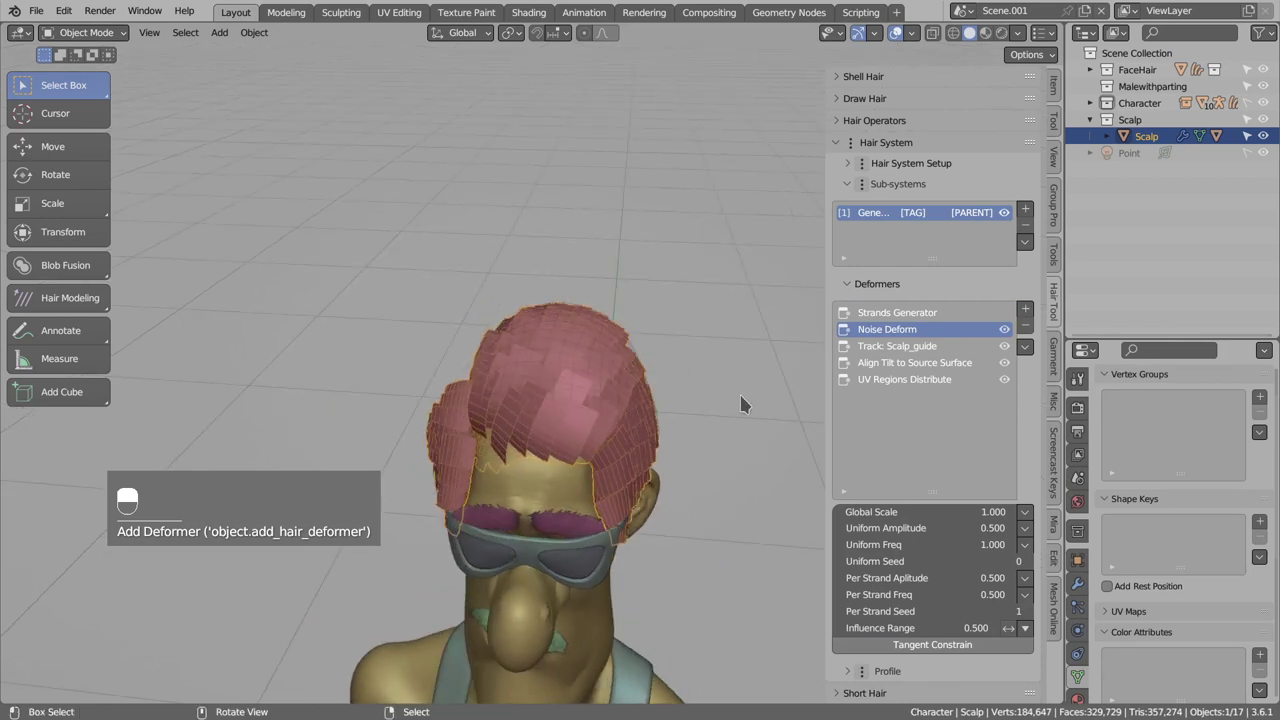
# Orbit around the head to inspect the hair before adding the Radius Set deformer.
pyautogui.moveTo(883, 334); pyautogui.dragTo(889, 349)
pyautogui.moveTo(889, 349); pyautogui.dragTo(897, 351)
pyautogui.moveTo(901, 353); pyautogui.dragTo(606, 336)
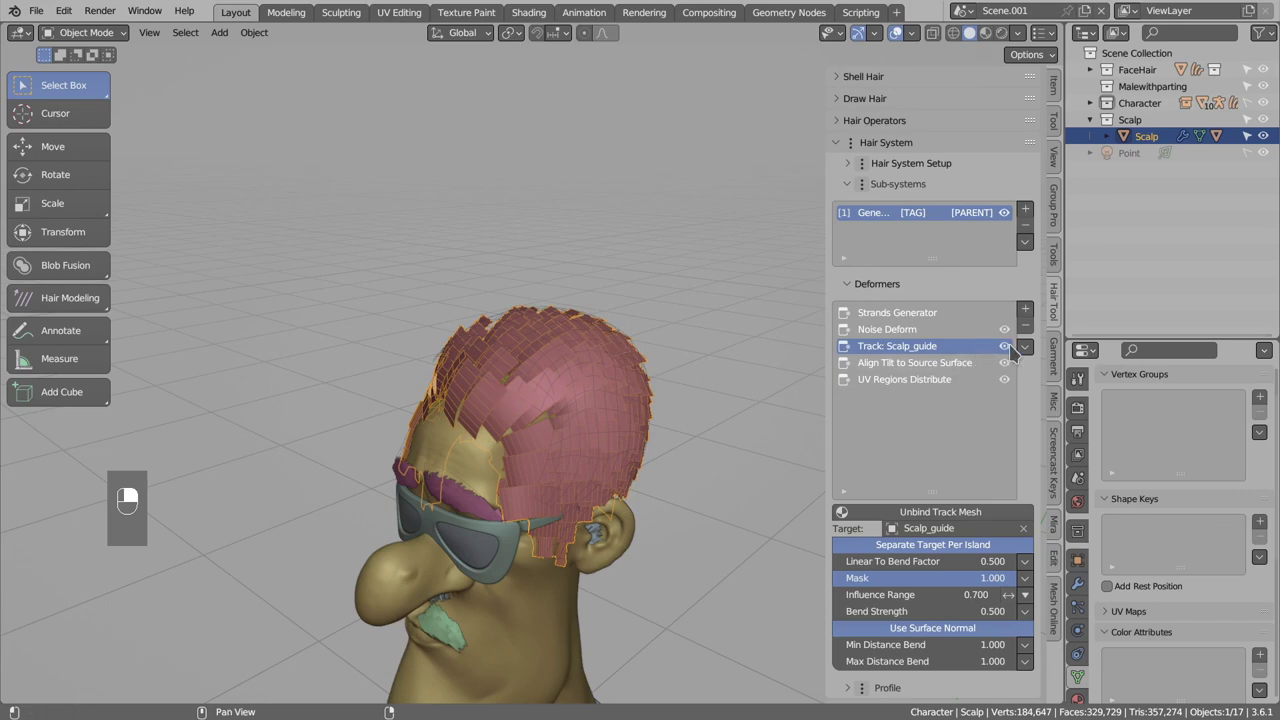
pyautogui.middleClick(1011, 350)
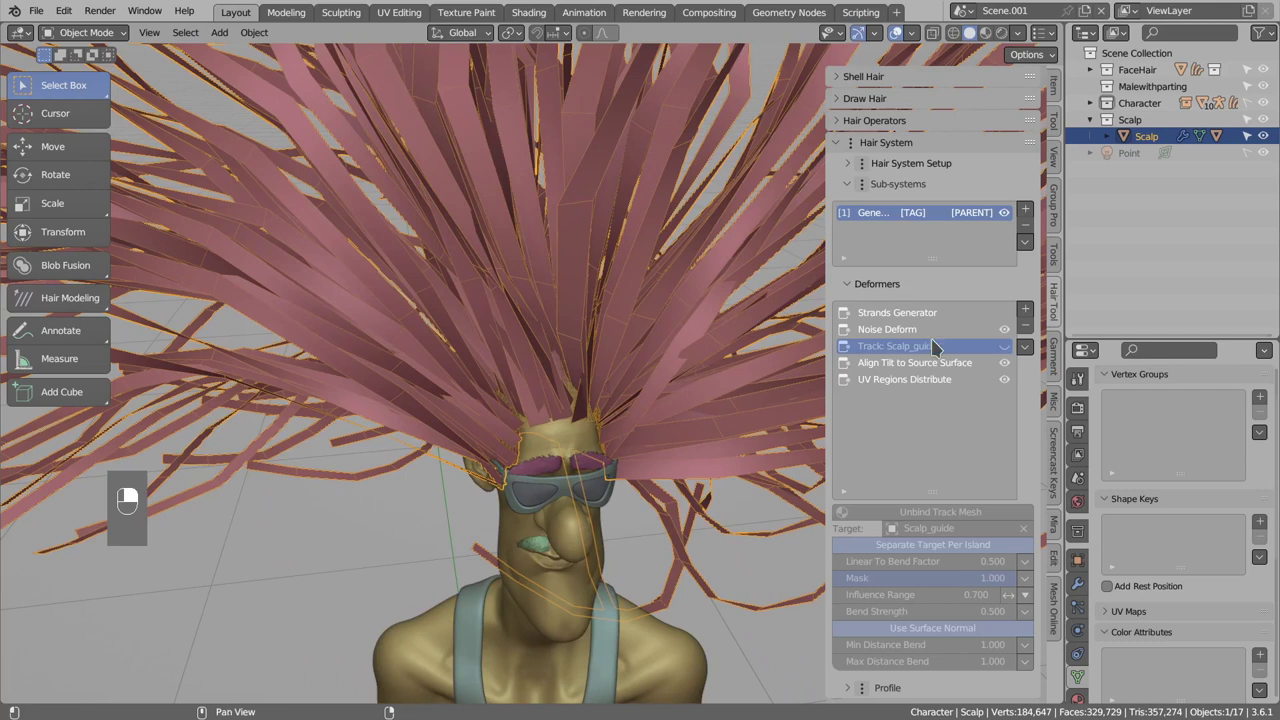
pyautogui.middleClick(903, 335)
pyautogui.middleClick(899, 347)
# Add Radius Set and move Track: Scalp_guide above Noise Deform in the Deformers list.
pyautogui.middleClick(1017, 353)
pyautogui.moveTo(1017, 353); pyautogui.dragTo(912, 332)
pyautogui.middleClick(912, 332)
pyautogui.moveTo(913, 335); pyautogui.dragTo(1032, 349)
pyautogui.moveTo(1032, 349); pyautogui.dragTo(617, 445)
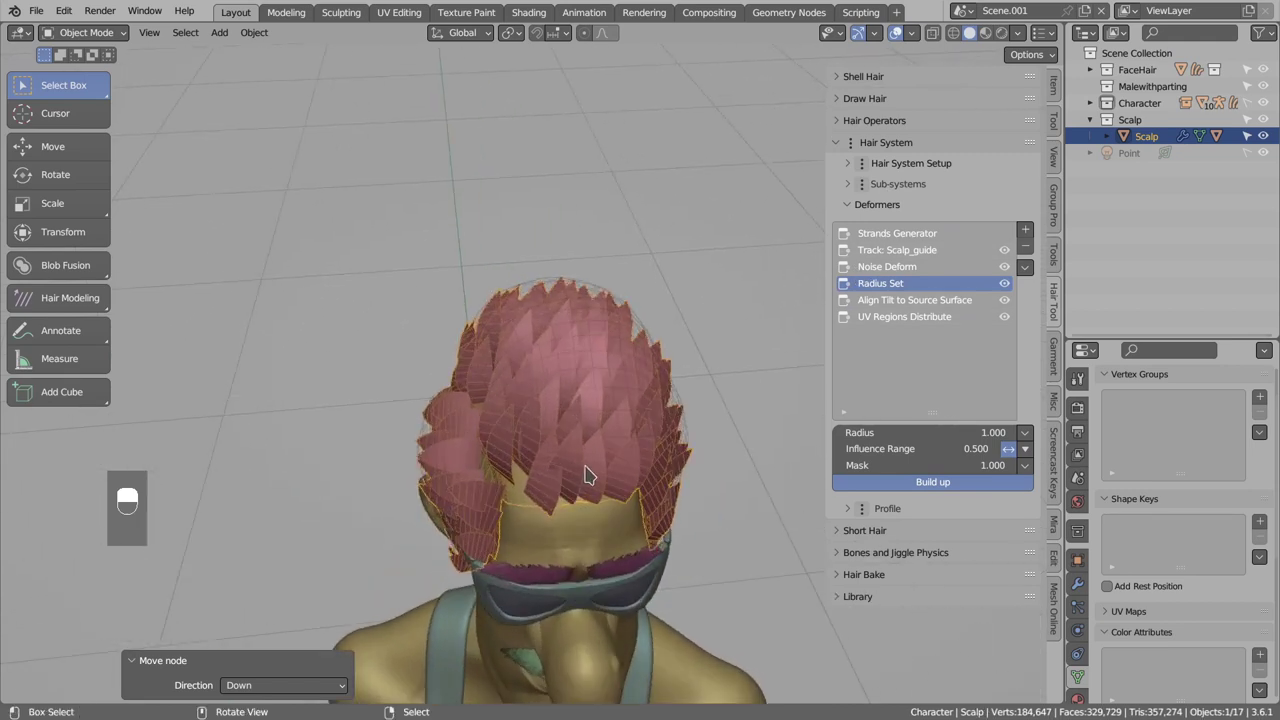
# Step through the Scalp_guide view and orbit to begin moving its Deformer shape-key vertices.
pyautogui.press('d')
pyautogui.press('d')
pyautogui.press('d')
pyautogui.press('d')
pyautogui.press('d')
pyautogui.press('d')
pyautogui.press('d')
pyautogui.press('d')
pyautogui.moveTo(618, 358); pyautogui.dragTo(601, 441)
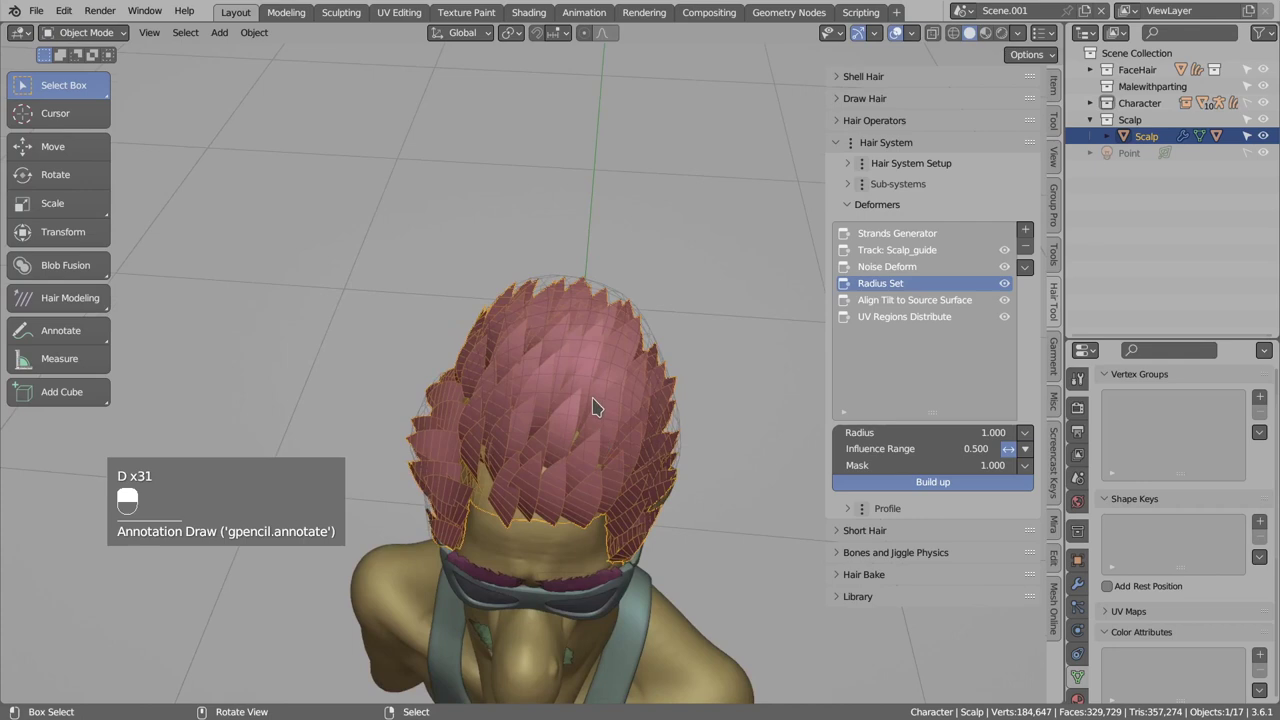
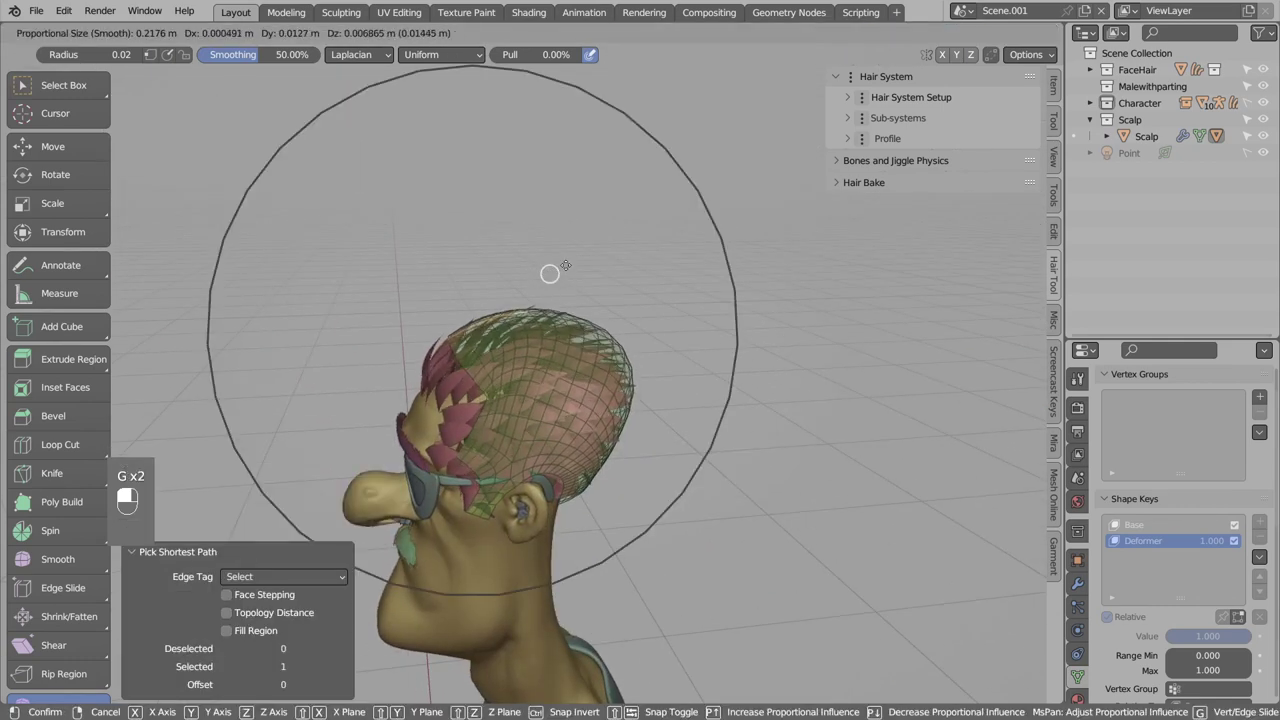
# Confirm the proportional reshape of the guide mesh and continue adjusting with a grab move.
pyautogui.press('r')
pyautogui.press('g')
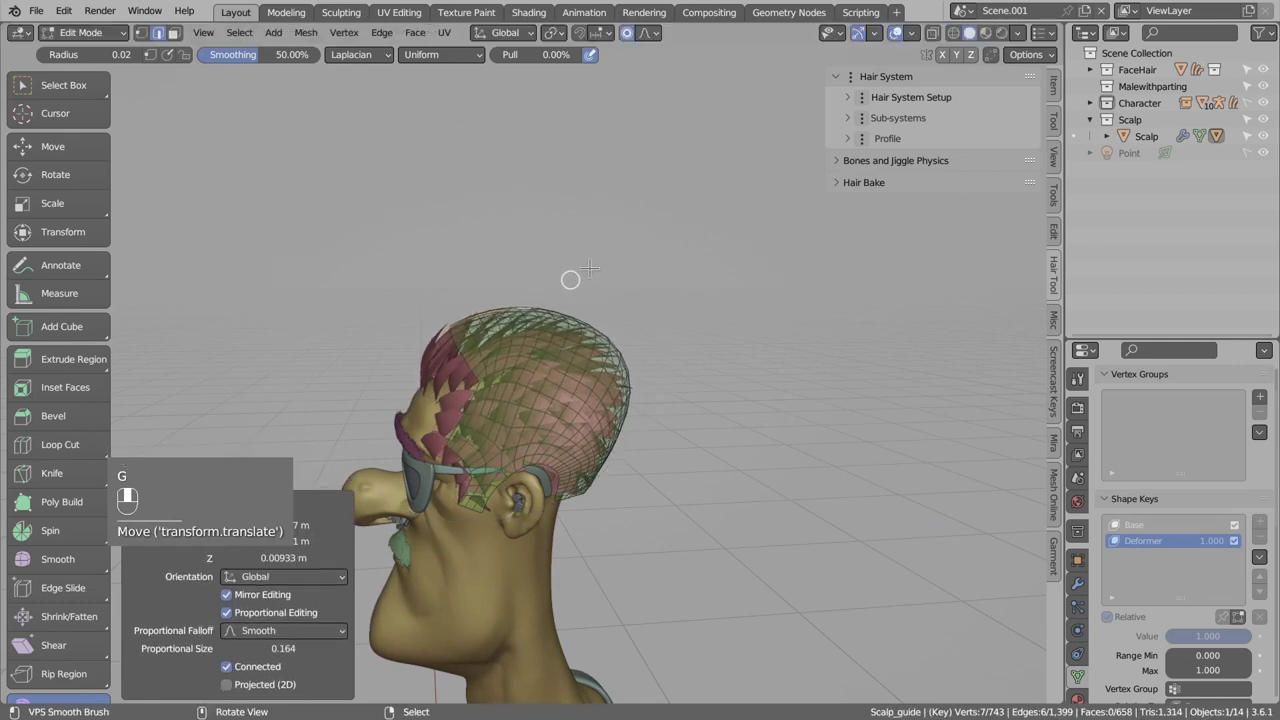
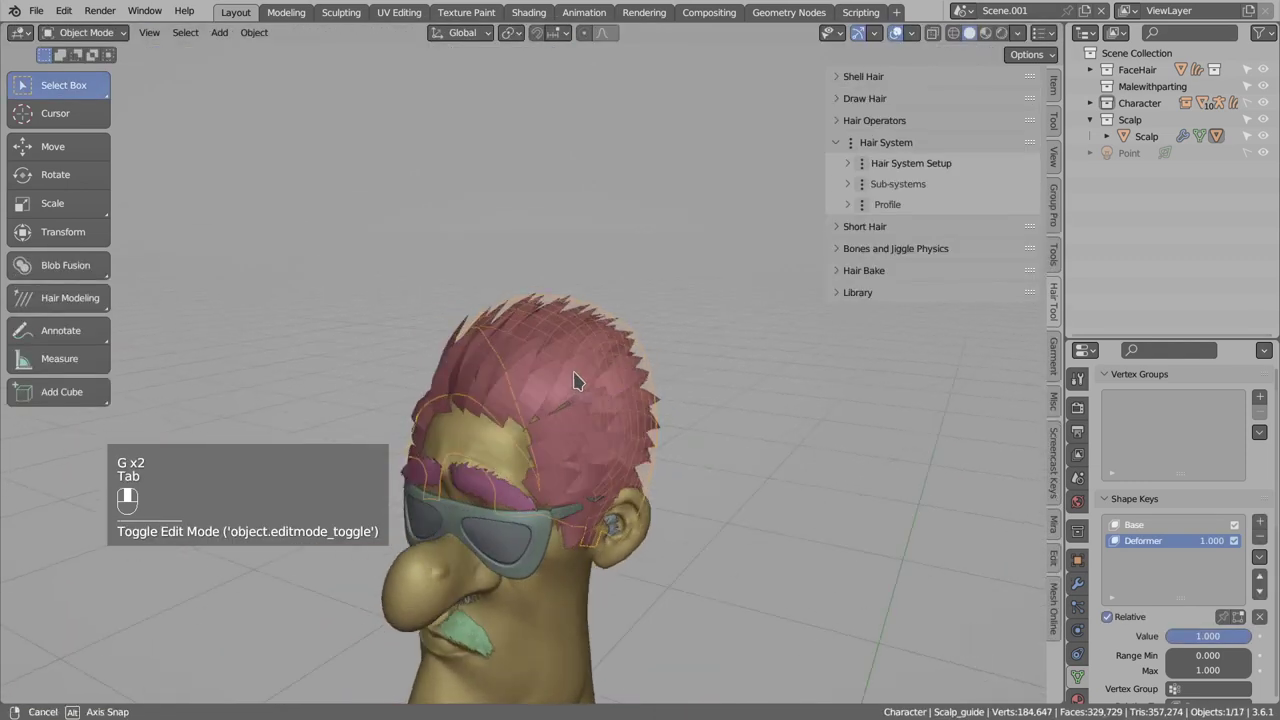
# Select the Scalp hair, inspect it around the head and add a Length Mask to Per Strand Amplitude.
pyautogui.click(523, 385)
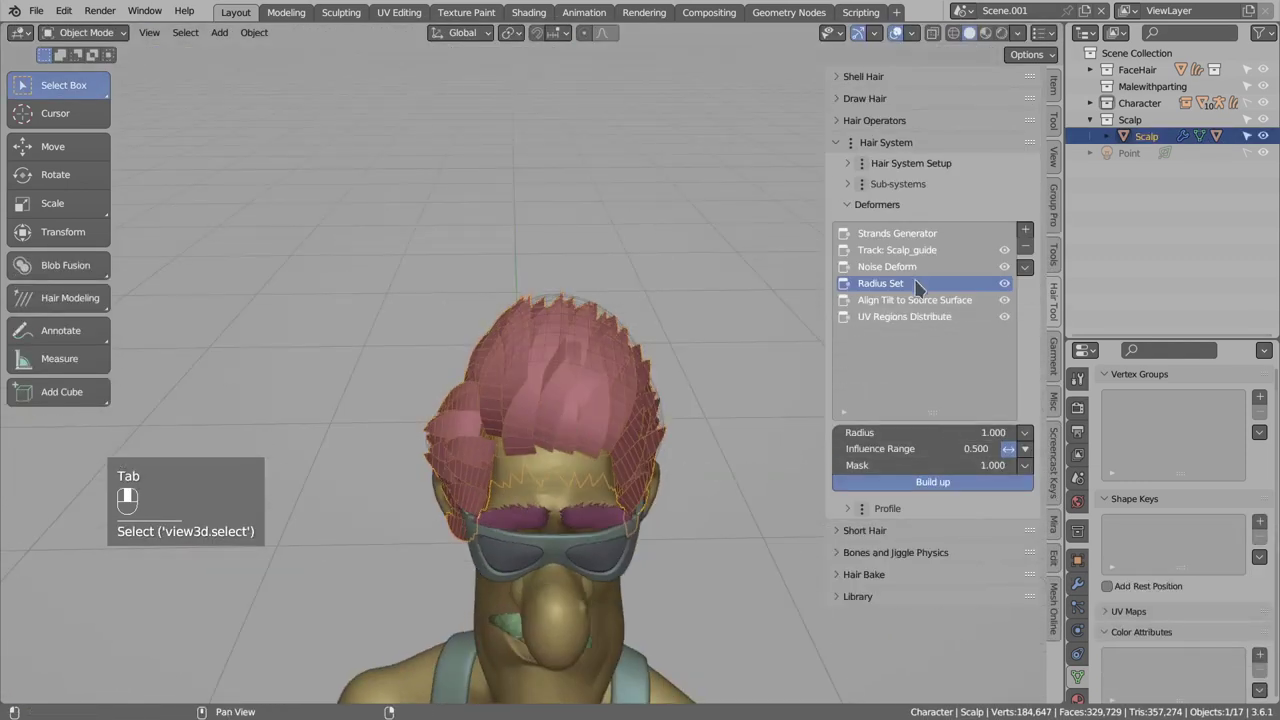
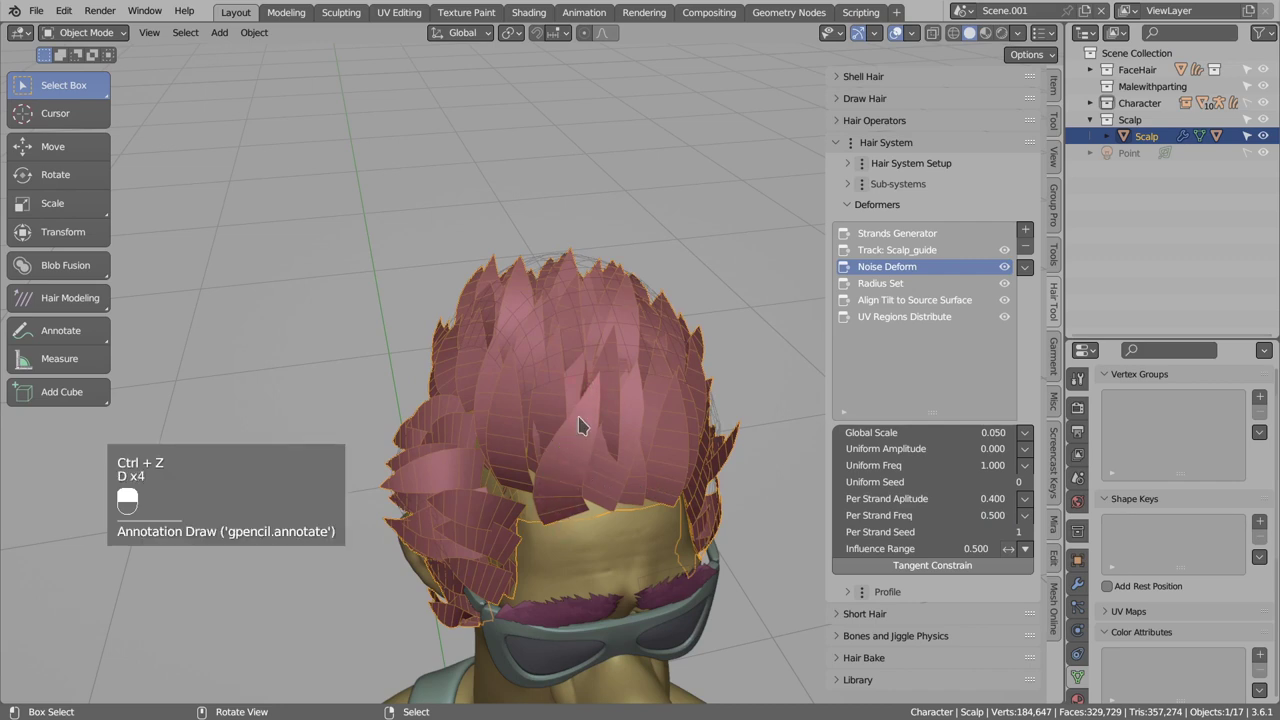
pyautogui.press('d')
pyautogui.press('d')
pyautogui.press('d')
pyautogui.press('d')
pyautogui.press('d')
pyautogui.press('d')
pyautogui.press('d')
pyautogui.press('d')
pyautogui.press('d')
pyautogui.press('d')
pyautogui.press('d')
pyautogui.moveTo(507, 427); pyautogui.dragTo(597, 446)
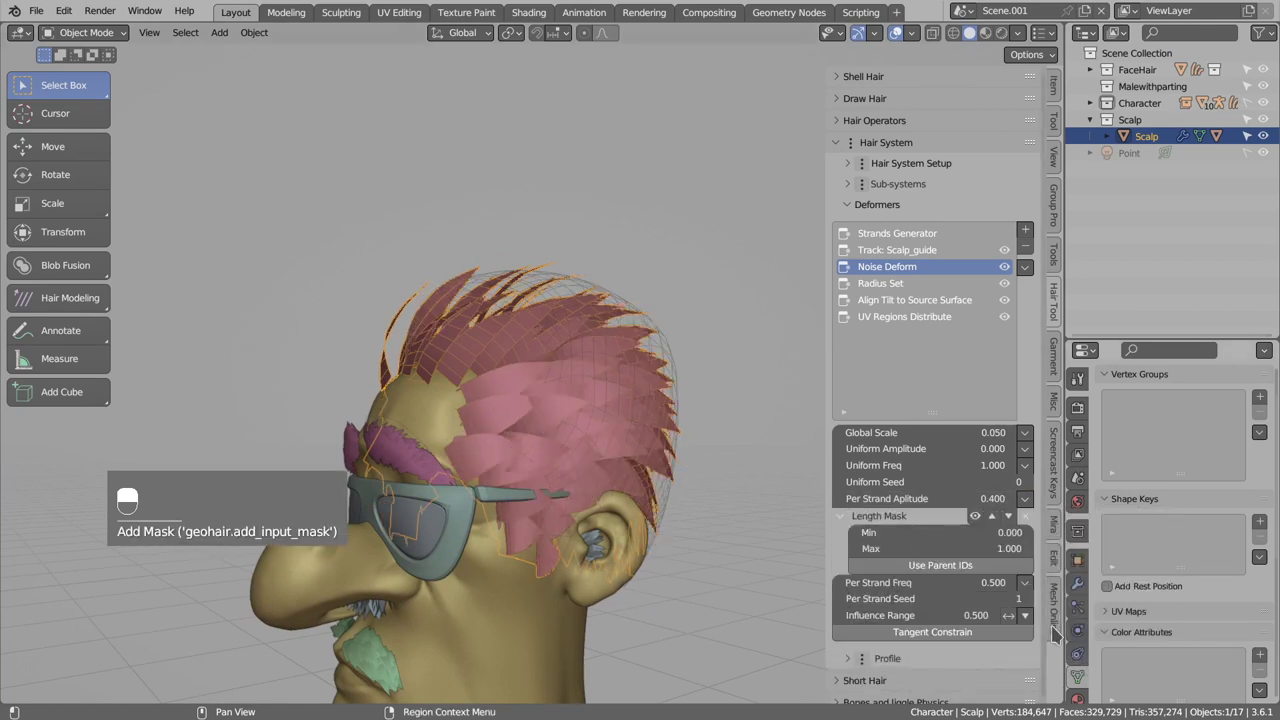
# Review the masked noise around the head and raise Uniform Amplitude to 0.1.
pyautogui.press('d')
pyautogui.press('d')
pyautogui.press('d')
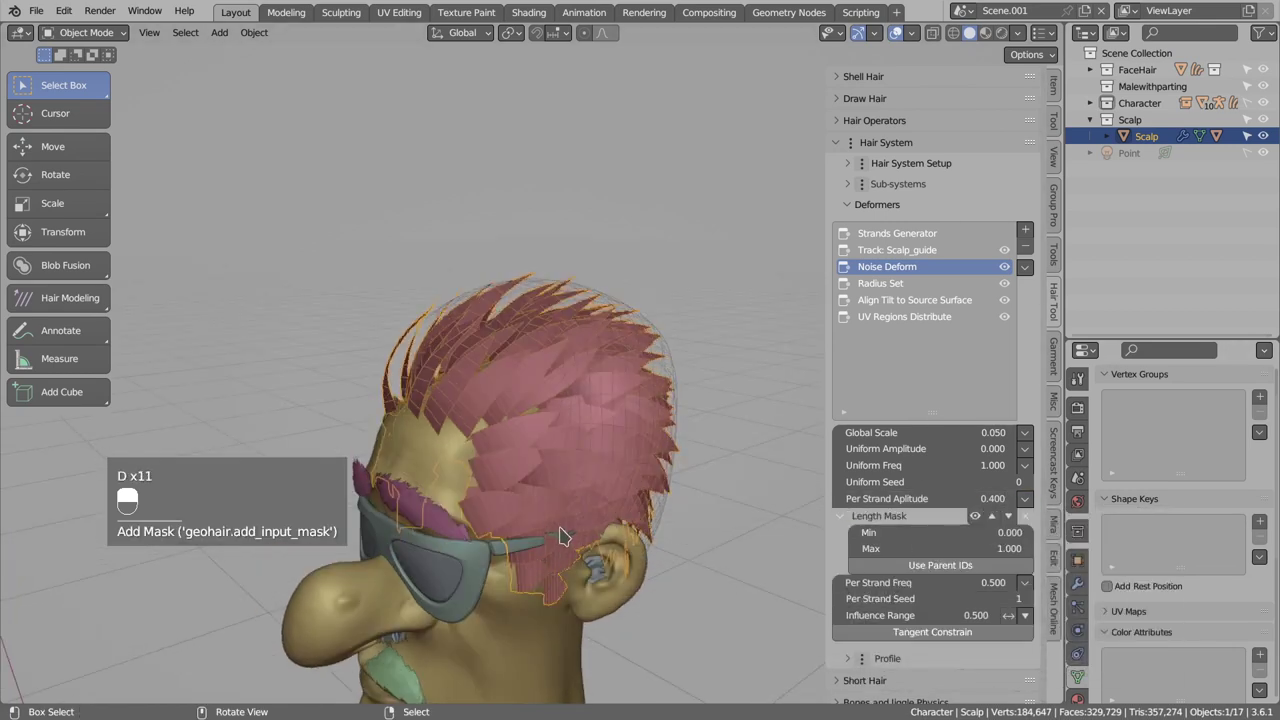
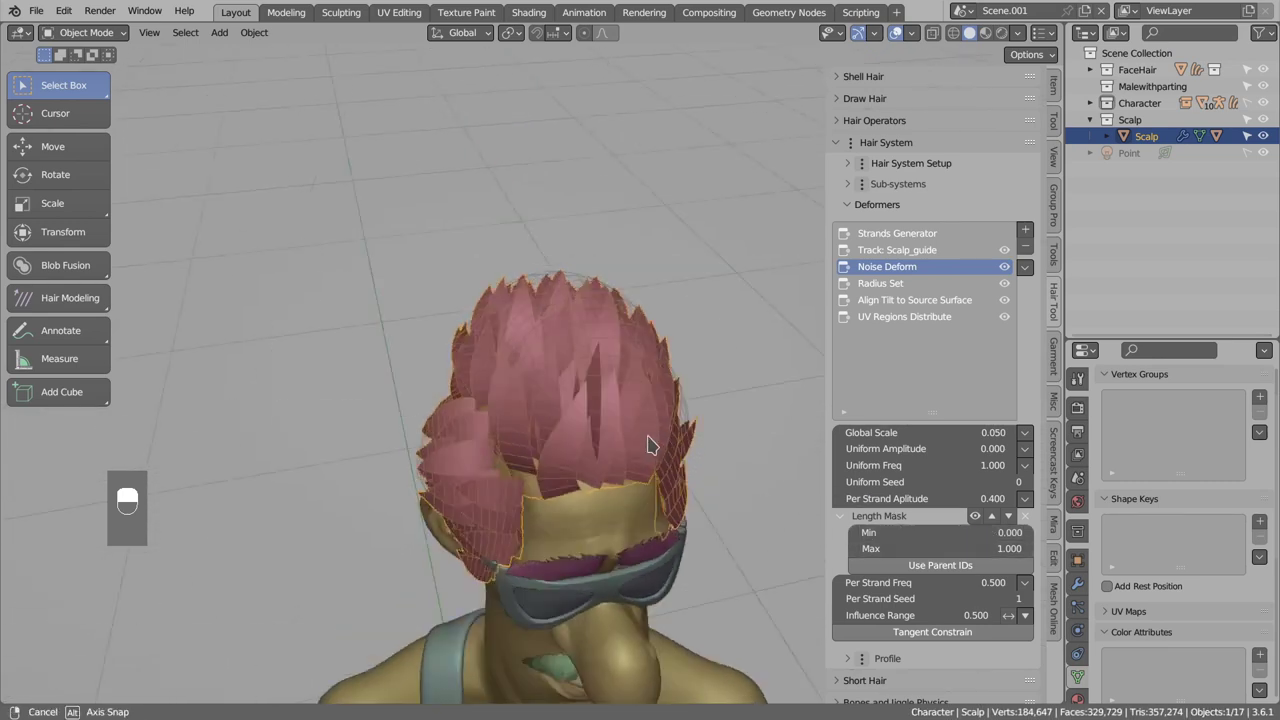
pyautogui.press('d')
pyautogui.press('d')
pyautogui.press('d')
pyautogui.press('d')
pyautogui.press('d')
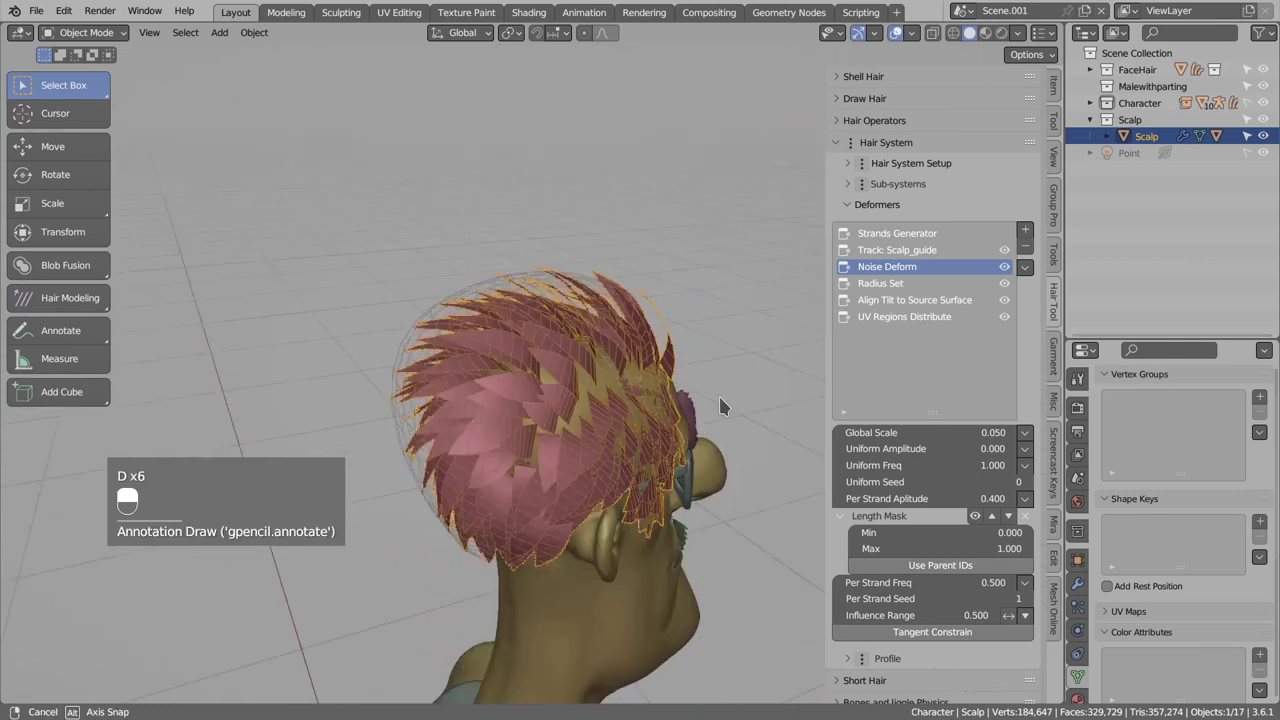
pyautogui.press('d')
pyautogui.press('d')
pyautogui.press('d')
pyautogui.press('d')
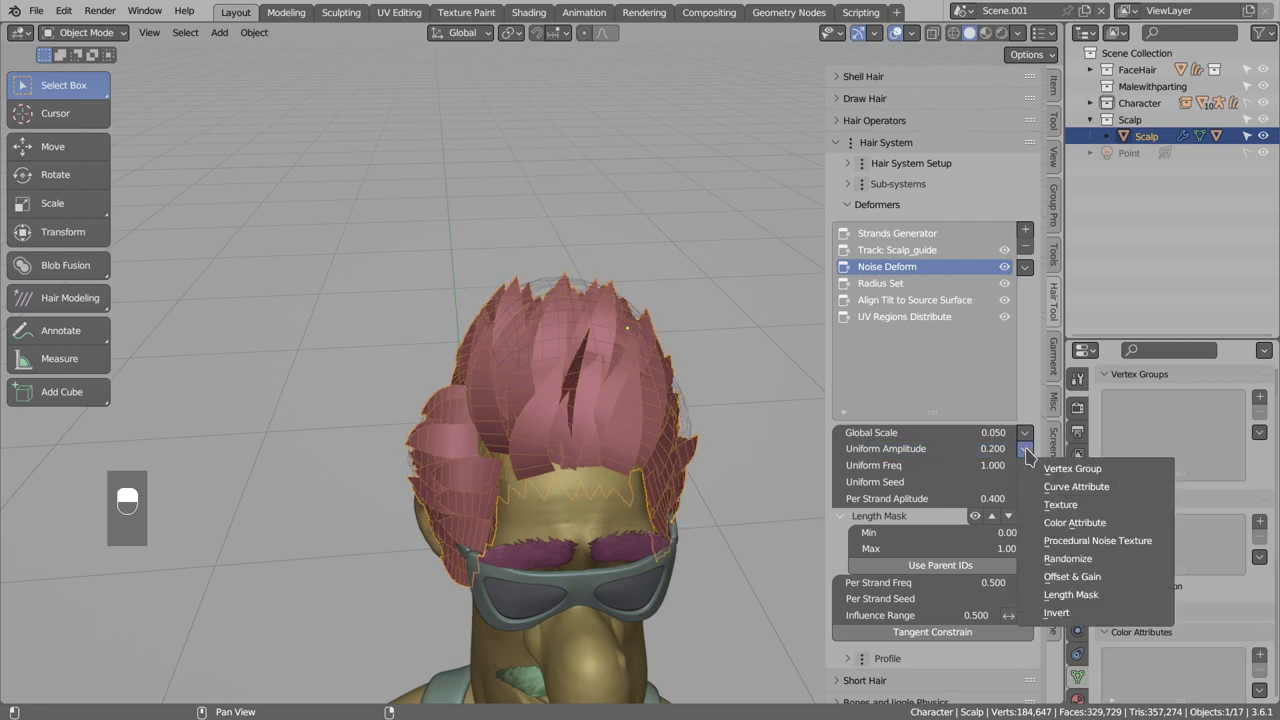
# Give the Noise Deform uniform amplitude its own Length Mask.
pyautogui.moveTo(1079, 601); pyautogui.dragTo(848, 470)
pyautogui.moveTo(848, 470); pyautogui.dragTo(848, 535)
pyautogui.middleClick(848, 535)
pyautogui.moveTo(848, 535); pyautogui.dragTo(576, 324)
# Switch to Material Preview shading and orbit to view the brown strand textures.
pyautogui.moveTo(576, 324); pyautogui.dragTo(665, 397)
pyautogui.press('alt+a')
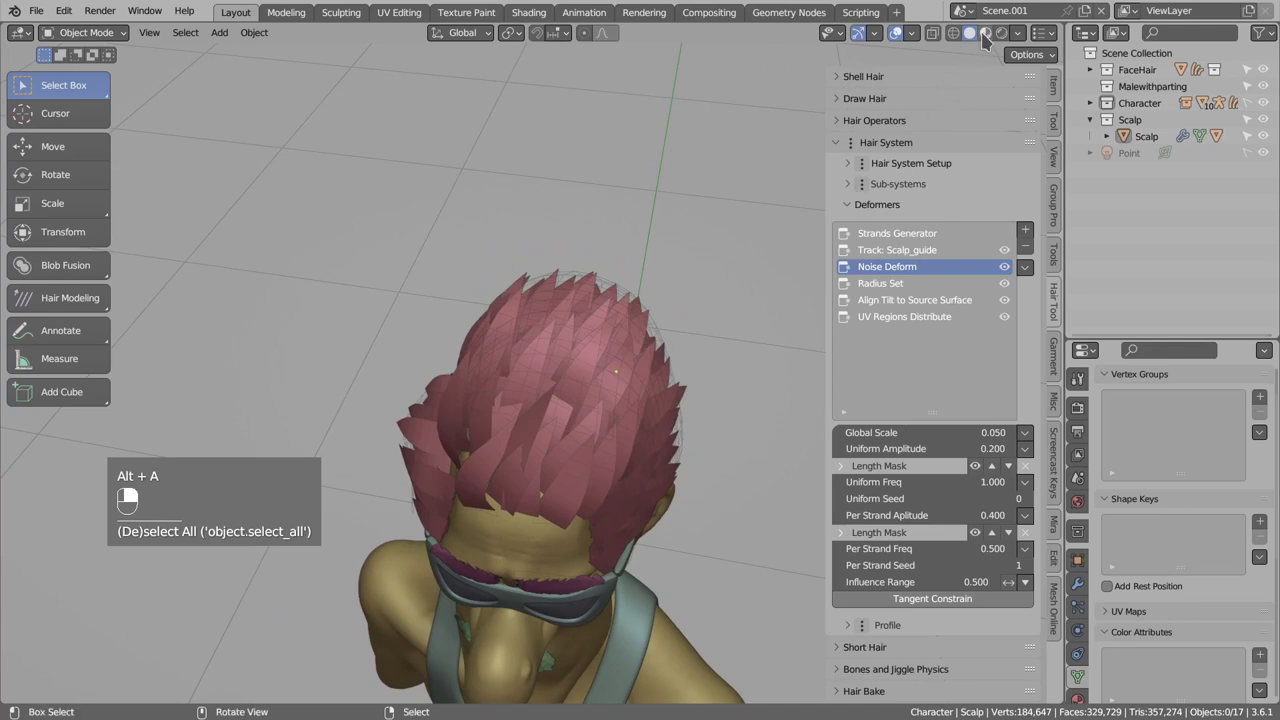
pyautogui.middleClick(991, 36)
pyautogui.press('alt+a')
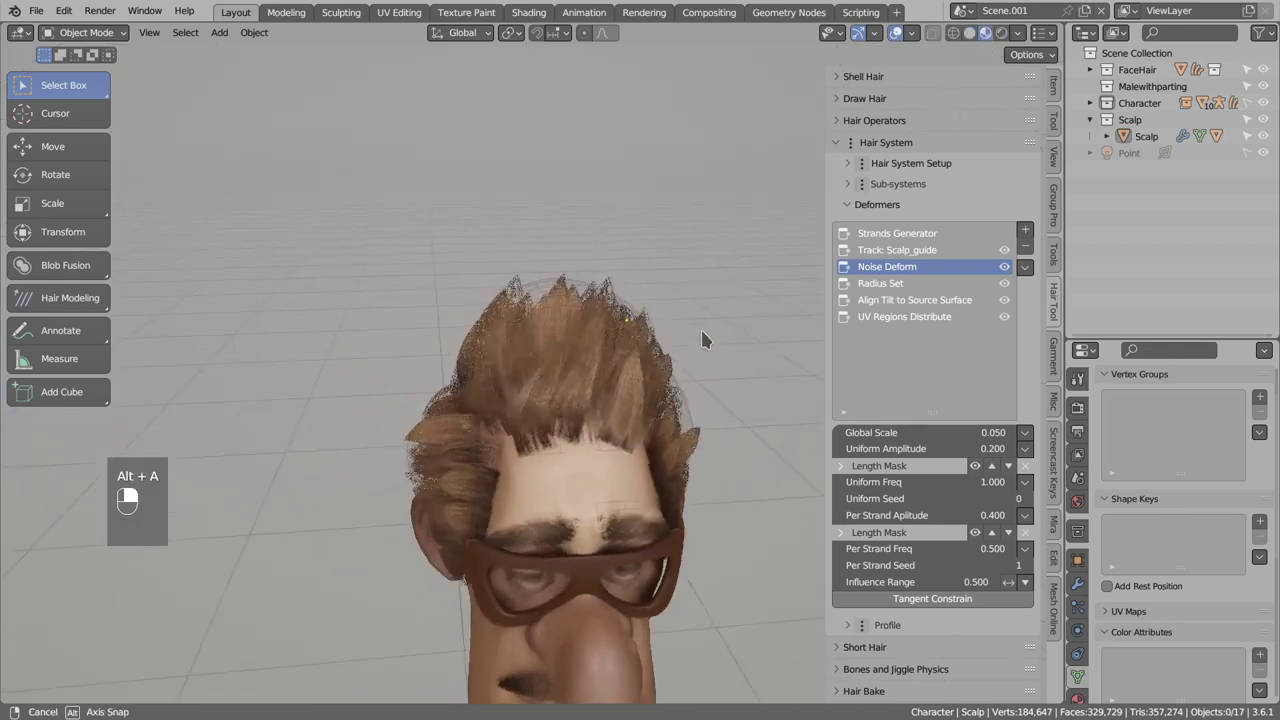
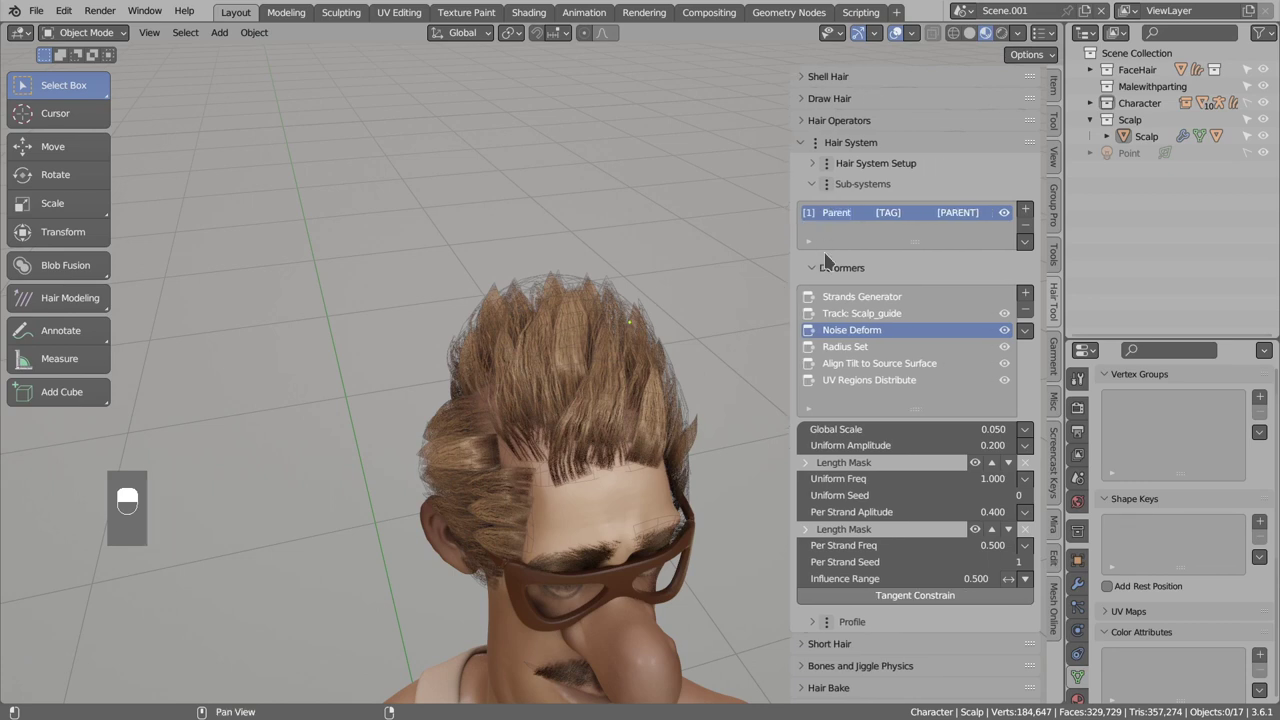
# Add a new Generator sub-system on the Scalp hair and start renaming it SubClump.
pyautogui.click(897, 216)
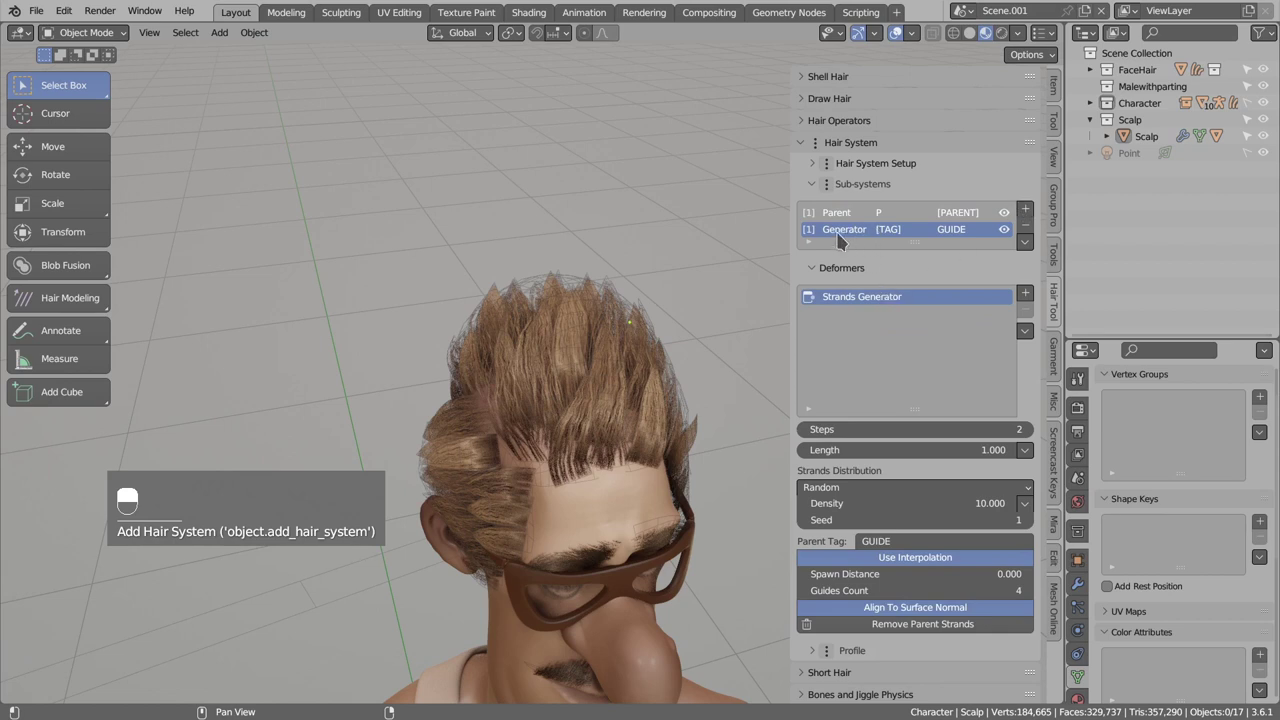
pyautogui.click(841, 235)
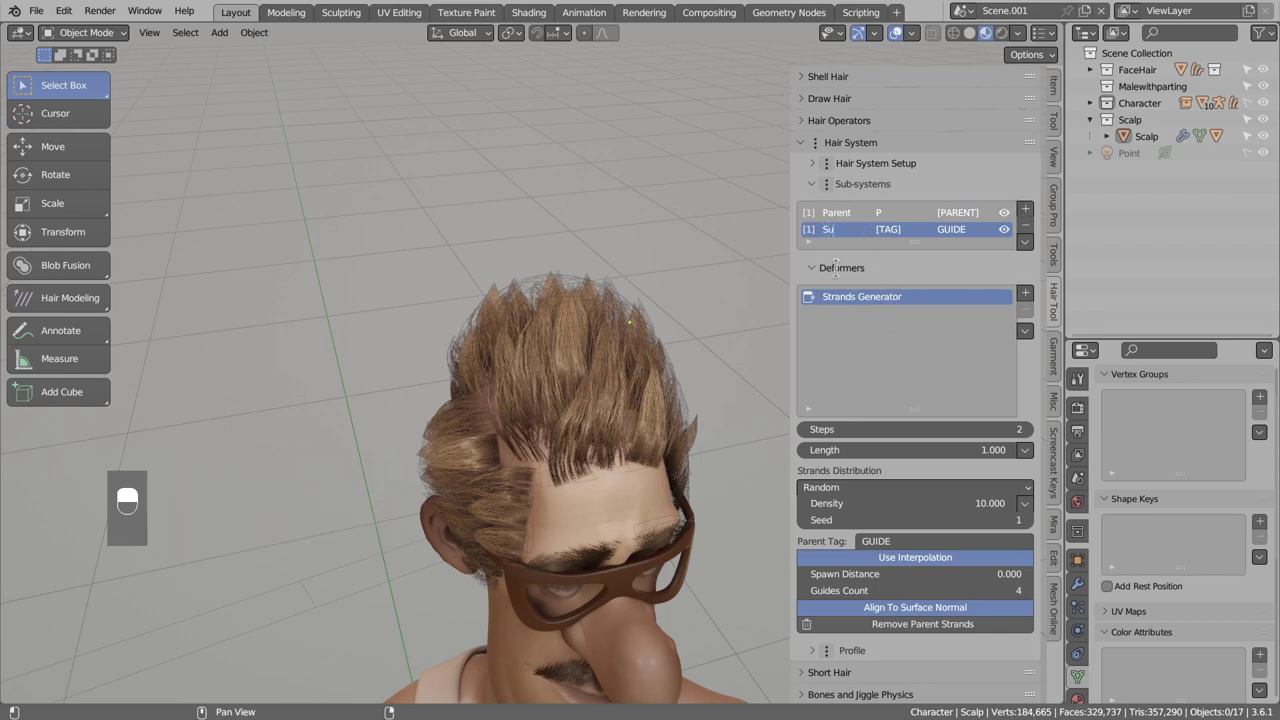
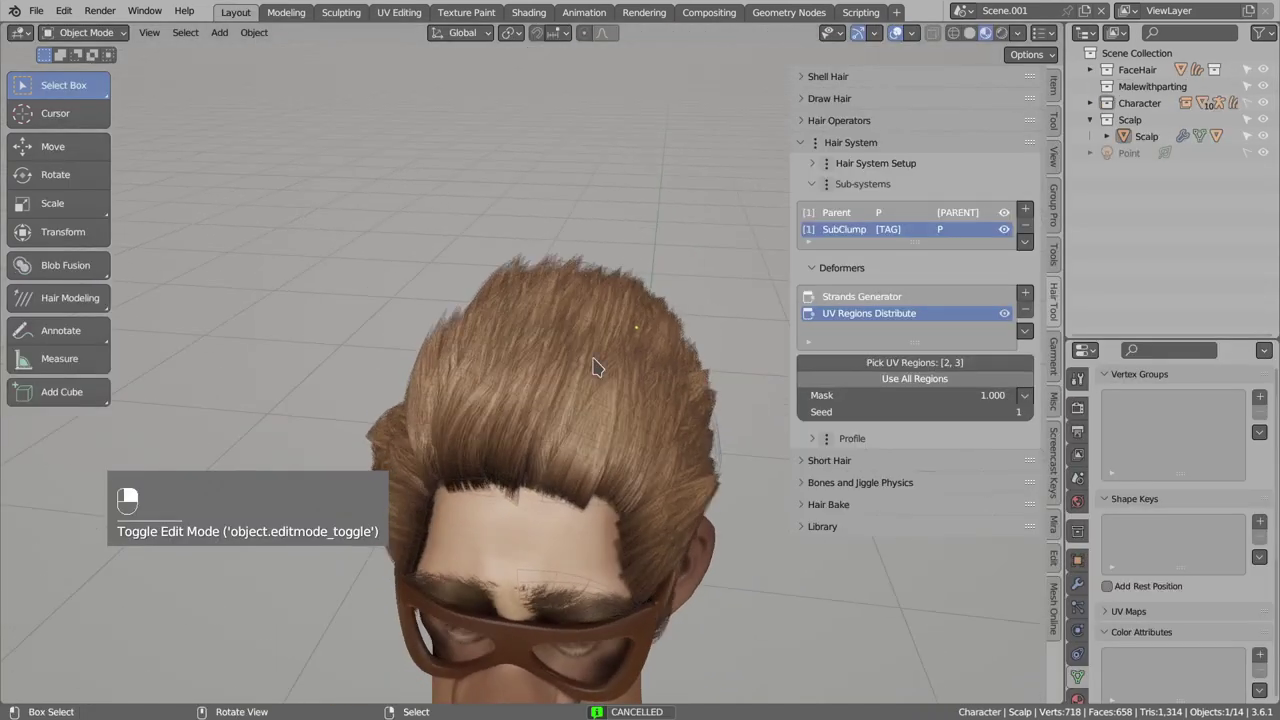
# Review SubClump's Poisson Disk 44000 density settings and bring up the Deformers add menu.
pyautogui.moveTo(849, 365); pyautogui.dragTo(923, 305)
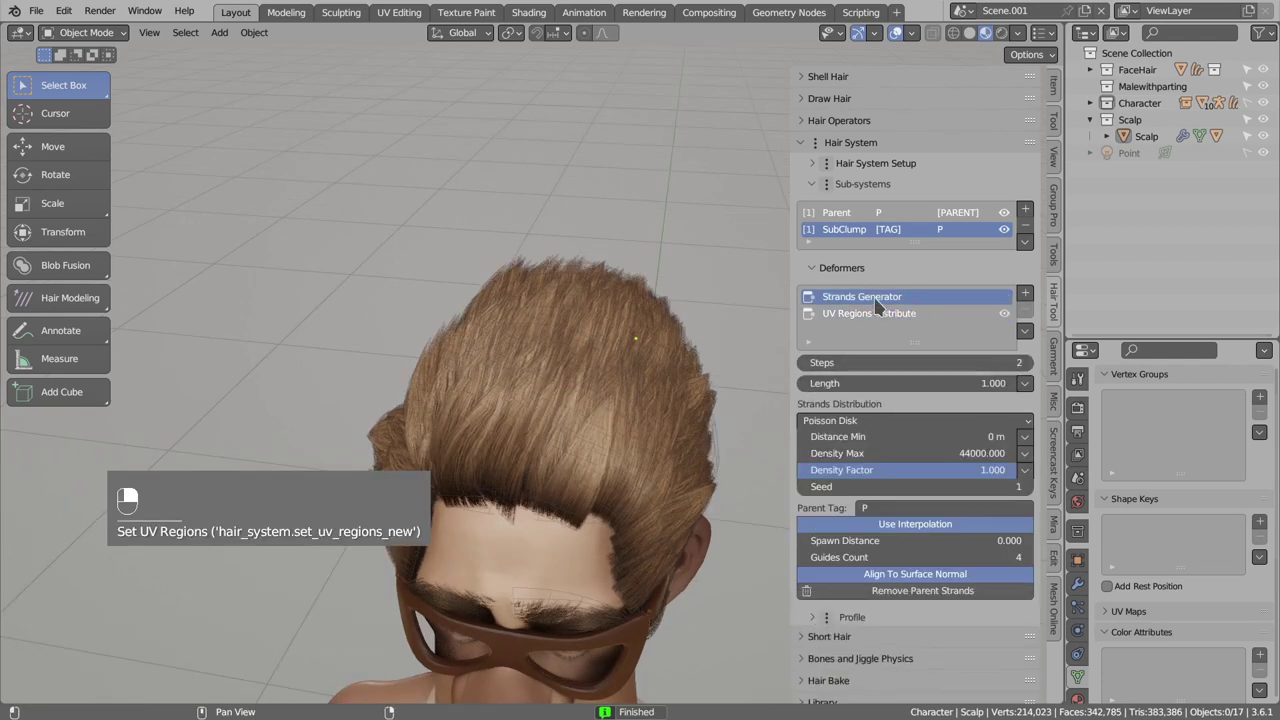
pyautogui.moveTo(1035, 297); pyautogui.dragTo(612, 403)
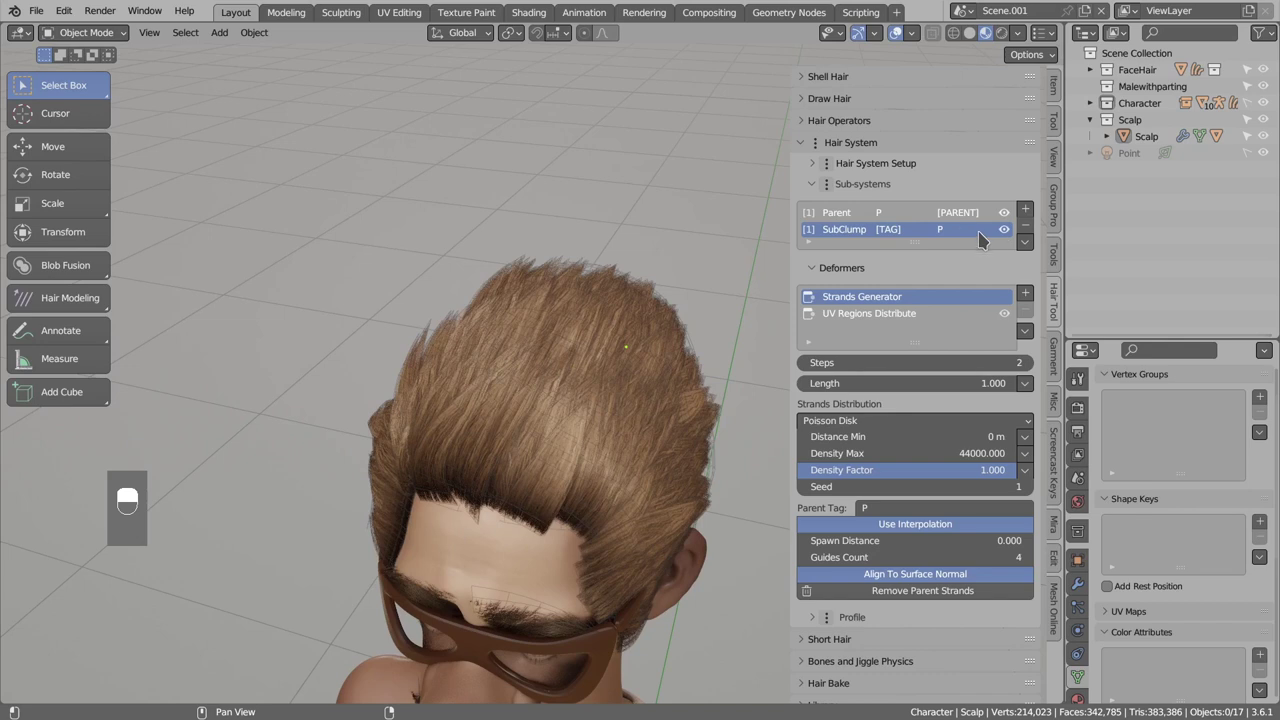
pyautogui.click(1013, 234)
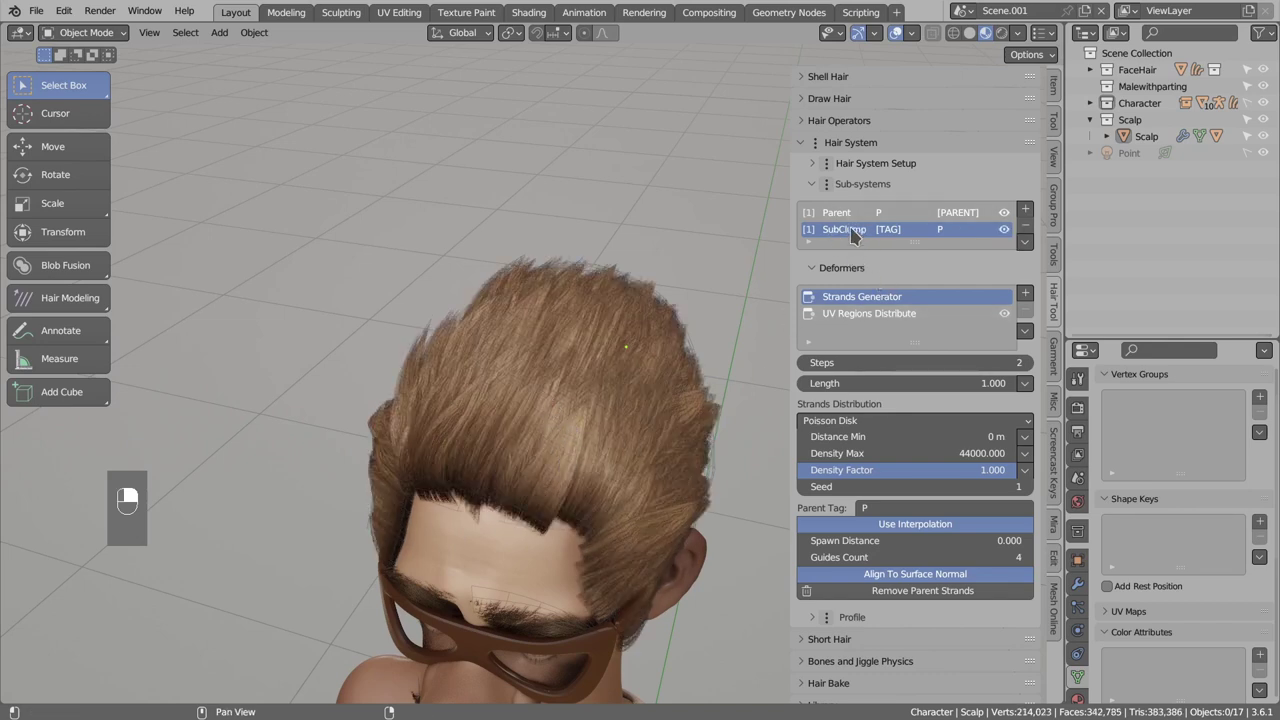
pyautogui.moveTo(879, 237); pyautogui.dragTo(874, 231)
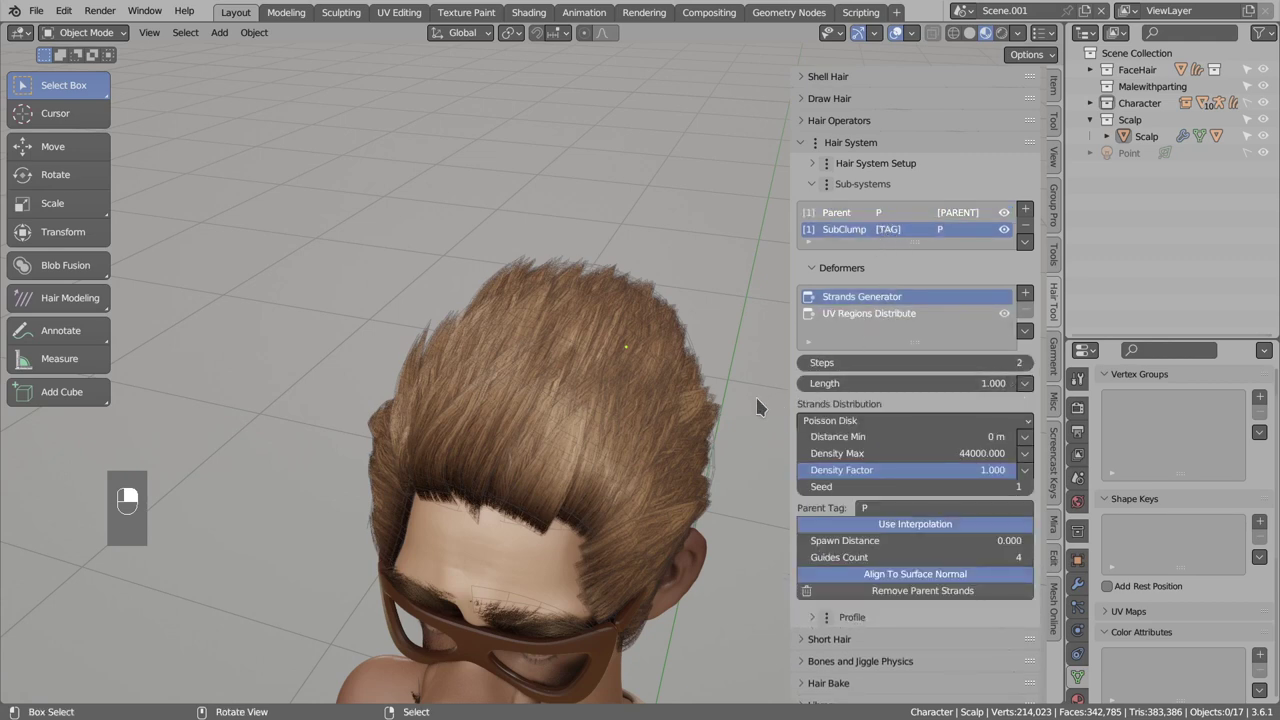
# Add a Radius Set deformer to SubClump and try raising its influence and mask values.
pyautogui.moveTo(945, 317); pyautogui.dragTo(1030, 293)
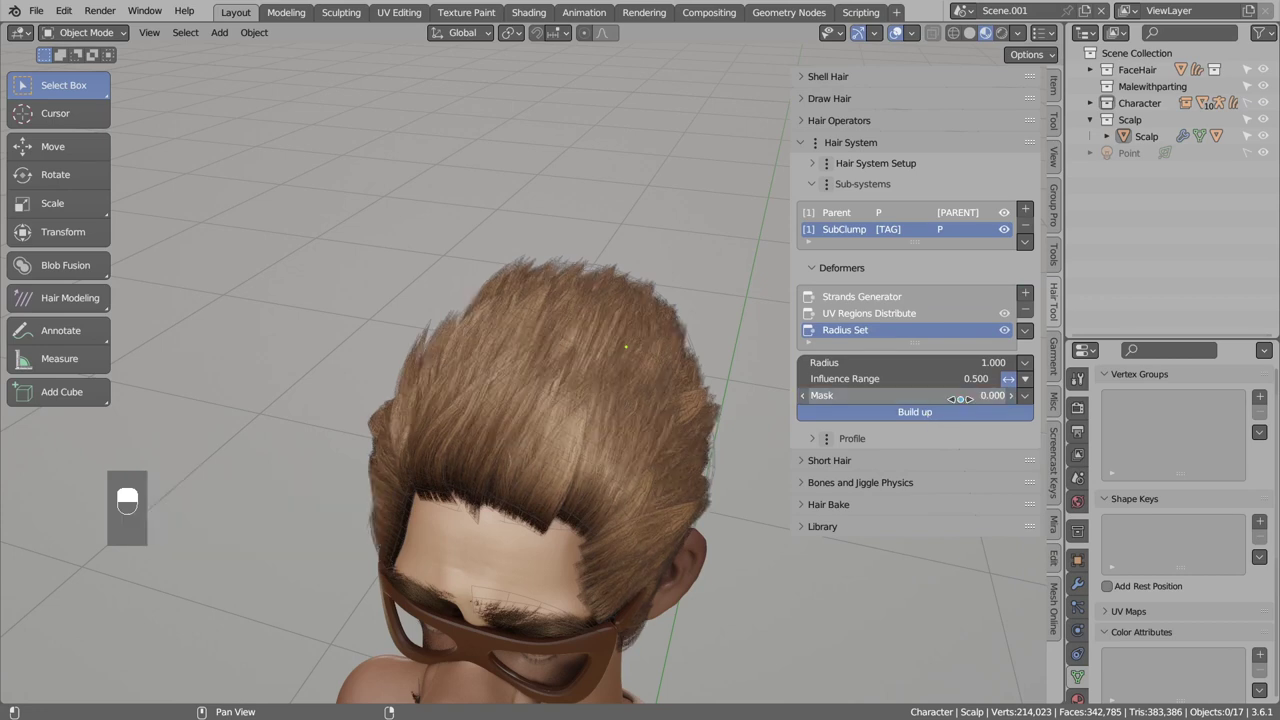
pyautogui.moveTo(917, 417); pyautogui.dragTo(1029, 383)
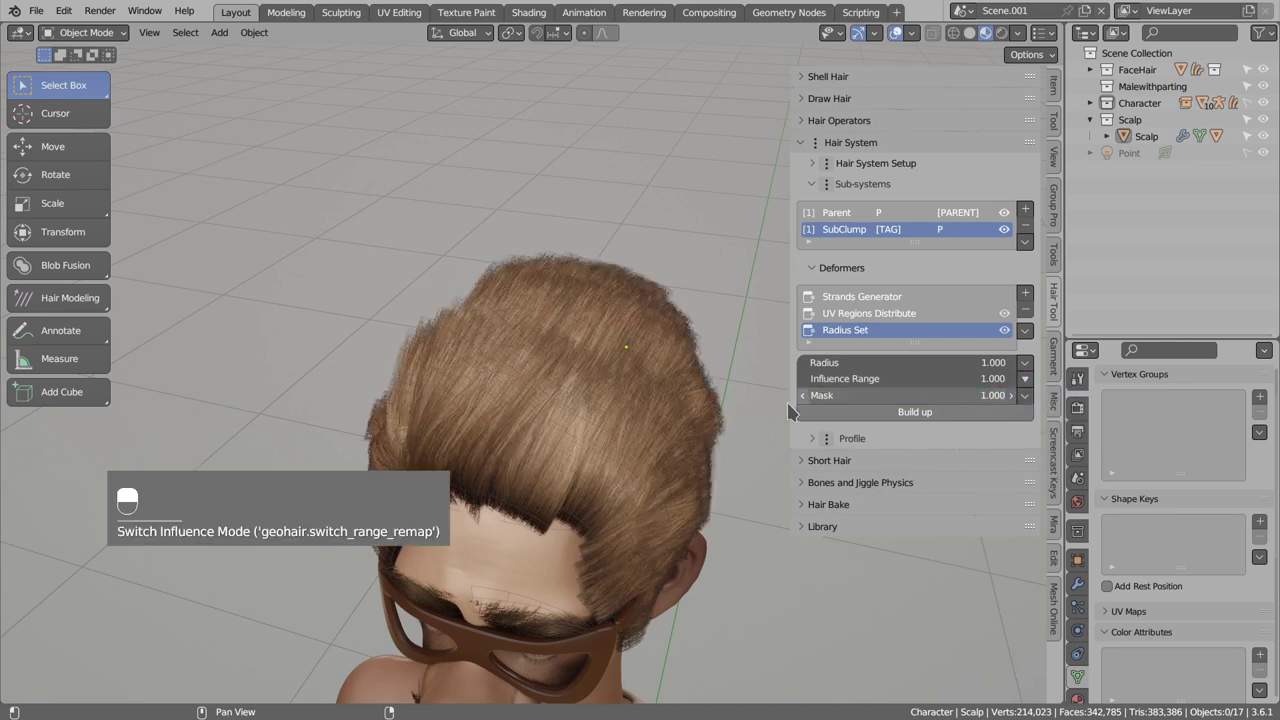
pyautogui.click(888, 418)
pyautogui.click(889, 418)
# Remove the Radius Set deformer and add a Clump (child) deformer instead.
pyautogui.click(901, 419)
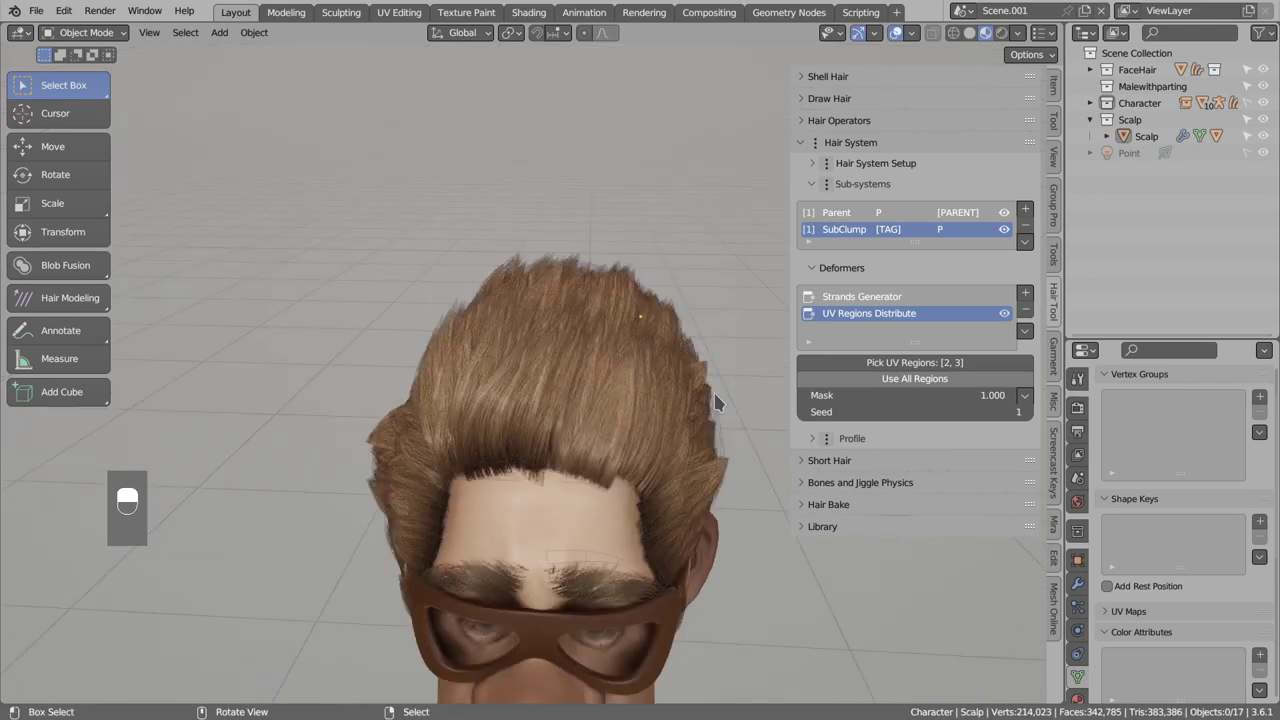
pyautogui.moveTo(918, 305); pyautogui.dragTo(1034, 293)
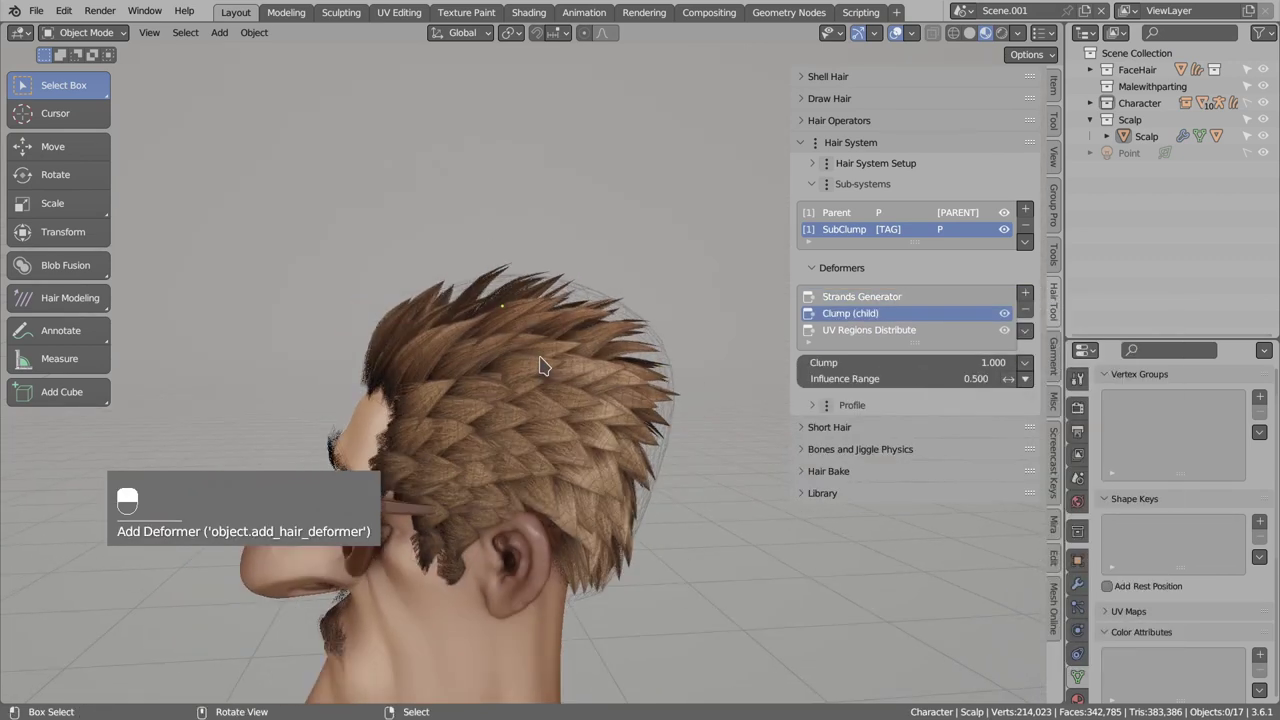
# Reselect the Parent sub-system, showing its Noise Deform with amplitudes 0.2 uniform and 0.4 per strand.
pyautogui.press('alt+a')
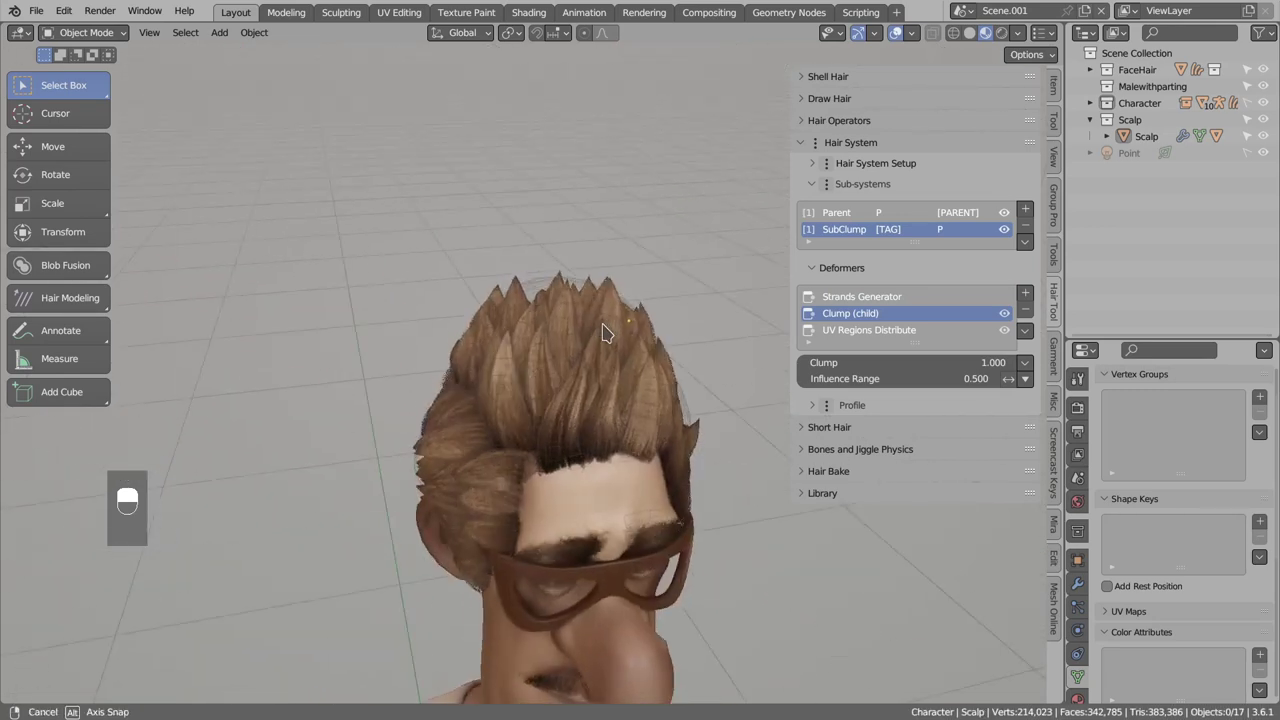
pyautogui.press('d')
pyautogui.press('d')
pyautogui.press('d')
pyautogui.moveTo(602, 417); pyautogui.dragTo(835, 213)
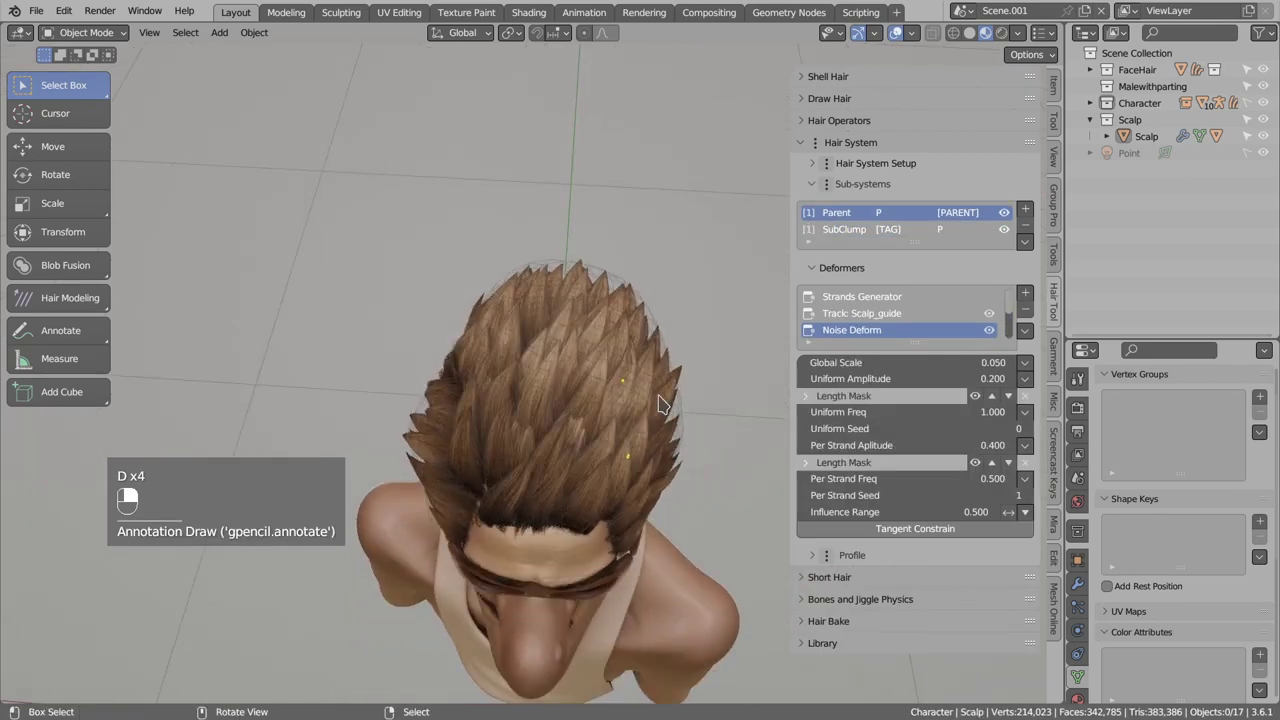
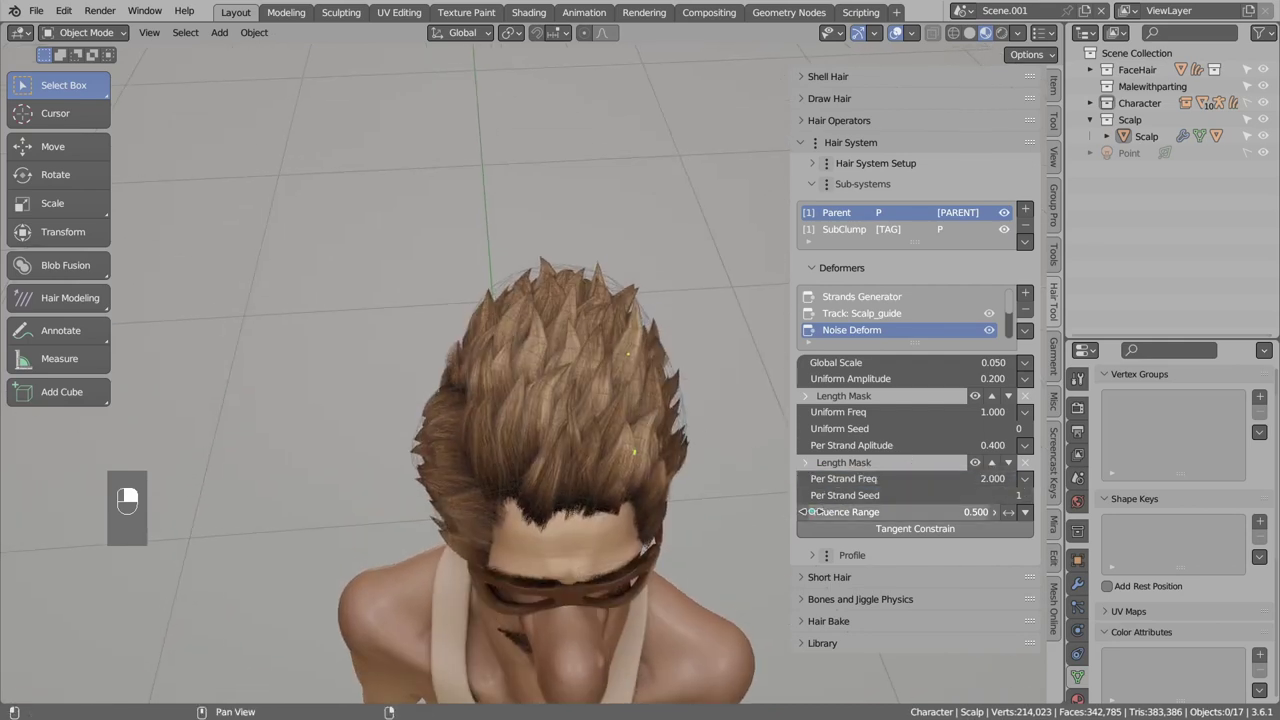
# Set the Parent Noise Deform per-strand frequency to 2.0 and influence range to 0.4.
pyautogui.moveTo(809, 517); pyautogui.dragTo(603, 408)
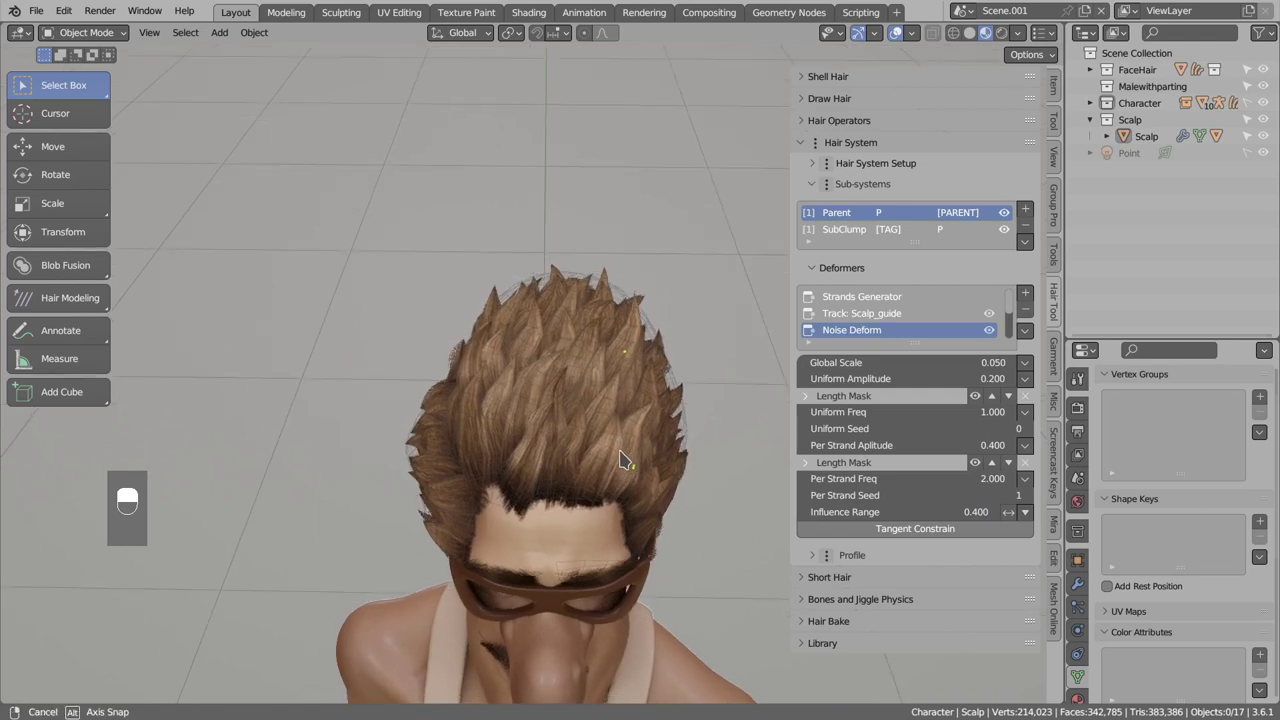
pyautogui.press('d')
pyautogui.press('d')
pyautogui.press('d')
pyautogui.press('d')
pyautogui.press('d')
pyautogui.press('d')
pyautogui.press('d')
pyautogui.press('d')
pyautogui.press('d')
pyautogui.press('d')
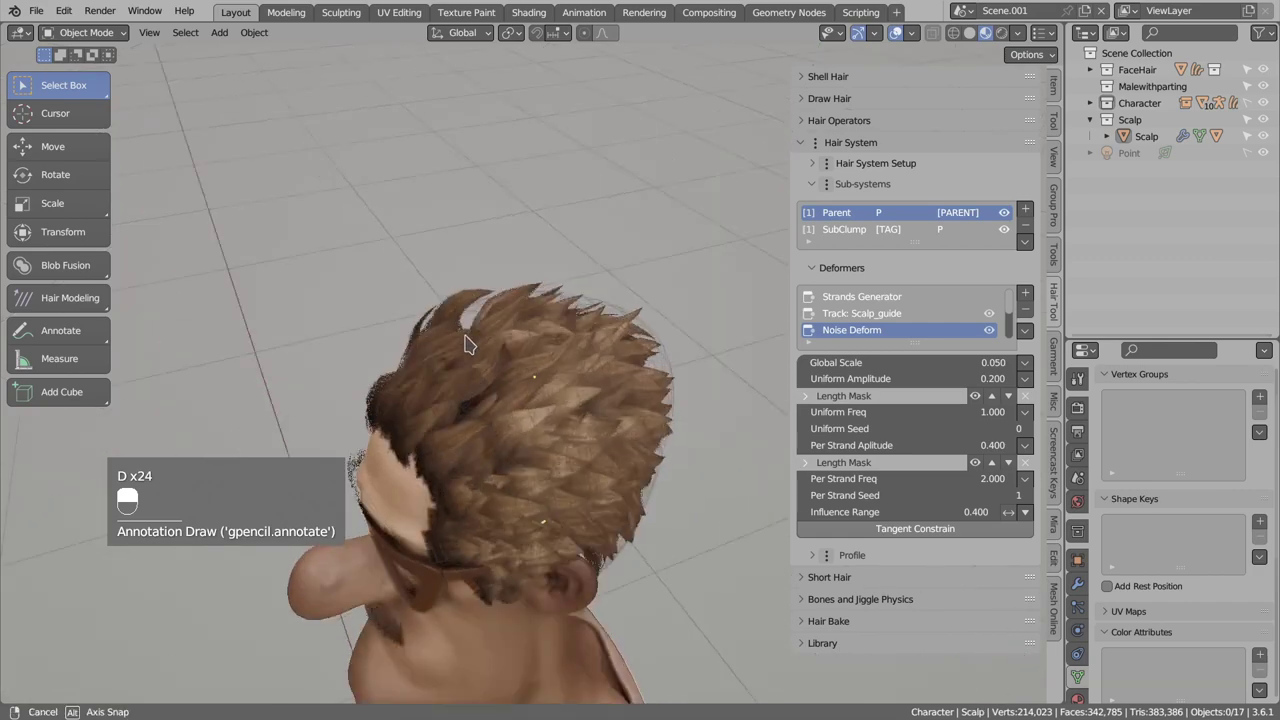
# Orbit around the head to inspect the noisier hair strands.
pyautogui.moveTo(501, 253); pyautogui.dragTo(522, 255)
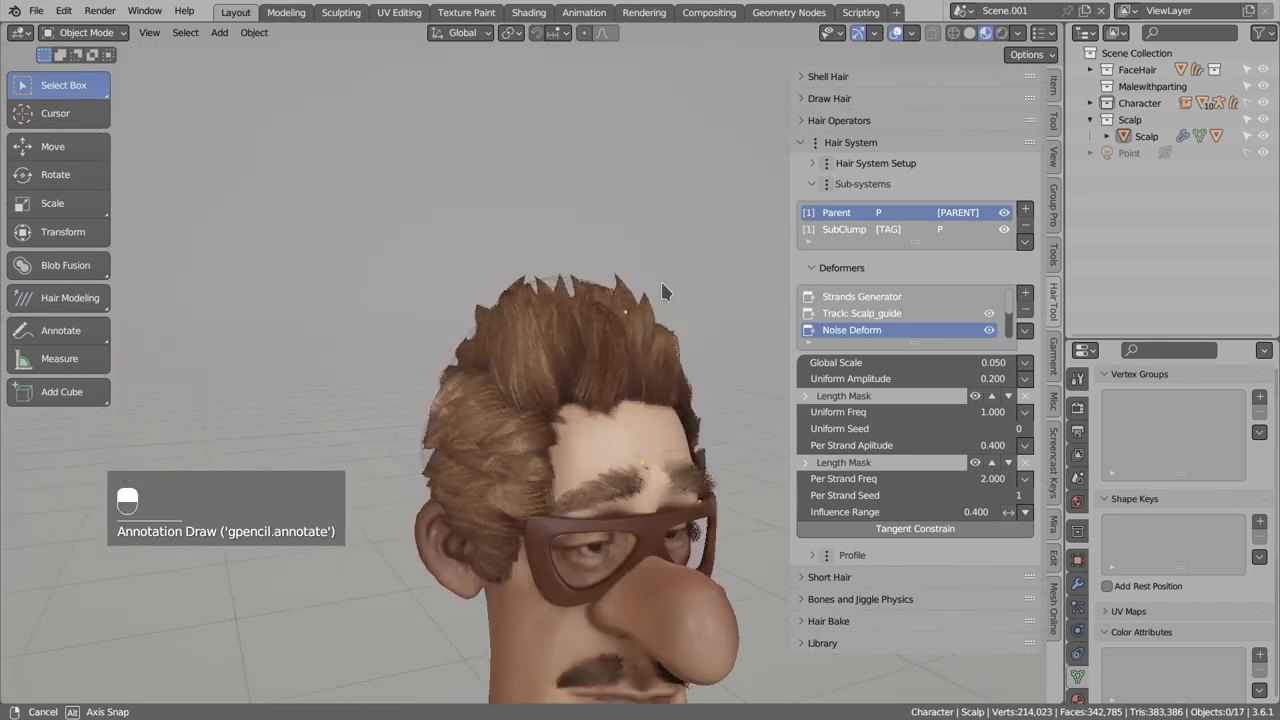
pyautogui.moveTo(663, 348); pyautogui.dragTo(864, 349)
pyautogui.moveTo(864, 349); pyautogui.dragTo(999, 415)
pyautogui.moveTo(999, 415); pyautogui.dragTo(875, 336)
pyautogui.moveTo(875, 336); pyautogui.dragTo(607, 325)
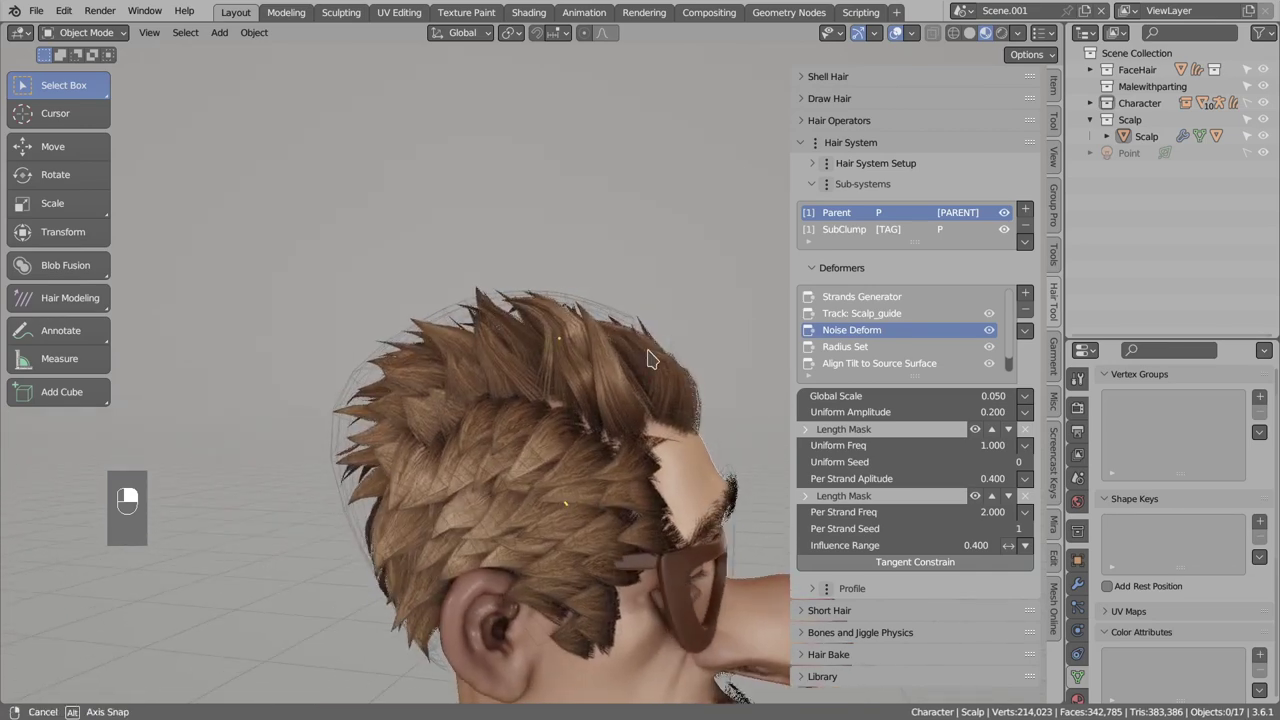
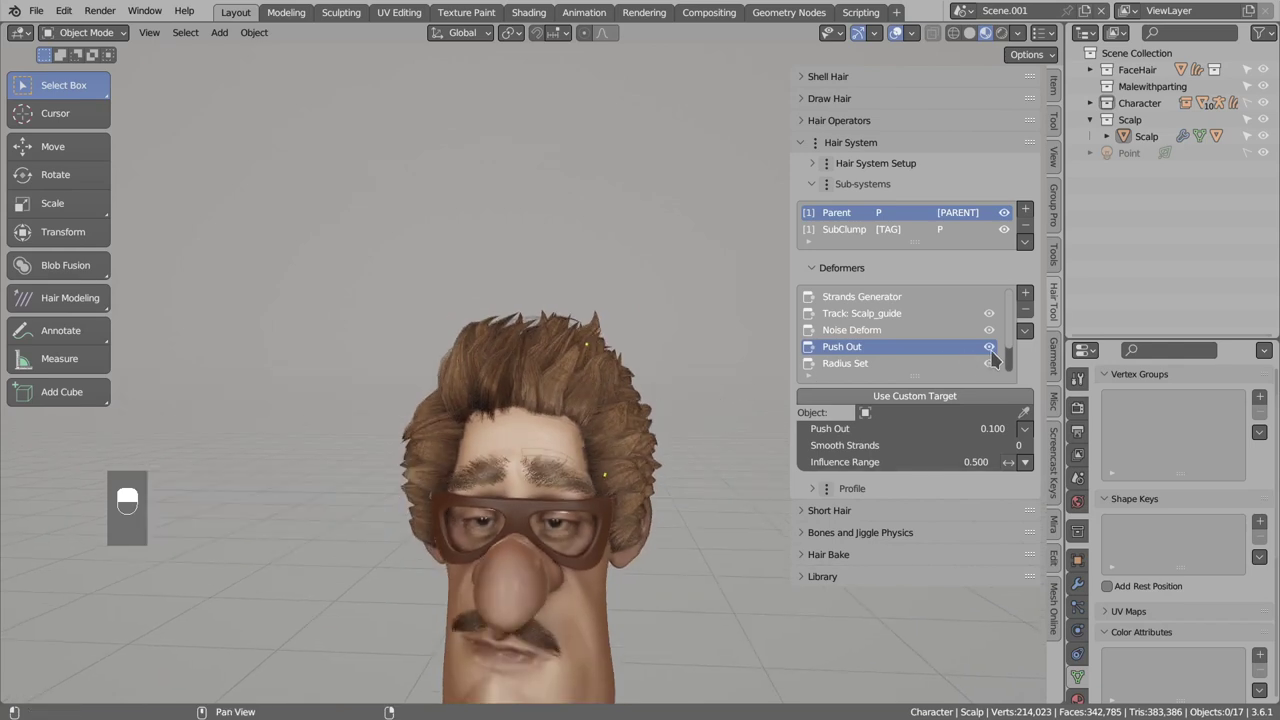
# Add a Push Out deformer with a 0.1 push amount to the Parent strands.
pyautogui.click(999, 353)
pyautogui.moveTo(999, 354); pyautogui.dragTo(976, 450)
pyautogui.press('d')
pyautogui.press('d')
pyautogui.press('d')
pyautogui.press('d')
# Mask the Push Out amount with a Length Mask spanning 0 to 1.
pyautogui.middleClick(1081, 581)
pyautogui.rightClick(1081, 581)
pyautogui.click(977, 450)
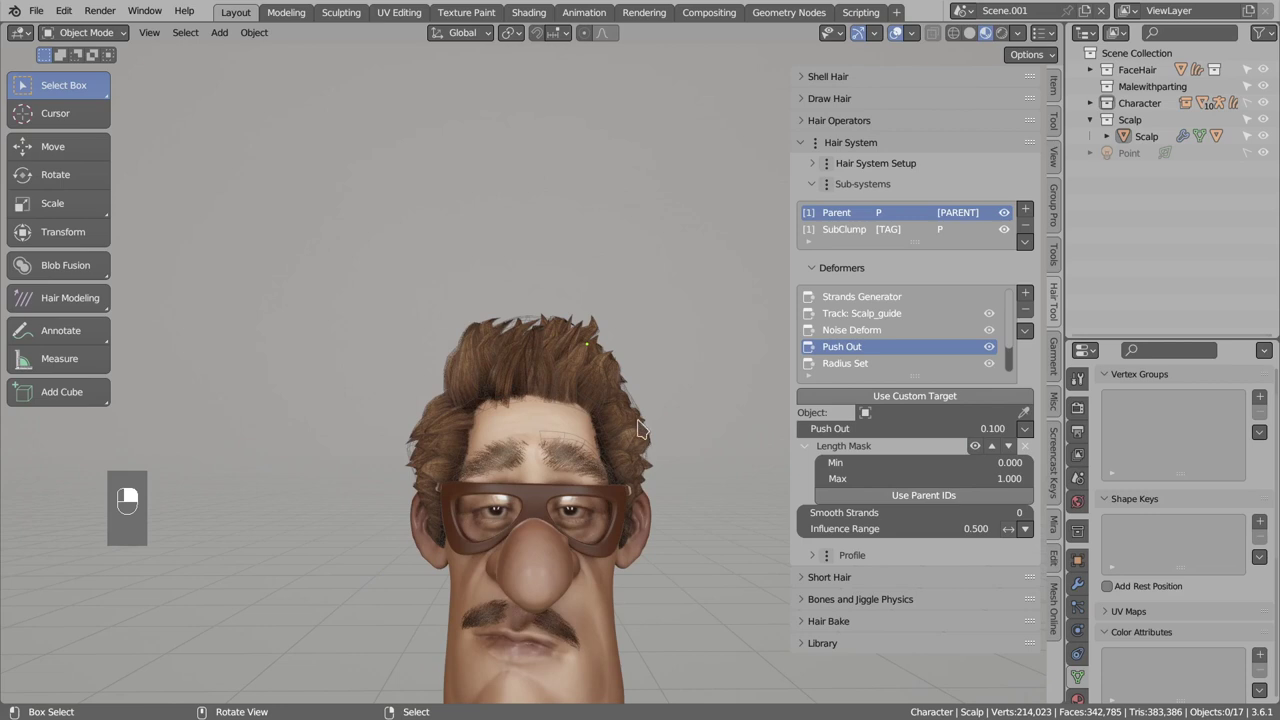
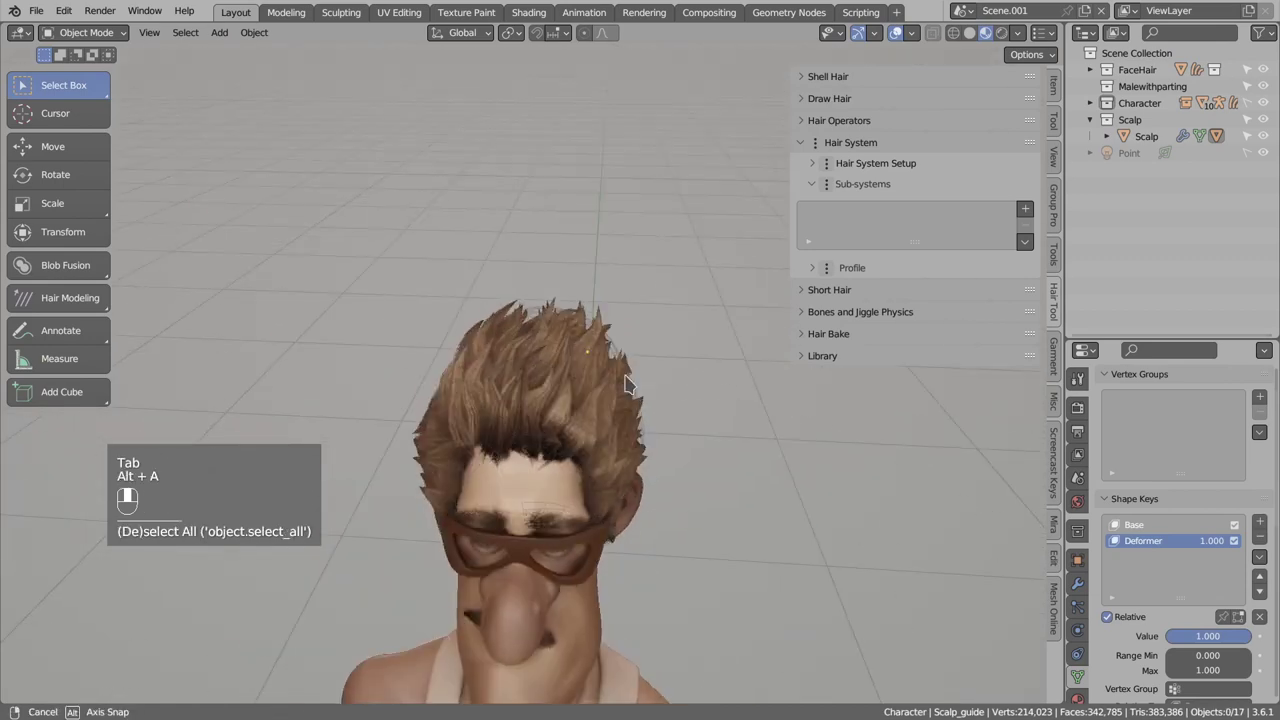
# Switch the viewport to Solid shading and inspect the Parent Align Tilt to Source Surface deformer.
pyautogui.click(470, 366)
pyautogui.press('alt+q')
pyautogui.press('alt+q')
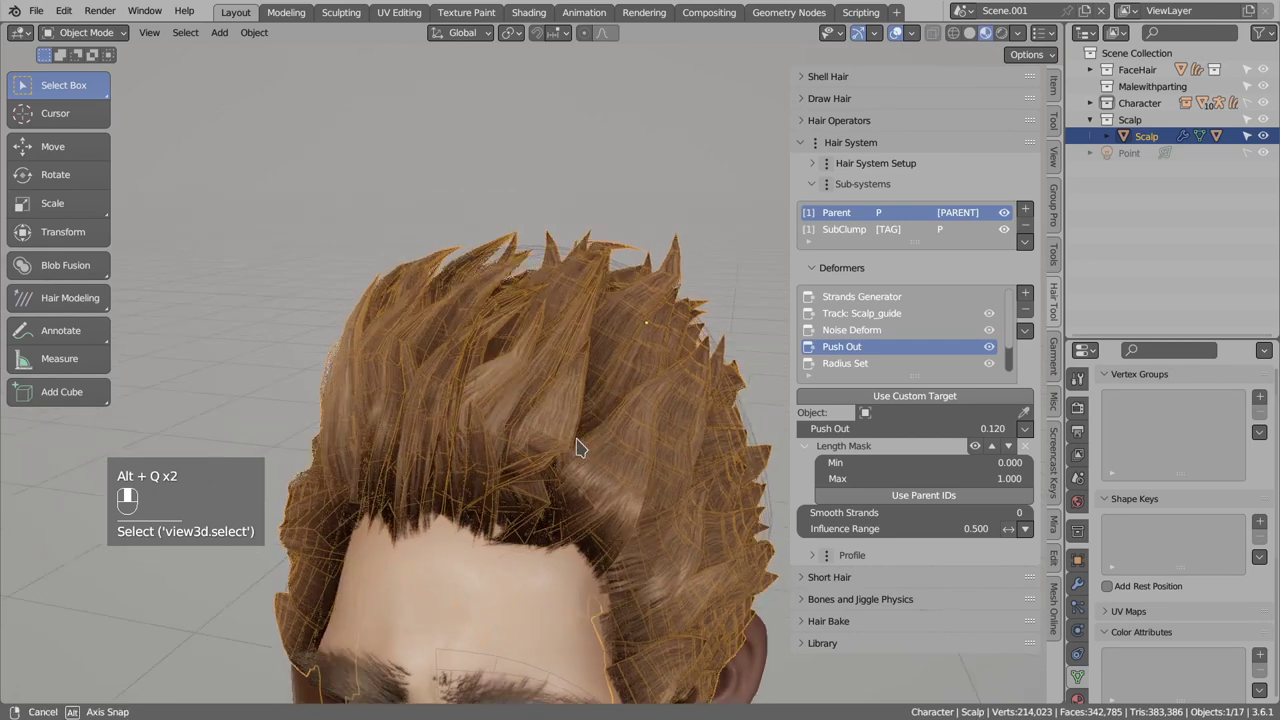
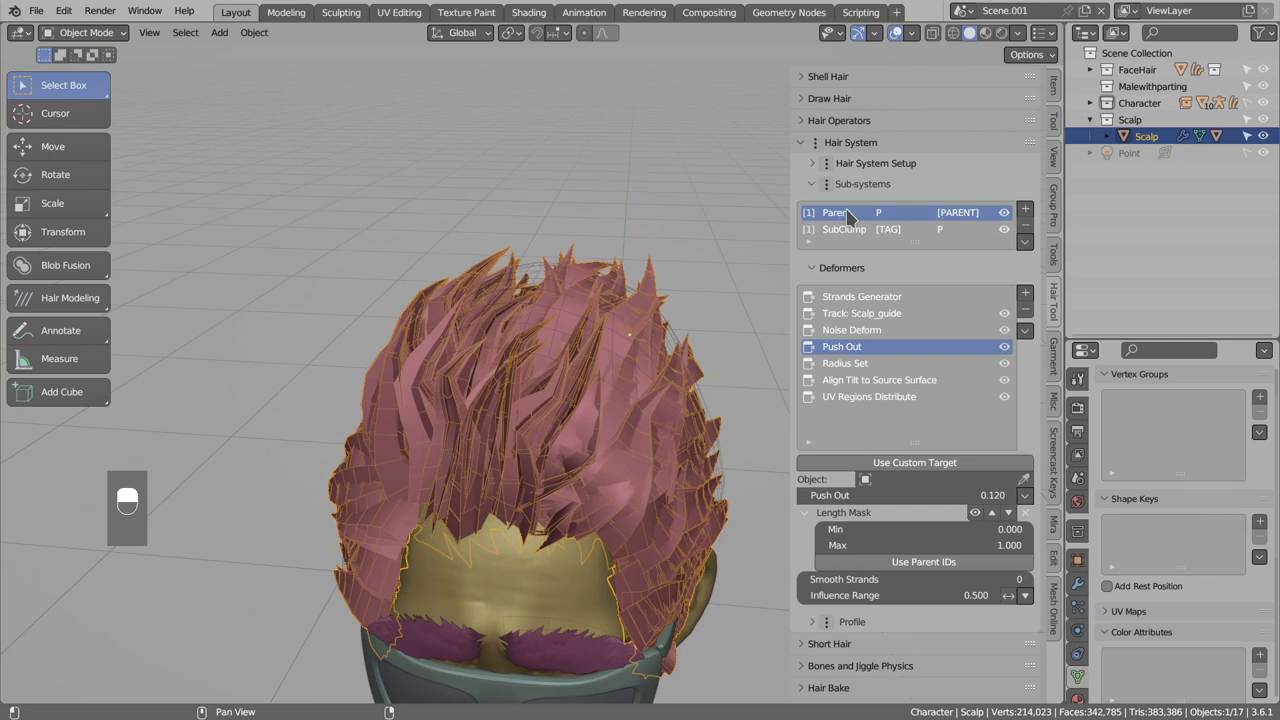
pyautogui.moveTo(866, 385); pyautogui.dragTo(906, 484)
pyautogui.click(906, 484)
pyautogui.moveTo(610, 479); pyautogui.dragTo(497, 499)
pyautogui.press('d')
pyautogui.press('d')
pyautogui.press('d')
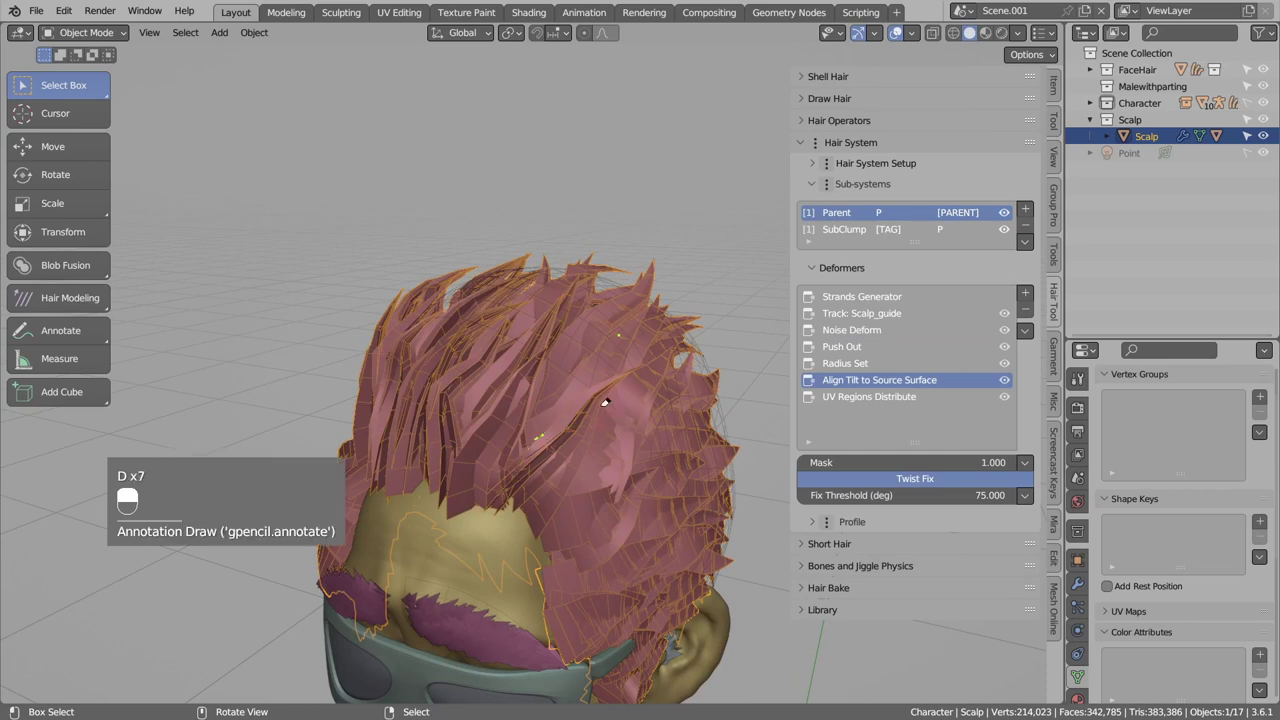
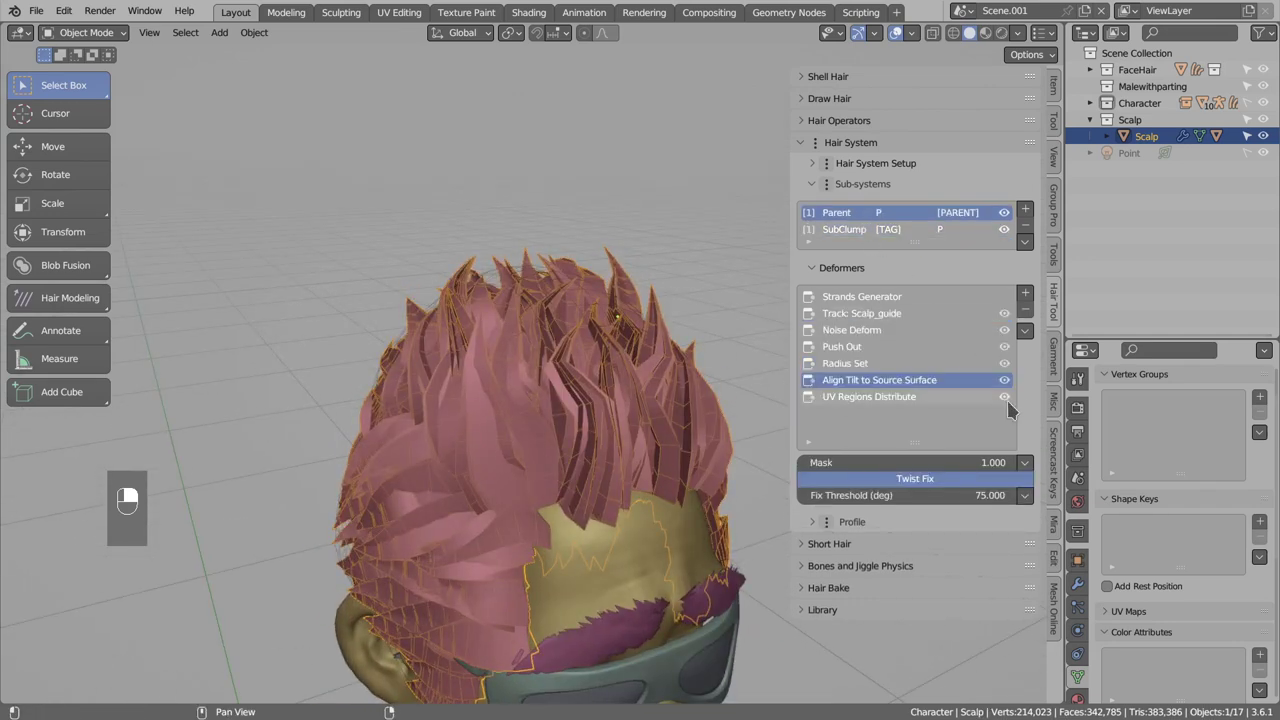
# Select the SubClump sub-system and bring up the Tilt deformers available to add.
pyautogui.middleClick(1013, 385)
pyautogui.rightClick(1013, 385)
pyautogui.middleClick(1011, 386)
pyautogui.moveTo(1011, 386); pyautogui.dragTo(548, 551)
pyautogui.press('d')
pyautogui.press('d')
pyautogui.press('d')
pyautogui.press('d')
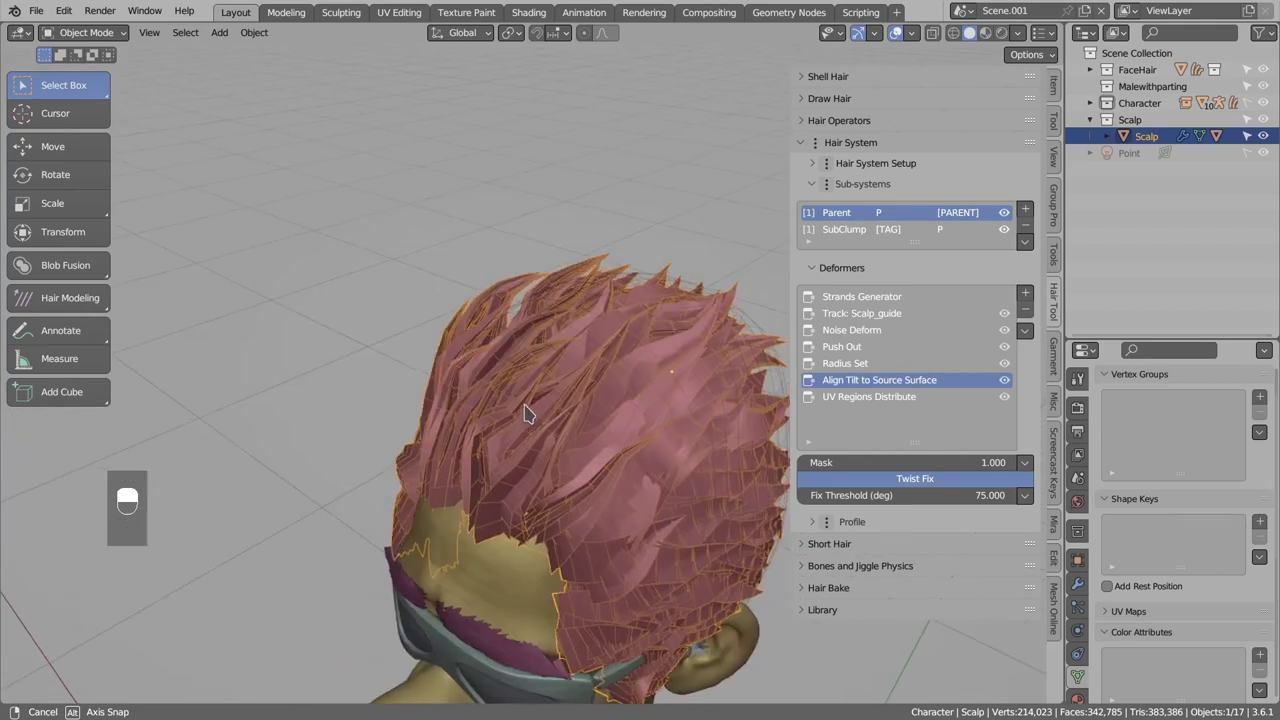
pyautogui.moveTo(868, 232); pyautogui.dragTo(1036, 295)
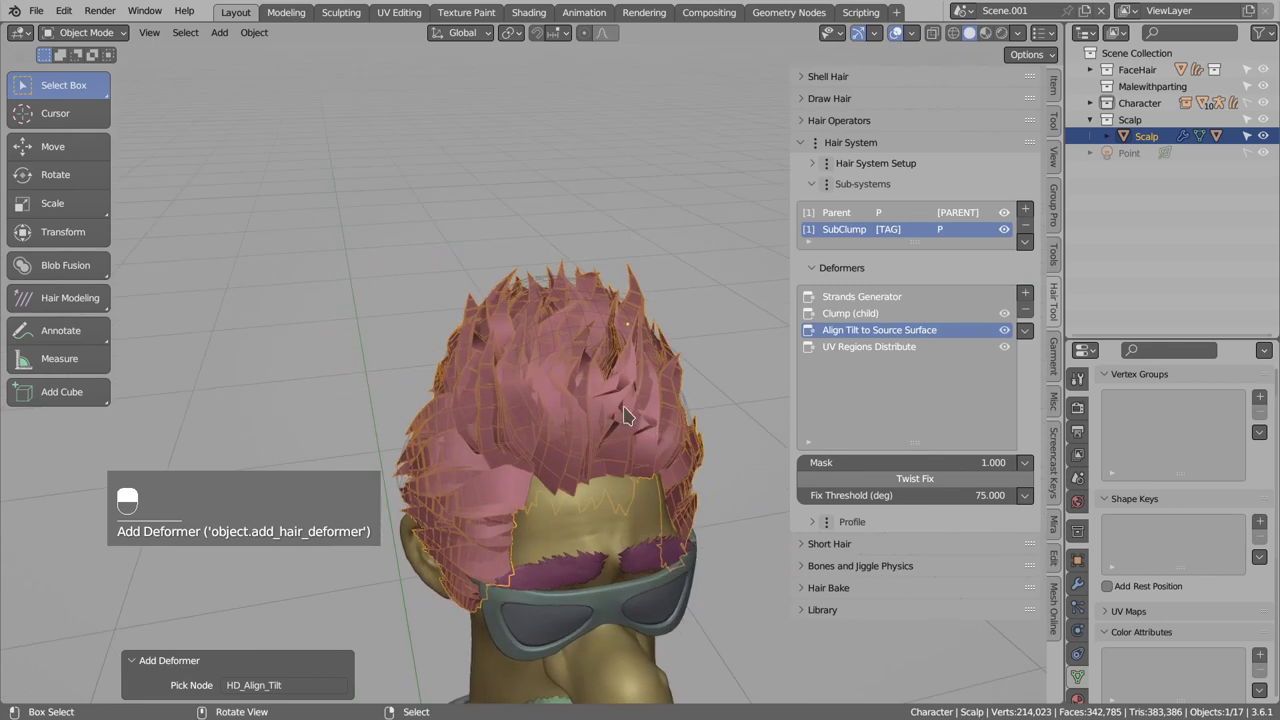
# Add an Align Tilt to Source Surface deformer to SubClump with Twist Fix enabled.
pyautogui.moveTo(837, 214); pyautogui.dragTo(874, 381)
pyautogui.moveTo(874, 381); pyautogui.dragTo(635, 413)
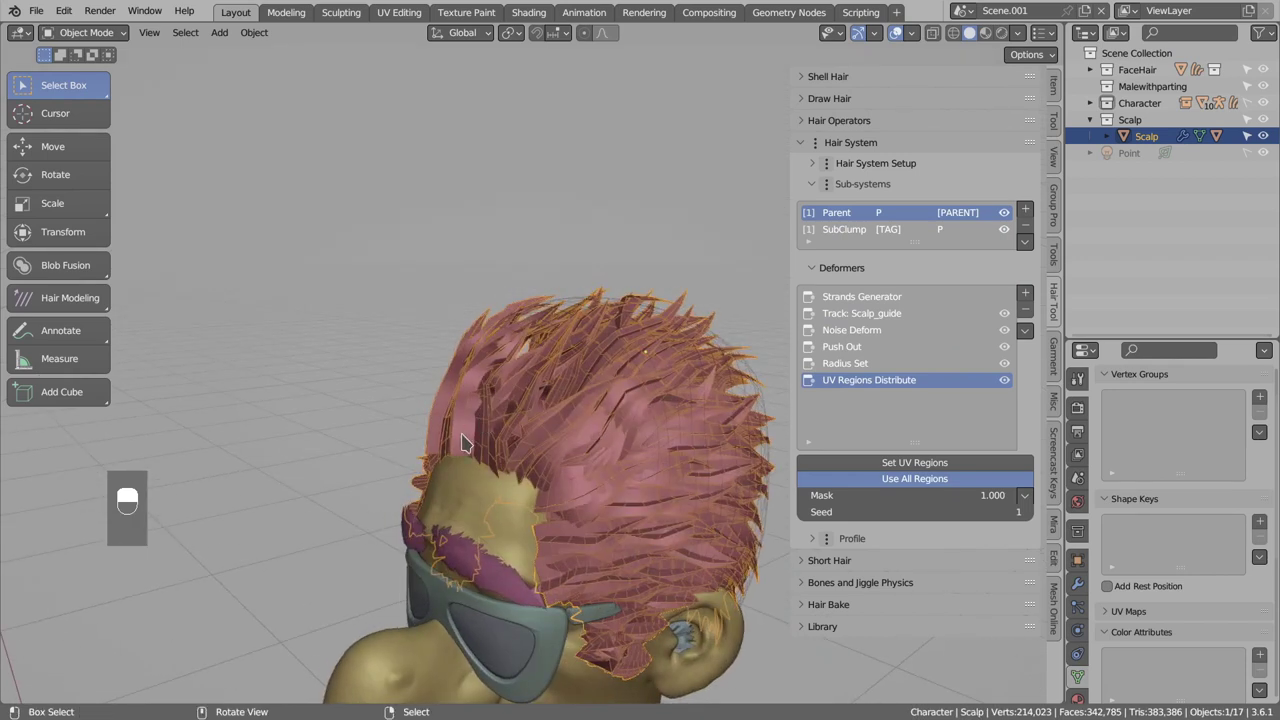
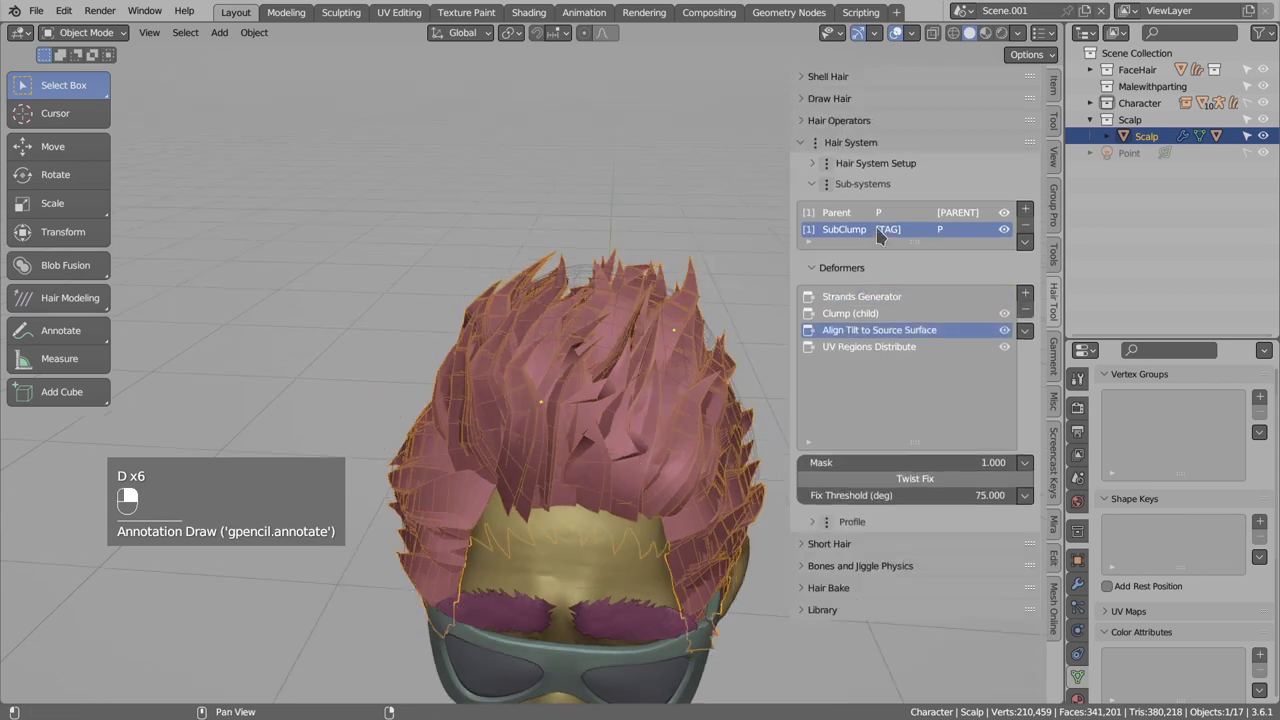
pyautogui.click(910, 487)
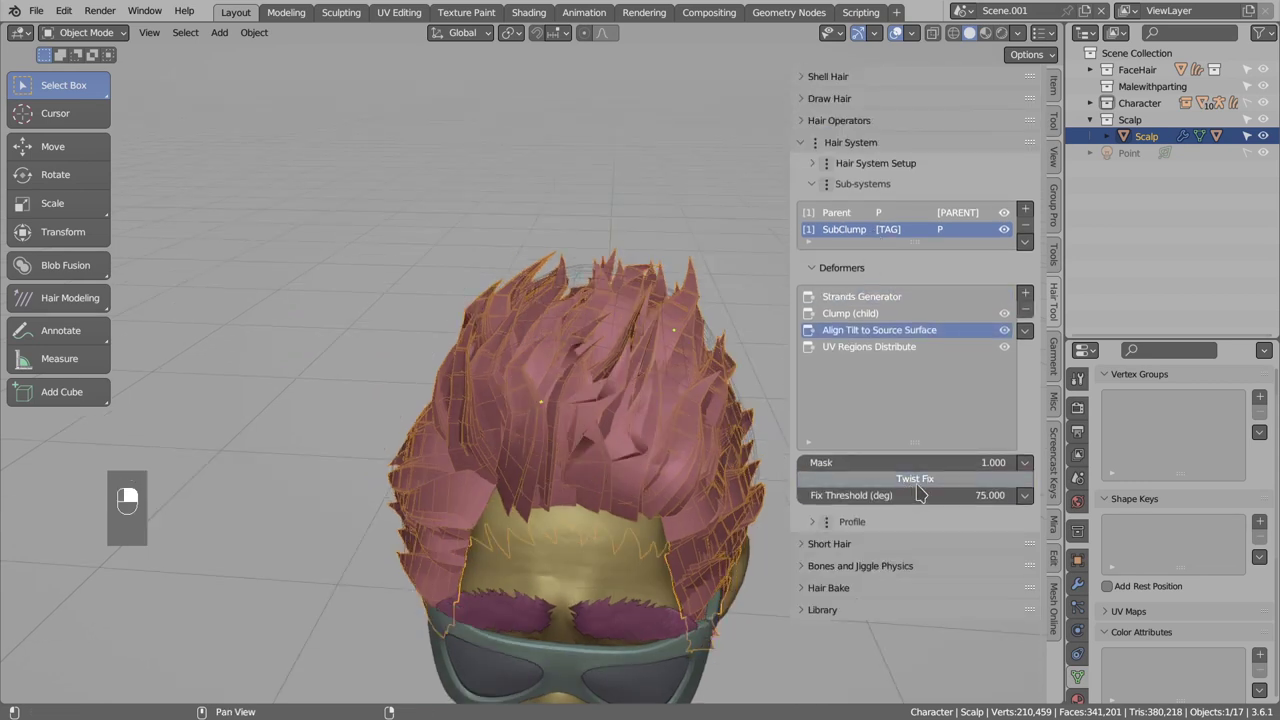
pyautogui.moveTo(935, 483); pyautogui.dragTo(665, 435)
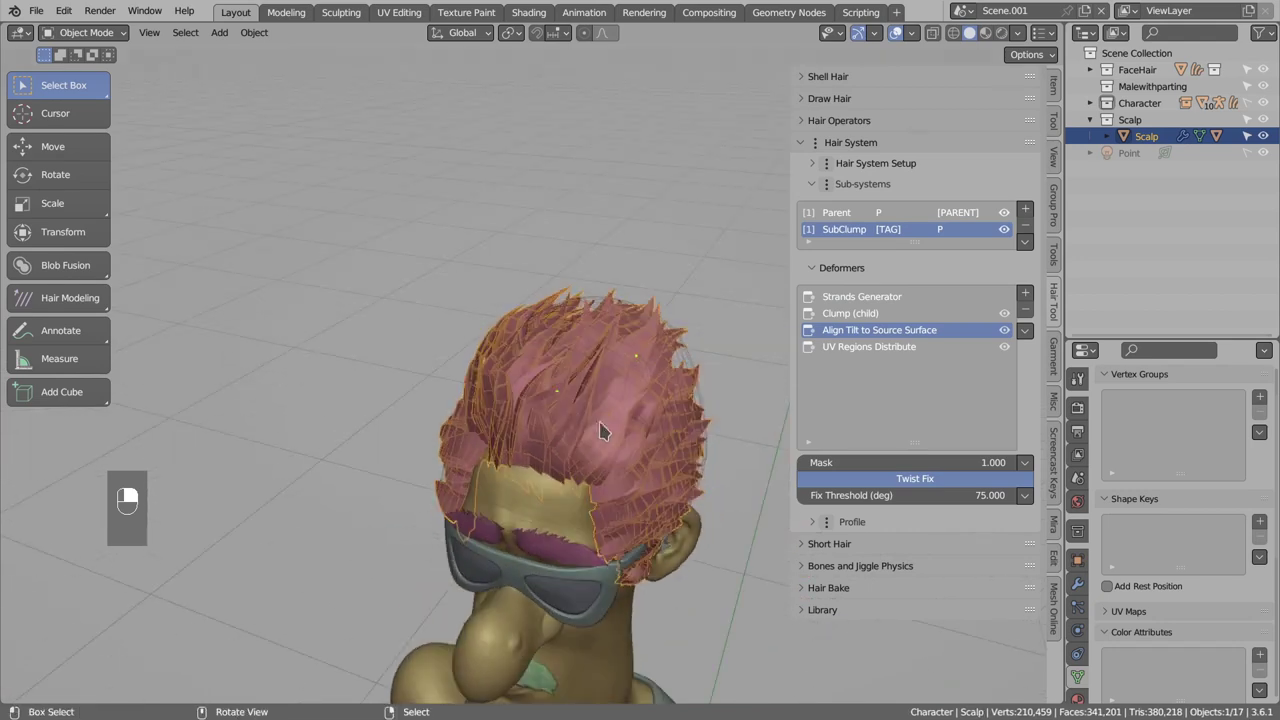
pyautogui.press('d')
pyautogui.moveTo(616, 438); pyautogui.dragTo(545, 402)
# Expand the SubClump Profile panel showing its Flat Profile UV settings.
pyautogui.press('d')
pyautogui.press('d')
pyautogui.press('d')
pyautogui.press('d')
pyautogui.press('d')
pyautogui.press('d')
pyautogui.press('d')
pyautogui.press('d')
pyautogui.press('d')
pyautogui.press('d')
pyautogui.press('d')
pyautogui.press('d')
pyautogui.press('d')
pyautogui.press('d')
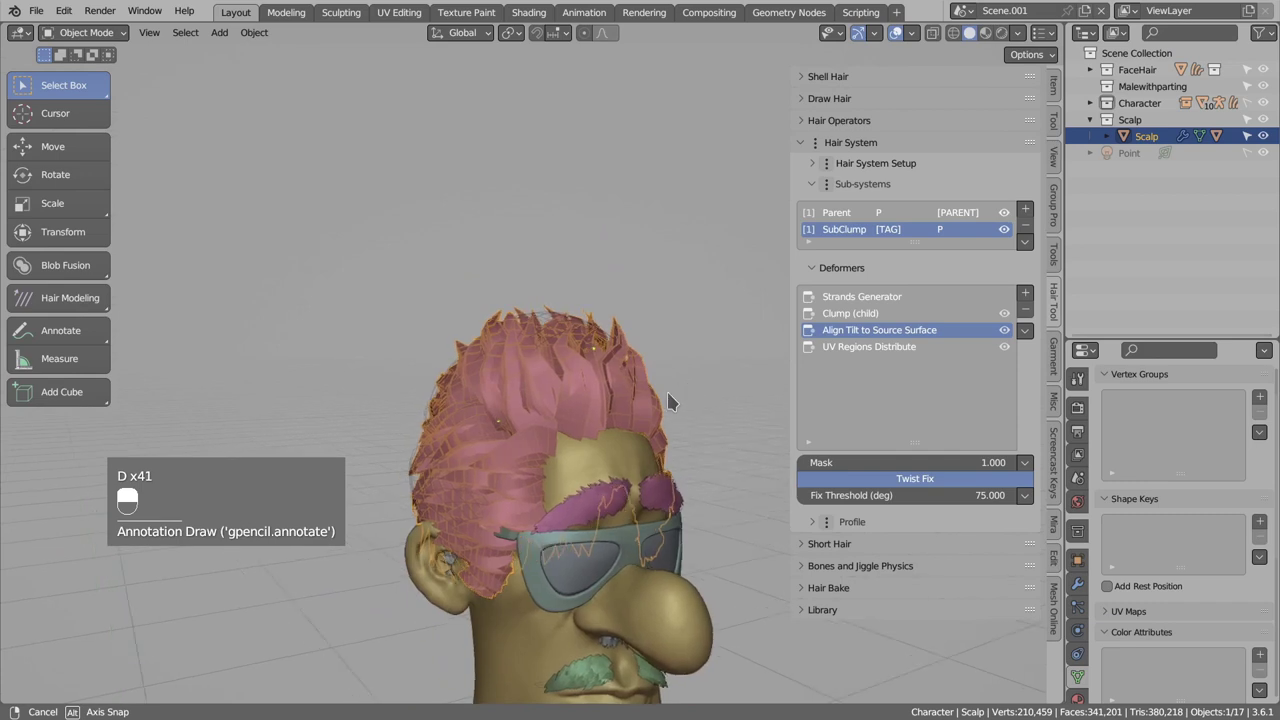
# Raise the SubClump strand Profile Res from 1 to 2.
pyautogui.press('d')
pyautogui.press('d')
pyautogui.press('d')
pyautogui.press('d')
pyautogui.press('d')
pyautogui.press('d')
pyautogui.press('d')
pyautogui.press('d')
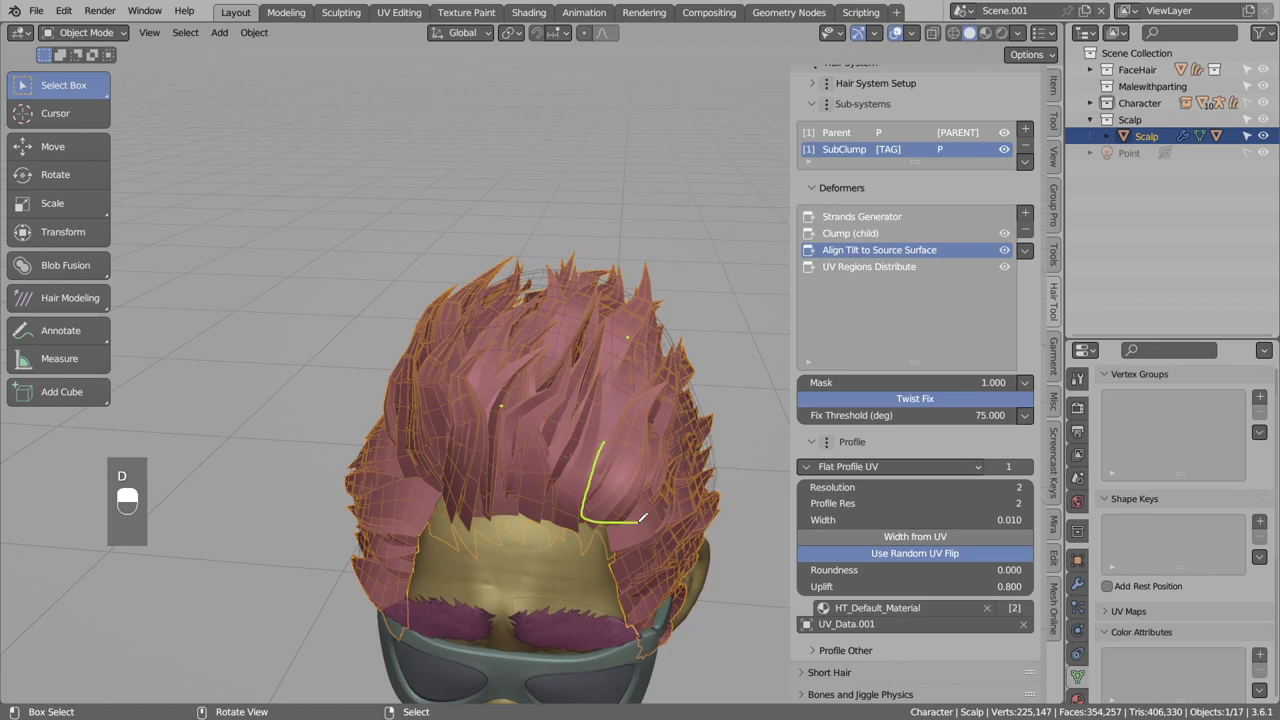
# Set strand Roundness to 0.410, collapse Profile and preview the brown-textured hair in Material Preview.
pyautogui.press('d')
pyautogui.press('d')
pyautogui.press('d')
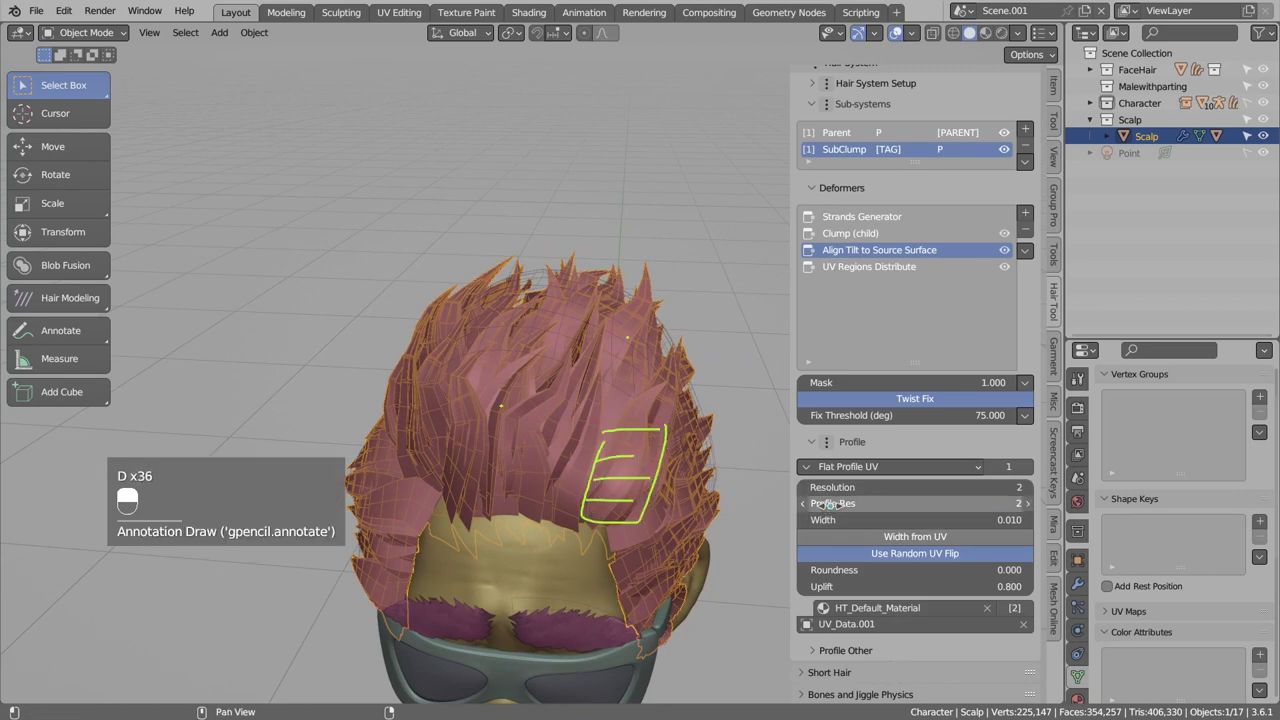
pyautogui.press('d')
pyautogui.press('d')
pyautogui.press('d')
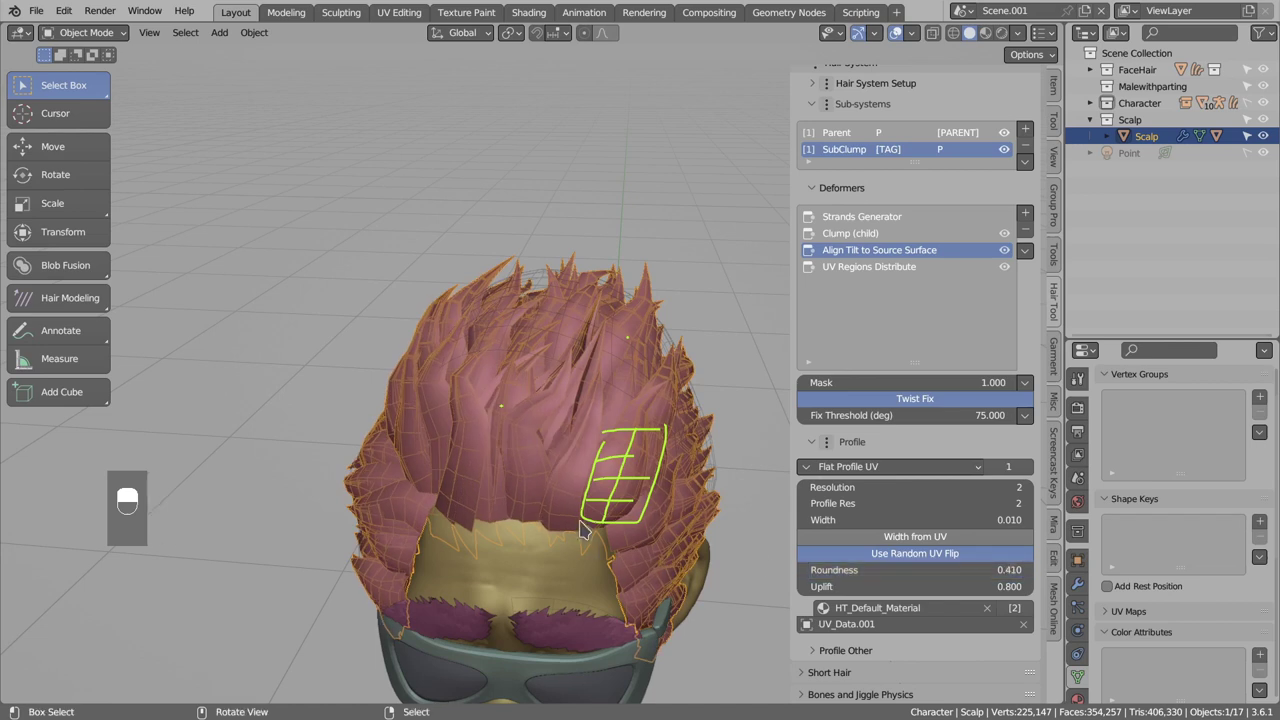
pyautogui.press('d')
pyautogui.press('d')
pyautogui.press('d')
pyautogui.press('d')
pyautogui.press('d')
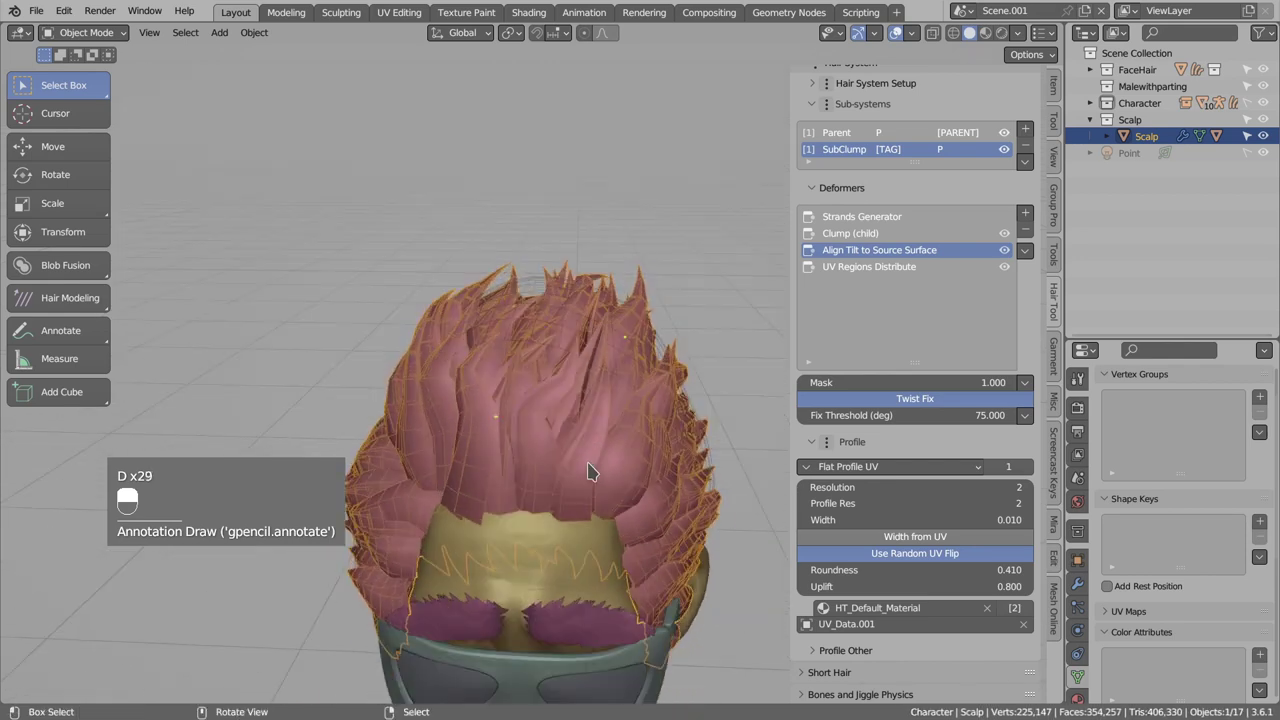
pyautogui.moveTo(615, 452); pyautogui.dragTo(991, 41)
# Select the Parent sub-system and its Strands Generator to show the distribution settings.
pyautogui.rightClick(991, 41)
pyautogui.press('alt+a')
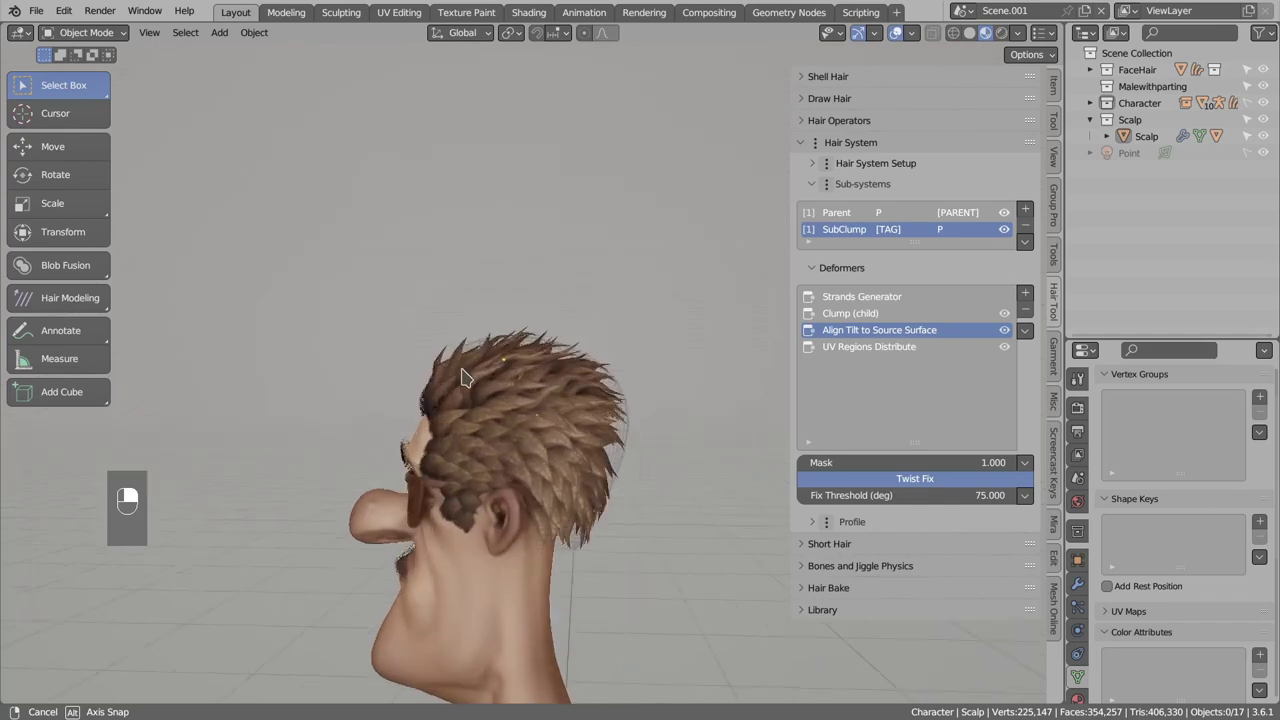
pyautogui.press('d')
pyautogui.press('d')
pyautogui.moveTo(569, 457); pyautogui.dragTo(645, 403)
pyautogui.press('d')
pyautogui.press('d')
pyautogui.press('d')
pyautogui.moveTo(571, 457); pyautogui.dragTo(645, 403)
pyautogui.press('d')
pyautogui.press('d')
pyautogui.press('d')
pyautogui.press('d')
pyautogui.press('d')
pyautogui.press('d')
pyautogui.press('d')
pyautogui.press('d')
pyautogui.press('d')
pyautogui.press('d')
pyautogui.press('d')
pyautogui.press('d')
pyautogui.press('d')
pyautogui.press('d')
pyautogui.press('d')
pyautogui.press('d')
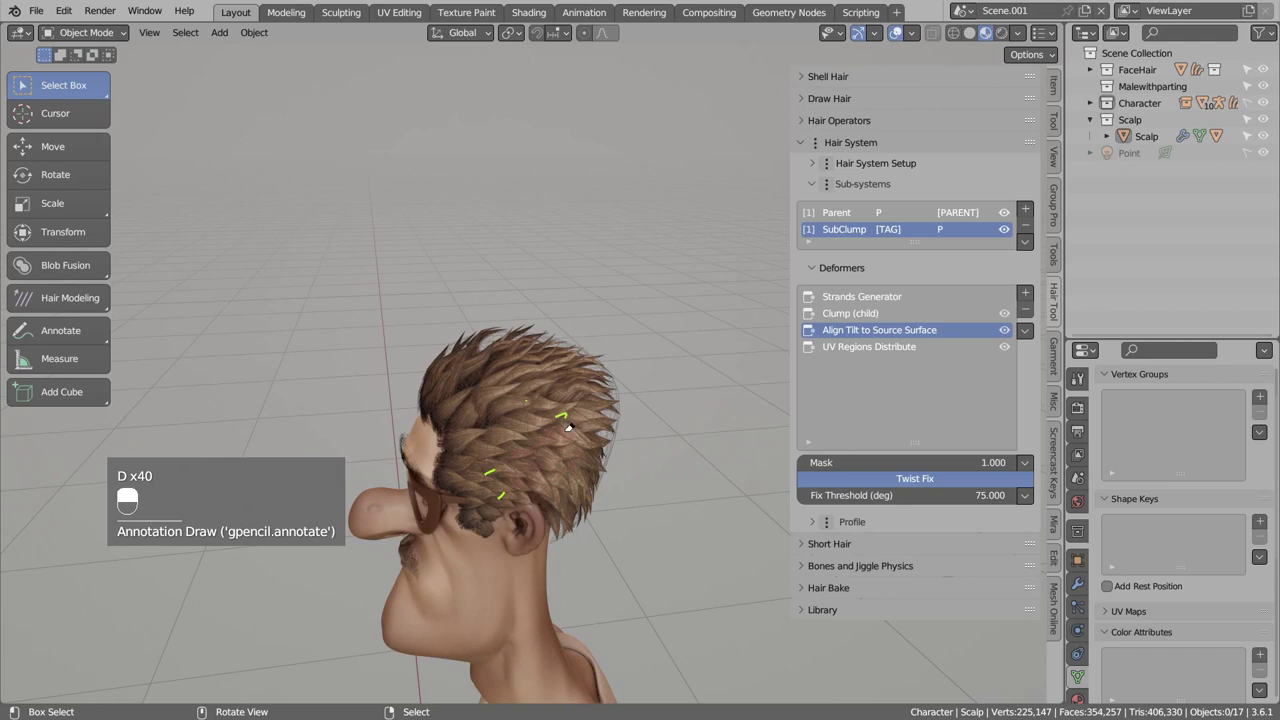
pyautogui.press('d')
# Bring up the editing-mode choices to enter Weight Paint on the Scalp hair object.
pyautogui.moveTo(563, 405); pyautogui.dragTo(841, 215)
pyautogui.moveTo(841, 215); pyautogui.dragTo(849, 300)
pyautogui.moveTo(849, 300); pyautogui.dragTo(875, 302)
pyautogui.moveTo(875, 302); pyautogui.dragTo(1029, 579)
pyautogui.moveTo(1029, 579); pyautogui.dragTo(516, 340)
pyautogui.moveTo(516, 340); pyautogui.dragTo(104, 133)
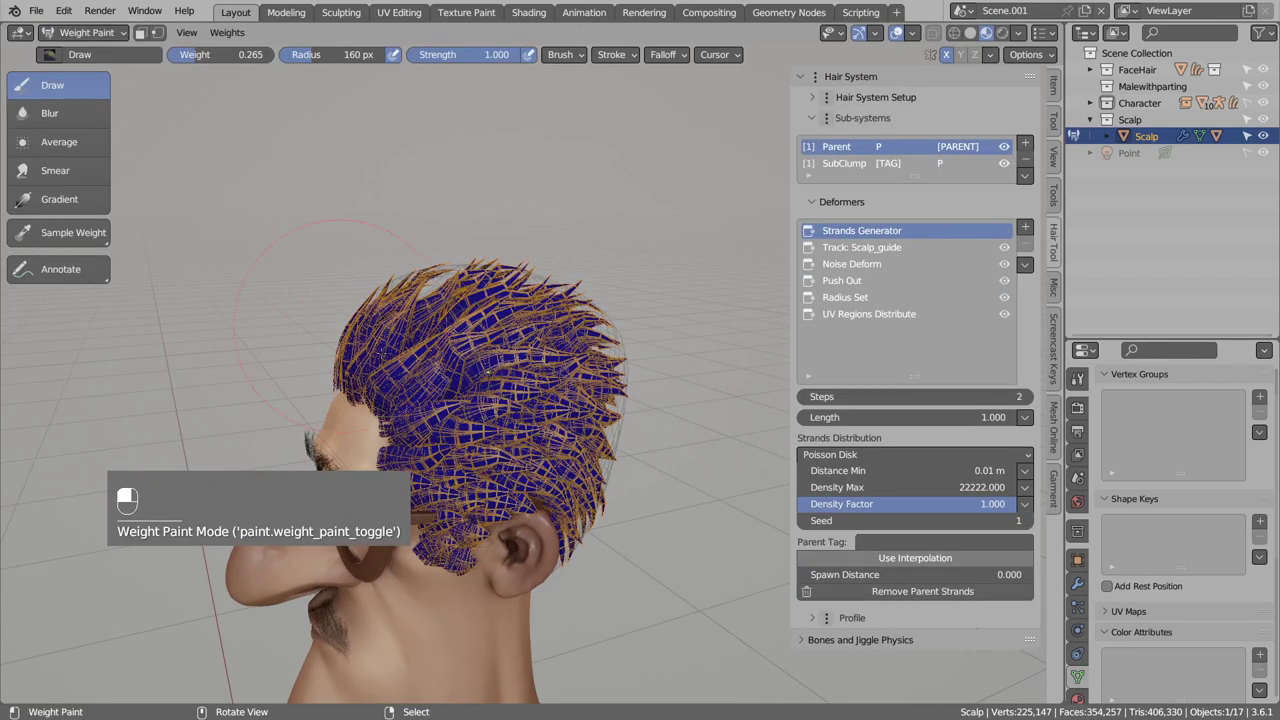
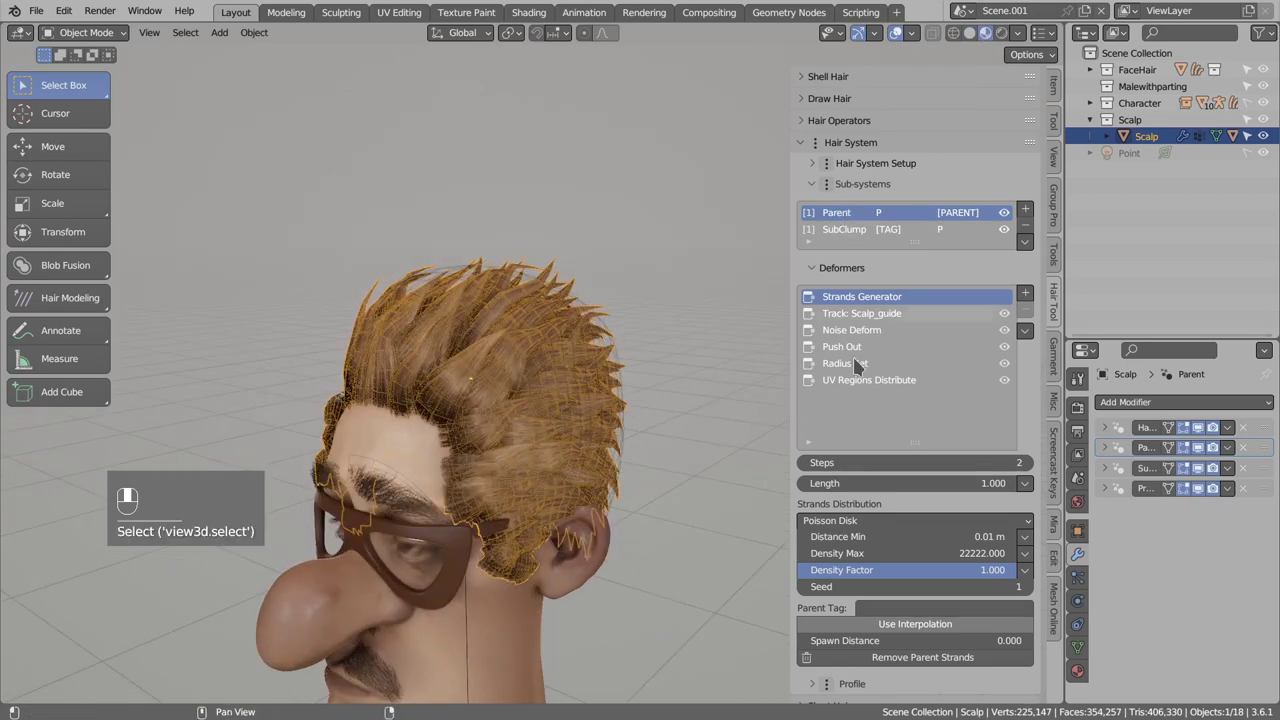
# Add a vertex-group (VGroup) mask to the Parent Strands Distribution.
pyautogui.moveTo(920, 577); pyautogui.dragTo(1036, 576)
pyautogui.moveTo(1036, 576); pyautogui.dragTo(979, 564)
pyautogui.press('alt+a')
pyautogui.moveTo(979, 564); pyautogui.dragTo(983, 569)
pyautogui.click(983, 569)
pyautogui.moveTo(489, 367); pyautogui.dragTo(588, 487)
pyautogui.press('d')
pyautogui.press('d')
pyautogui.moveTo(588, 487); pyautogui.dragTo(574, 492)
pyautogui.press('d')
pyautogui.press('d')
pyautogui.press('d')
pyautogui.press('d')
pyautogui.press('d')
pyautogui.press('d')
pyautogui.press('d')
pyautogui.press('d')
pyautogui.press('d')
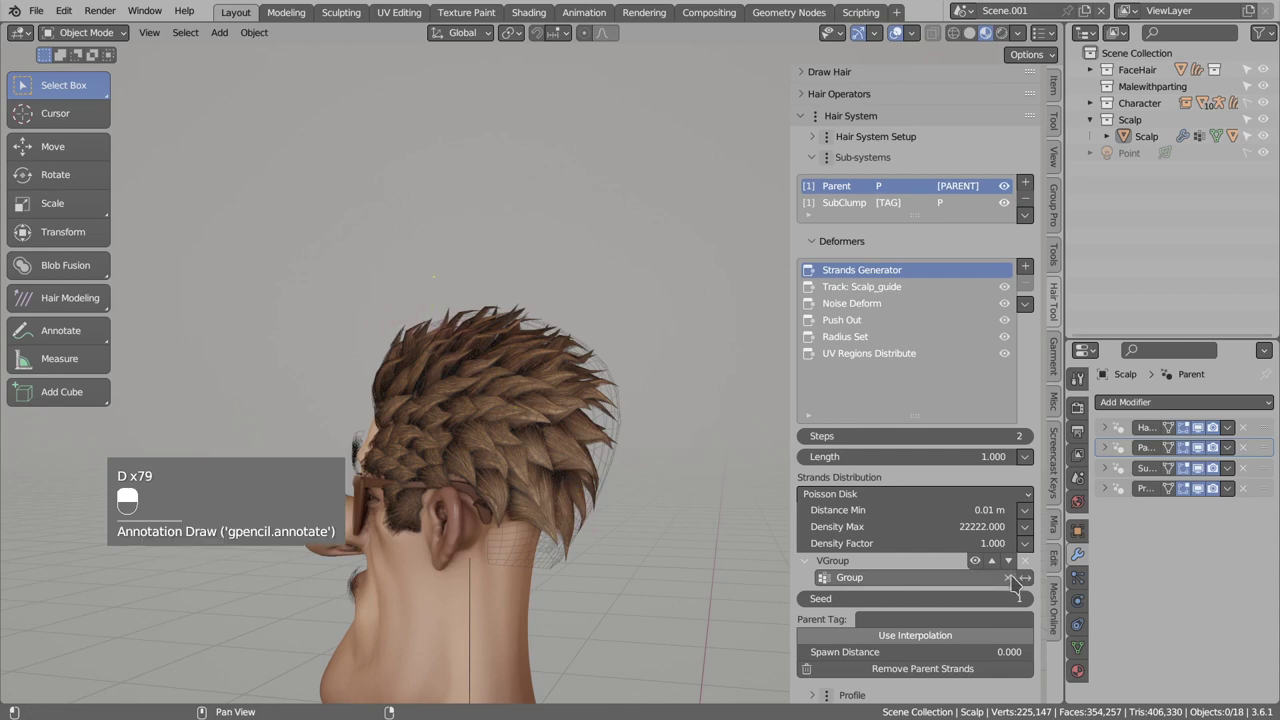
# Set the mask's vertex group to Group and add an Offset & Gain mask with offset 0.3.
pyautogui.moveTo(1031, 584); pyautogui.dragTo(523, 381)
pyautogui.moveTo(523, 381); pyautogui.dragTo(585, 378)
pyautogui.press('d')
pyautogui.press('d')
pyautogui.press('d')
pyautogui.press('d')
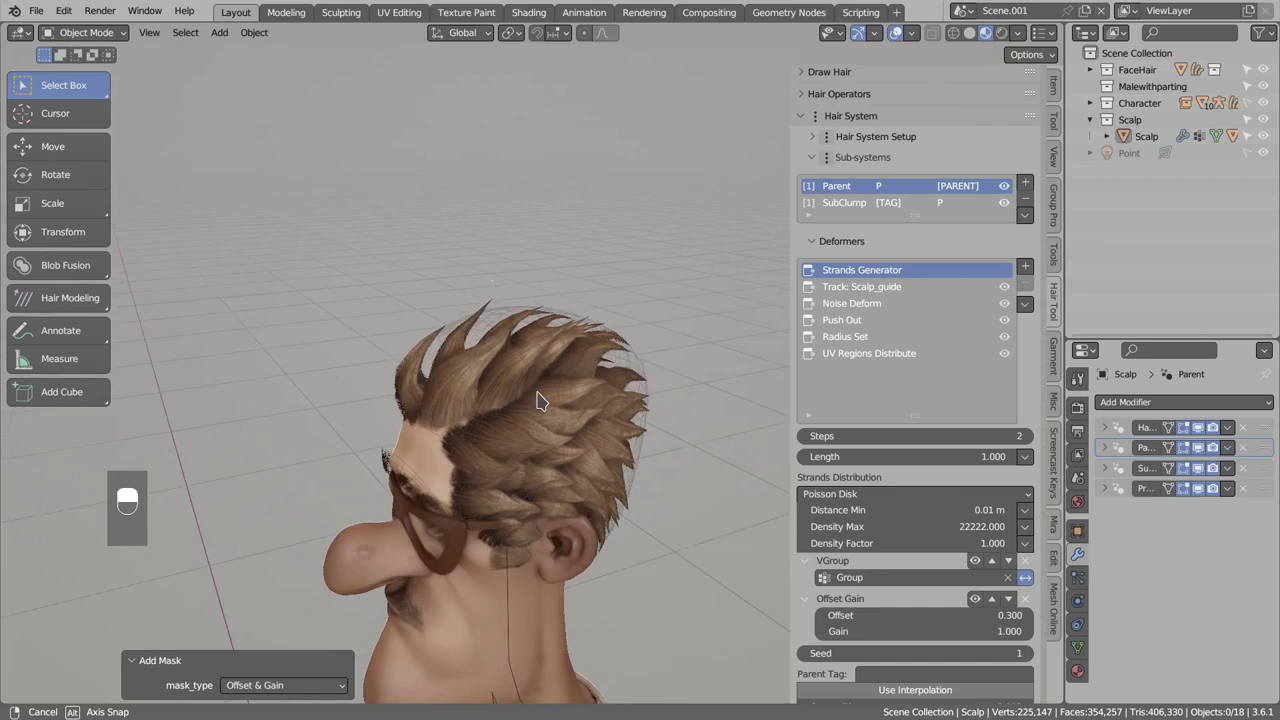
# Raise the distribution's Offset & Gain mask offset to 0.5, gain left at 1.
pyautogui.press('d')
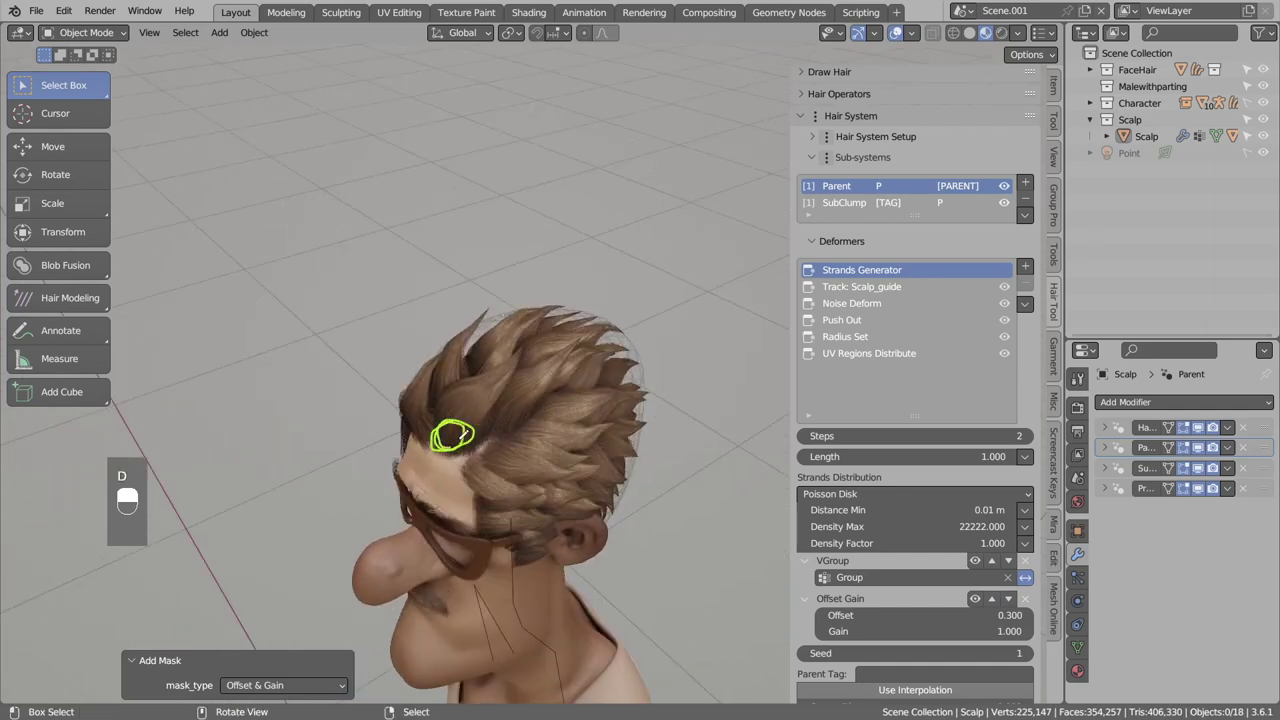
pyautogui.press('d')
pyautogui.press('d')
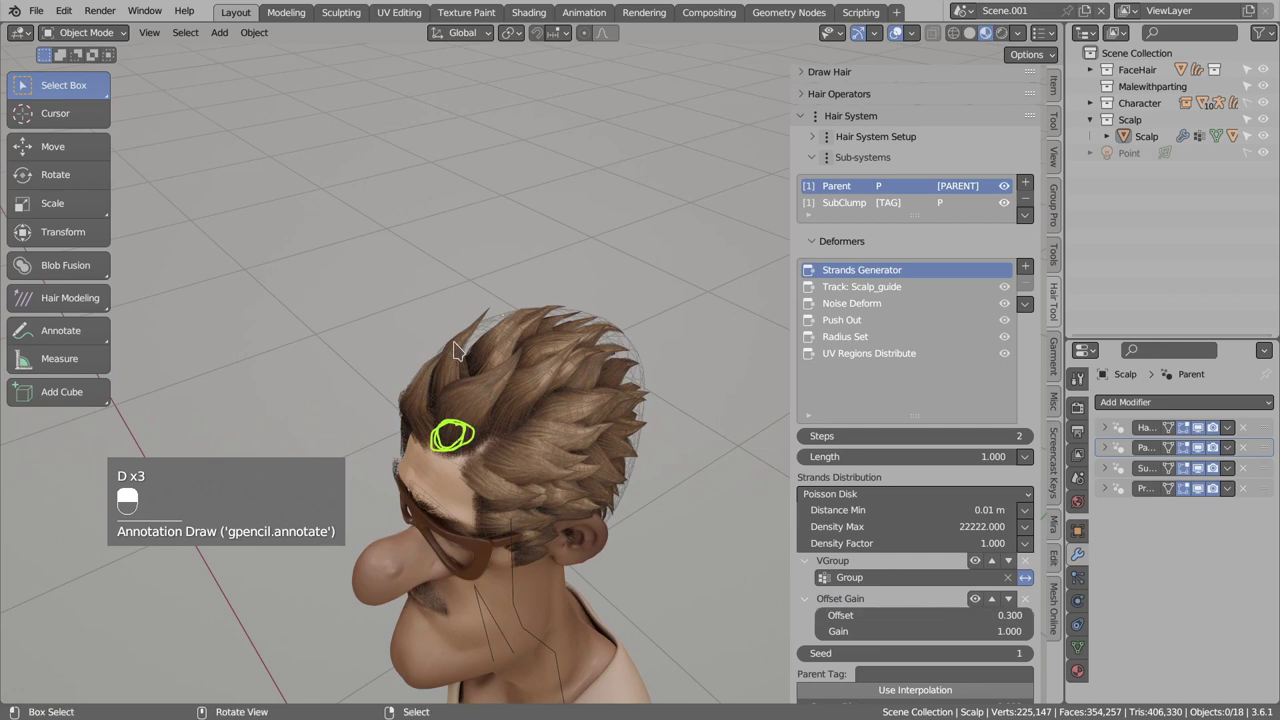
pyautogui.press('d')
pyautogui.press('d')
pyautogui.press('d')
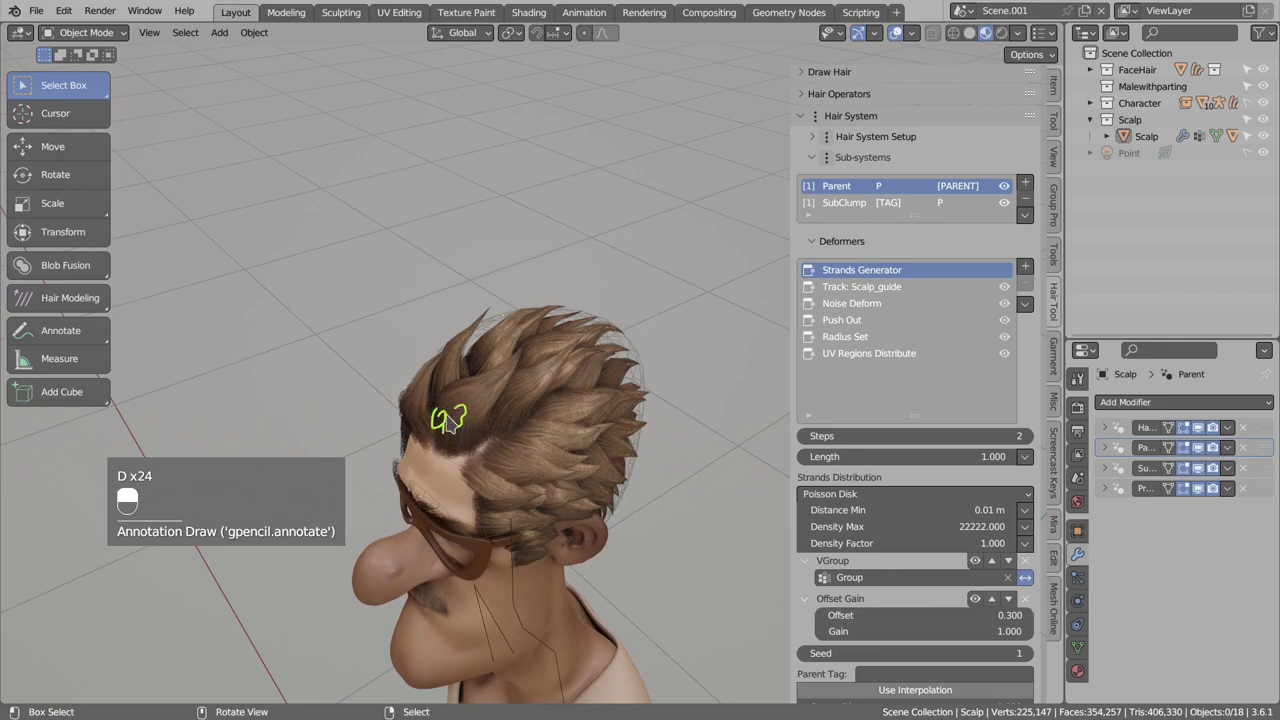
pyautogui.press('d')
pyautogui.press('d')
pyautogui.moveTo(646, 365); pyautogui.dragTo(693, 335)
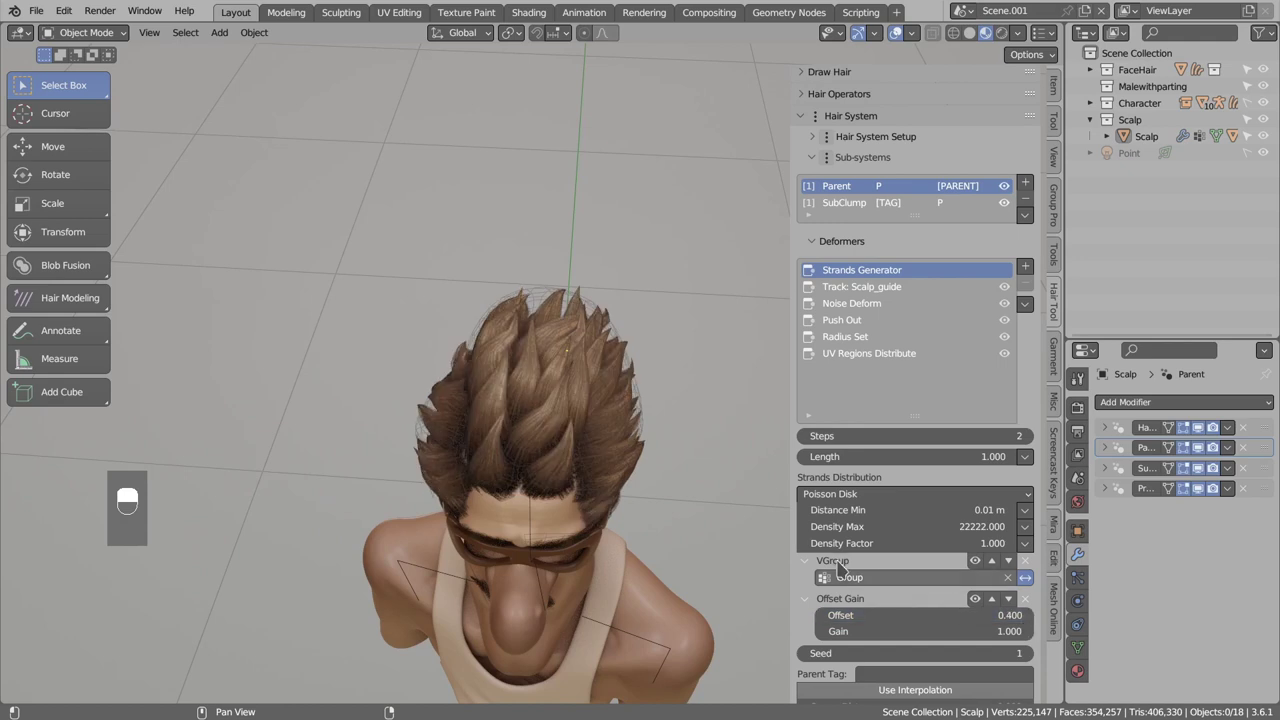
pyautogui.moveTo(635, 349); pyautogui.dragTo(505, 379)
# Show the Parent Radius Set deformer's Radius, Influence Range and Mask settings.
pyautogui.press('d')
pyautogui.press('d')
pyautogui.moveTo(563, 482); pyautogui.dragTo(581, 479)
pyautogui.press('d')
pyautogui.press('d')
pyautogui.press('d')
pyautogui.press('d')
pyautogui.press('d')
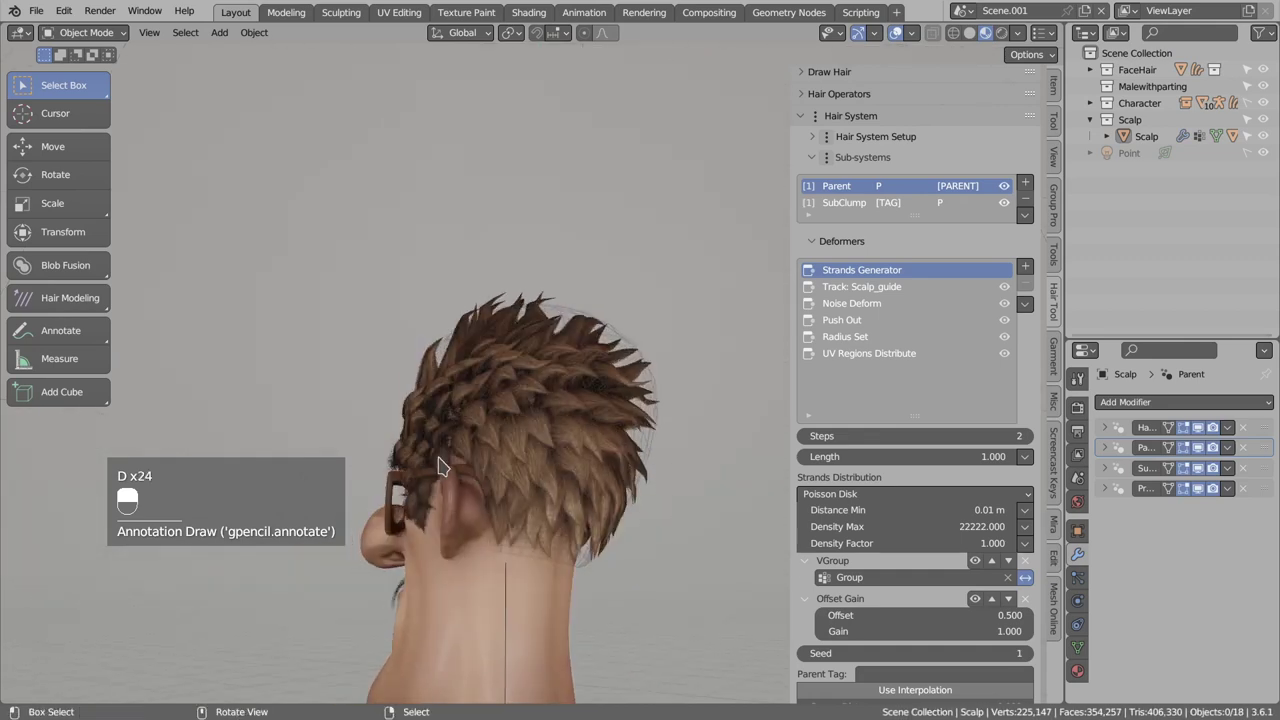
pyautogui.press('d')
pyautogui.press('d')
pyautogui.press('d')
pyautogui.press('d')
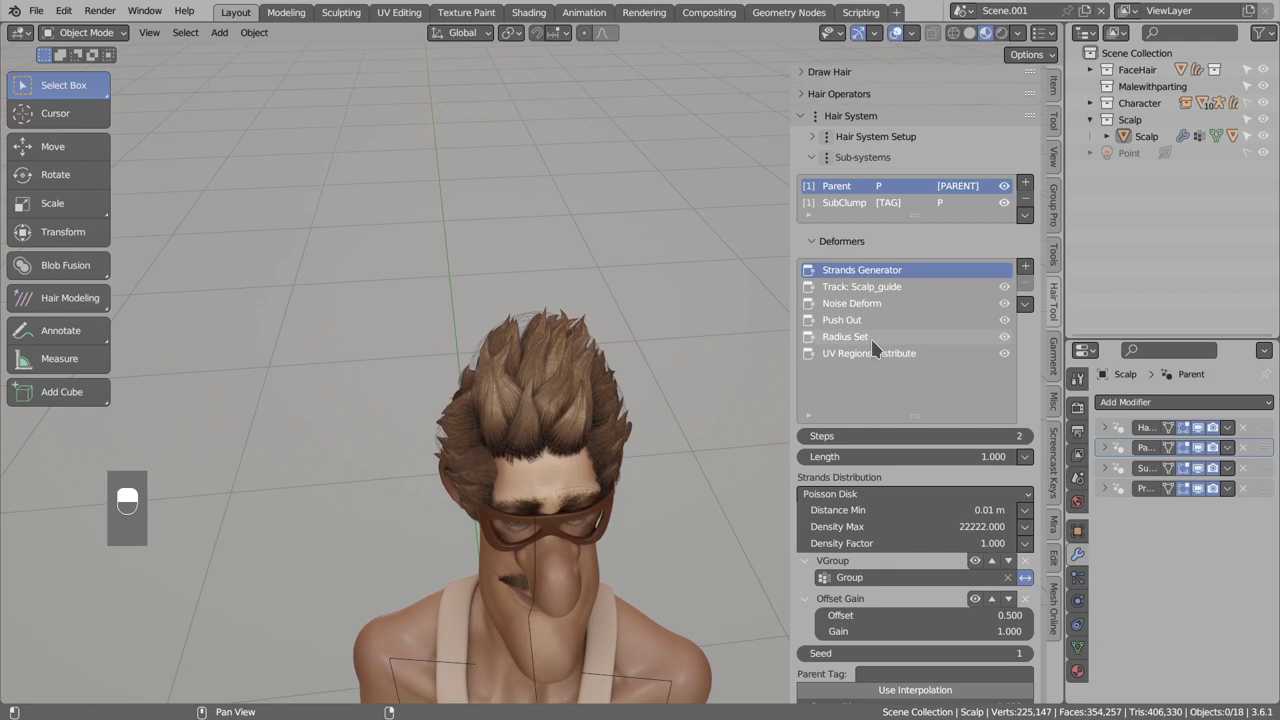
# Set the Parent Strands Generator Steps to 3, viewing the hair from the front.
pyautogui.moveTo(879, 342); pyautogui.dragTo(811, 482)
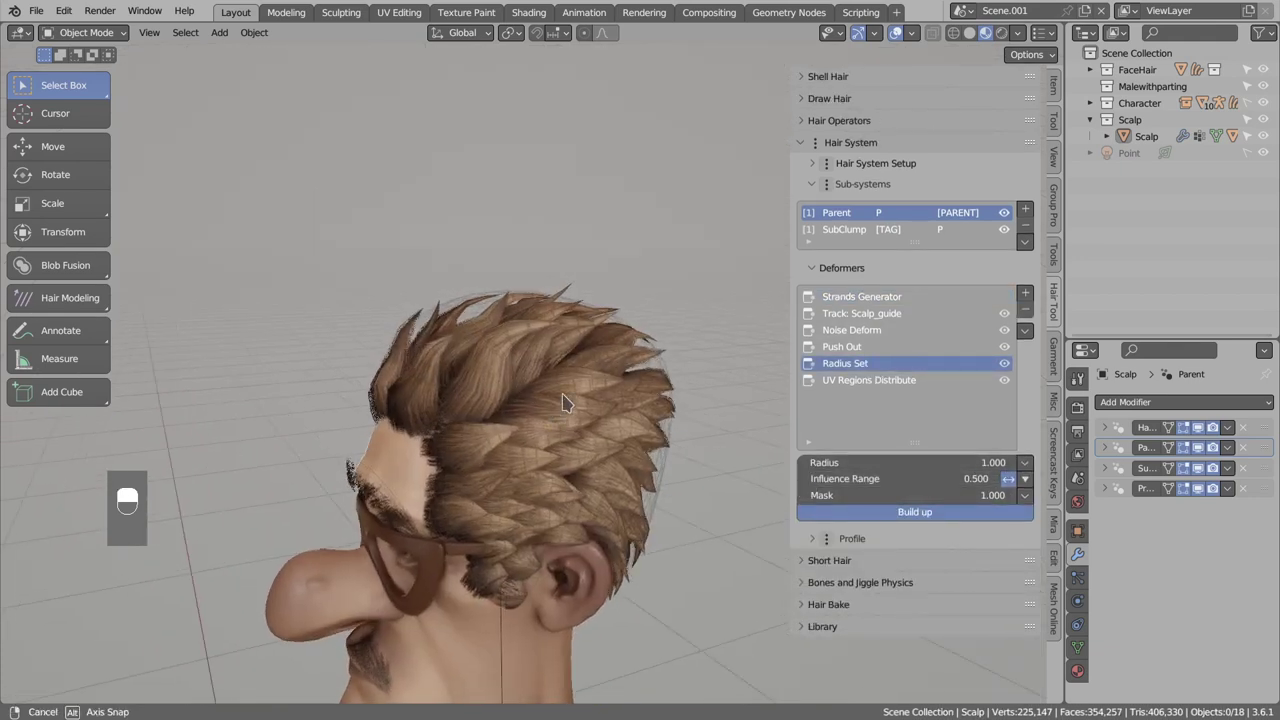
pyautogui.moveTo(569, 436); pyautogui.dragTo(853, 301)
pyautogui.press('a')
pyautogui.press('alt+a')
pyautogui.moveTo(853, 301); pyautogui.dragTo(1035, 467)
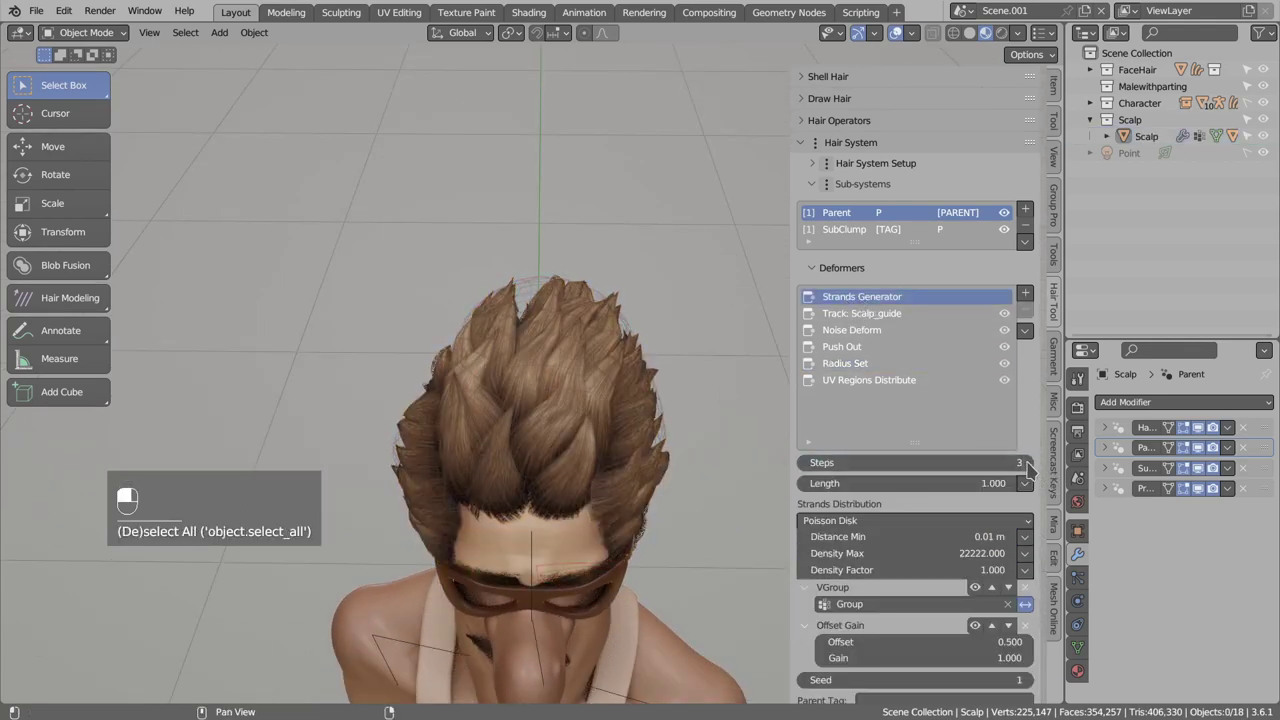
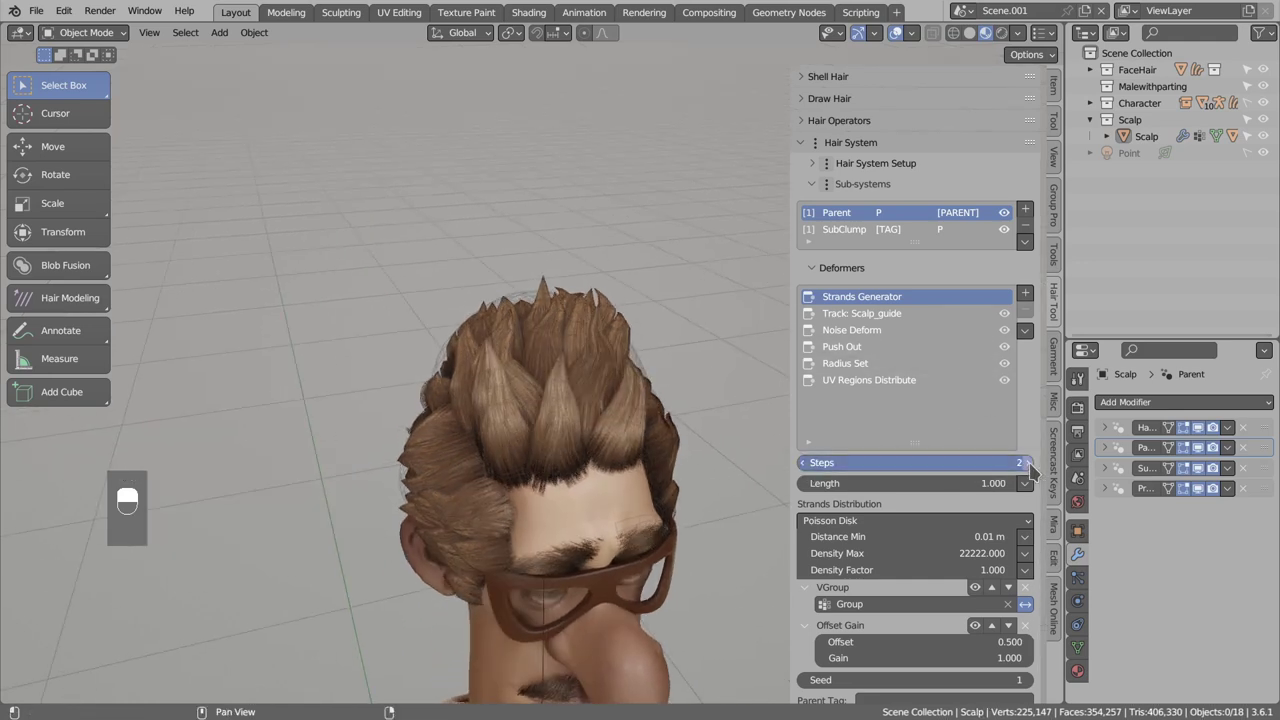
# Select the SubClump sub-system to show its deformers list.
pyautogui.press('d')
pyautogui.press('d')
pyautogui.press('d')
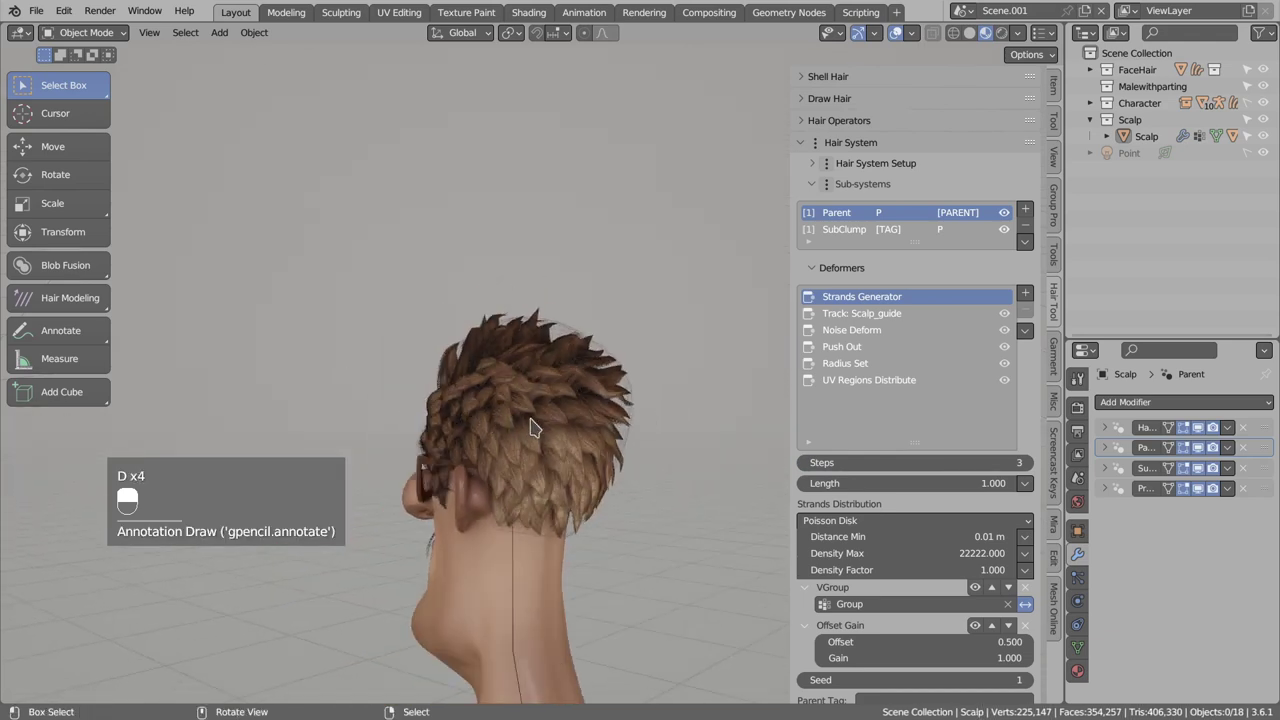
pyautogui.press('alt+a')
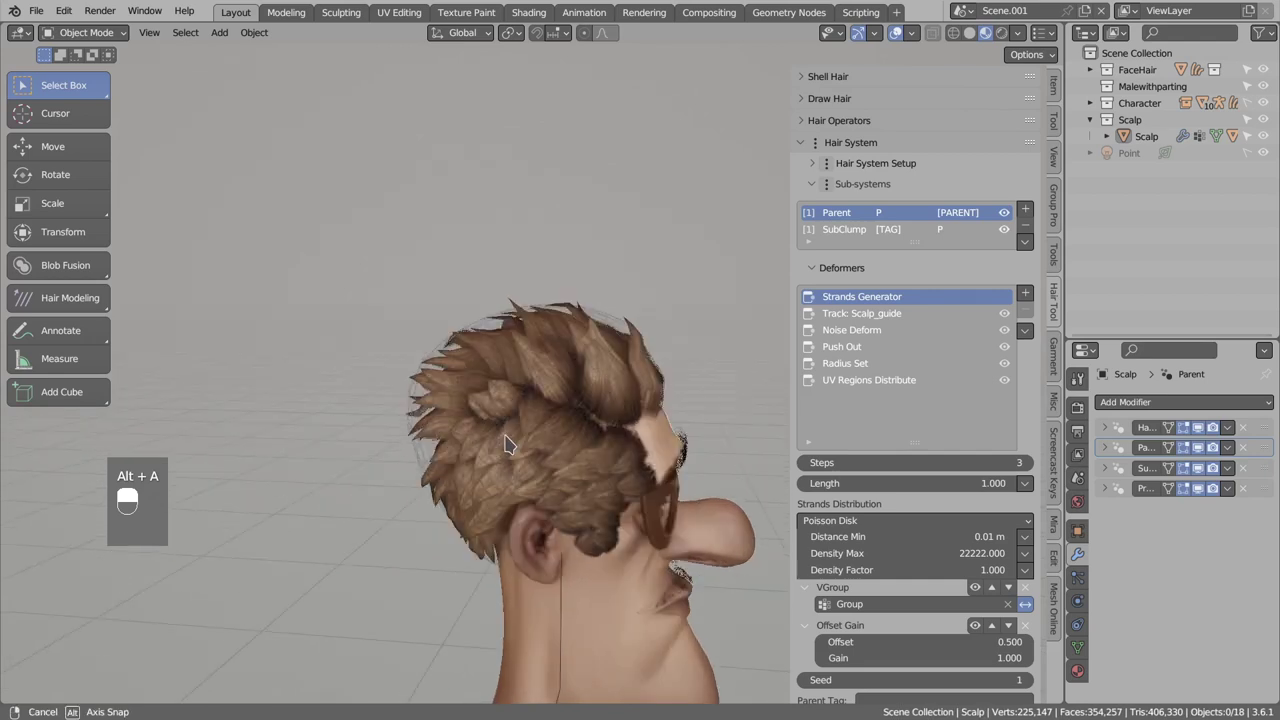
# Mask the SubClump Clump (child) deformer with the Group vertex group.
pyautogui.moveTo(851, 237); pyautogui.dragTo(1033, 466)
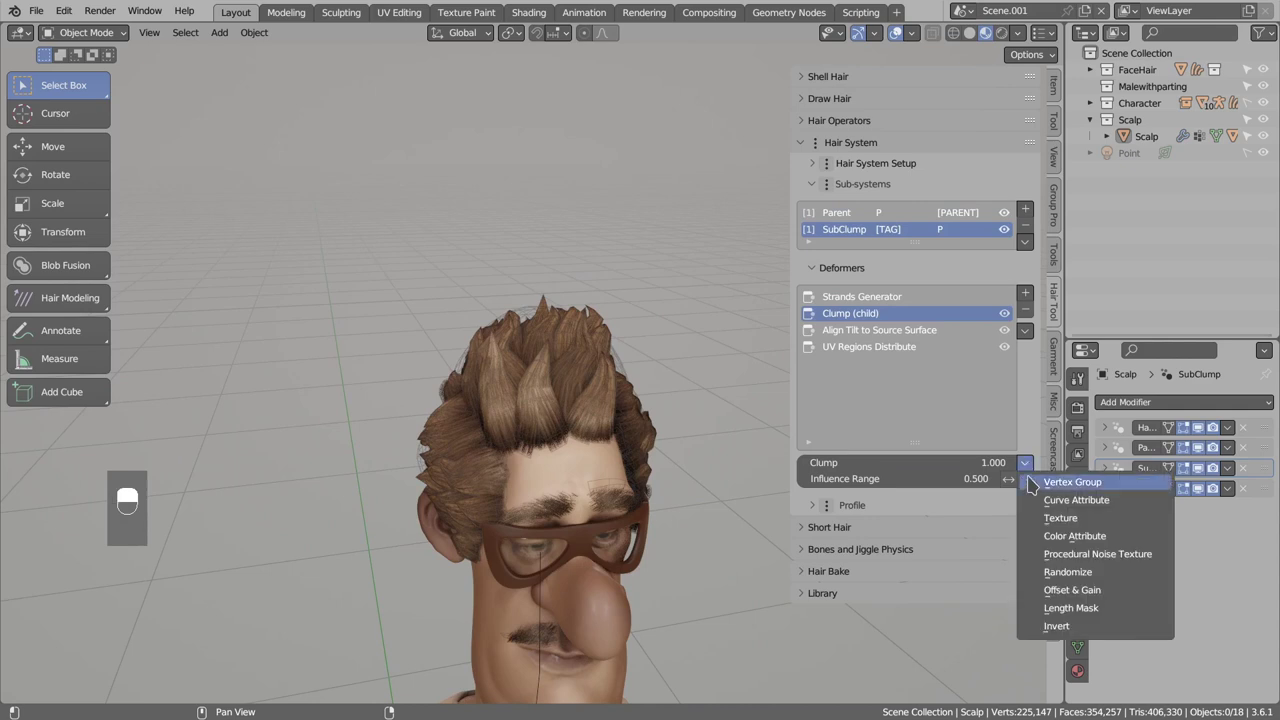
pyautogui.moveTo(530, 389); pyautogui.dragTo(542, 379)
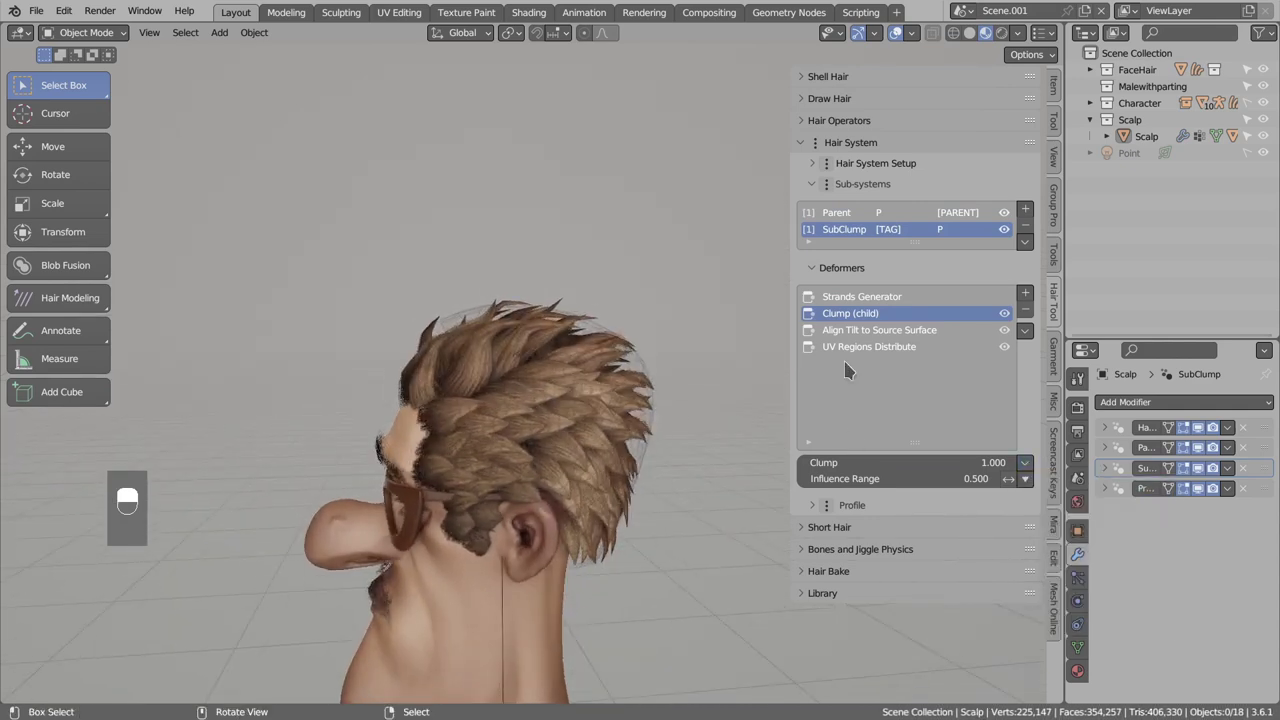
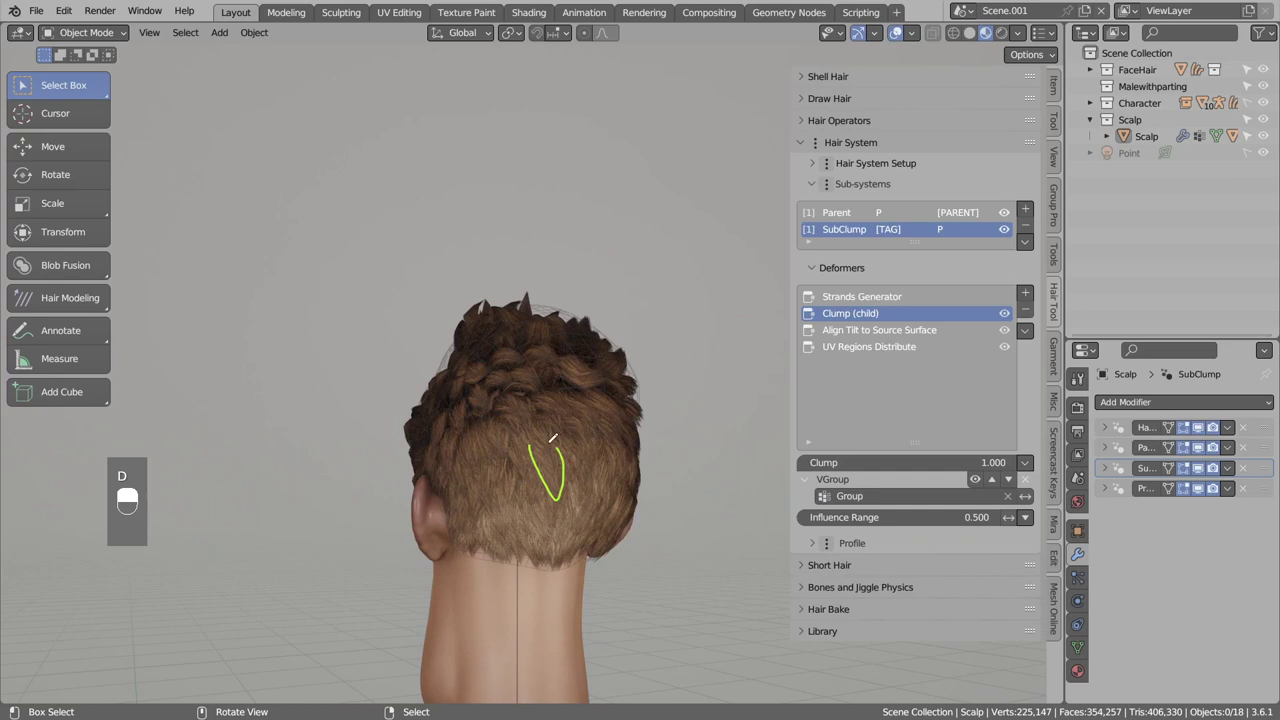
pyautogui.press('d')
pyautogui.press('d')
pyautogui.press('d')
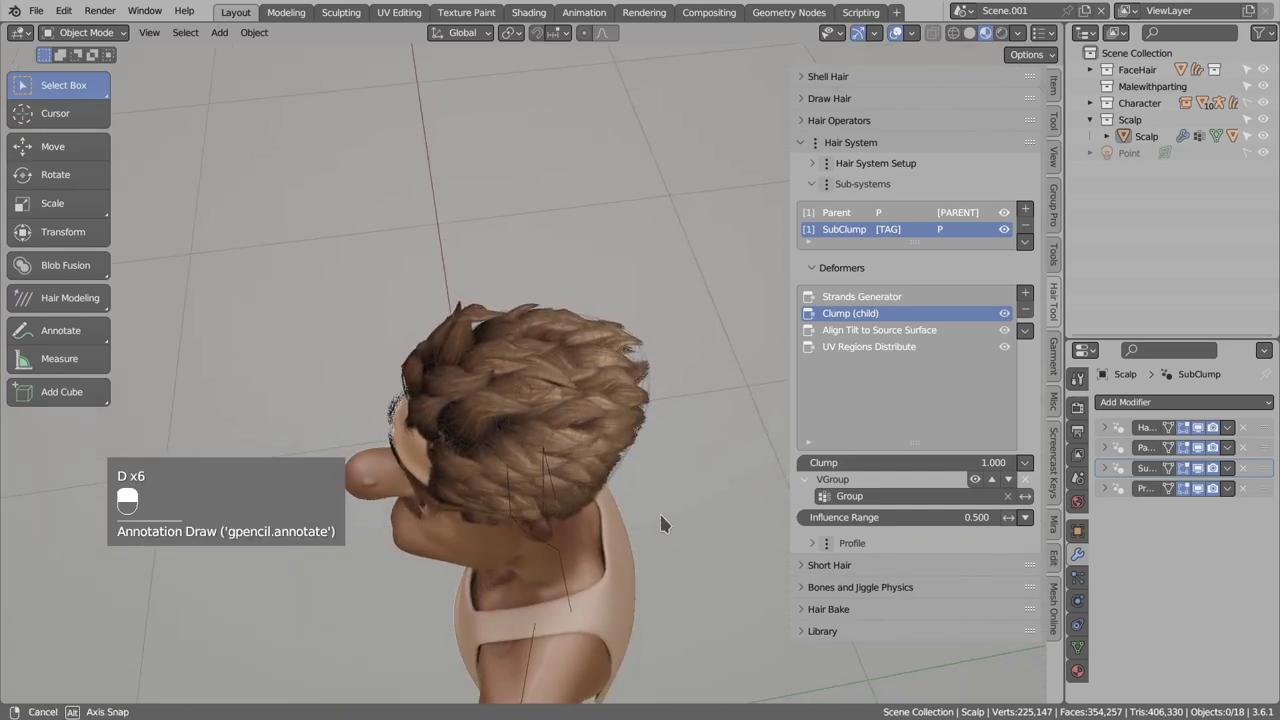
# Add a Randomize mask to the Clump deformer with Rand Range 0.7.
pyautogui.press('d')
pyautogui.press('d')
pyautogui.press('d')
pyautogui.press('d')
# Set the Clump Randomize mask's Rand Range to 0.8 while checking the clumped hair.
pyautogui.moveTo(500, 411); pyautogui.dragTo(516, 391)
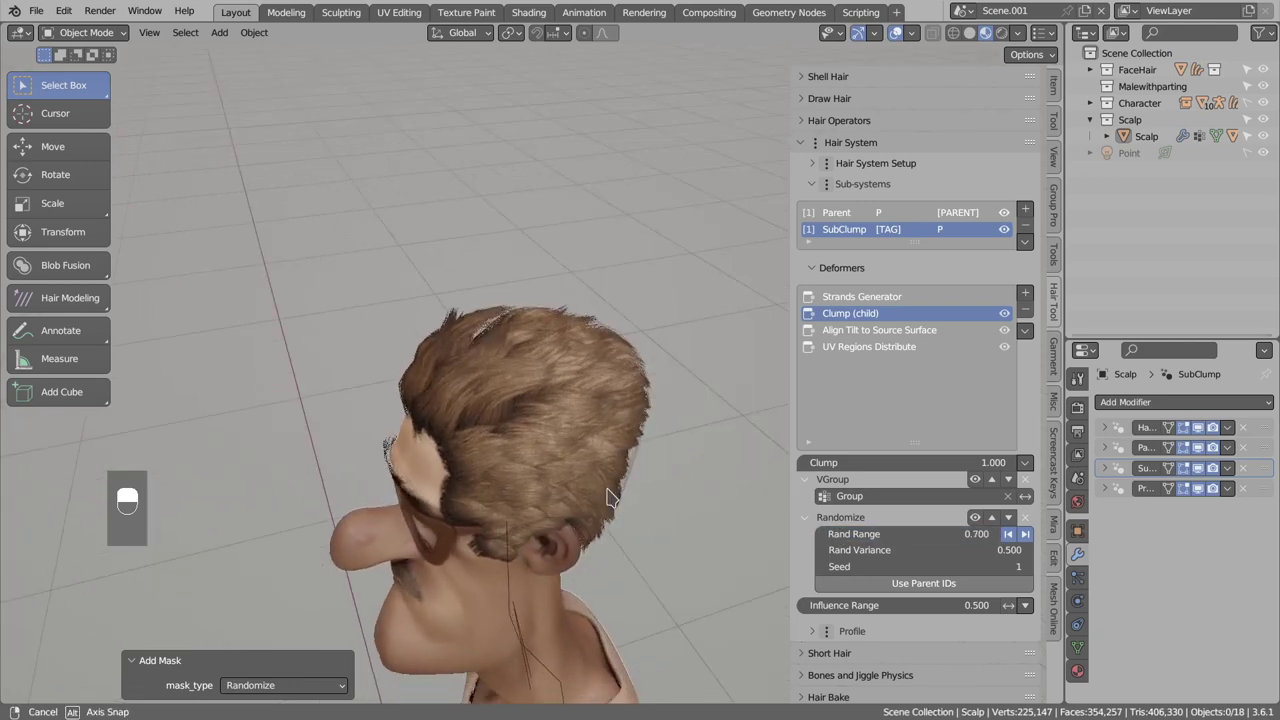
pyautogui.moveTo(549, 473); pyautogui.dragTo(559, 495)
pyautogui.press('d')
pyautogui.press('d')
pyautogui.press('d')
pyautogui.press('d')
pyautogui.press('d')
pyautogui.press('d')
pyautogui.press('d')
pyautogui.press('d')
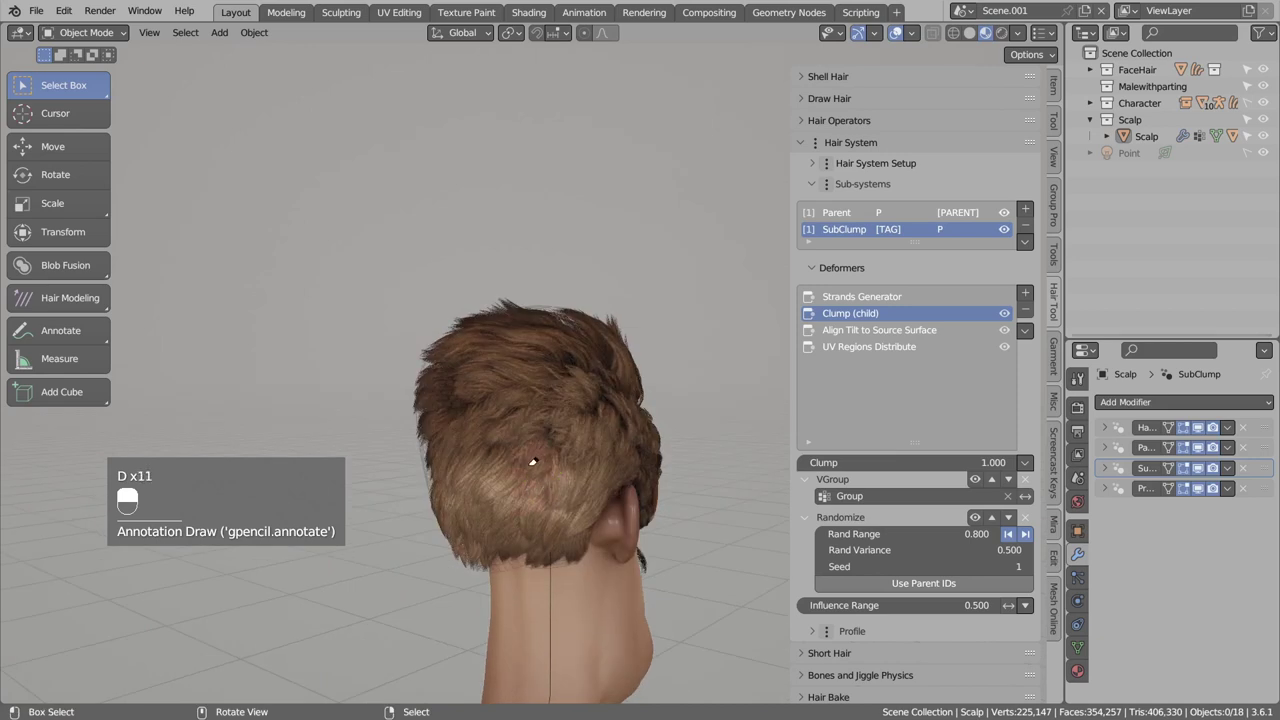
pyautogui.press('d')
pyautogui.press('d')
pyautogui.press('d')
pyautogui.press('d')
pyautogui.press('d')
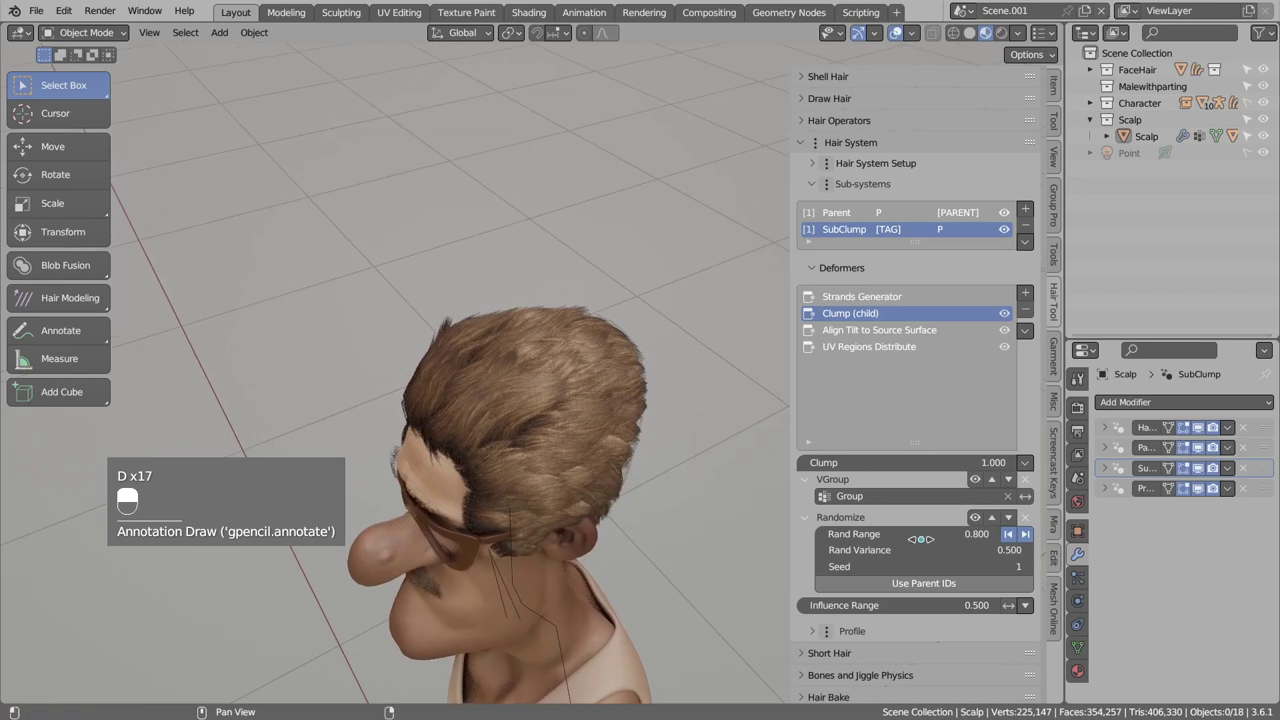
pyautogui.moveTo(574, 423); pyautogui.dragTo(568, 445)
pyautogui.moveTo(574, 423); pyautogui.dragTo(547, 399)
# Add an Offset & Gain mask to Clump with gain 8, offset 0.24, Rand Range back at 0.7.
pyautogui.press('d')
pyautogui.press('d')
pyautogui.press('d')
pyautogui.press('d')
pyautogui.press('d')
pyautogui.press('d')
pyautogui.press('d')
pyautogui.press('d')
pyautogui.moveTo(547, 399); pyautogui.dragTo(1031, 467)
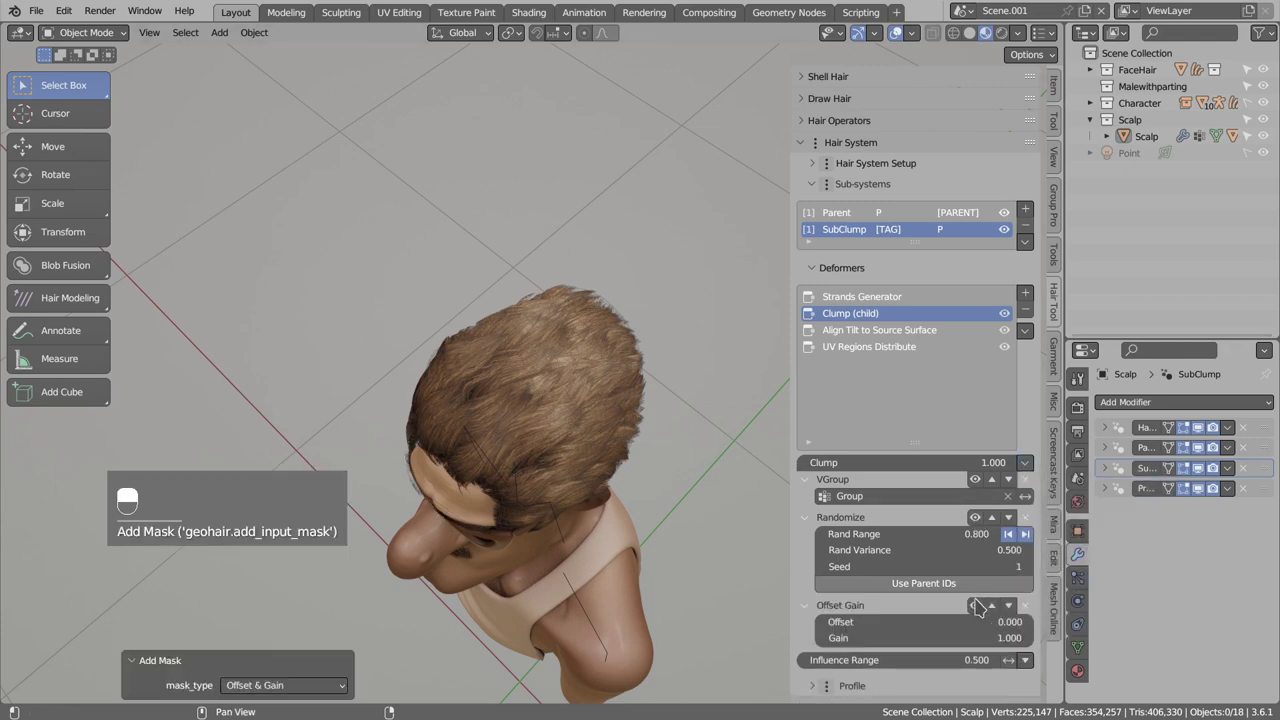
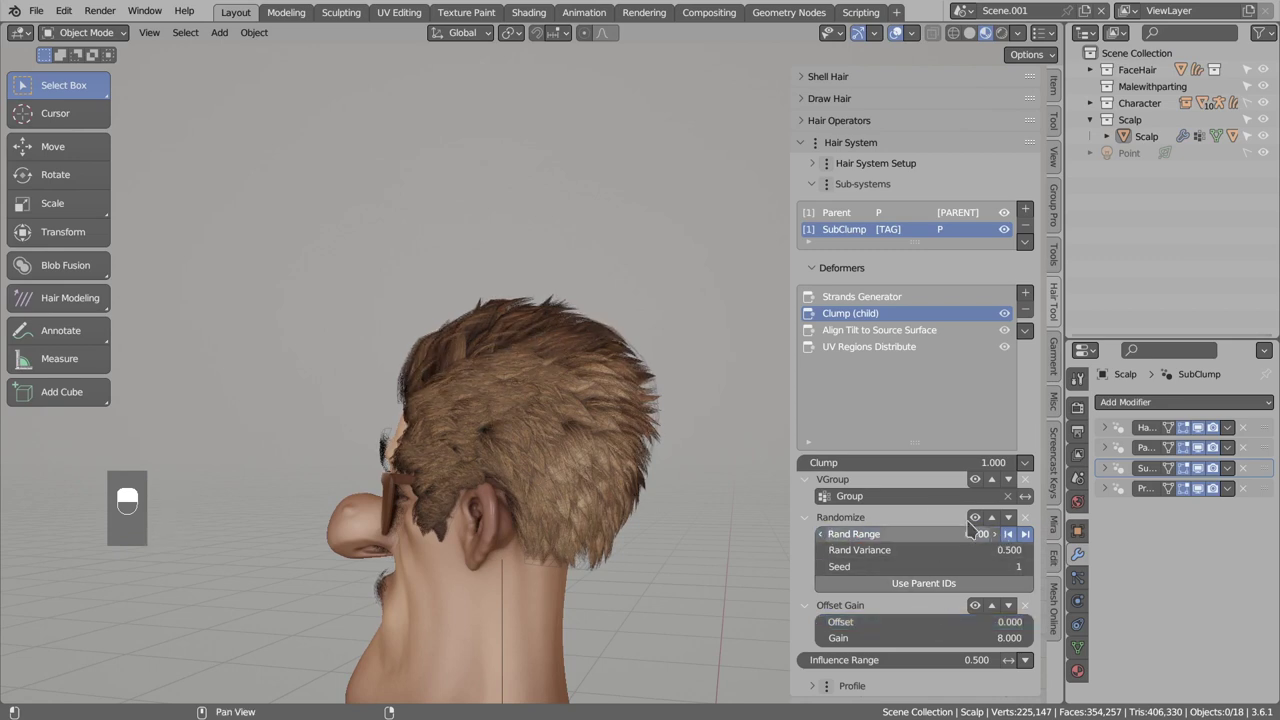
# Set the Clump mask to offset 0.11 and gain 11, then edit Scalp_guide with proportional editing.
pyautogui.moveTo(634, 424); pyautogui.dragTo(523, 405)
pyautogui.press('1')
pyautogui.moveTo(523, 405); pyautogui.dragTo(581, 411)
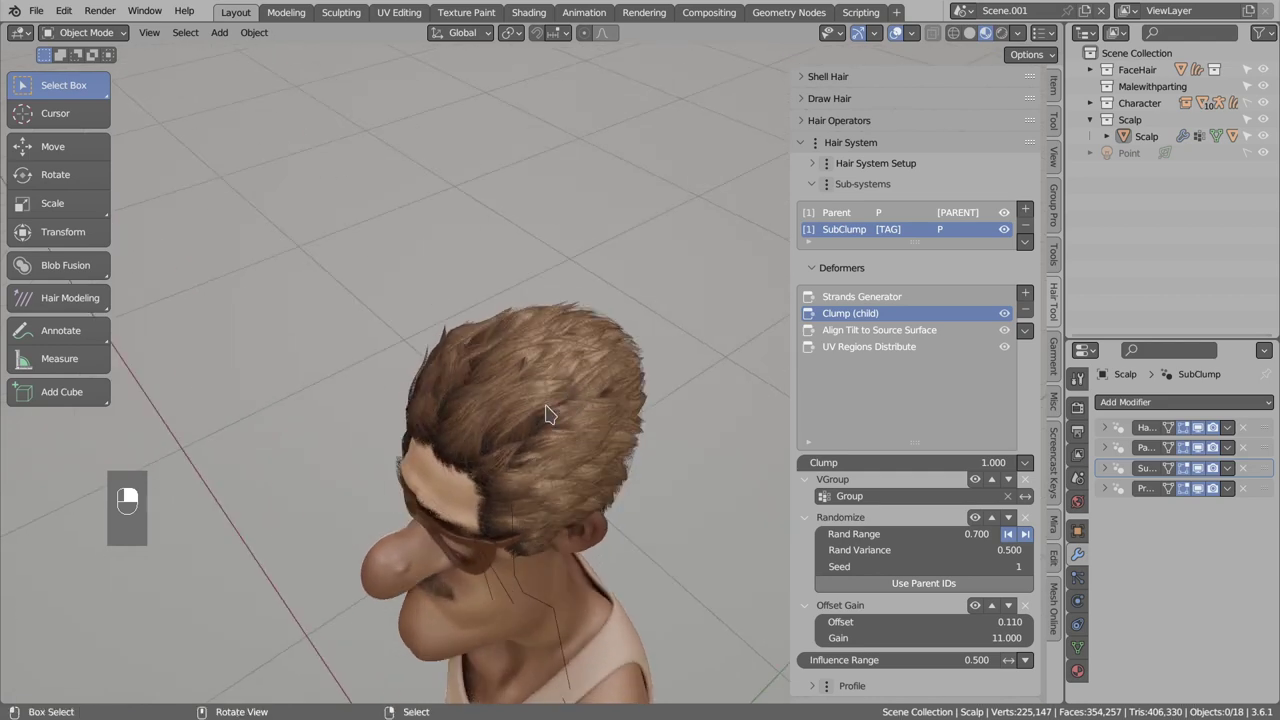
pyautogui.press('d')
pyautogui.press('d')
pyautogui.press('d')
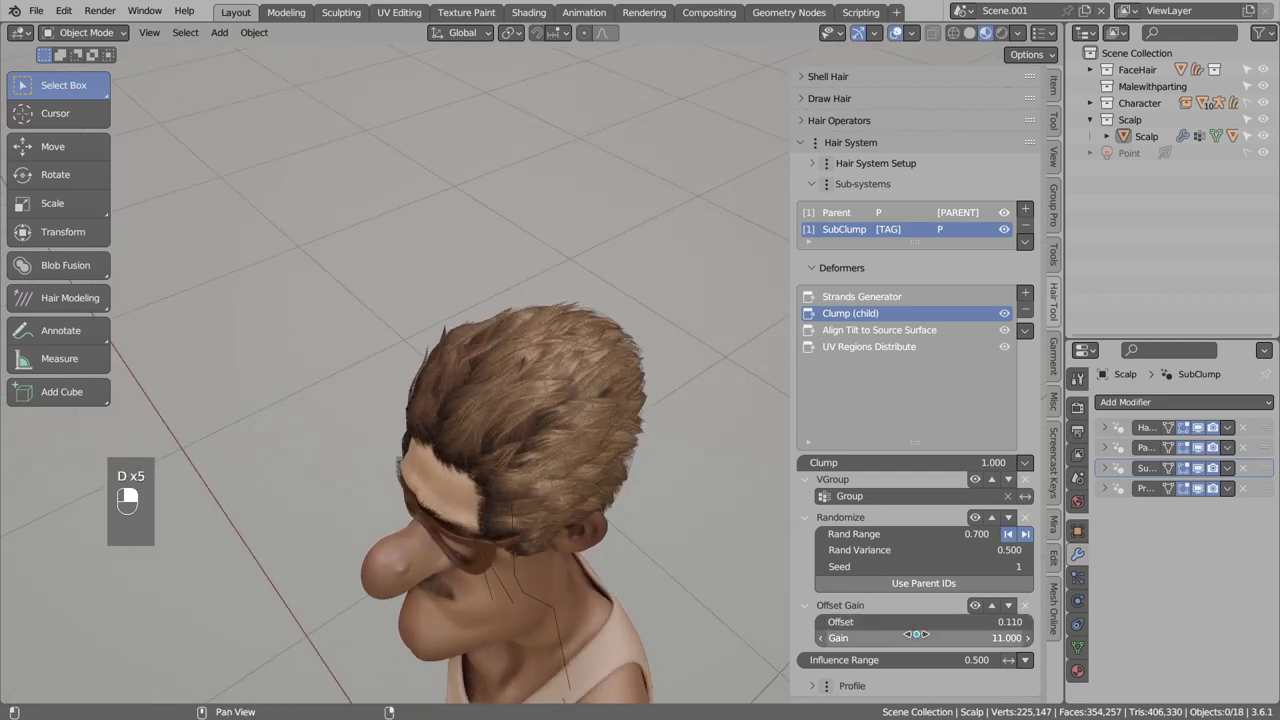
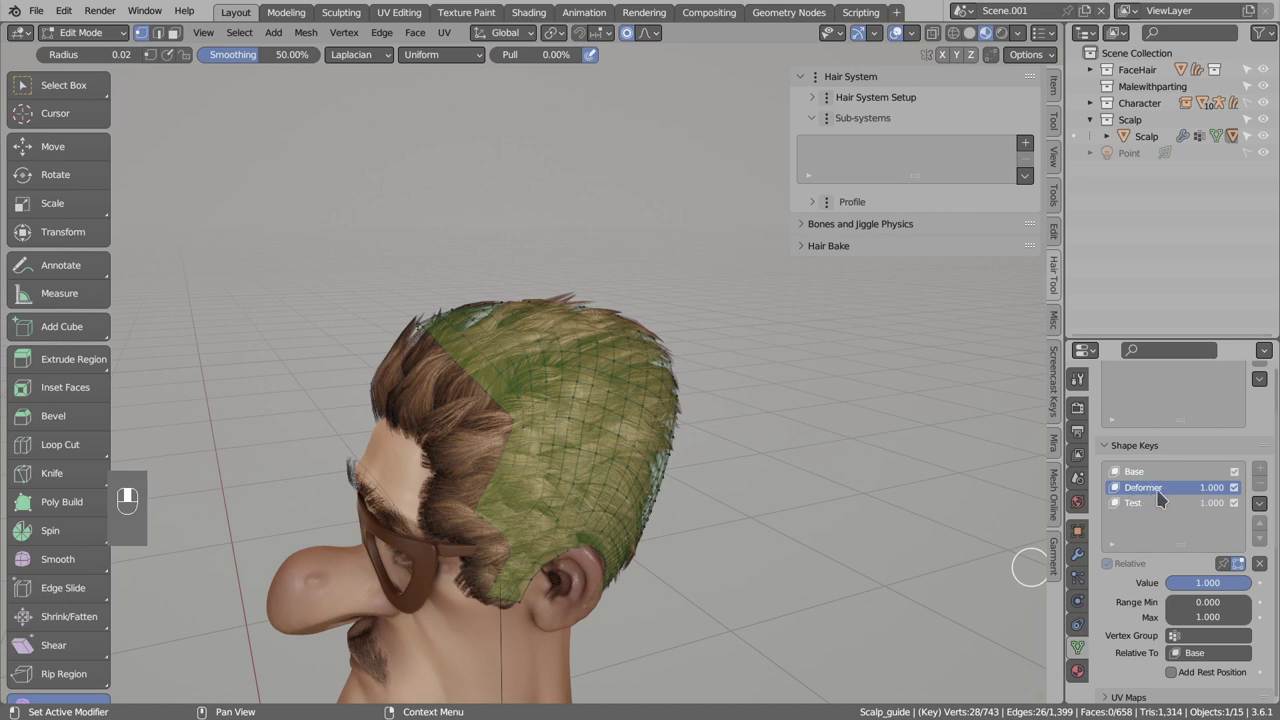
# Make Test the active shape key of the Scalp_guide mesh.
pyautogui.click(1145, 507)
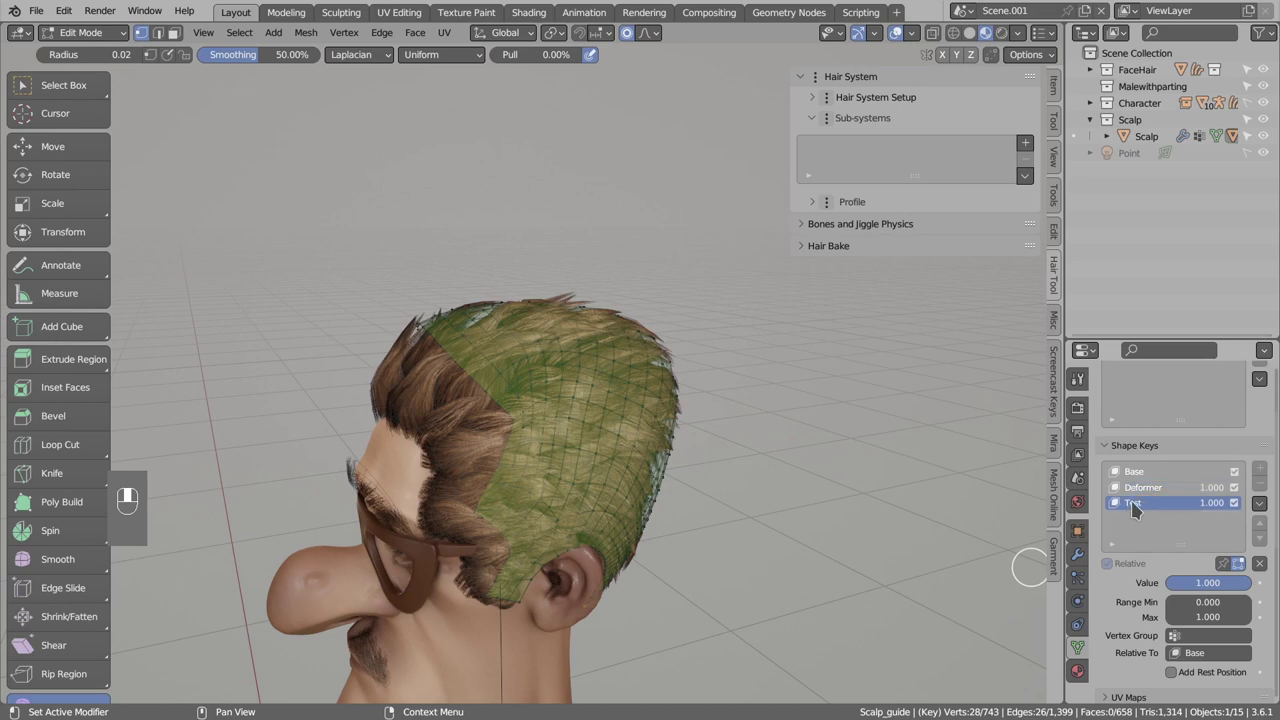
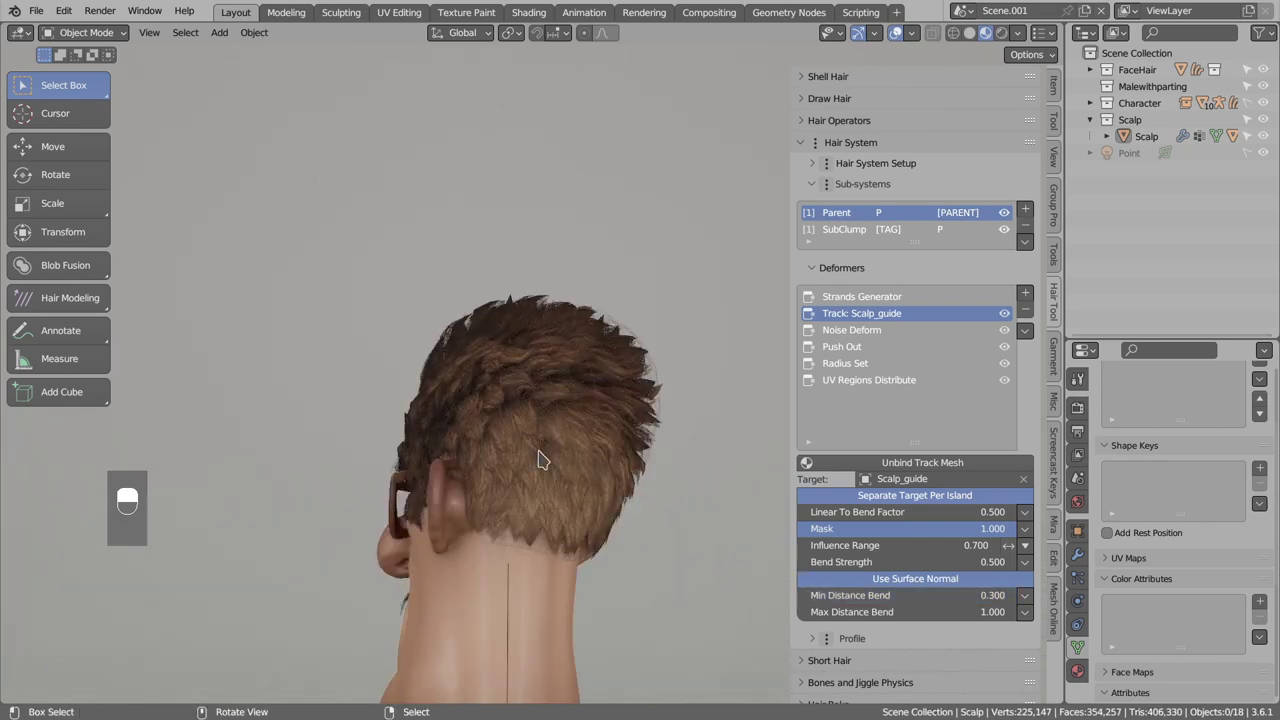
# Raise the Track: Scalp_guide deformer's Bend Strength to 0.58, undoing one stray change.
pyautogui.press('d')
pyautogui.press('d')
pyautogui.press('d')
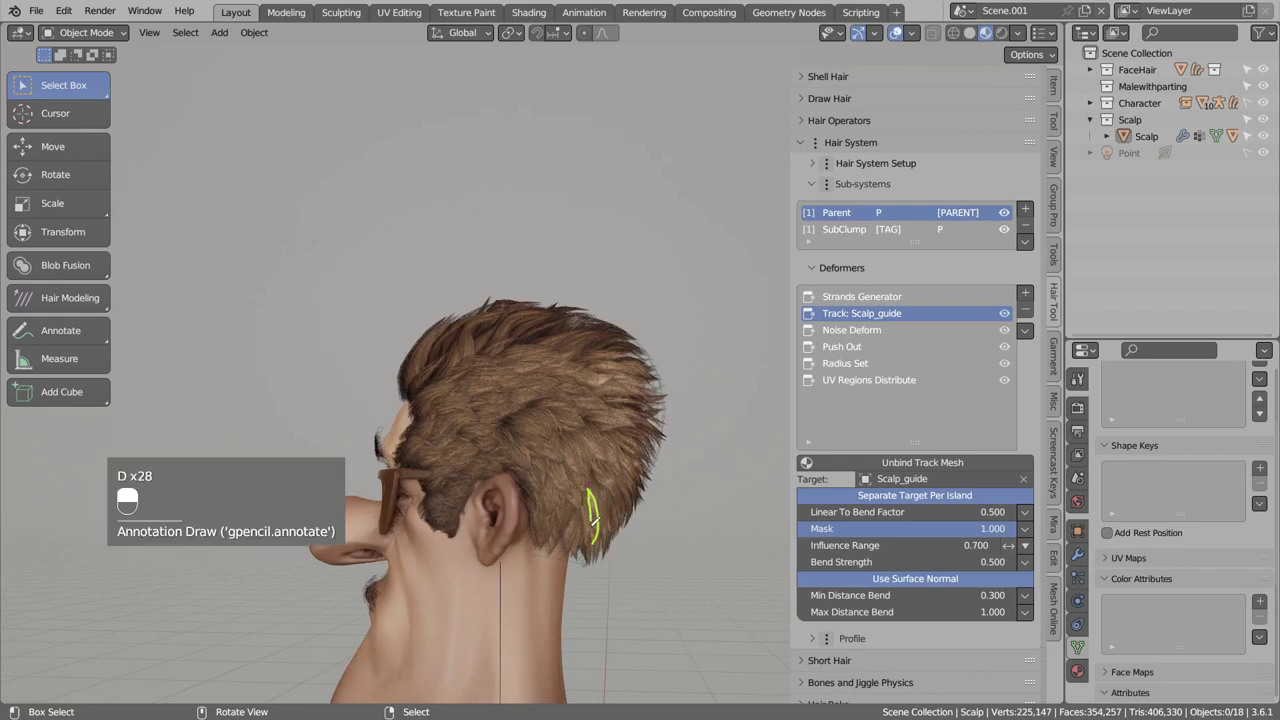
pyautogui.press('d')
pyautogui.press('d')
pyautogui.press('d')
pyautogui.press('d')
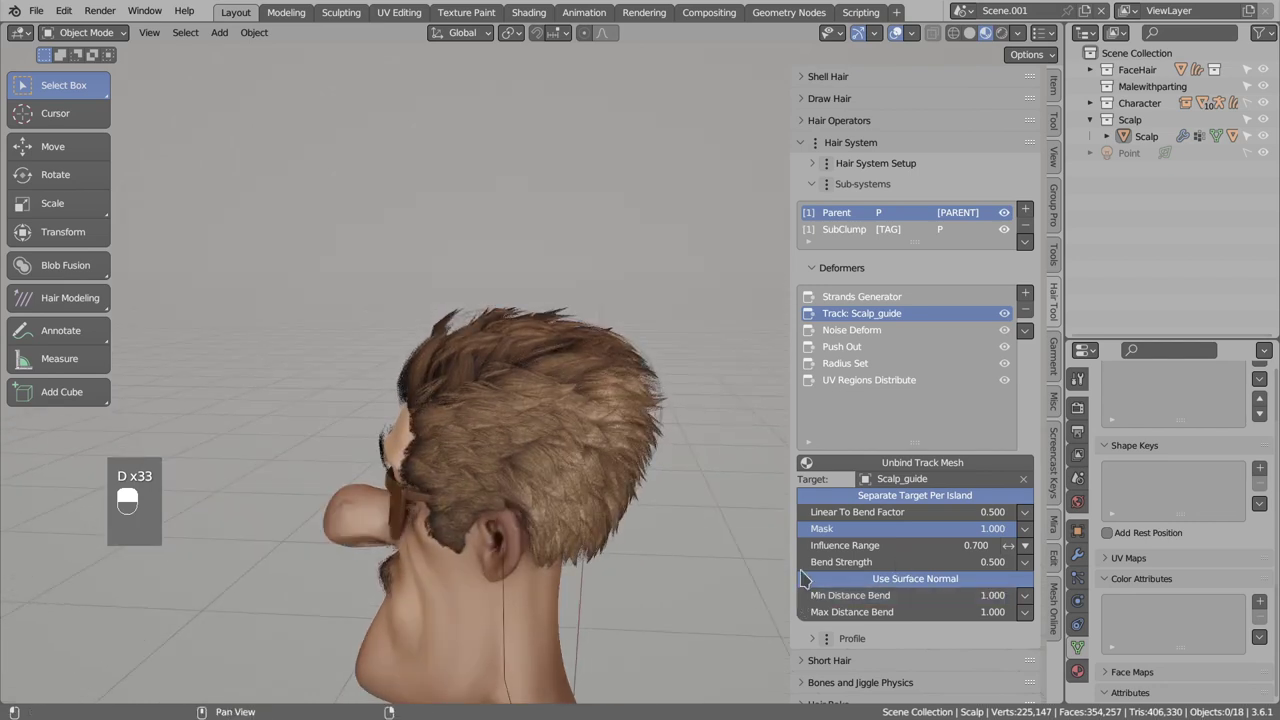
pyautogui.press('ctrl+z')
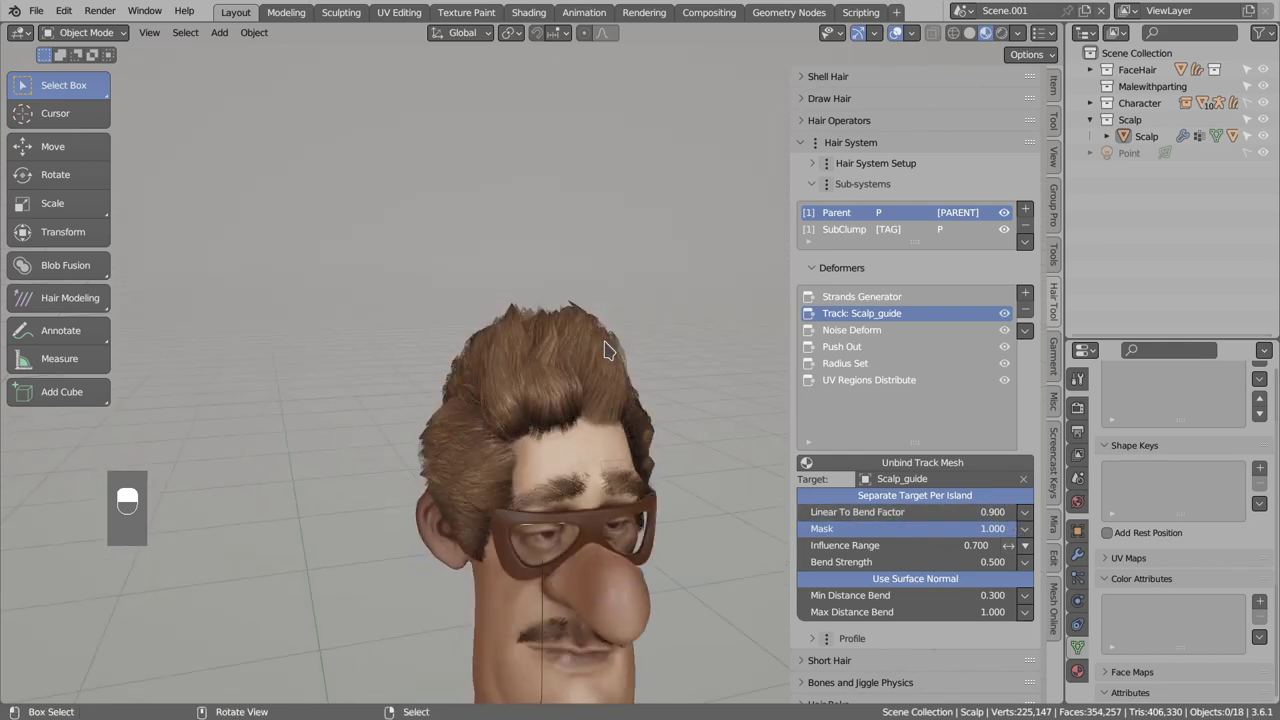
# Show the Parent Strands Generator distribution settings with the view panned to the face.
pyautogui.press('d')
pyautogui.press('d')
pyautogui.press('d')
pyautogui.press('d')
pyautogui.press('d')
pyautogui.press('d')
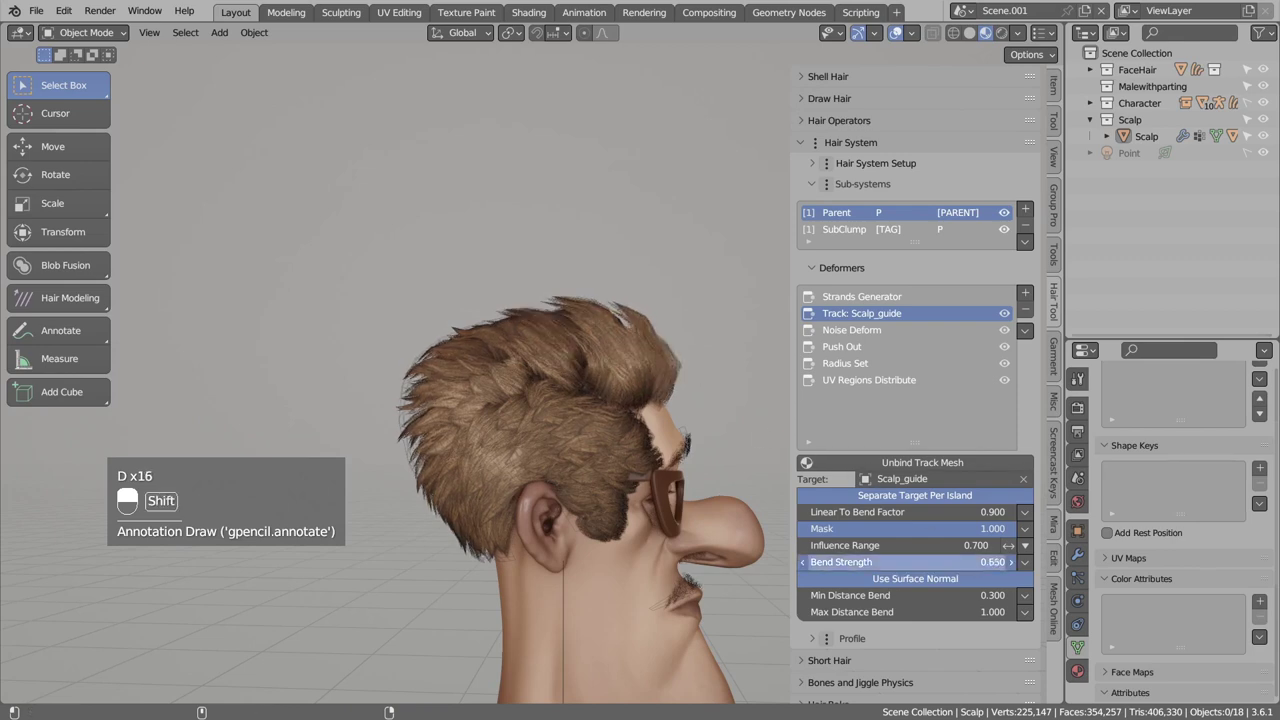
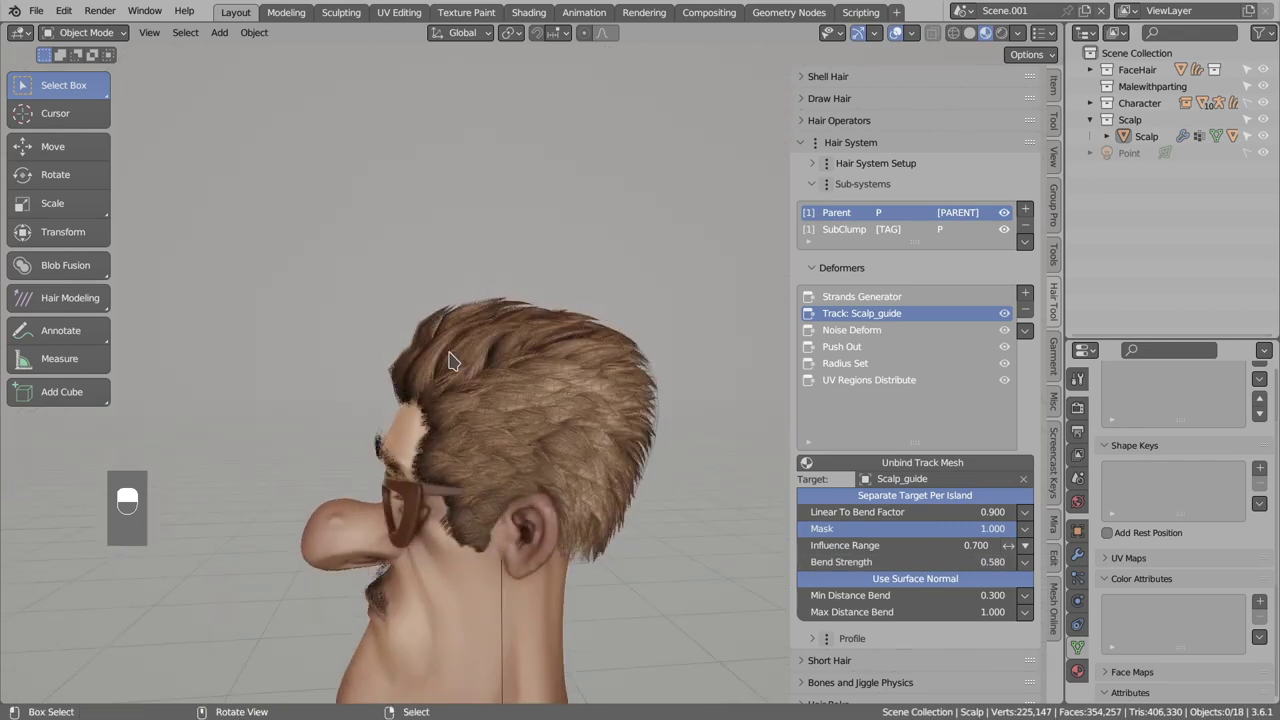
pyautogui.moveTo(479, 347); pyautogui.dragTo(593, 375)
pyautogui.press('alt+a')
pyautogui.moveTo(611, 370); pyautogui.dragTo(843, 217)
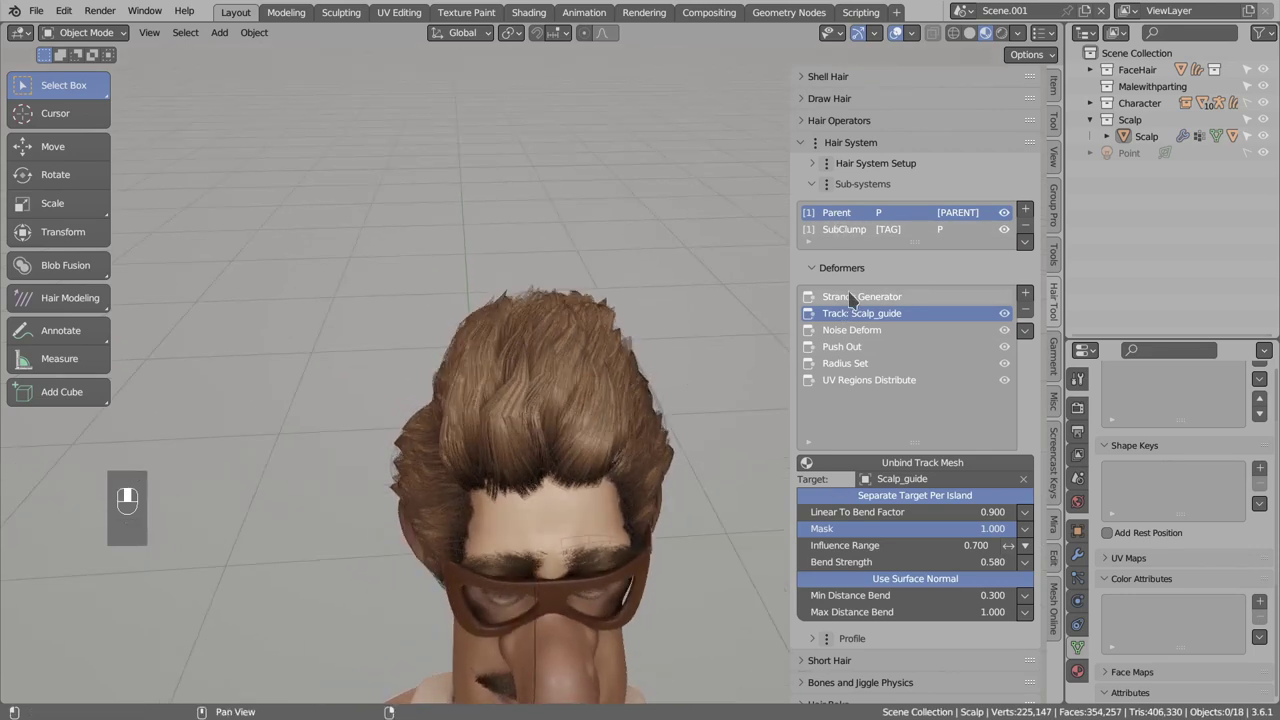
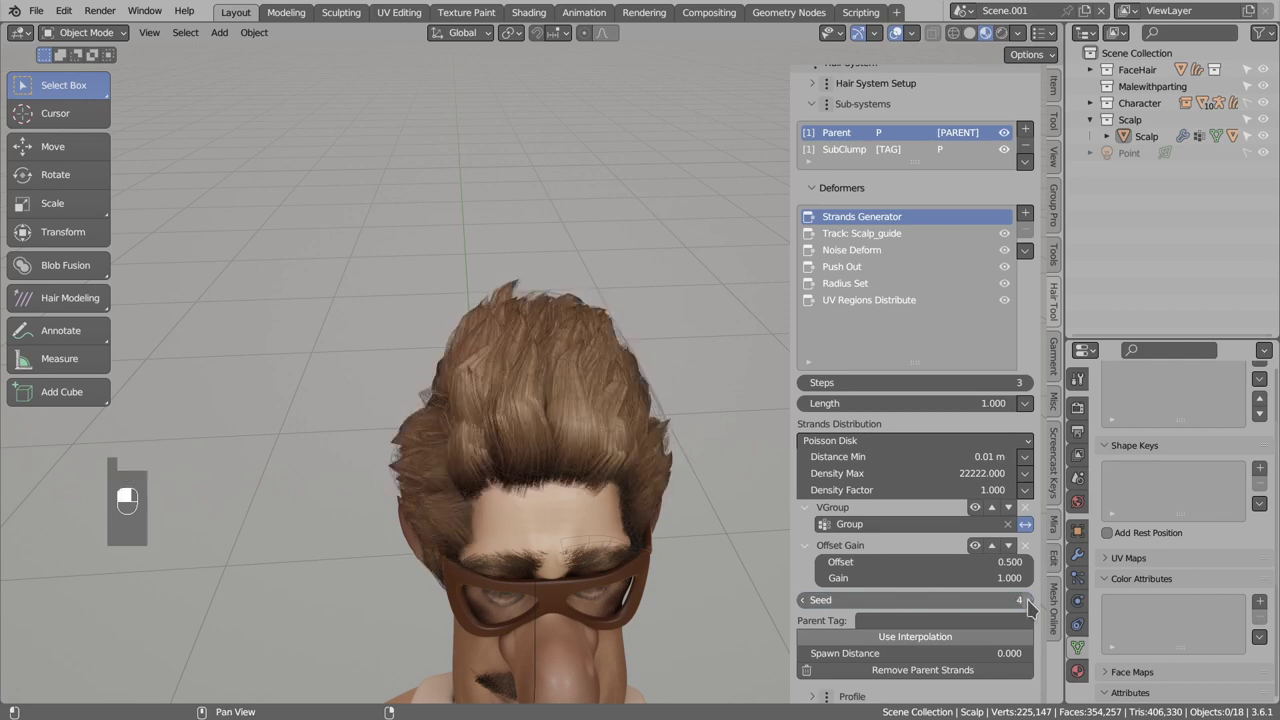
# Reroll the Parent Strands Generator distribution seed through several values.
pyautogui.moveTo(811, 581); pyautogui.dragTo(556, 477)
pyautogui.press('d')
pyautogui.press('d')
pyautogui.press('d')
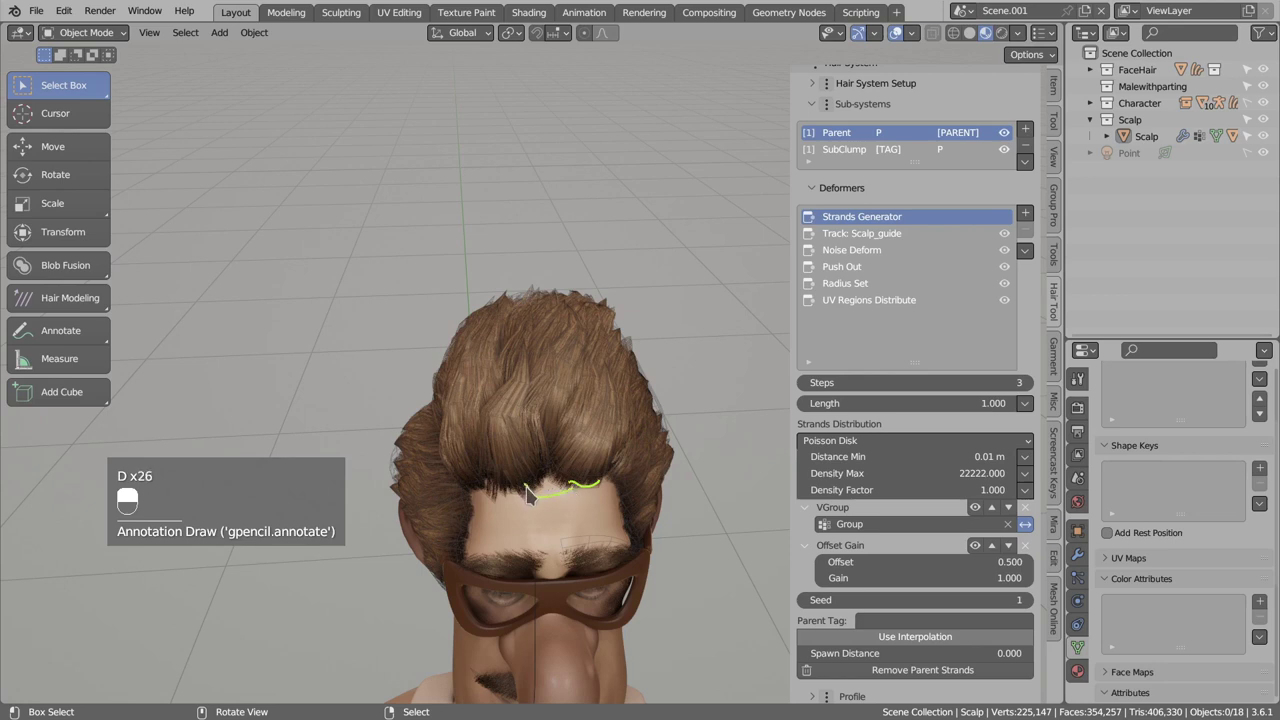
pyautogui.press('d')
pyautogui.press('d')
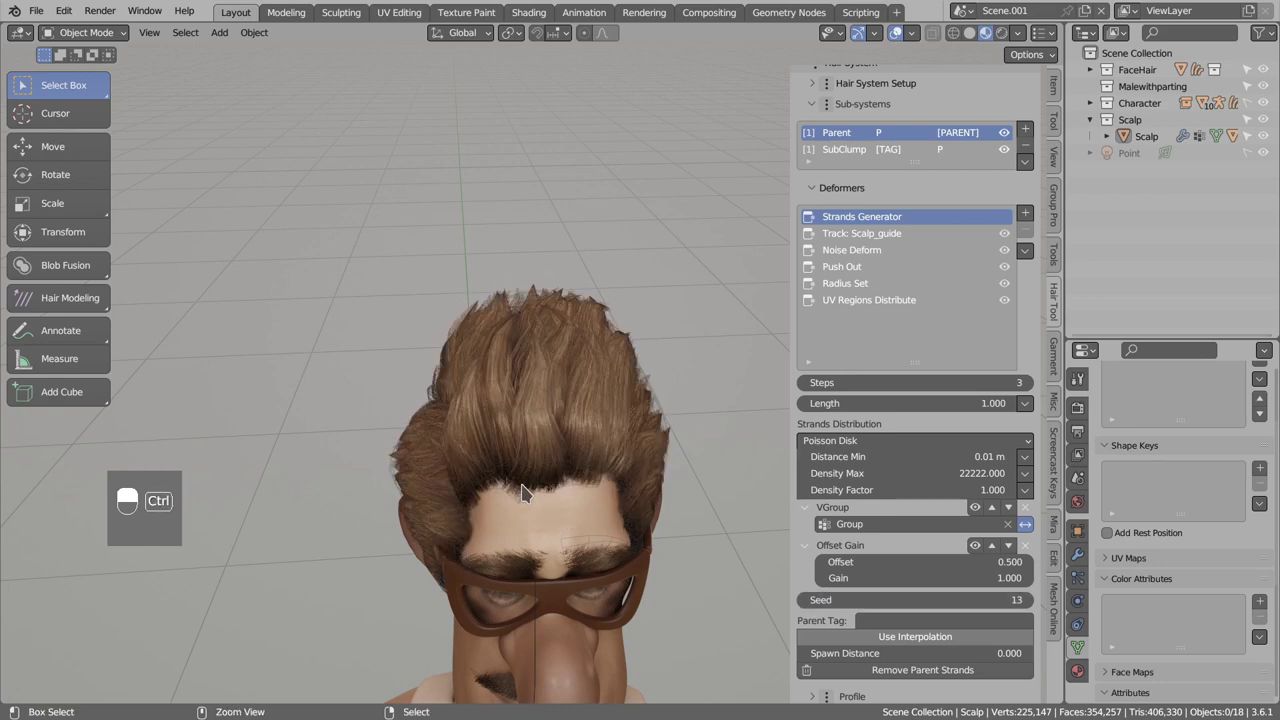
pyautogui.press('d')
pyautogui.press('d')
pyautogui.press('d')
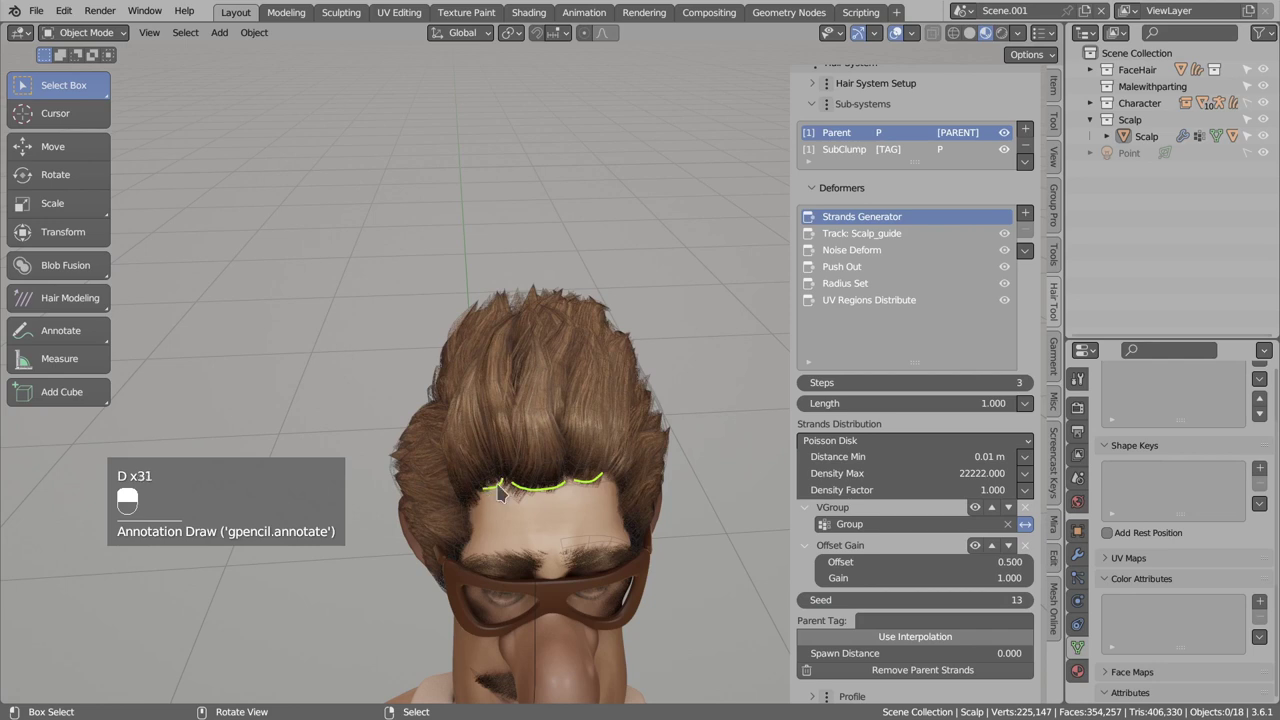
pyautogui.press('d')
pyautogui.press('d')
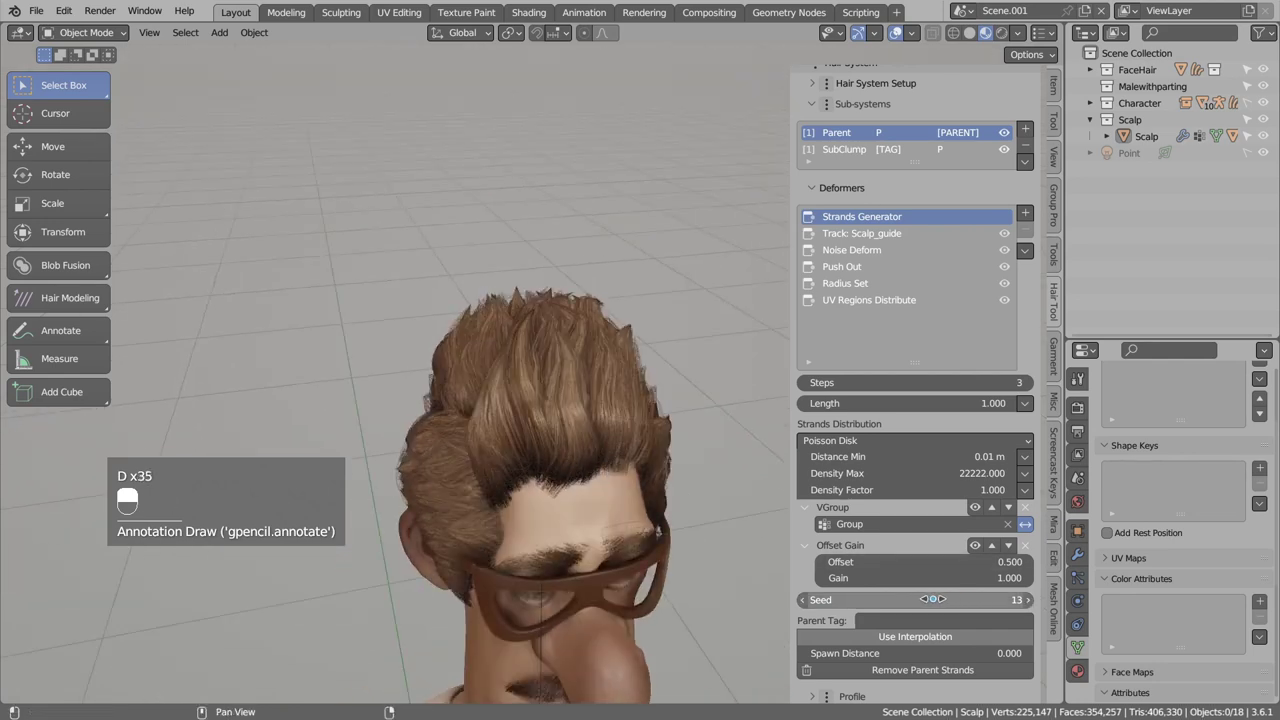
# Reroll the seed again to 24 via copy-paste and start varying Noise Deform's Per Strand Seed.
pyautogui.press('ctrl+c')
pyautogui.press('ctrl+c')
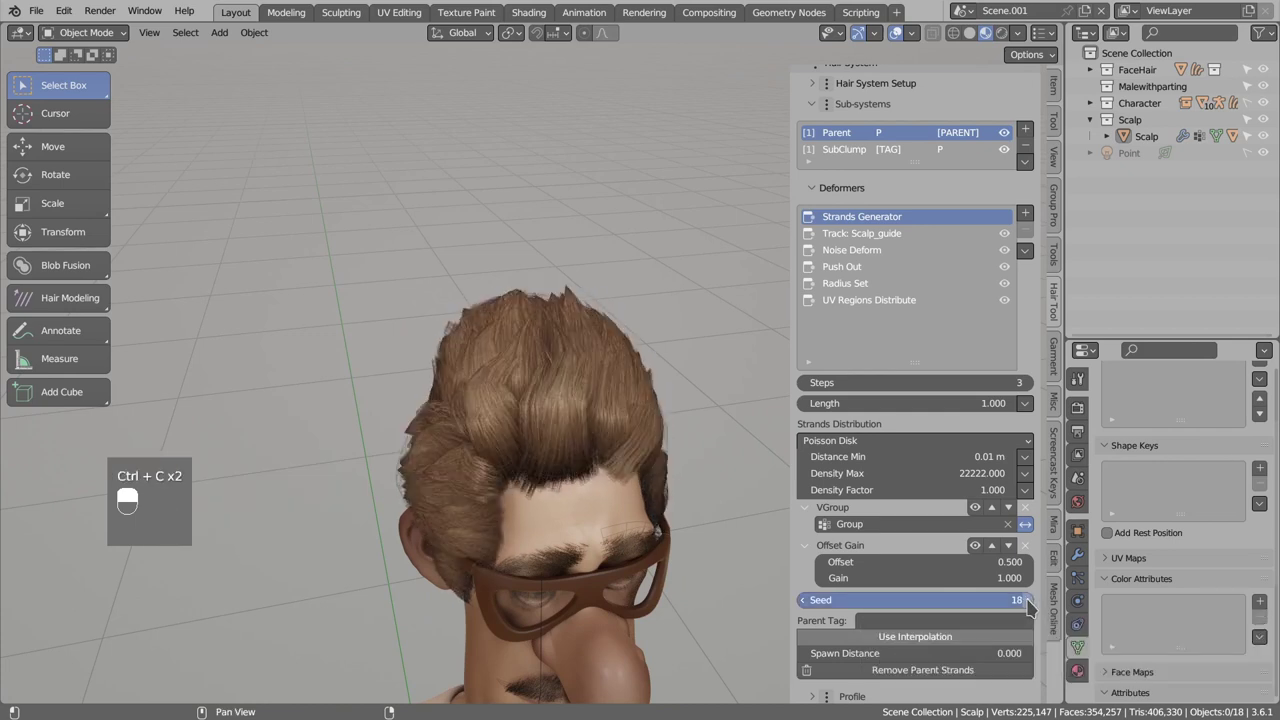
pyautogui.moveTo(1035, 604); pyautogui.dragTo(615, 404)
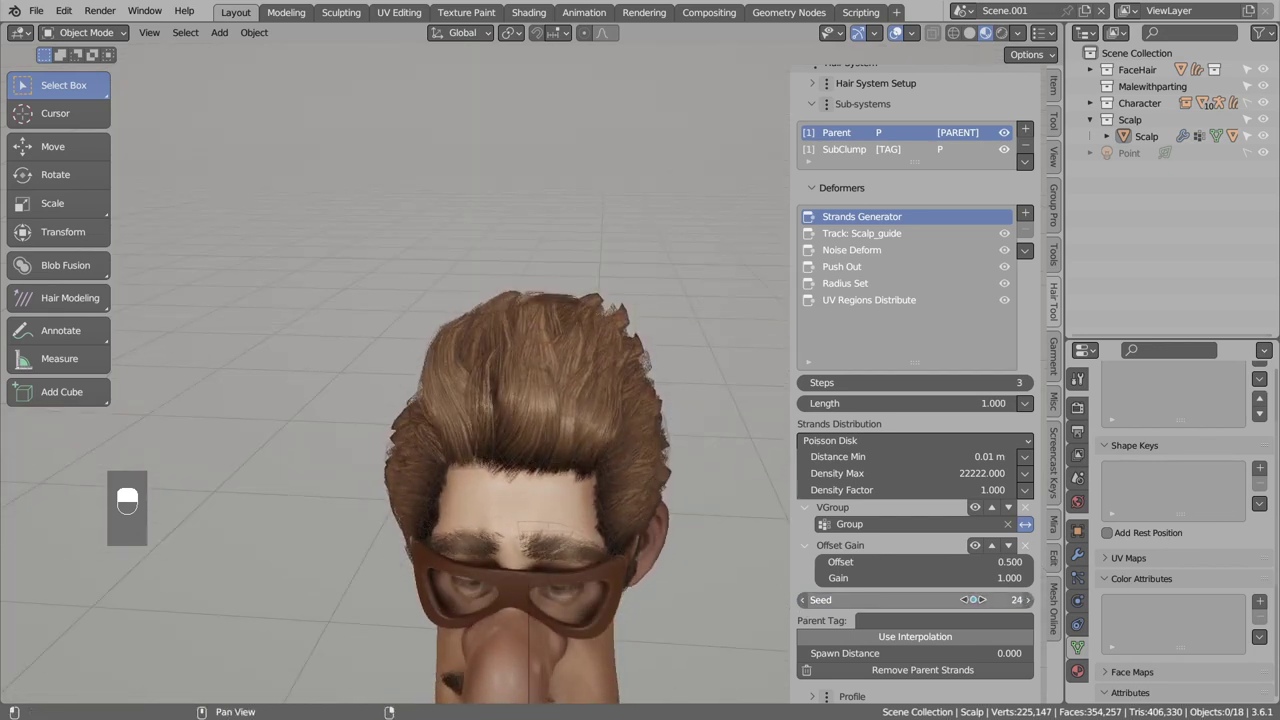
pyautogui.press('ctrl+v')
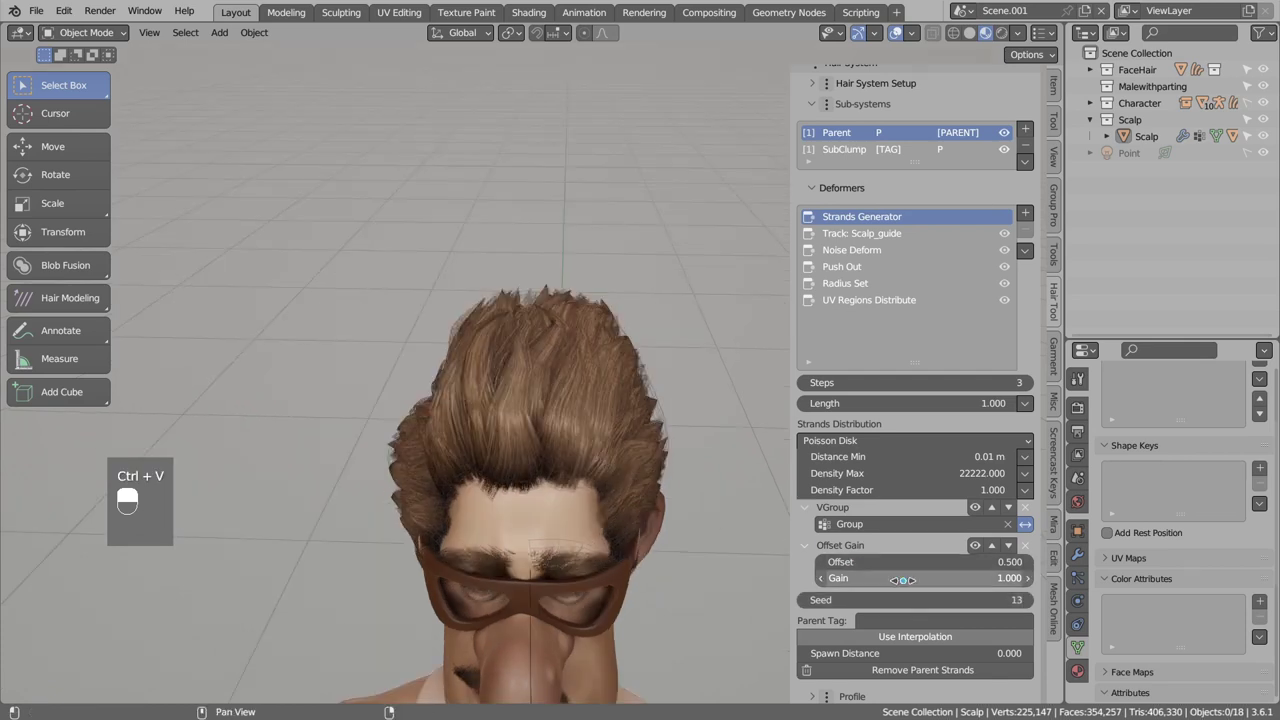
pyautogui.middleClick(815, 579)
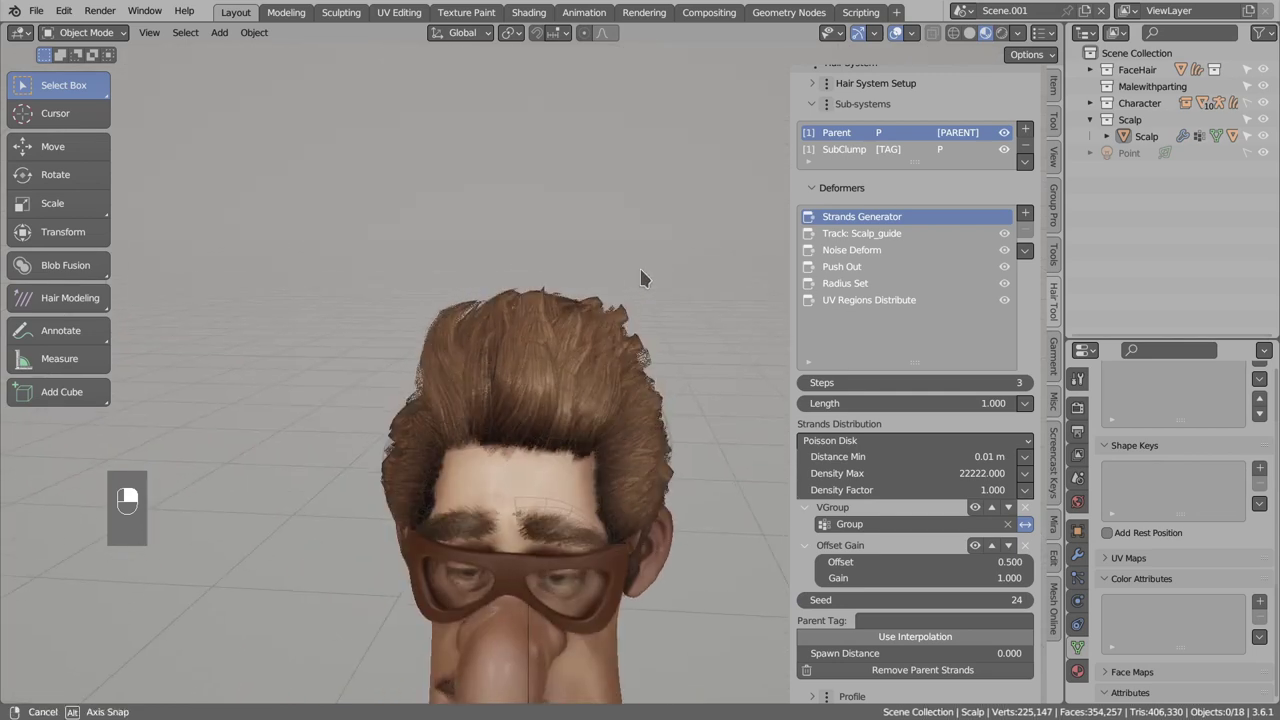
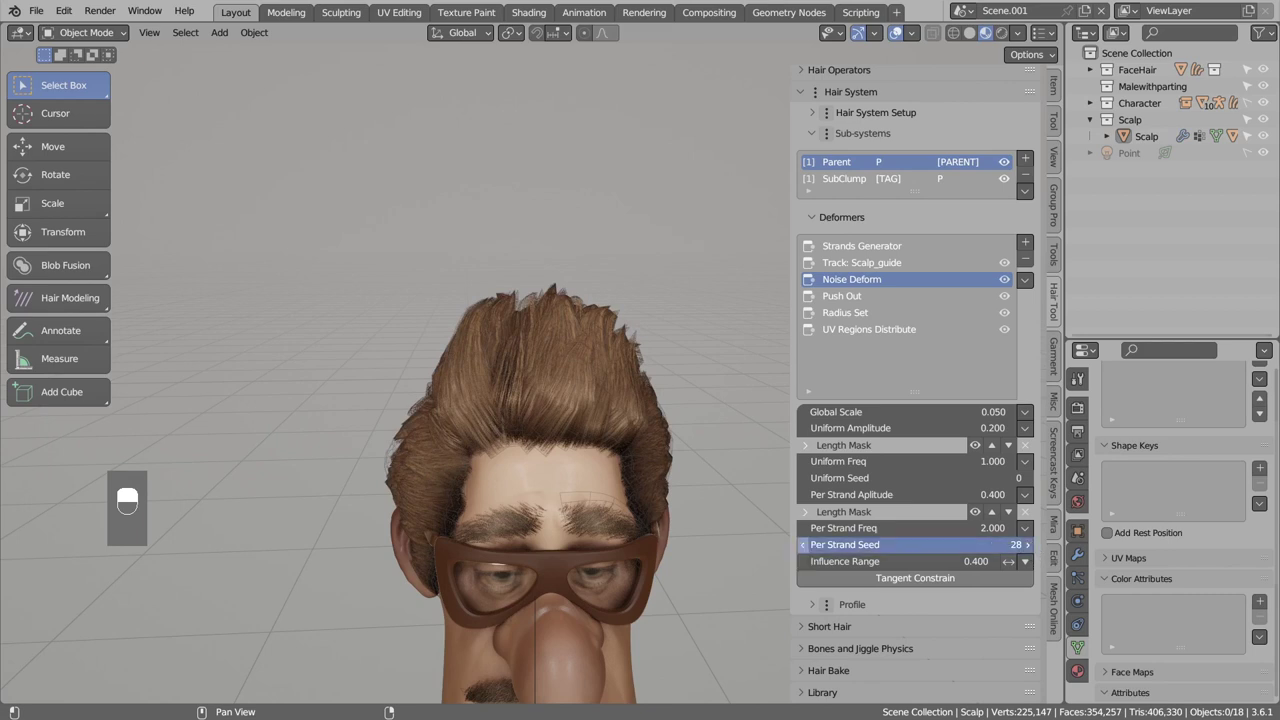
# Try several Noise Deform Per Strand Seed values and settle on 27.
pyautogui.press('d')
pyautogui.press('d')
pyautogui.press('d')
pyautogui.press('d')
pyautogui.press('d')
pyautogui.moveTo(381, 386); pyautogui.dragTo(574, 410)
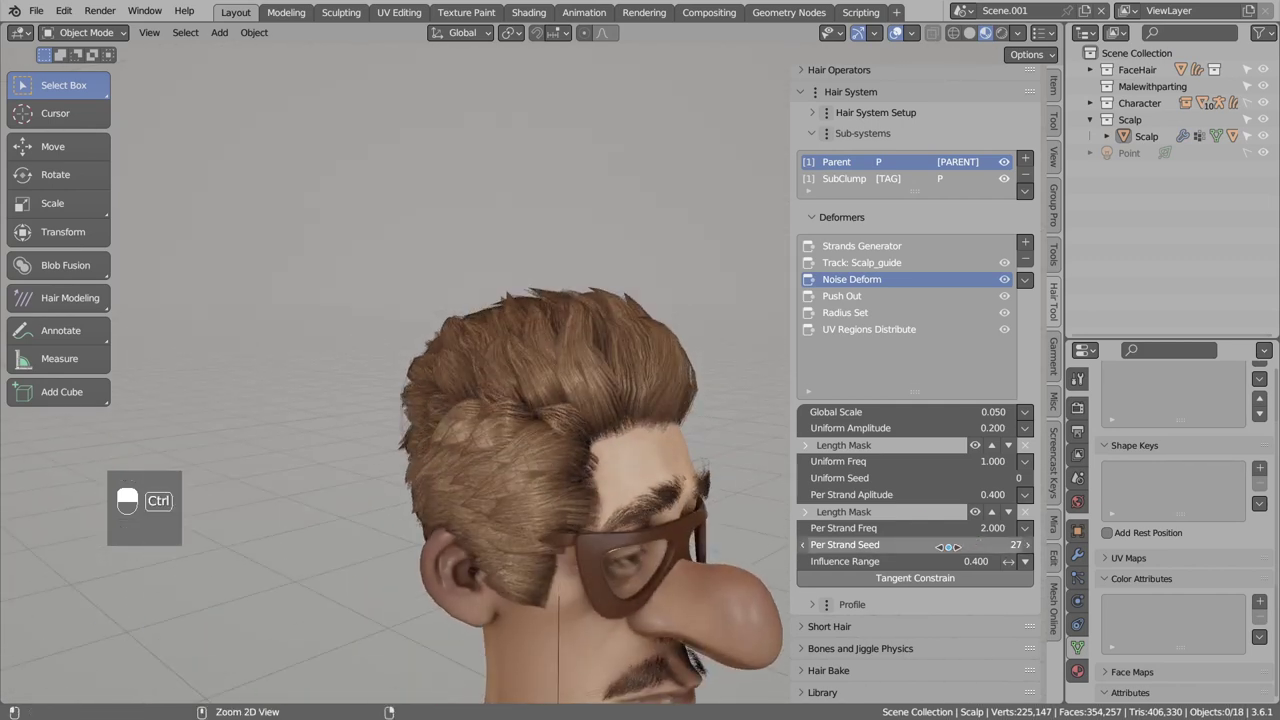
pyautogui.press('ctrl+c')
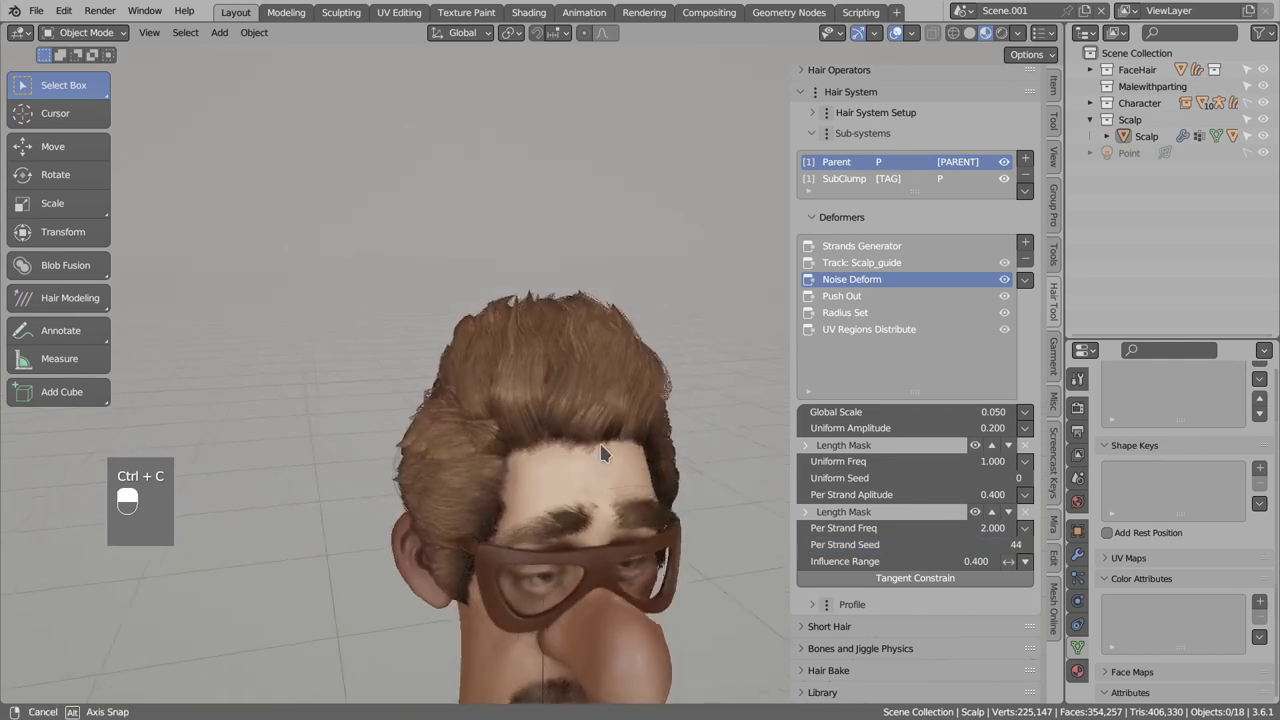
pyautogui.press('ctrl+z')
# Select the Scalp object and enable Draw Xray so the guide mesh shows as a green overlay.
pyautogui.press('alt+a')
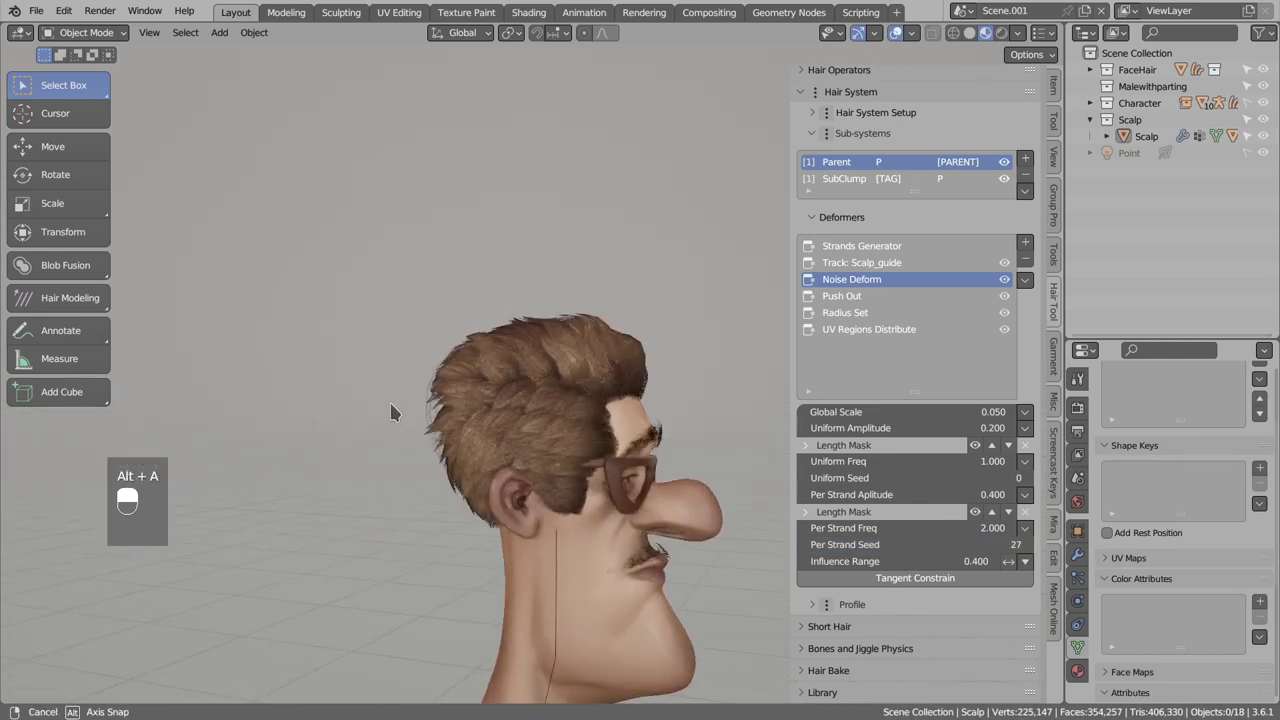
pyautogui.moveTo(563, 446); pyautogui.dragTo(595, 442)
pyautogui.moveTo(595, 442); pyautogui.dragTo(1014, 183)
pyautogui.press('alt+a')
pyautogui.middleClick(1014, 183)
pyautogui.moveTo(859, 189); pyautogui.dragTo(856, 170)
pyautogui.moveTo(856, 170); pyautogui.dragTo(847, 216)
pyautogui.click(847, 216)
pyautogui.moveTo(847, 216); pyautogui.dragTo(868, 320)
pyautogui.click(868, 320)
pyautogui.moveTo(860, 323); pyautogui.dragTo(603, 337)
pyautogui.press('d')
pyautogui.press('d')
pyautogui.press('d')
pyautogui.moveTo(603, 337); pyautogui.dragTo(603, 341)
pyautogui.press('d')
pyautogui.moveTo(633, 397); pyautogui.dragTo(419, 357)
pyautogui.moveTo(419, 357); pyautogui.dragTo(532, 400)
# Close the overlays popover and make the SubClump sub-system active in Sub-systems.
pyautogui.press('d')
pyautogui.press('d')
pyautogui.press('d')
pyautogui.press('d')
pyautogui.press('d')
pyautogui.press('d')
pyautogui.press('d')
pyautogui.press('d')
pyautogui.press('d')
pyautogui.press('d')
pyautogui.press('d')
pyautogui.press('d')
pyautogui.press('d')
pyautogui.press('d')
pyautogui.press('d')
pyautogui.press('d')
pyautogui.press('d')
pyautogui.moveTo(639, 377); pyautogui.dragTo(581, 377)
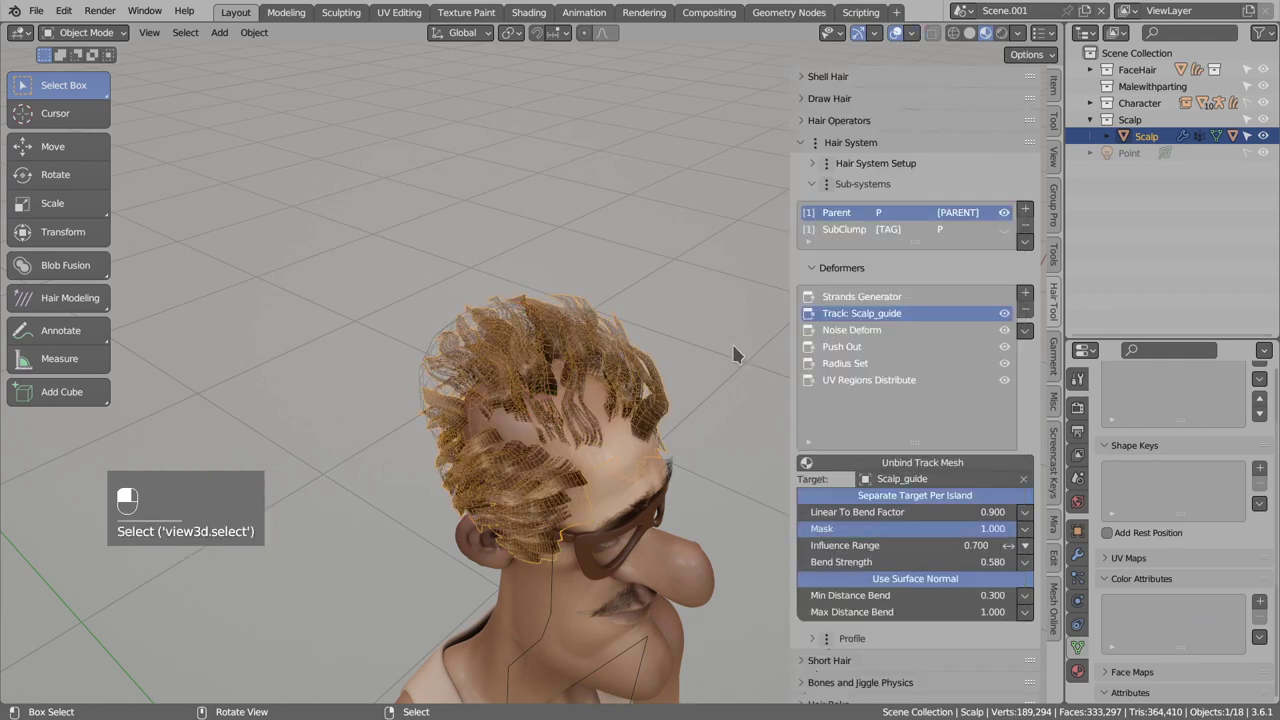
pyautogui.moveTo(853, 231); pyautogui.dragTo(843, 214)
pyautogui.click(843, 214)
pyautogui.moveTo(850, 221); pyautogui.dragTo(859, 231)
pyautogui.click(859, 231)
pyautogui.moveTo(859, 231); pyautogui.dragTo(1015, 235)
pyautogui.click(1015, 235)
pyautogui.moveTo(1015, 235); pyautogui.dragTo(526, 465)
# Show SubClump's Strands Generator settings: Poisson Disk density 44000, steps 2, guides count 4.
pyautogui.press('d')
pyautogui.press('d')
pyautogui.press('d')
pyautogui.moveTo(526, 465); pyautogui.dragTo(861, 304)
pyautogui.moveTo(525, 463); pyautogui.dragTo(861, 304)
pyautogui.moveTo(525, 463); pyautogui.dragTo(522, 467)
pyautogui.press('d')
pyautogui.press('d')
pyautogui.press('d')
pyautogui.press('d')
pyautogui.press('d')
pyautogui.press('d')
pyautogui.press('d')
pyautogui.moveTo(522, 467); pyautogui.dragTo(525, 447)
pyautogui.moveTo(521, 465); pyautogui.dragTo(525, 447)
pyautogui.press('d')
pyautogui.press('d')
pyautogui.press('d')
pyautogui.press('d')
pyautogui.press('d')
pyautogui.press('d')
pyautogui.press('d')
pyautogui.press('d')
pyautogui.click(520, 447)
pyautogui.press('d')
pyautogui.press('d')
pyautogui.press('d')
pyautogui.press('d')
pyautogui.press('d')
pyautogui.press('d')
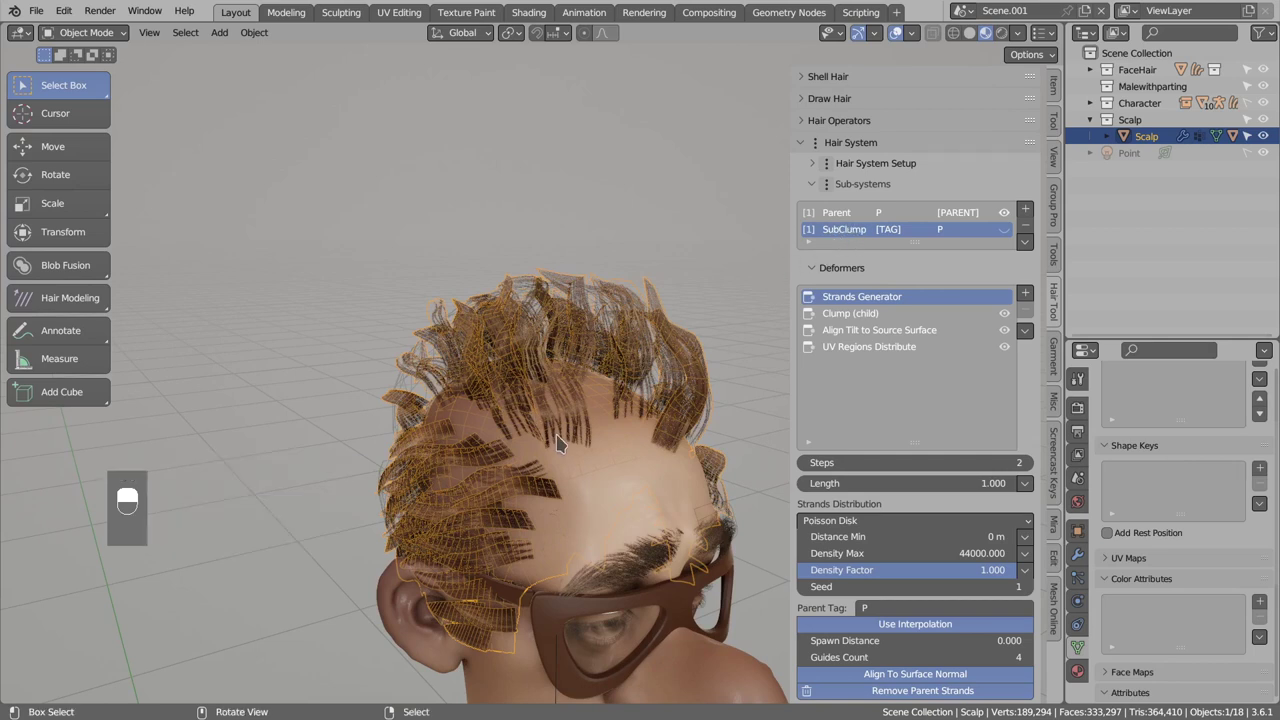
# In Edit Mode select the linked crown faces, assign them to the vertex group at weight 1.0, return to Object Mode.
pyautogui.press('Tab')
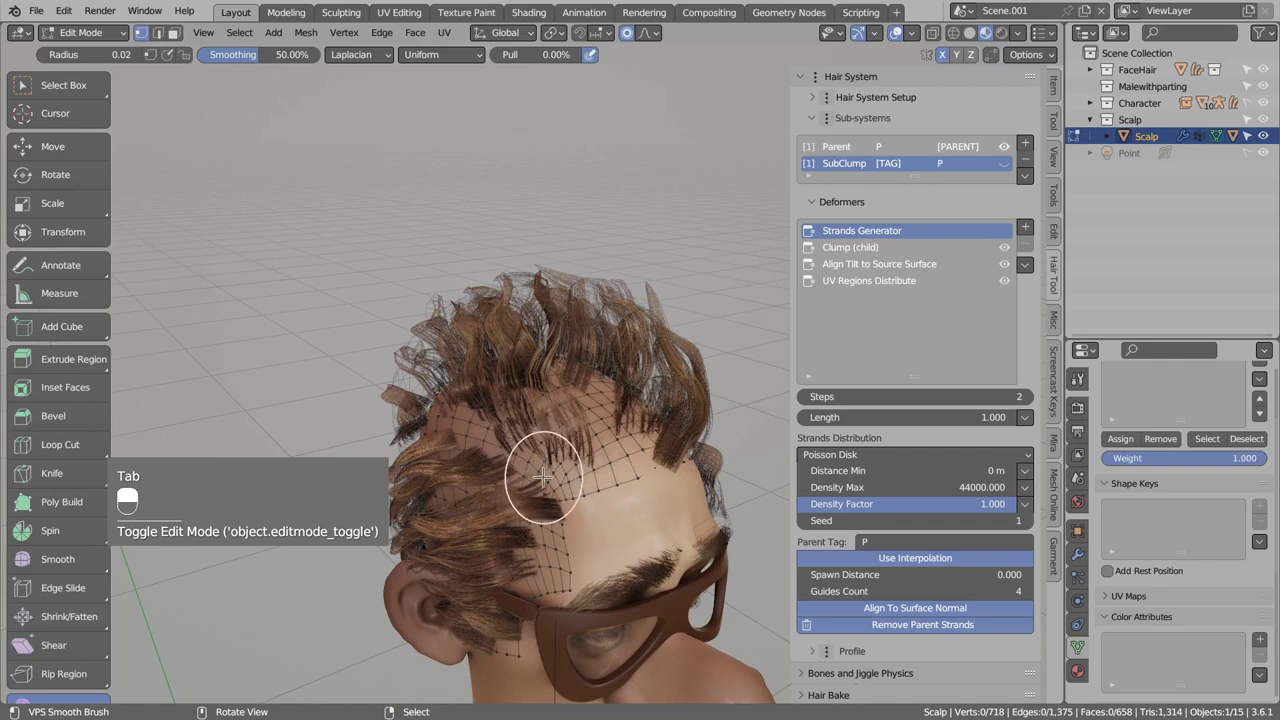
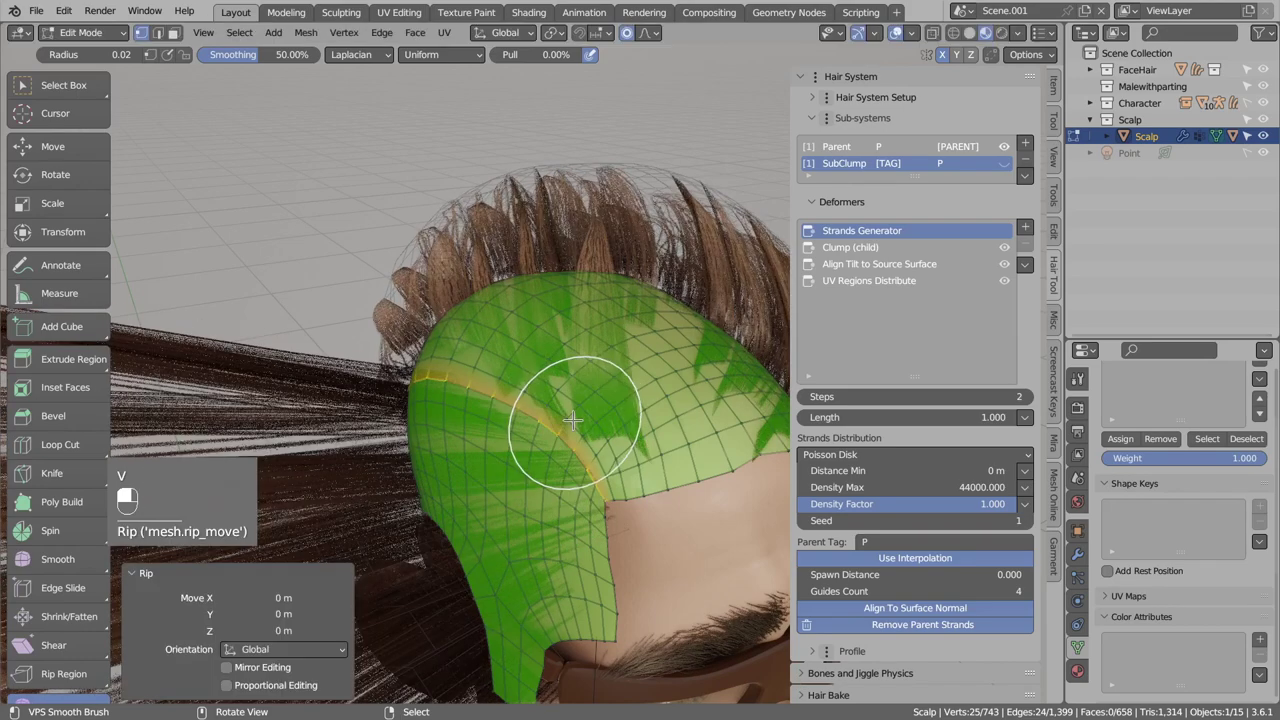
pyautogui.press('4')
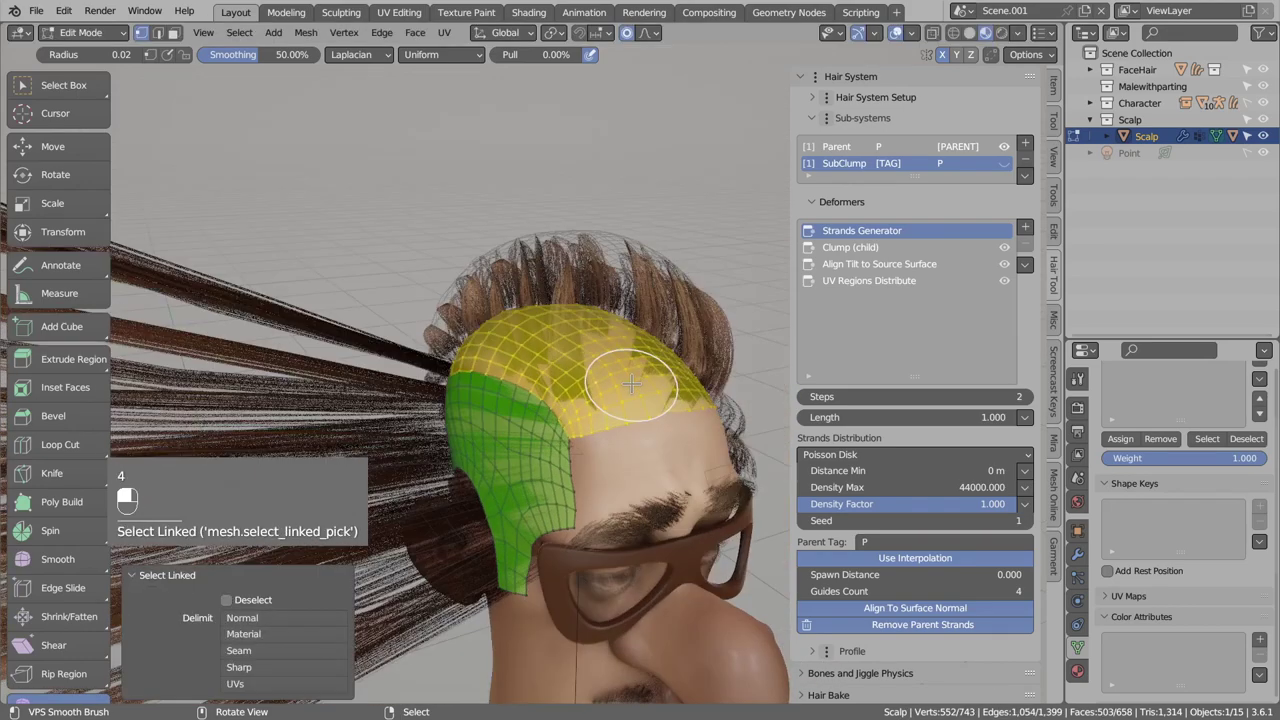
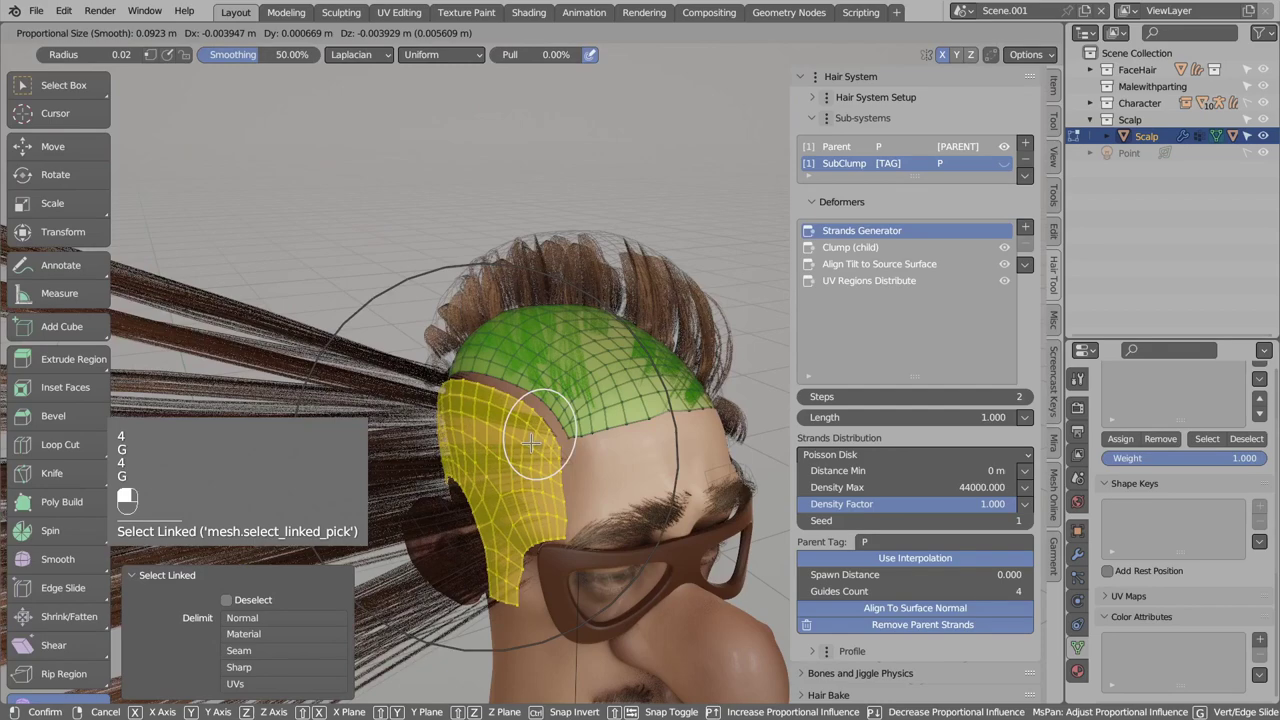
pyautogui.press('Tab')
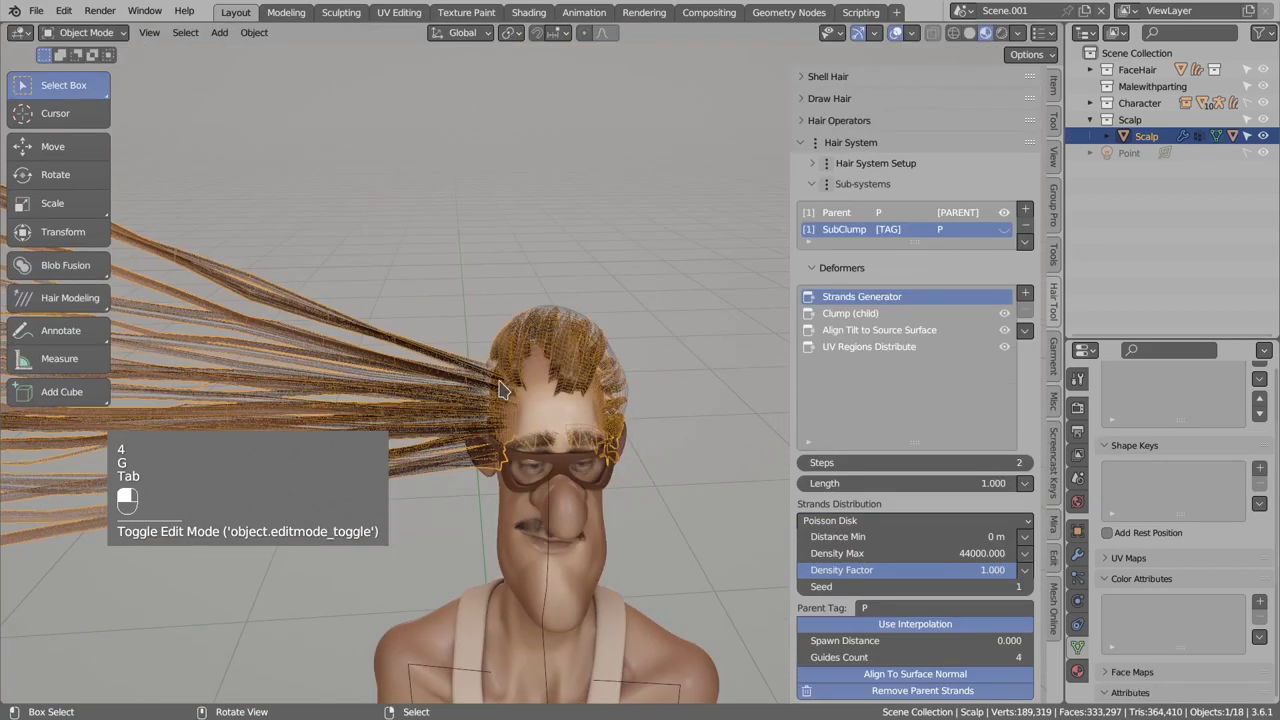
# View the dense brown textured hair again over the newly masked crown region.
pyautogui.moveTo(537, 400); pyautogui.dragTo(853, 221)
pyautogui.moveTo(853, 221); pyautogui.dragTo(959, 502)
pyautogui.moveTo(959, 502); pyautogui.dragTo(547, 377)
pyautogui.moveTo(547, 377); pyautogui.dragTo(861, 231)
pyautogui.press('alt+a')
pyautogui.moveTo(861, 231); pyautogui.dragTo(1010, 233)
pyautogui.moveTo(1010, 233); pyautogui.dragTo(633, 437)
pyautogui.press('d')
pyautogui.press('d')
pyautogui.press('d')
pyautogui.moveTo(633, 437); pyautogui.dragTo(611, 443)
pyautogui.moveTo(625, 431); pyautogui.dragTo(611, 443)
pyautogui.press('d')
pyautogui.press('d')
pyautogui.press('d')
pyautogui.press('d')
pyautogui.press('d')
pyautogui.press('d')
pyautogui.press('d')
pyautogui.press('d')
pyautogui.press('d')
pyautogui.press('d')
pyautogui.press('d')
pyautogui.press('d')
pyautogui.press('d')
# Check SubClump's Strands Generator still holds density 44000 and guides count 4.
pyautogui.rightClick(609, 467)
pyautogui.moveTo(609, 467); pyautogui.dragTo(748, 342)
pyautogui.moveTo(479, 420); pyautogui.dragTo(748, 342)
pyautogui.press('d')
pyautogui.press('d')
pyautogui.press('d')
pyautogui.press('d')
pyautogui.press('d')
pyautogui.press('d')
pyautogui.press('d')
pyautogui.press('d')
pyautogui.press('d')
pyautogui.press('d')
pyautogui.press('d')
pyautogui.press('d')
pyautogui.press('d')
pyautogui.press('d')
pyautogui.press('d')
pyautogui.press('d')
pyautogui.press('d')
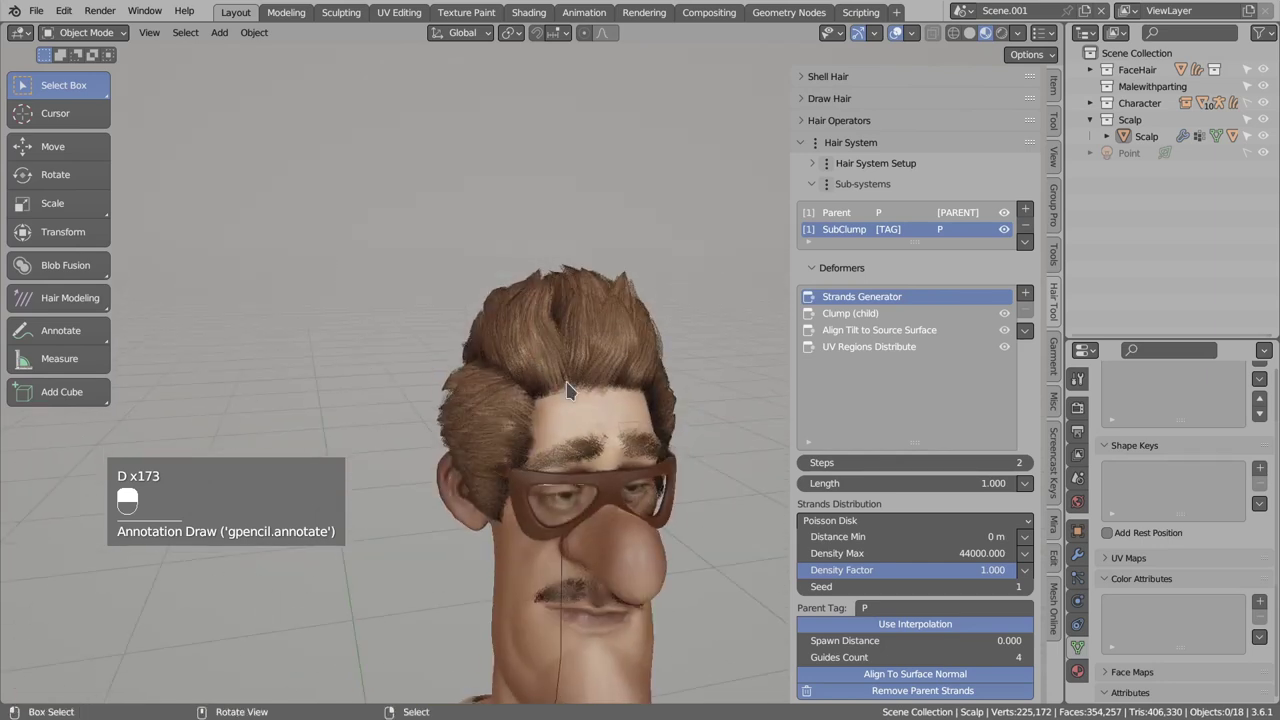
# Orbit around the head to inspect the hairline from the front and top.
pyautogui.moveTo(583, 355); pyautogui.dragTo(868, 337)
pyautogui.moveTo(868, 337); pyautogui.dragTo(1027, 299)
pyautogui.moveTo(1027, 299); pyautogui.dragTo(681, 498)
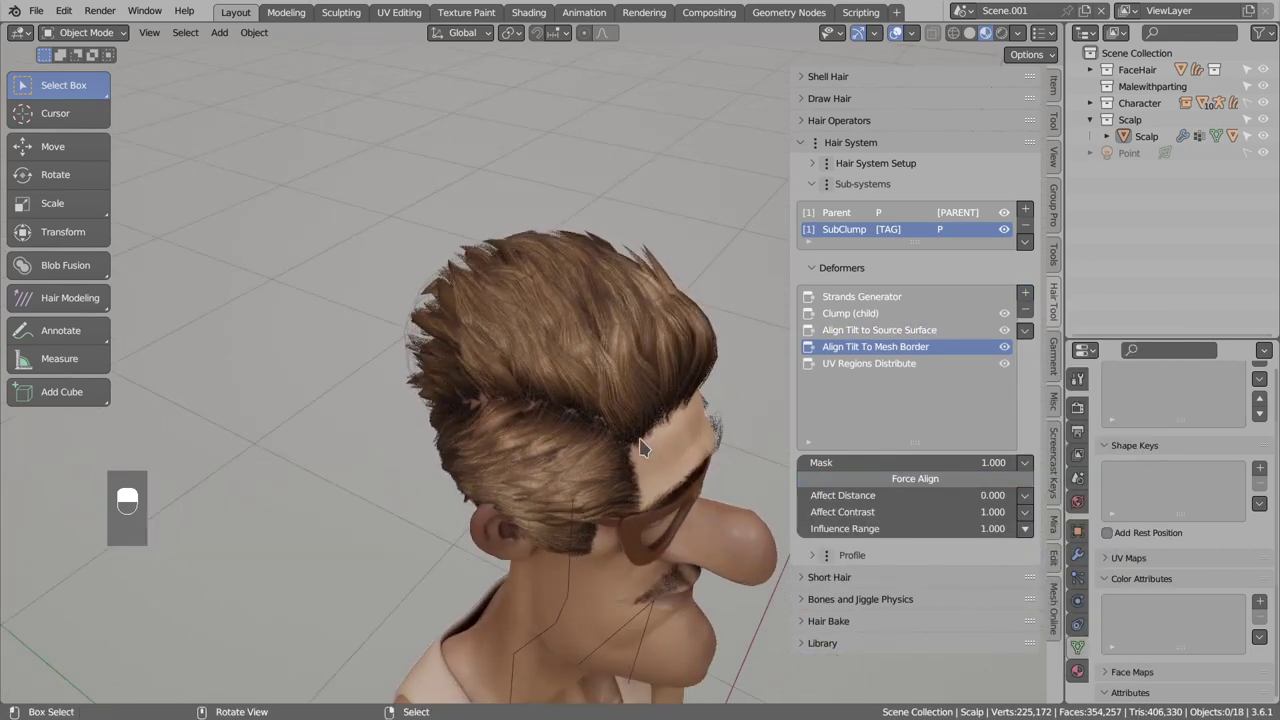
pyautogui.press('d')
pyautogui.press('d')
pyautogui.press('d')
# Inspect the hair from the side and set Align Tilt To Mesh Border Affect Distance to 0.1.
pyautogui.moveTo(611, 441); pyautogui.dragTo(557, 442)
pyautogui.press('d')
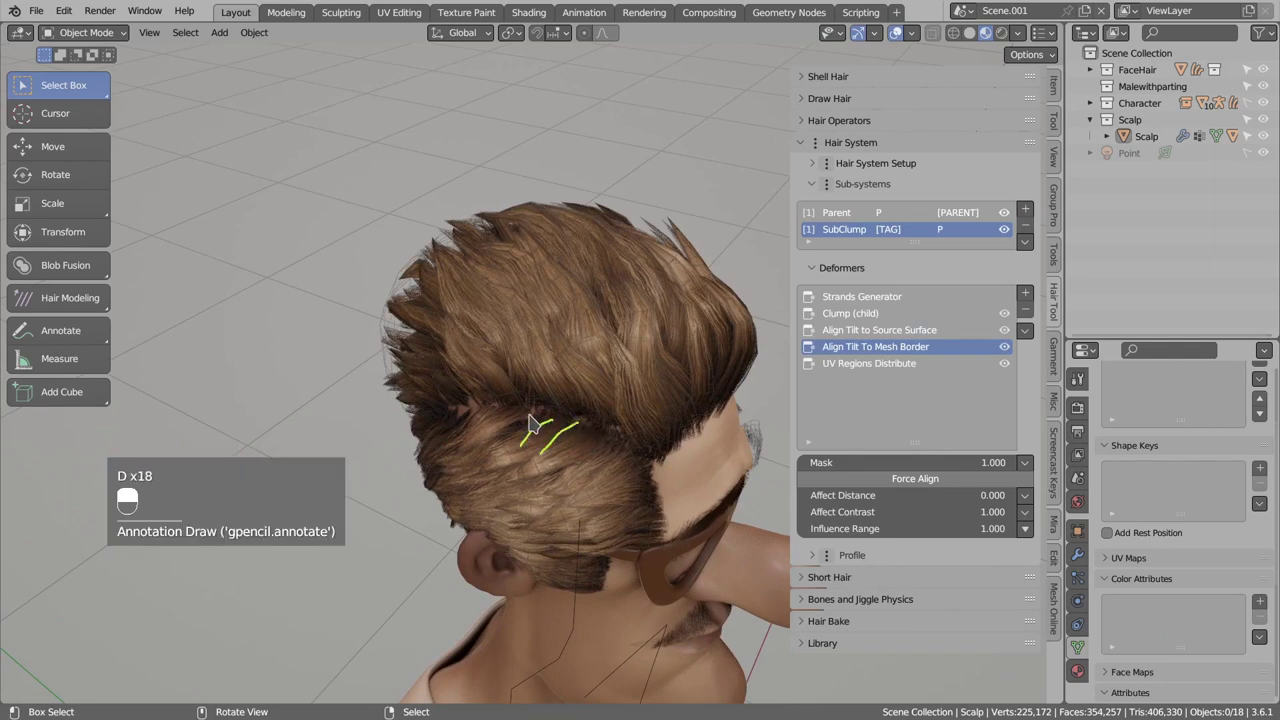
pyautogui.press('d')
pyautogui.press('d')
pyautogui.press('d')
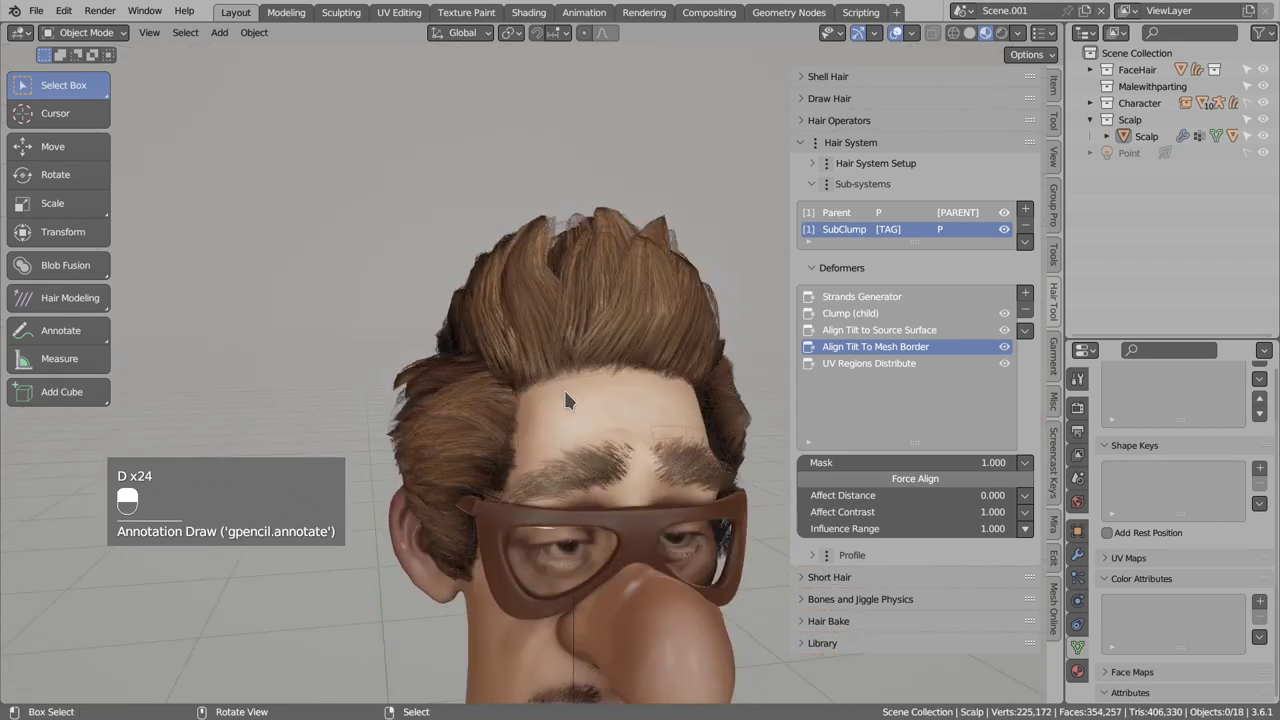
pyautogui.moveTo(1013, 351); pyautogui.dragTo(1013, 349)
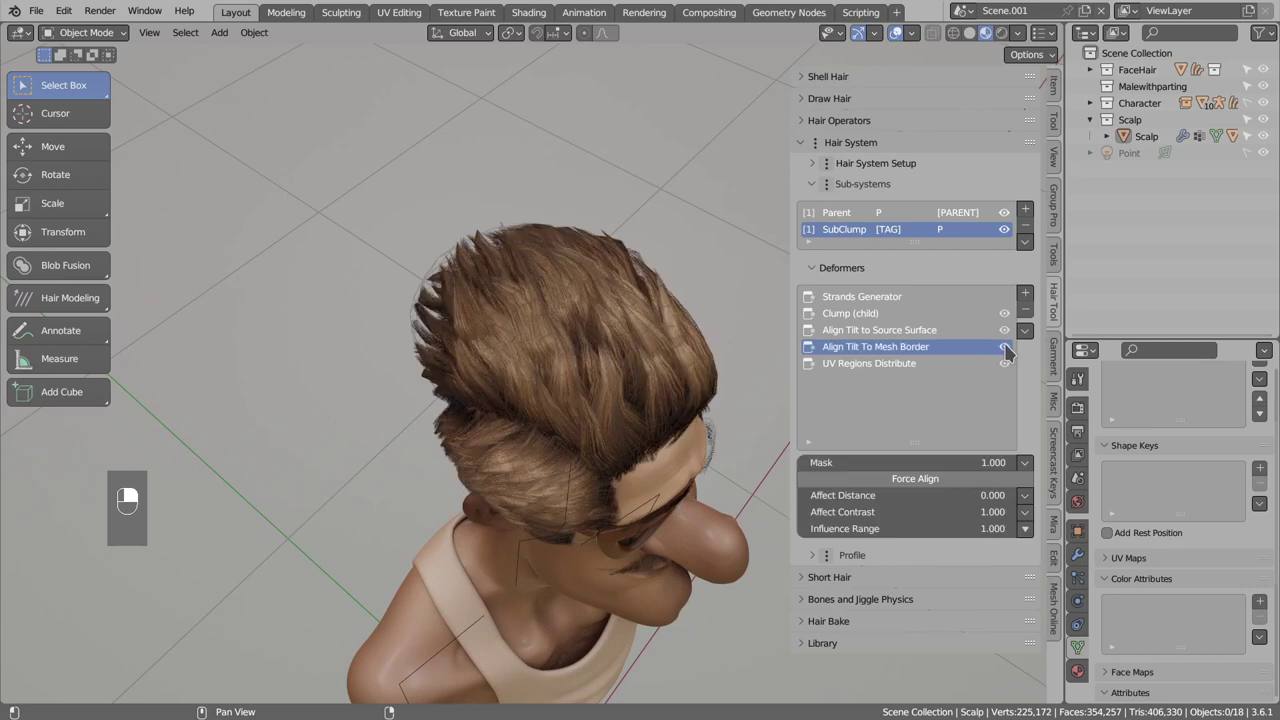
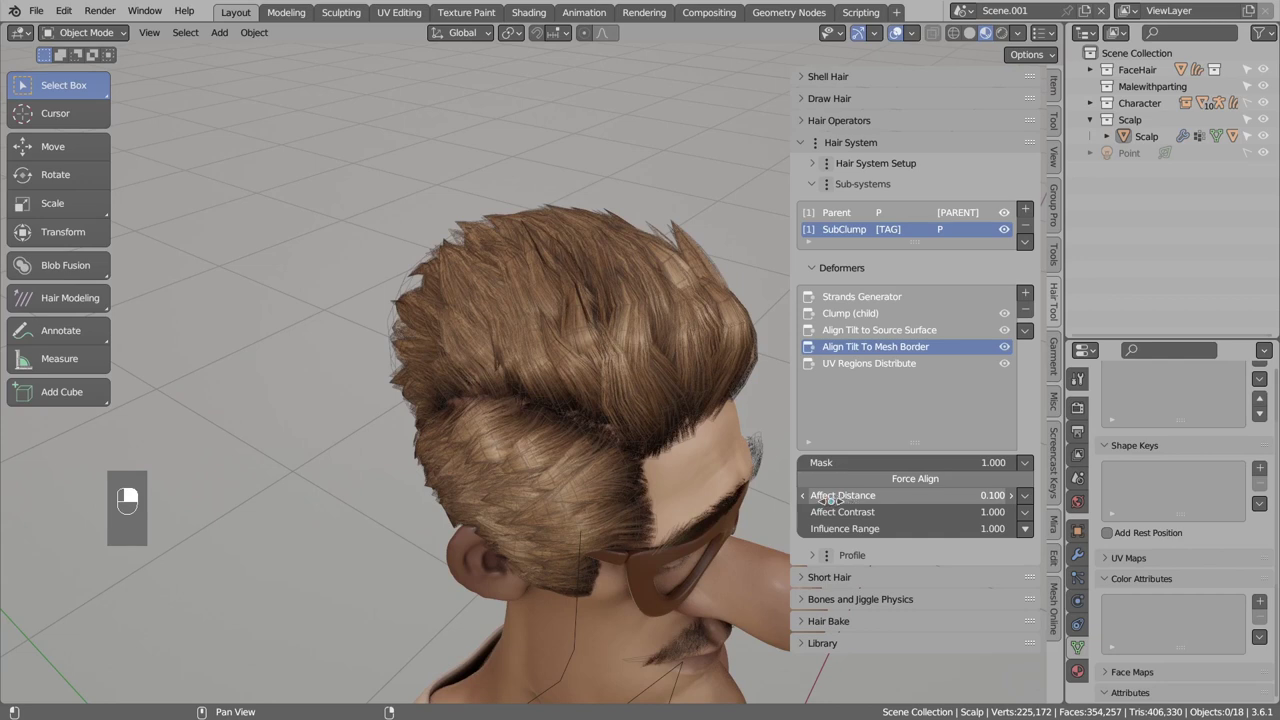
# Confirm Affect Distance 0.100, check the border effect on the hair, and select Strands Generator.
pyautogui.press('d')
pyautogui.press('d')
pyautogui.press('d')
pyautogui.moveTo(627, 368); pyautogui.dragTo(659, 392)
pyautogui.press('d')
pyautogui.press('d')
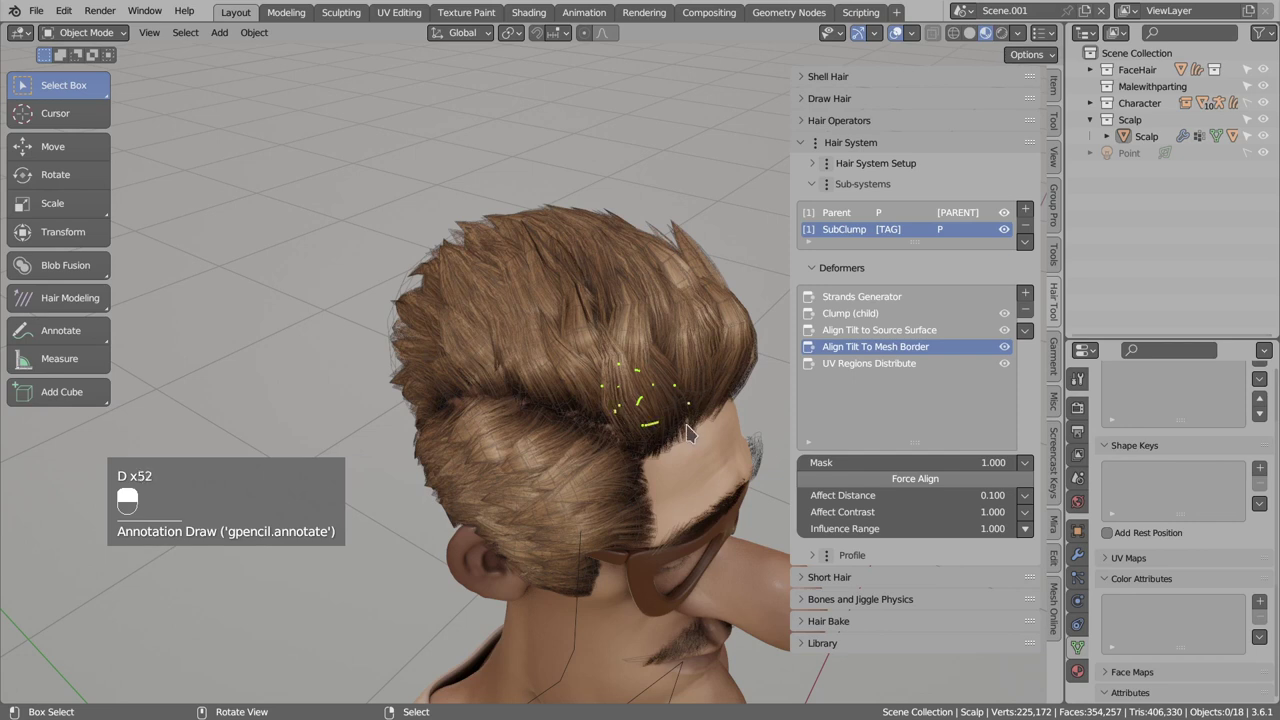
pyautogui.press('d')
pyautogui.press('d')
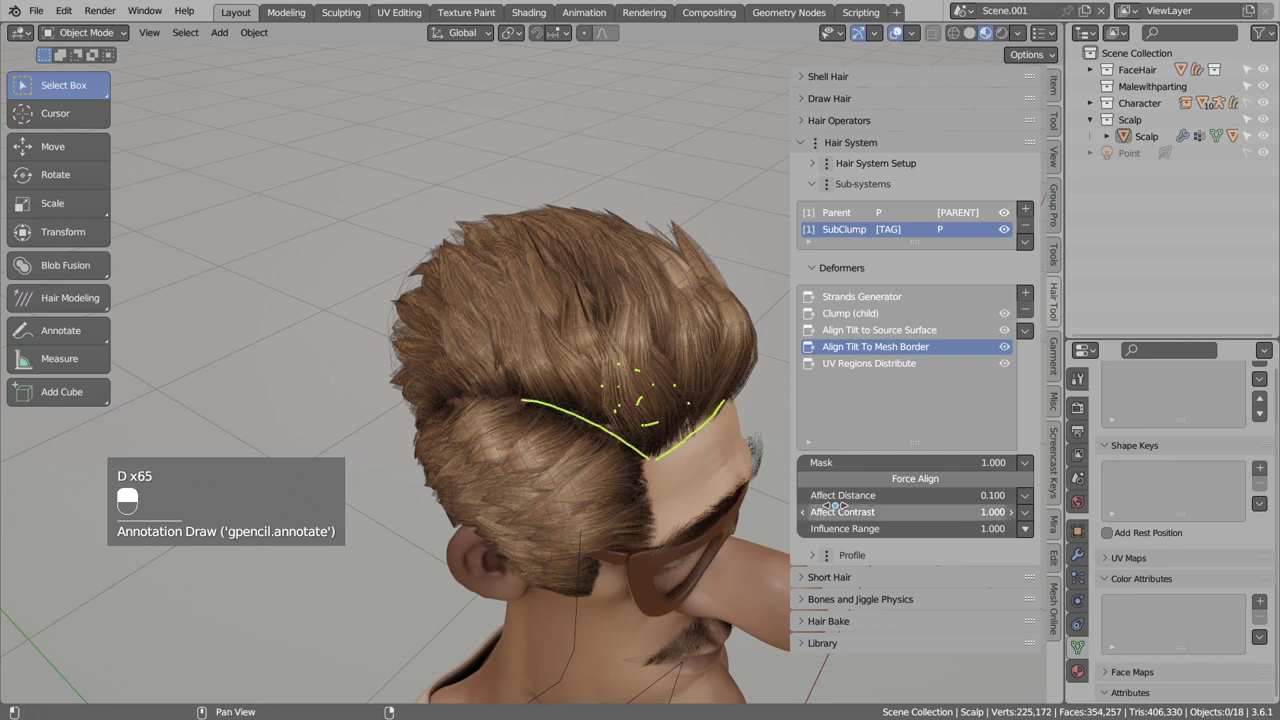
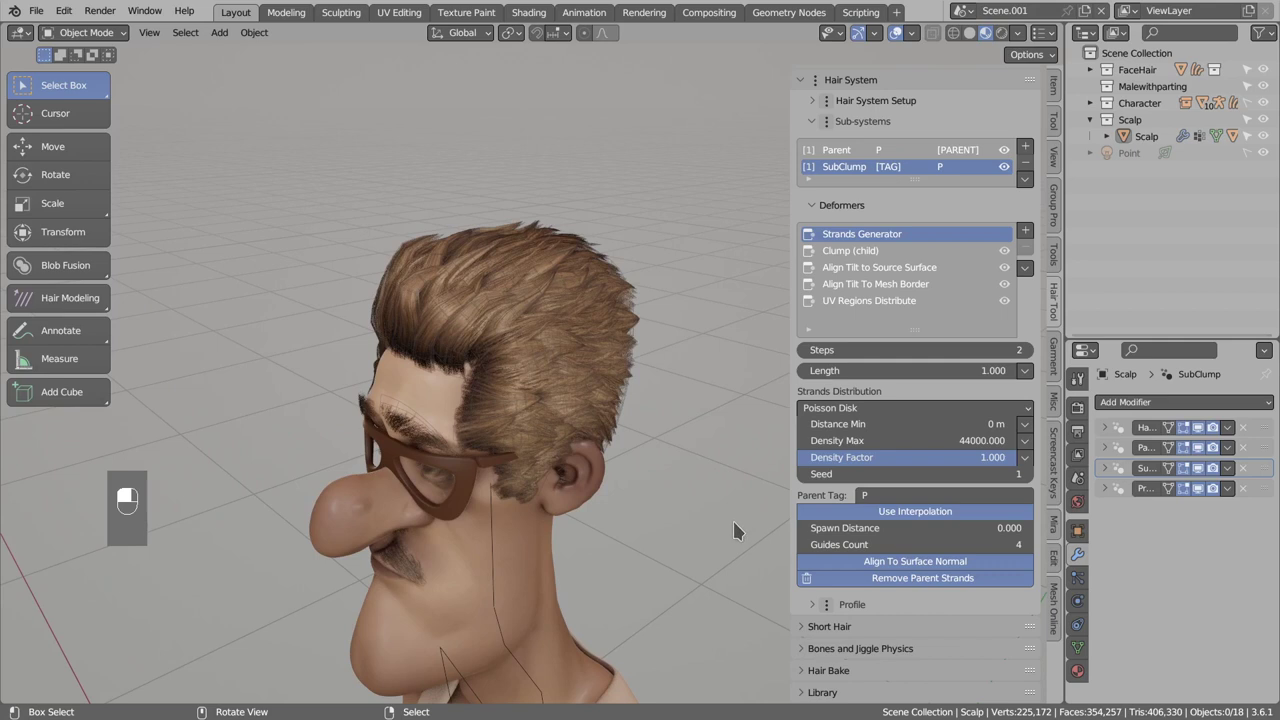
pyautogui.click(428, 302)
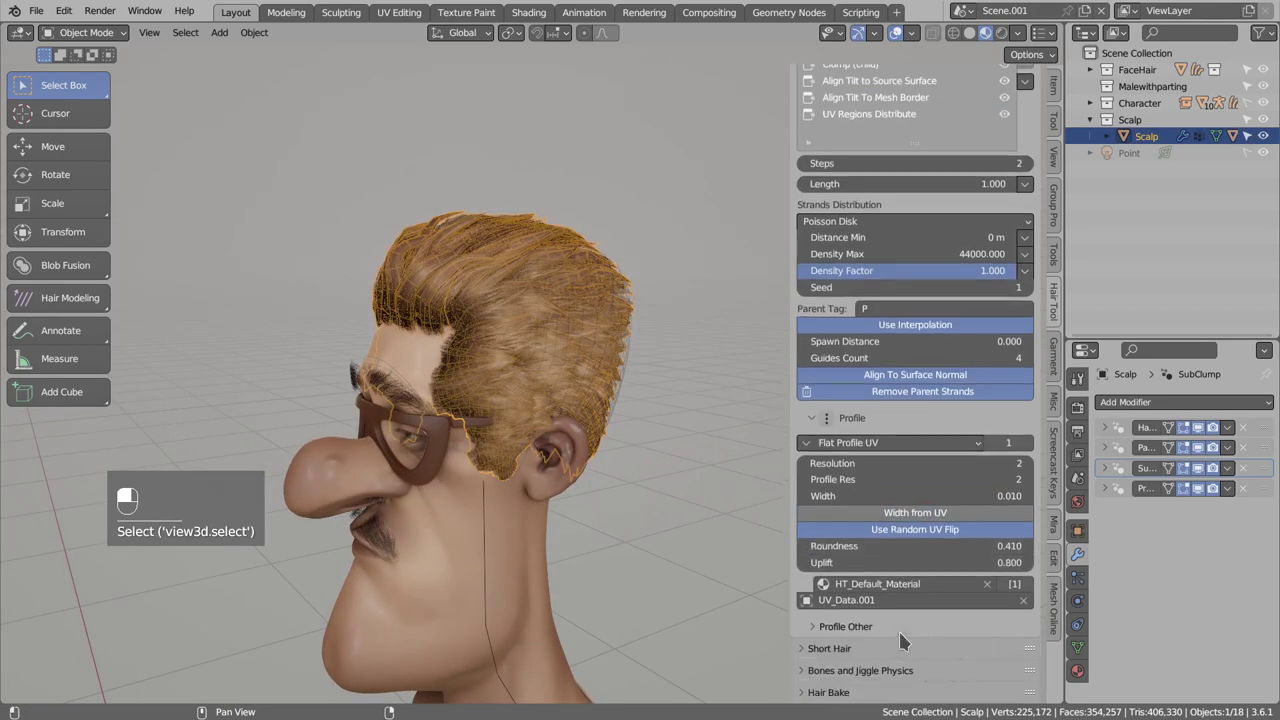
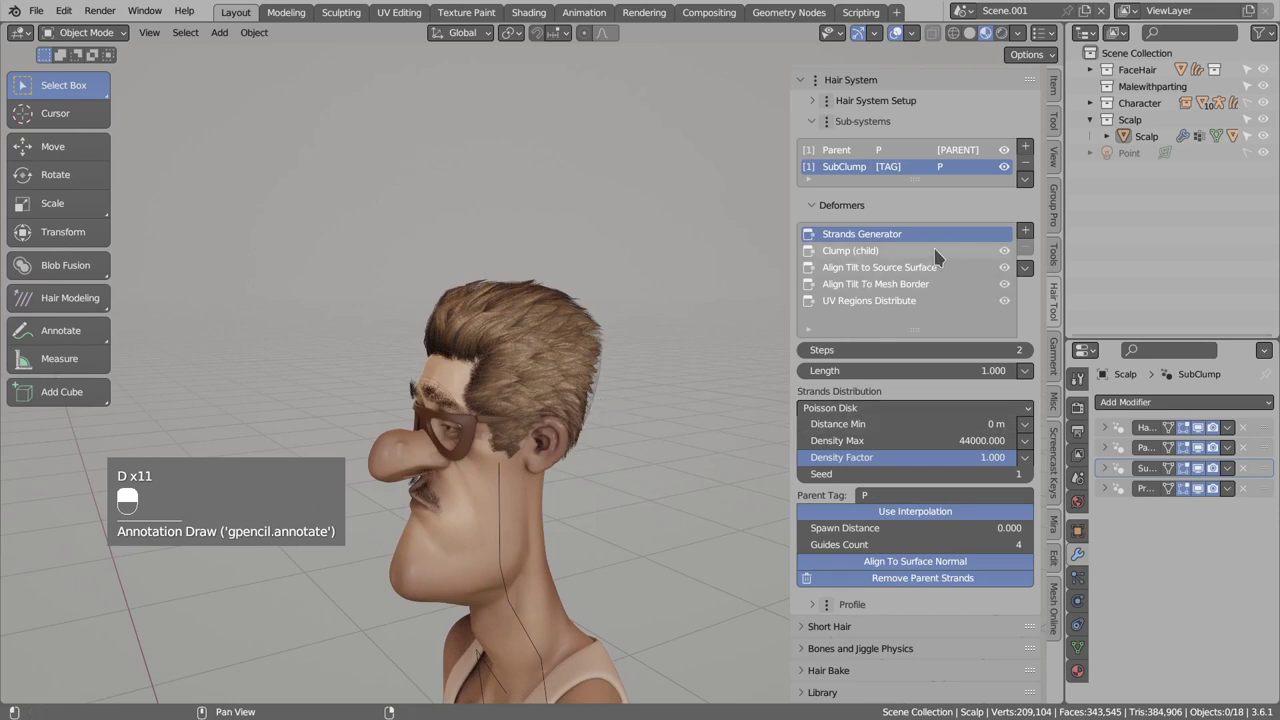
# Add a VGroup mask to Strands Distribution and choose the vertex group 'Group'.
pyautogui.moveTo(859, 175); pyautogui.dragTo(1033, 463)
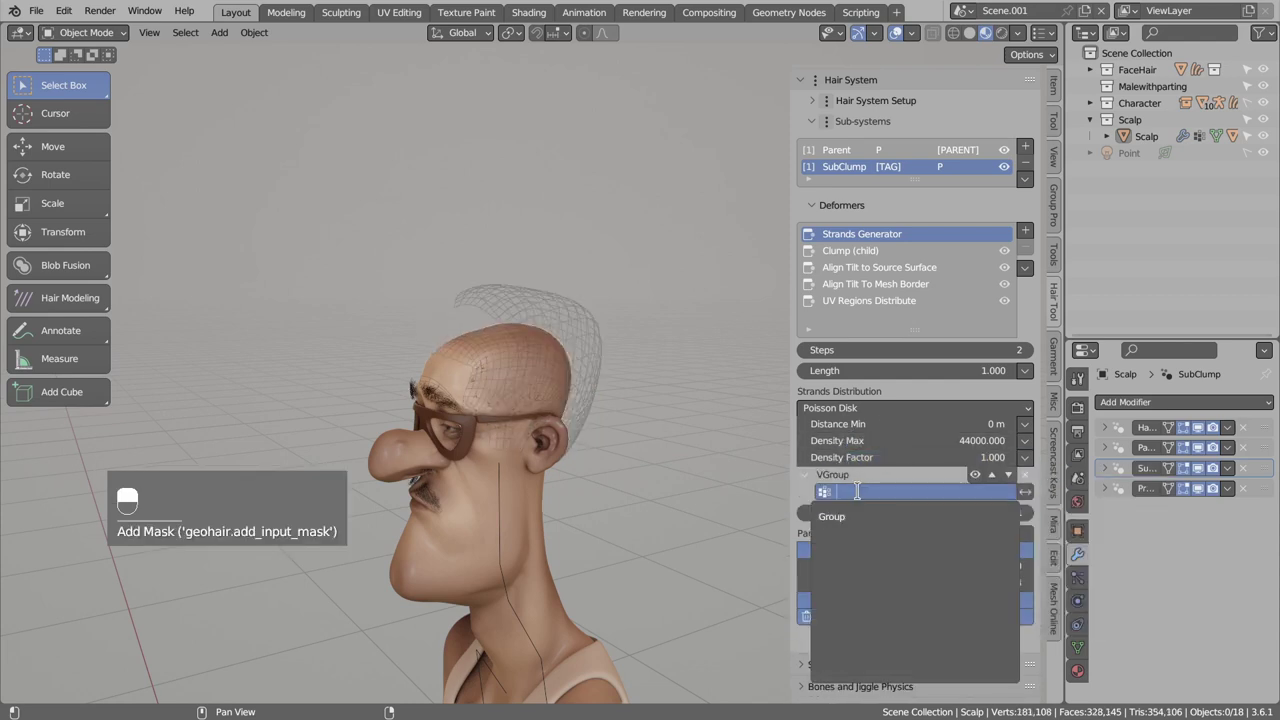
pyautogui.moveTo(565, 448); pyautogui.dragTo(655, 430)
pyautogui.moveTo(655, 430); pyautogui.dragTo(980, 477)
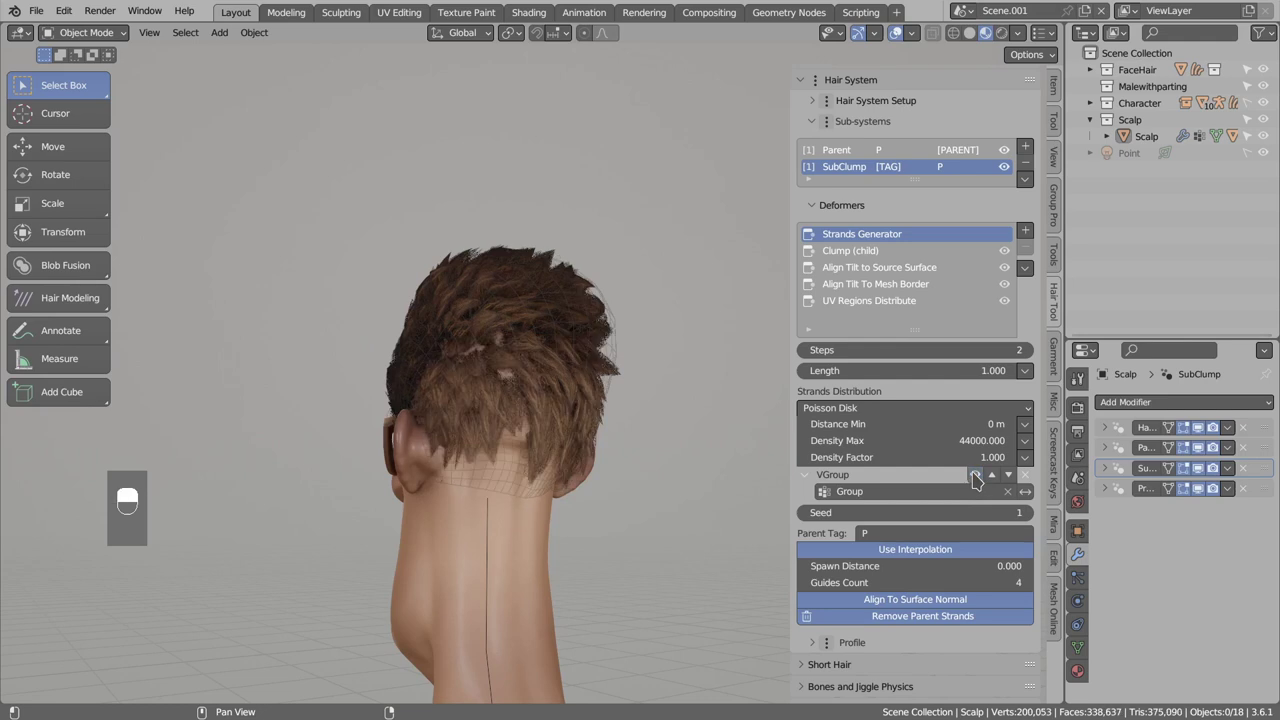
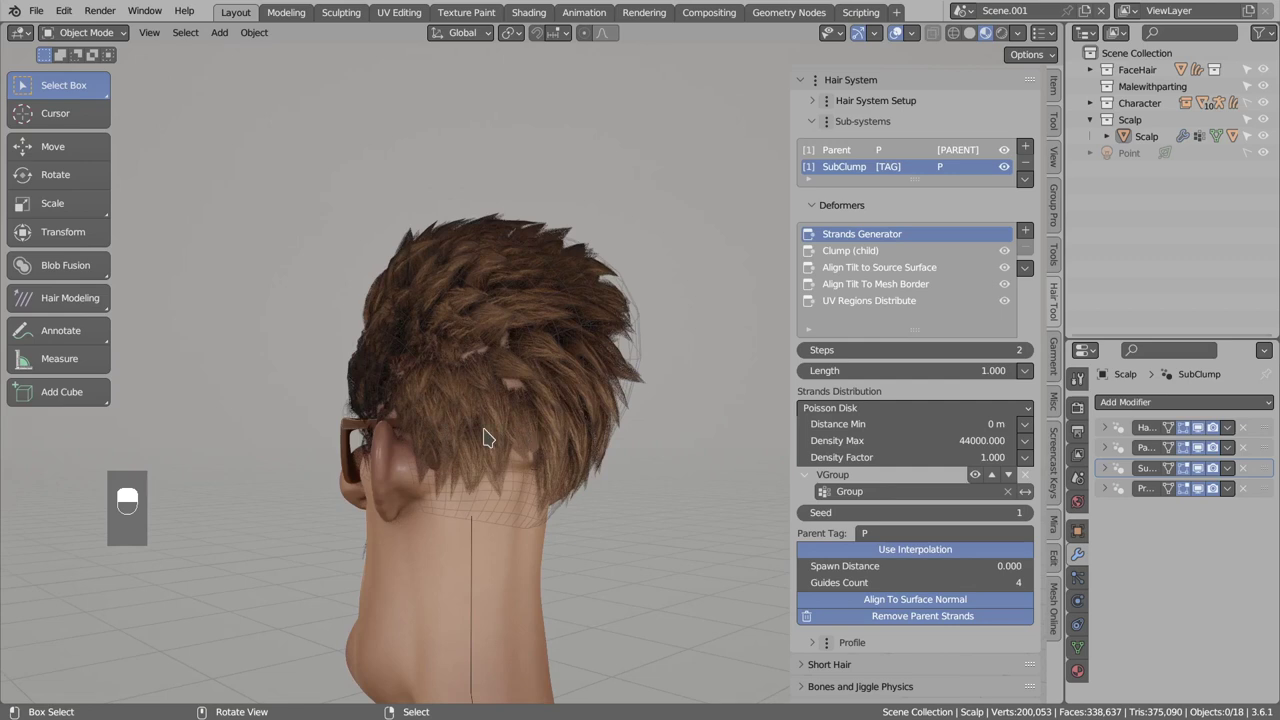
# Set the Poisson Disk Distance Min to 0.0037 m for the masked strands.
pyautogui.press('d')
pyautogui.press('d')
pyautogui.press('d')
pyautogui.press('d')
pyautogui.press('d')
pyautogui.press('d')
pyautogui.press('d')
pyautogui.press('d')
pyautogui.press('d')
pyautogui.press('d')
pyautogui.press('d')
# Raise Density Max to 160000 and set the distribution Seed to 2.
pyautogui.press('d')
pyautogui.press('d')
pyautogui.press('d')
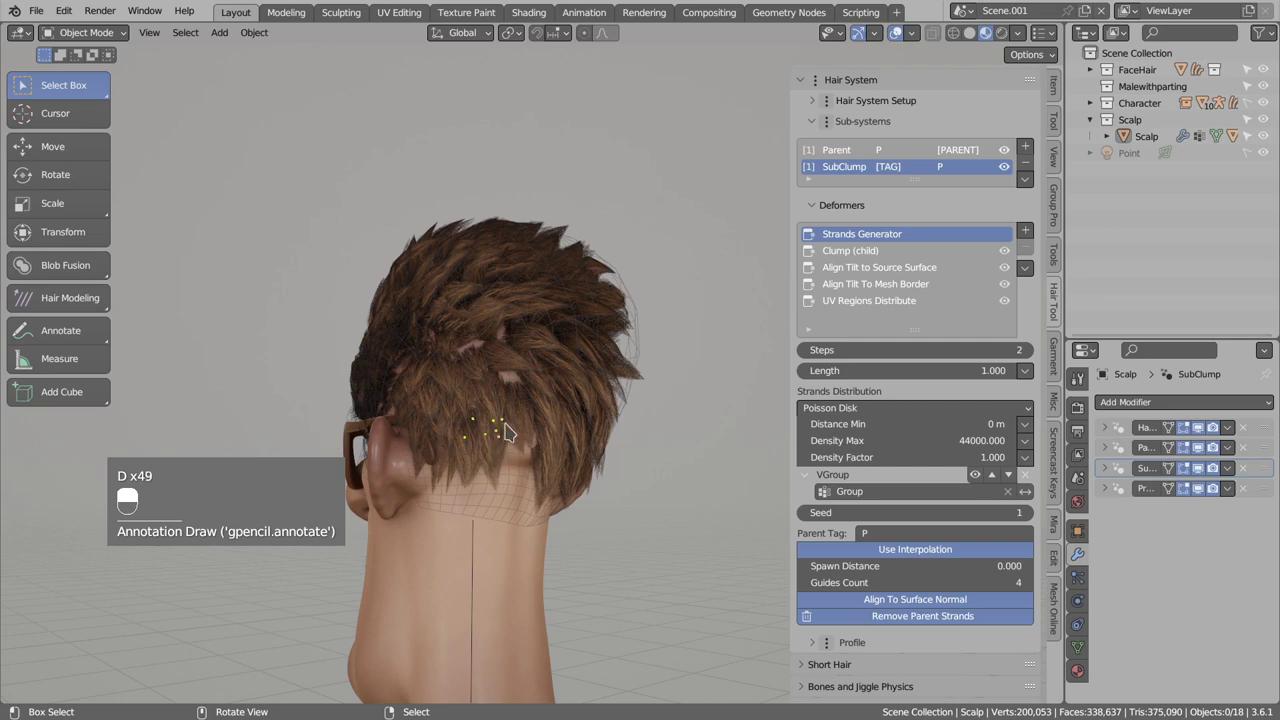
pyautogui.press('d')
pyautogui.press('d')
pyautogui.press('d')
pyautogui.press('d')
pyautogui.press('d')
pyautogui.press('d')
pyautogui.press('d')
pyautogui.press('d')
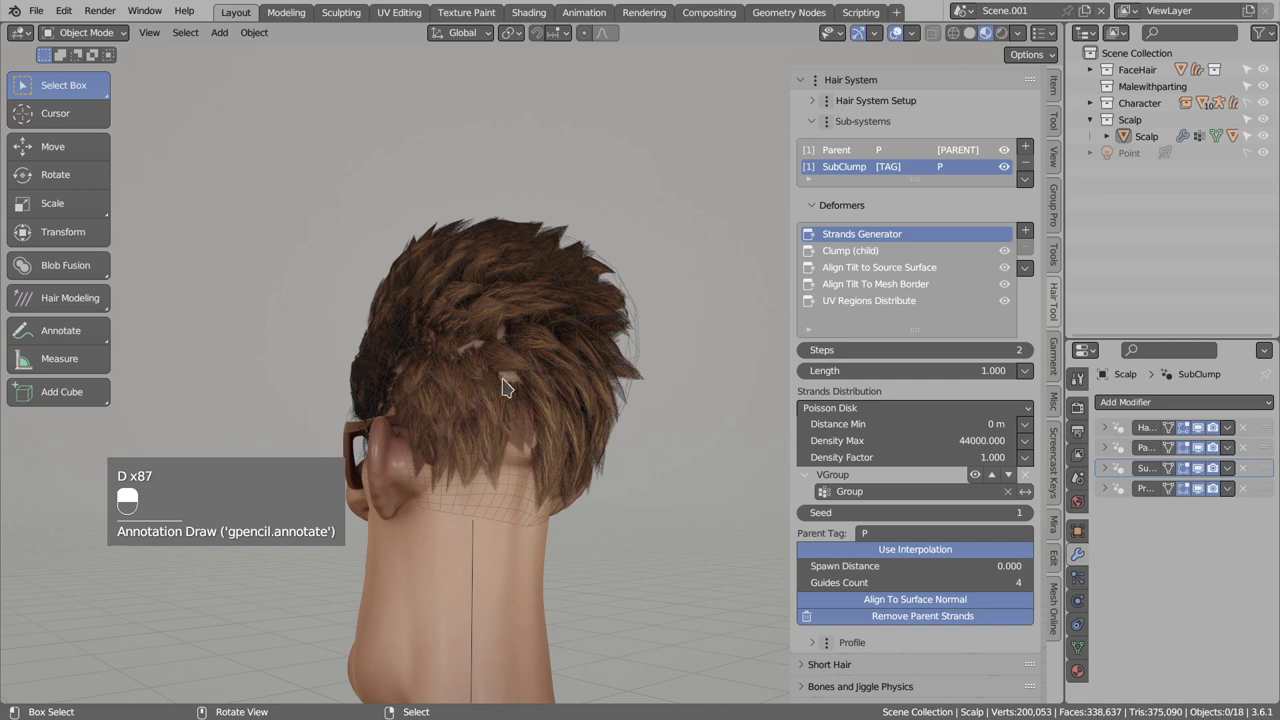
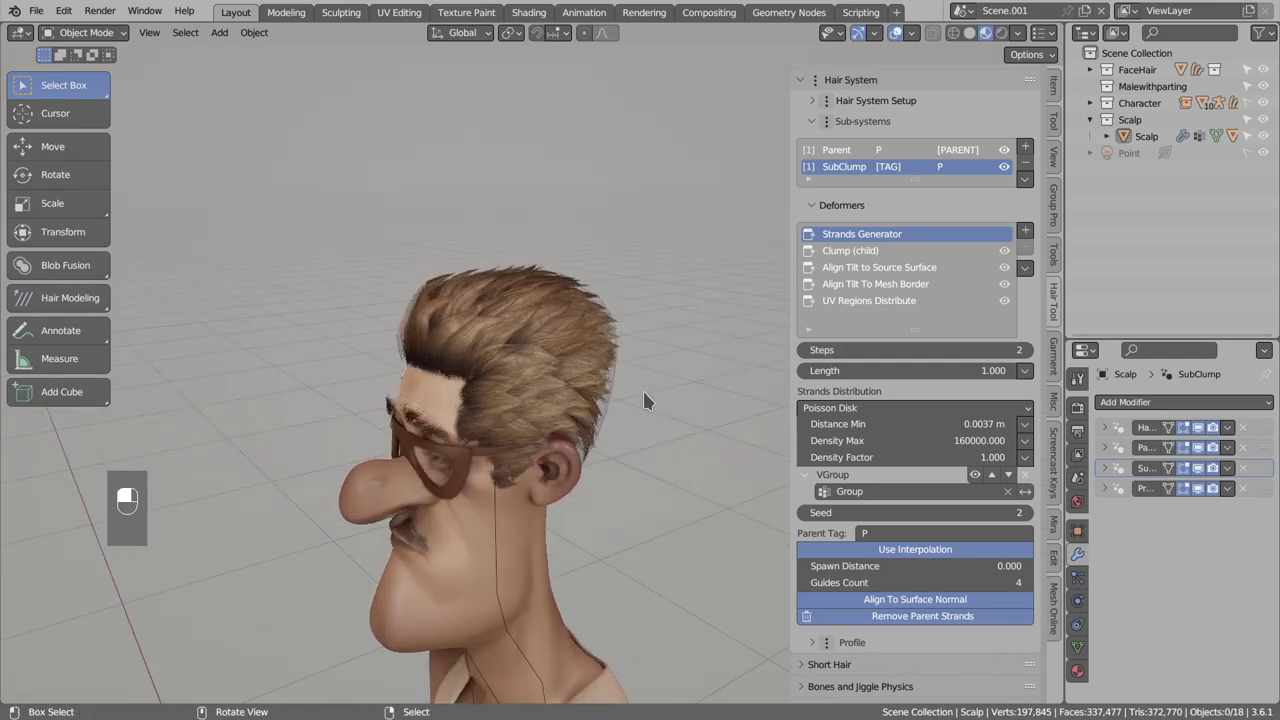
pyautogui.middleClick(477, 358)
pyautogui.rightClick(477, 358)
pyautogui.press('shift+h')
pyautogui.press('alt+a')
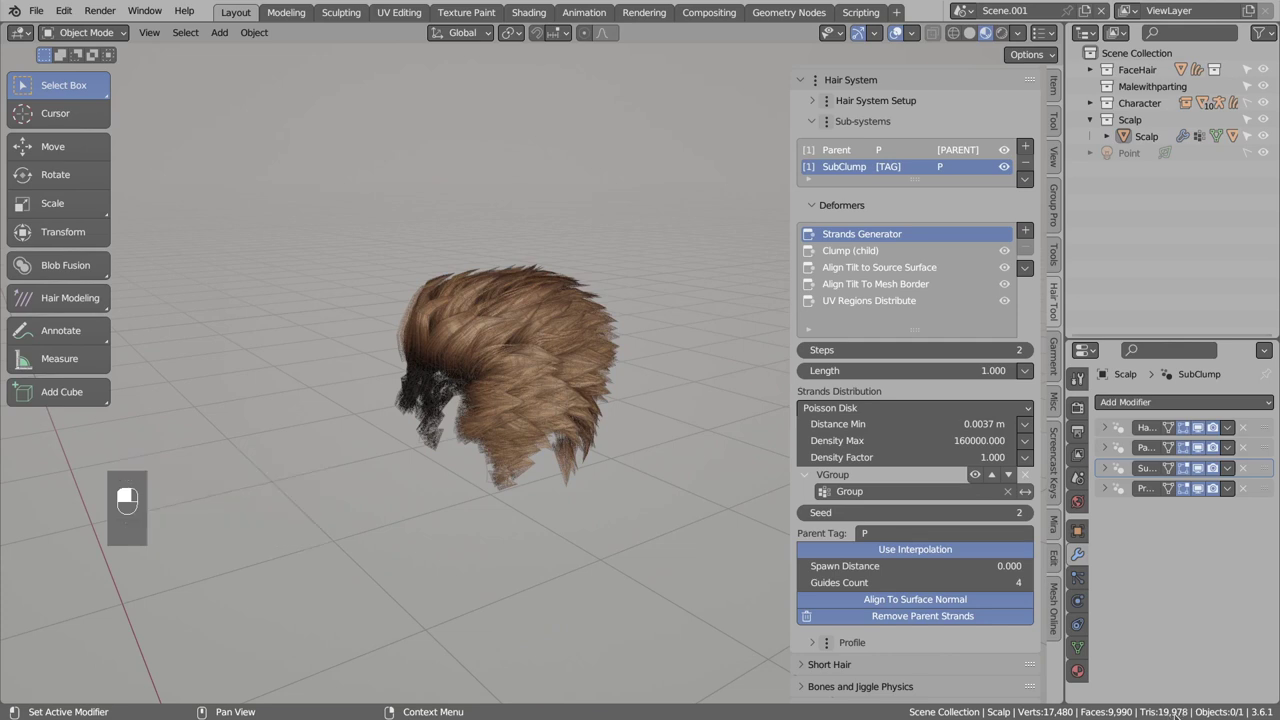
pyautogui.press('alt+h')
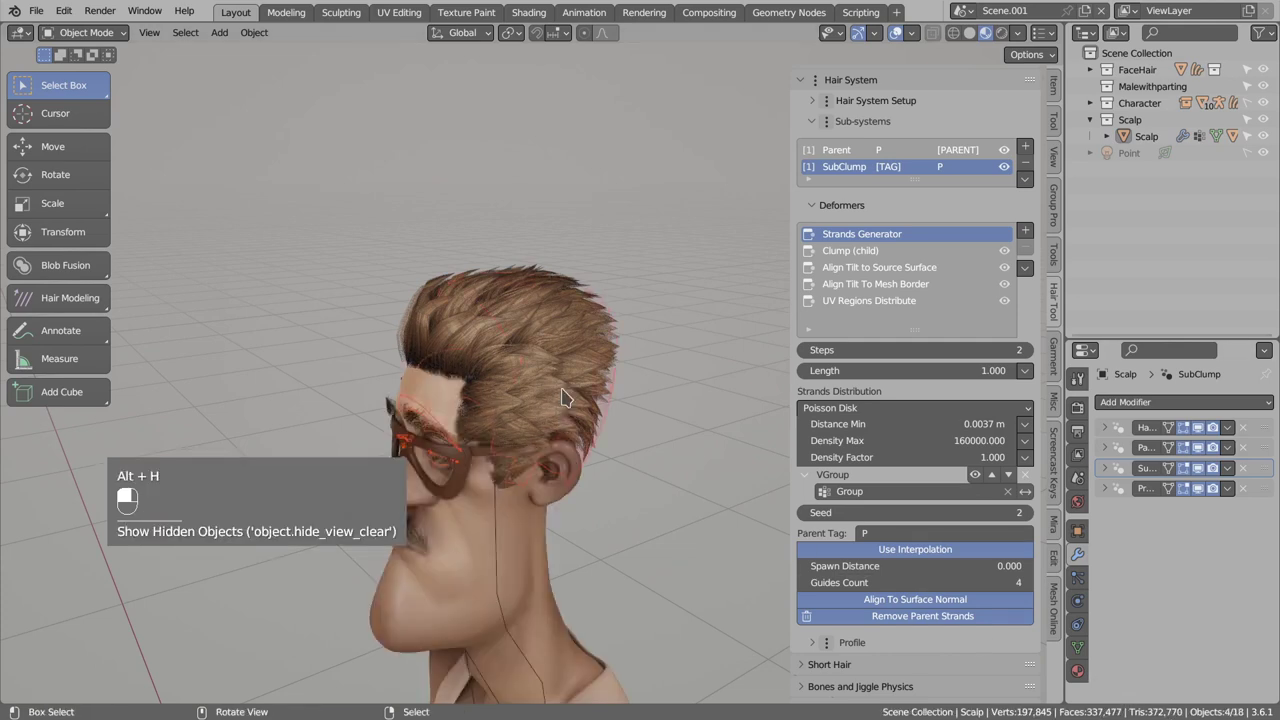
pyautogui.press('alt+a')
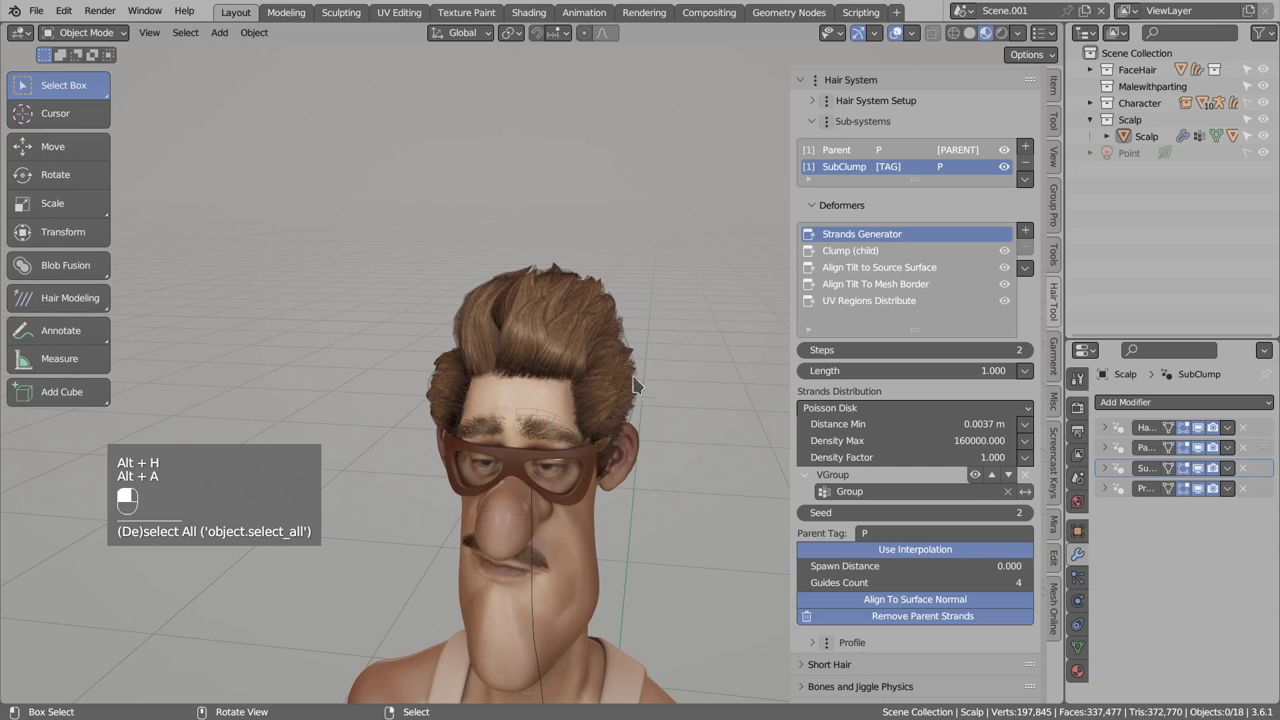